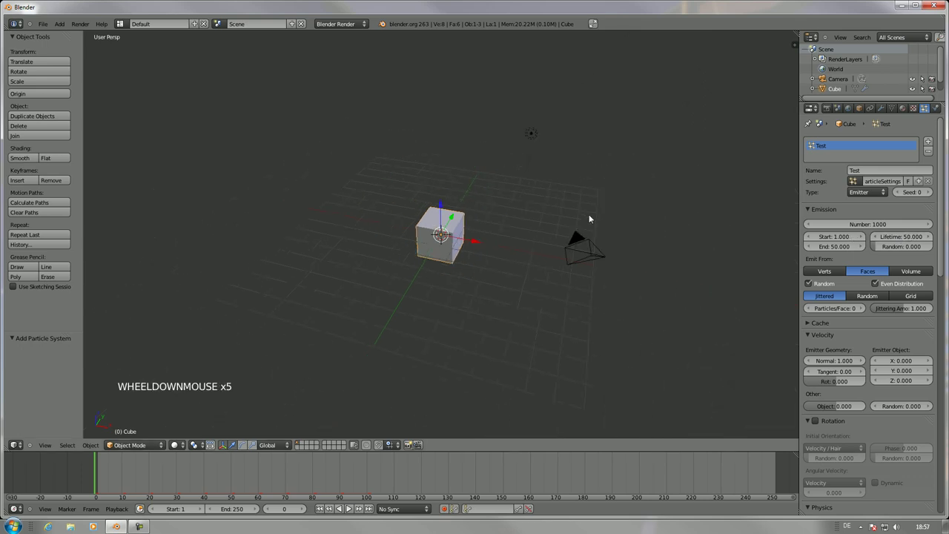
- Play the cube's 1000-particle animation to preview the current emission, then stop
middle_click(349, 508)
scroll(down, 3)
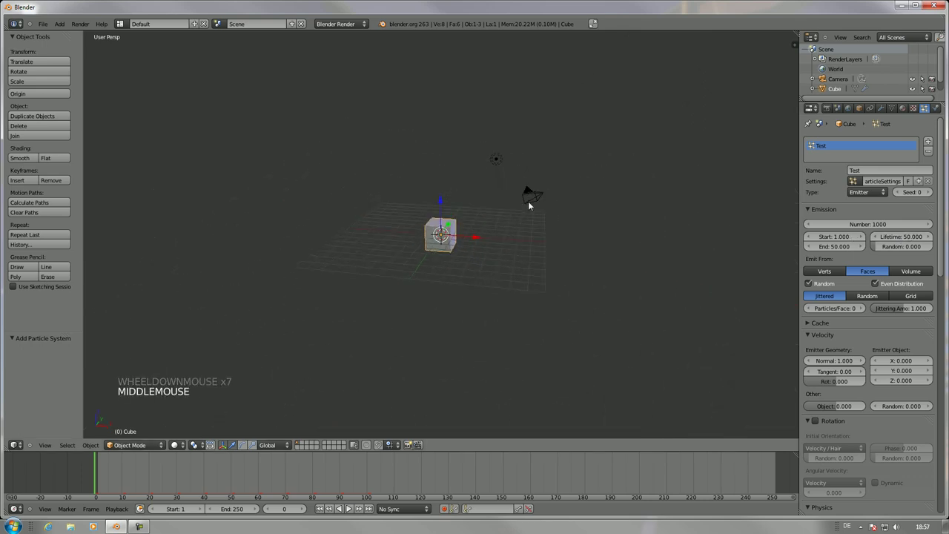
key(alt+a)
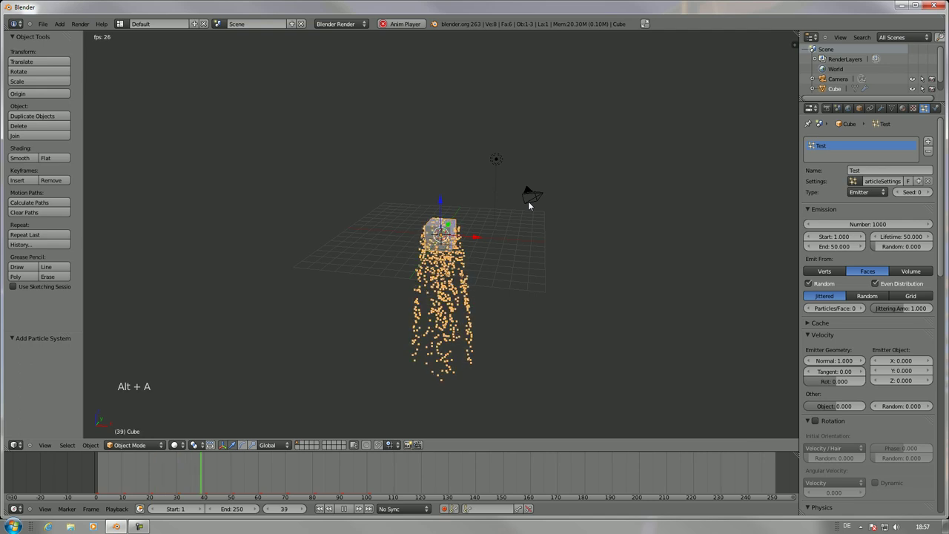
key(alt+a)
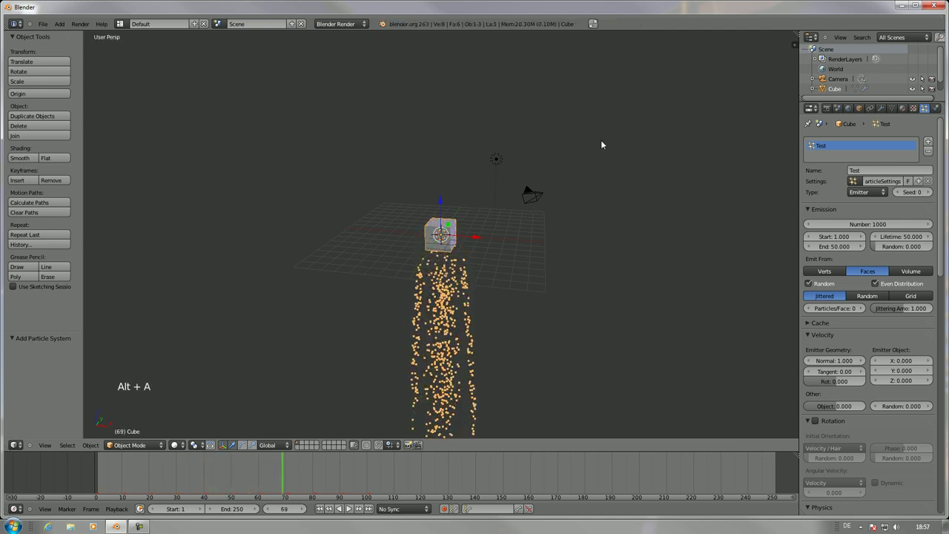
scroll(down, 3)
click(241, 463)
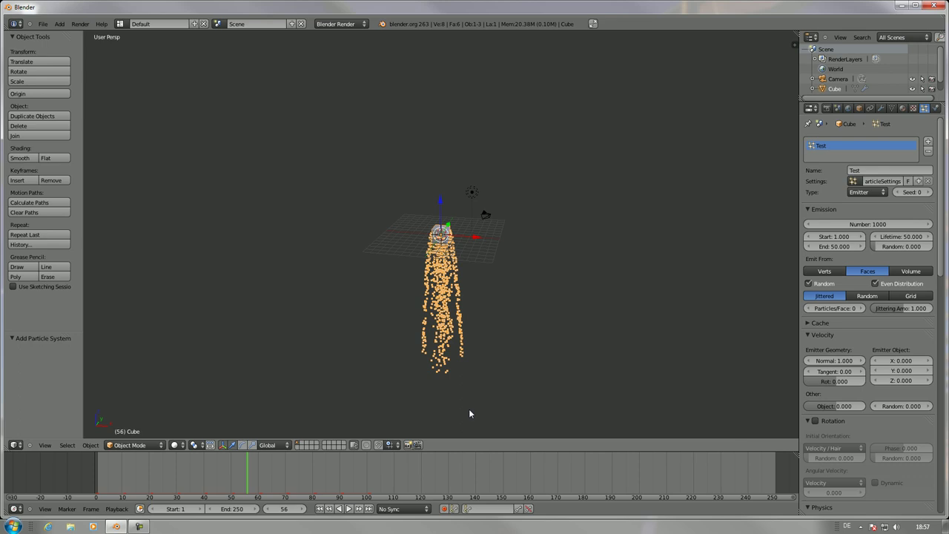
scroll(up, 3)
- Set the particle lifetime to 12 and replay to confirm particles vanish quickly
click(919, 240)
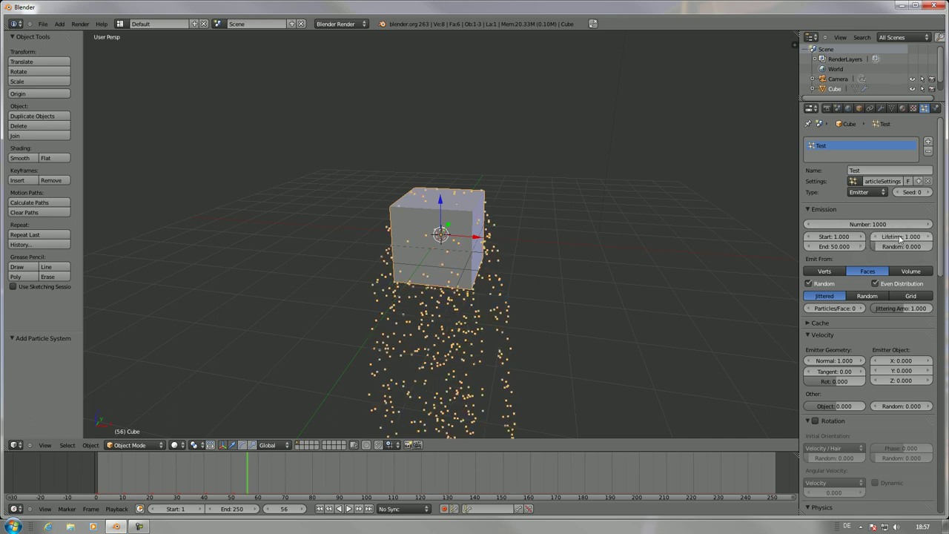
click(932, 240)
click(932, 240)
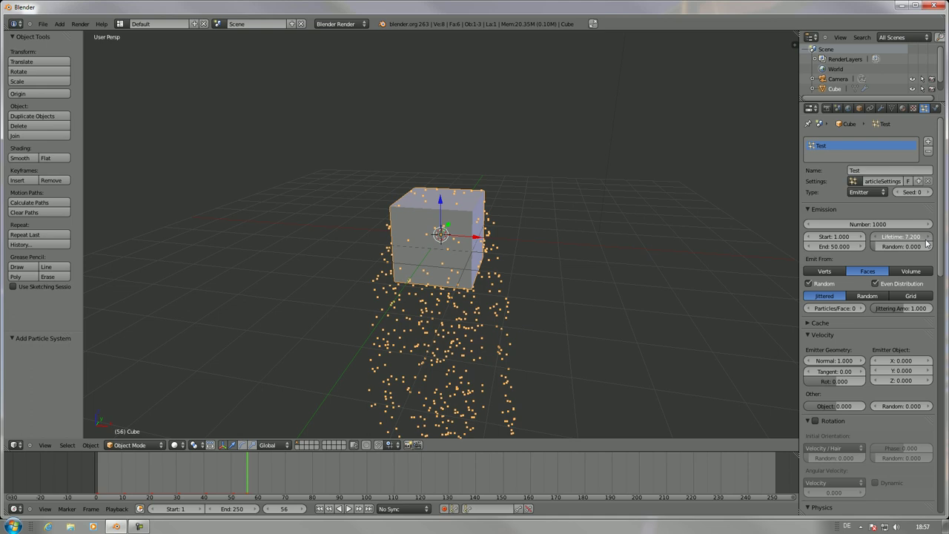
key(alt+a)
key(Escape)
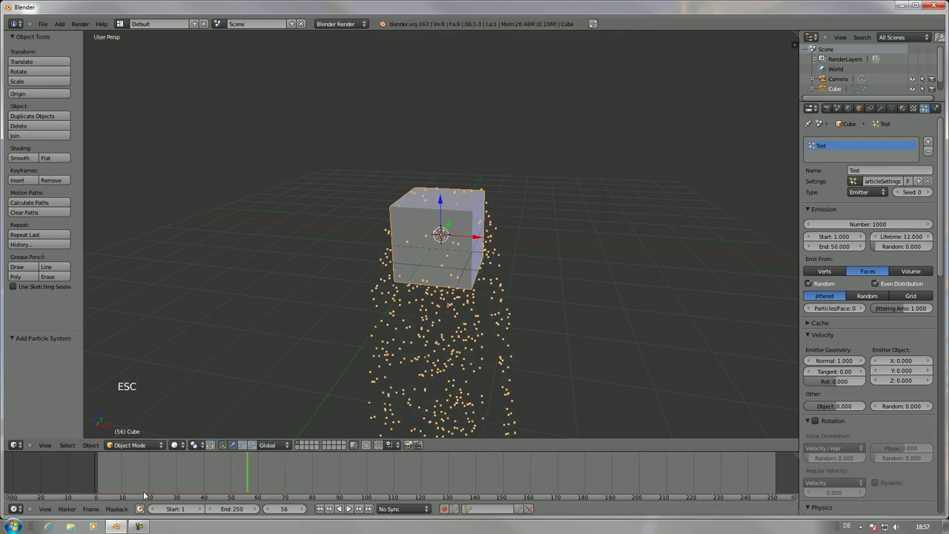
click(62, 463)
key(alt+a)
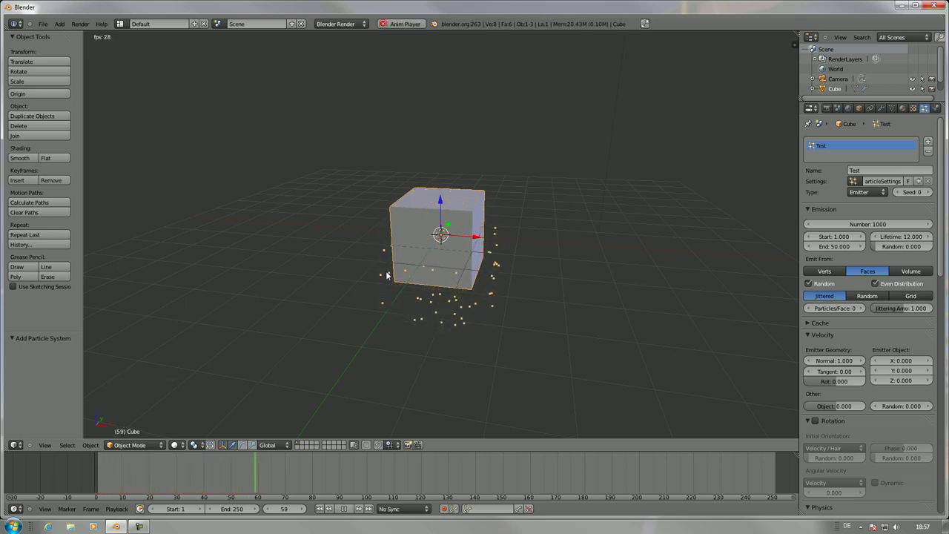
key(Escape)
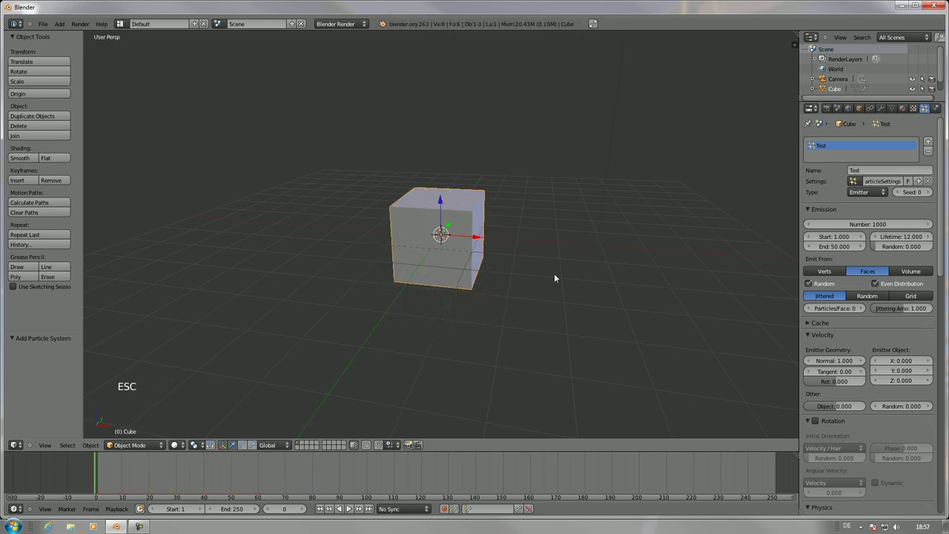
- Set particle lifetime to 70.8 with random variation 1.0 and replay the animation
click(925, 234)
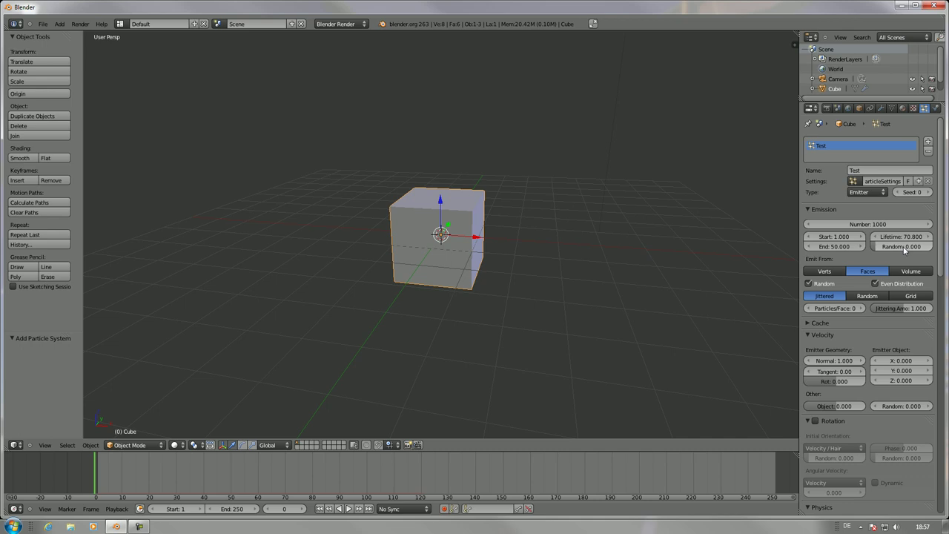
scroll(down, 3)
click(911, 248)
key(alt+a)
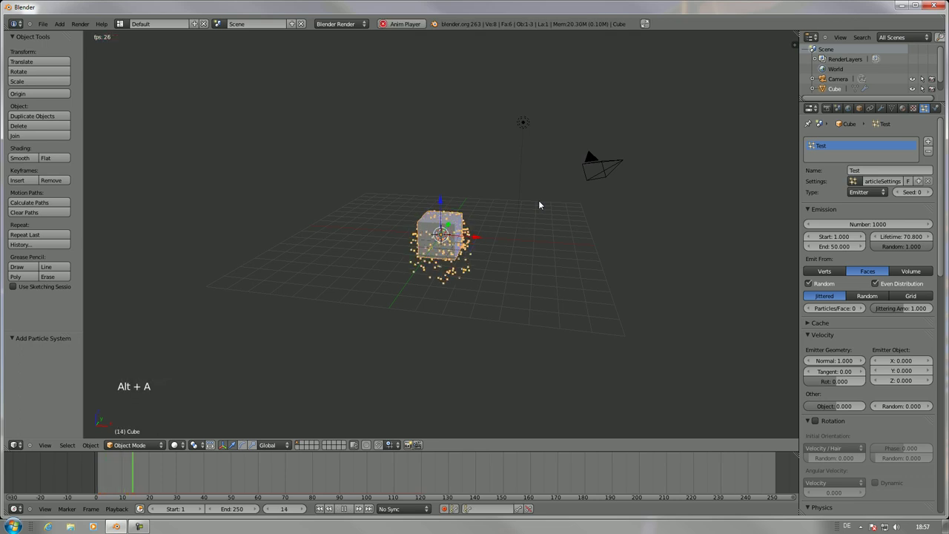
scroll(down, 3)
scroll(down, 3)
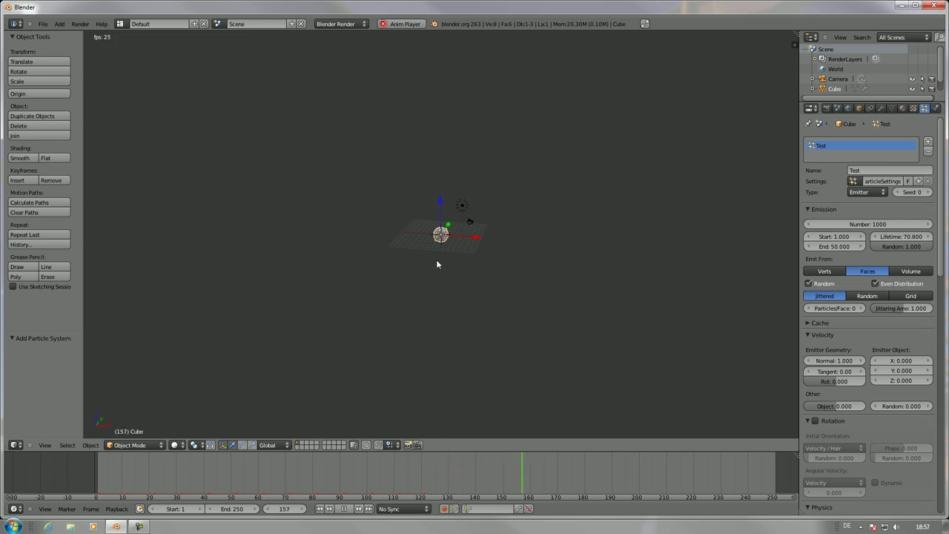
key(Escape)
scroll(up, 3)
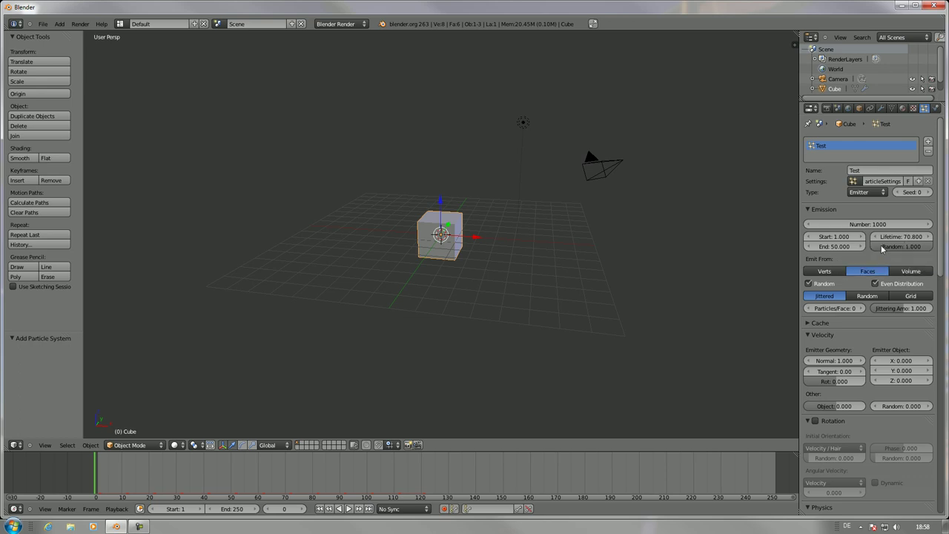
scroll(up, 3)
- Subdivide the cube's mesh once in edit mode and replay the particle animation
key(Tab)
click(30, 190)
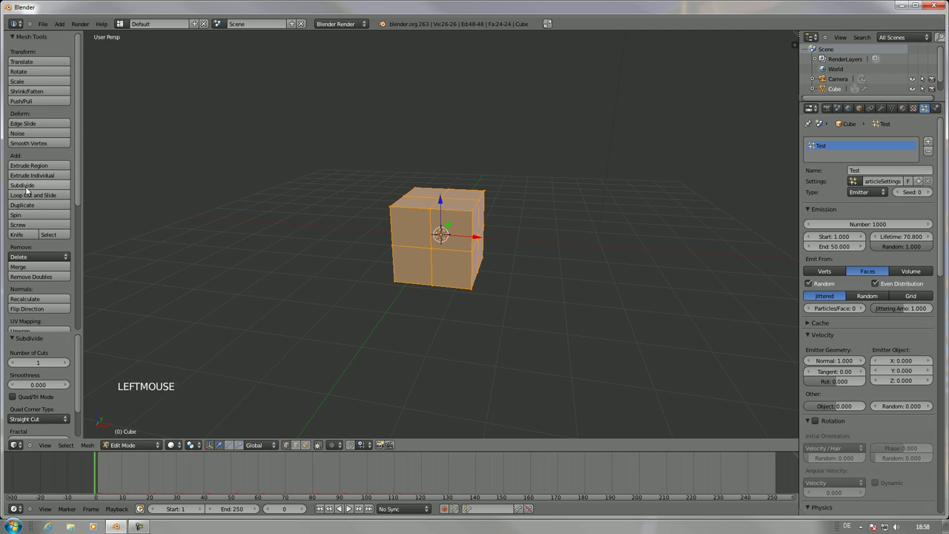
key(Tab)
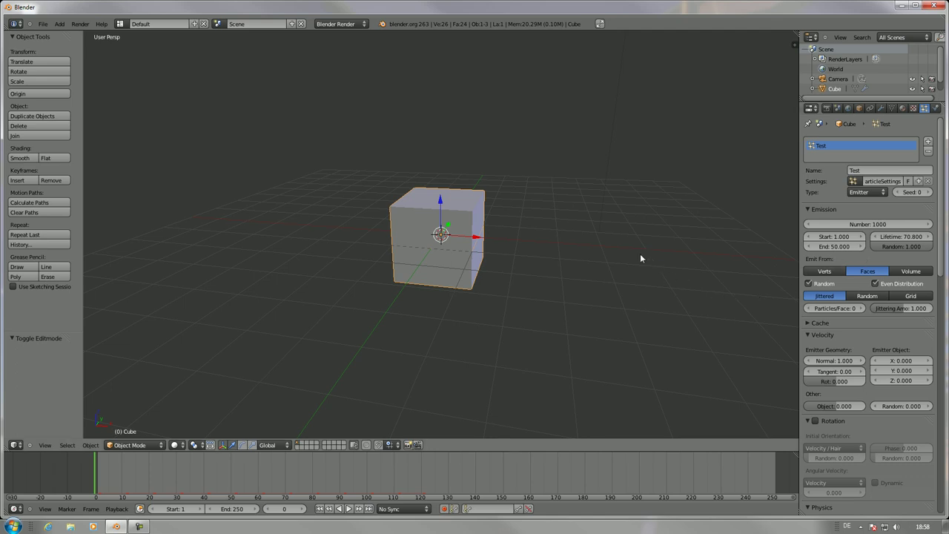
key(alt+a)
key(Escape)
- Set the particles' gravity field weight to 0 and replay without gravity
scroll(down, 3)
scroll(down, 3)
click(849, 374)
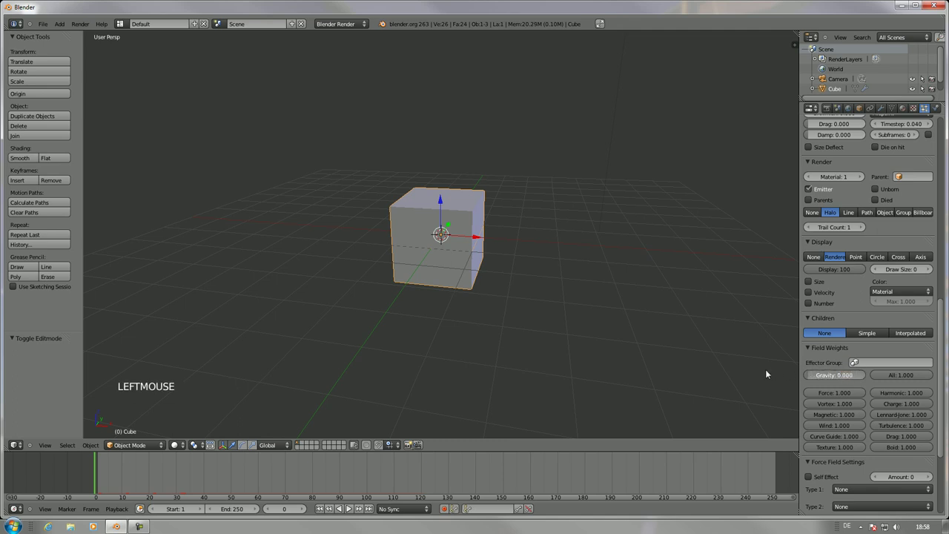
scroll(up, 3)
key(alt+a)
scroll(up, 3)
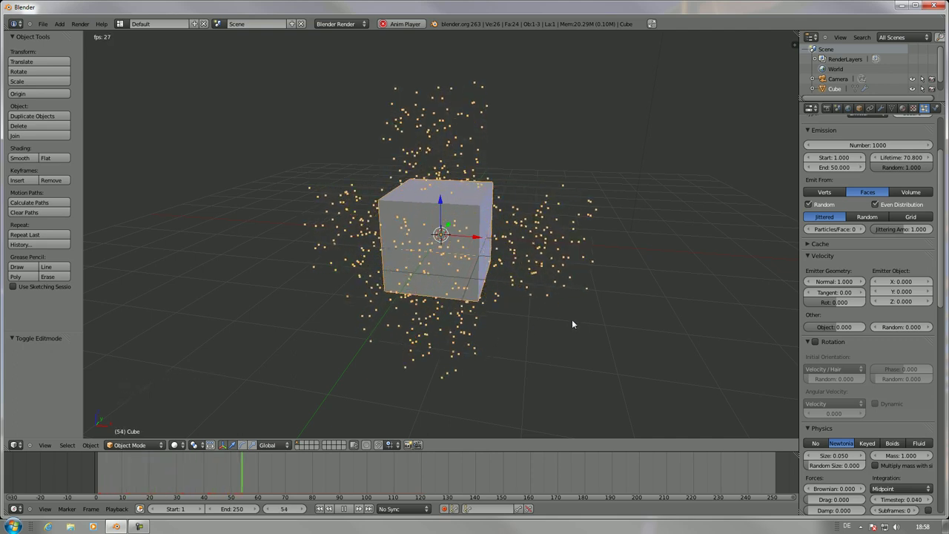
key(Escape)
- Emit particles from the cube's vertices instead of faces and replay to see the streams
scroll(up, 3)
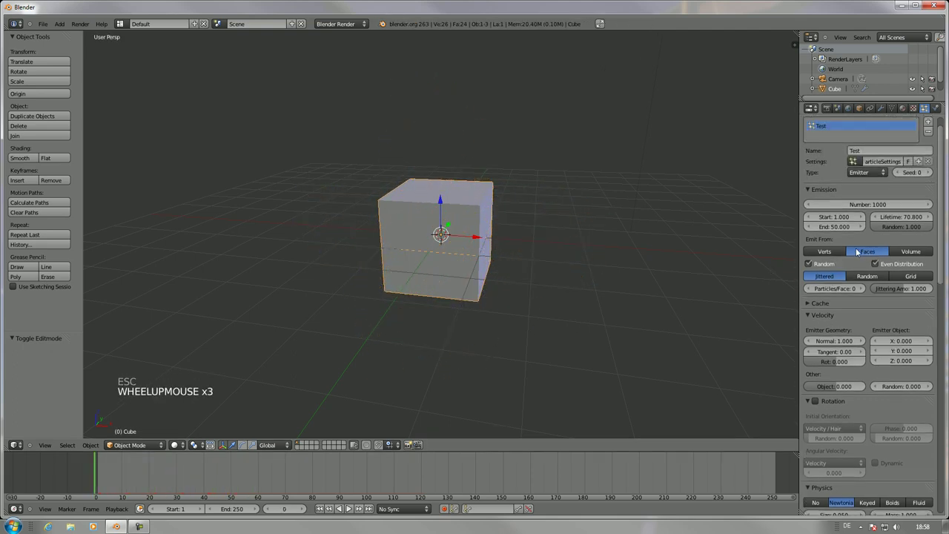
click(832, 258)
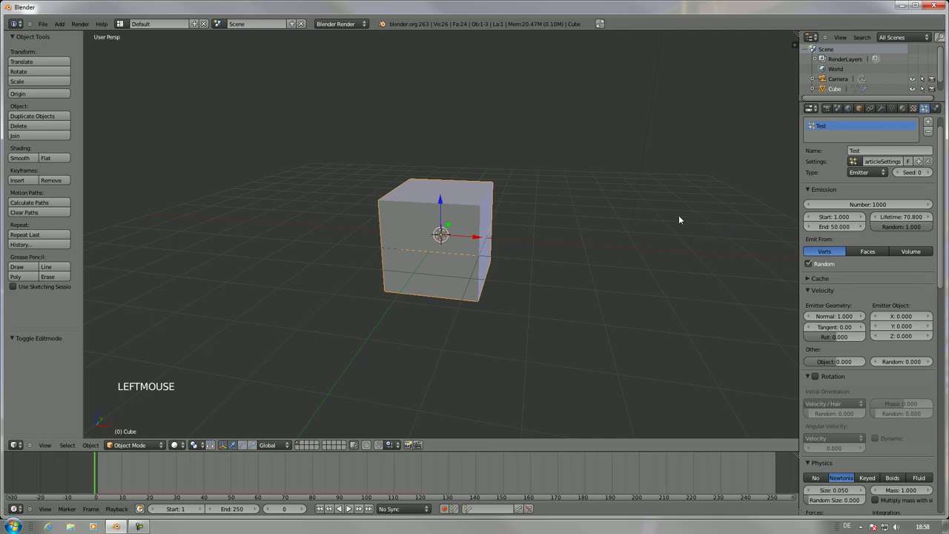
key(alt+a)
middle_click(635, 239)
key(alt+a)
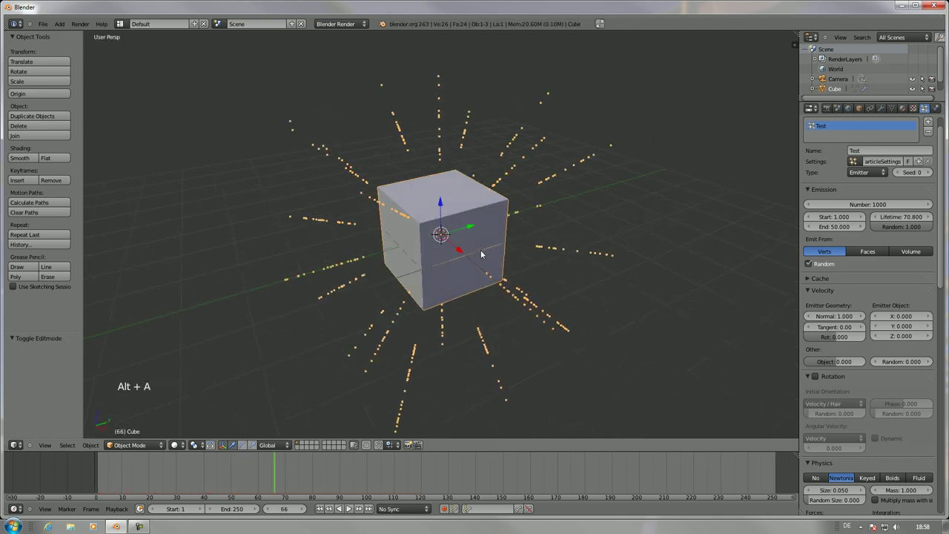
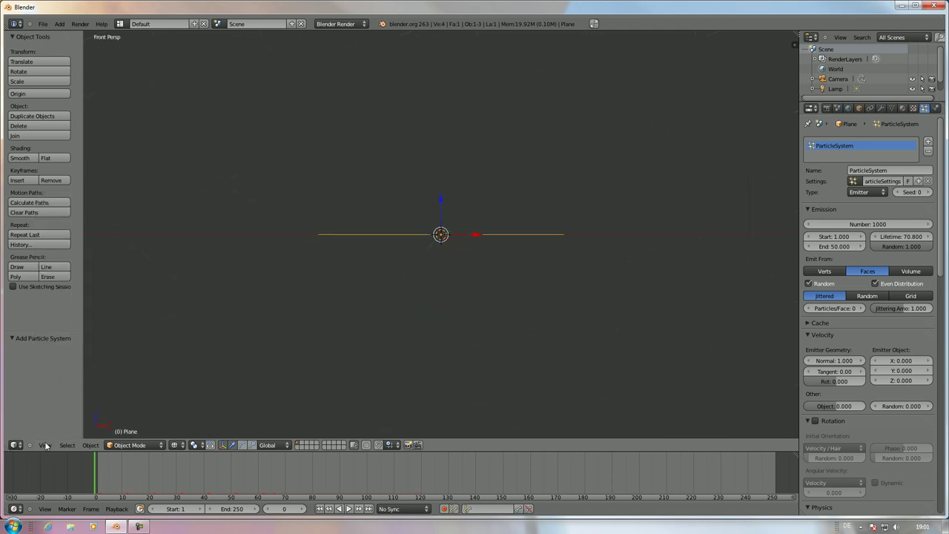
- View the plane from above and play its particle animation to preview jittered emission
click(49, 447)
click(69, 413)
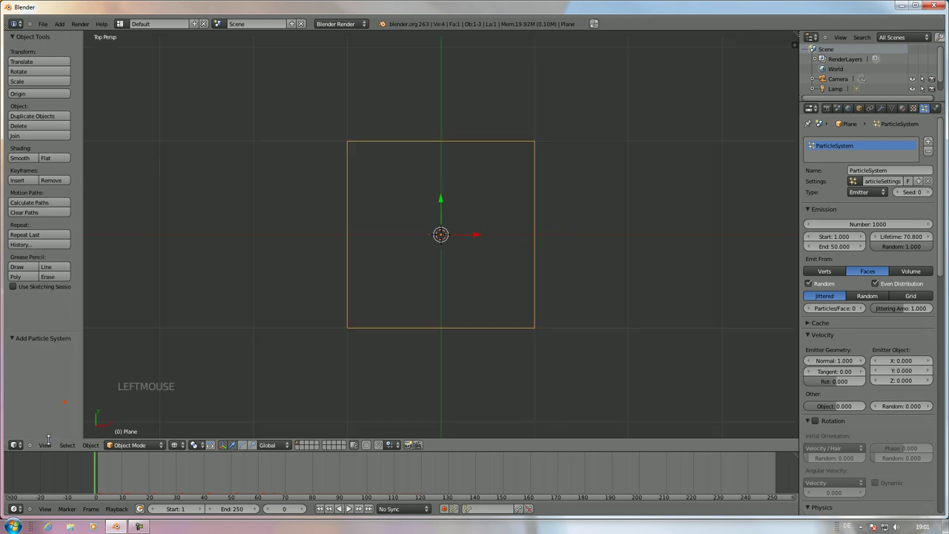
double_click(52, 445)
scroll(down, 3)
scroll(up, 3)
key(alt+a)
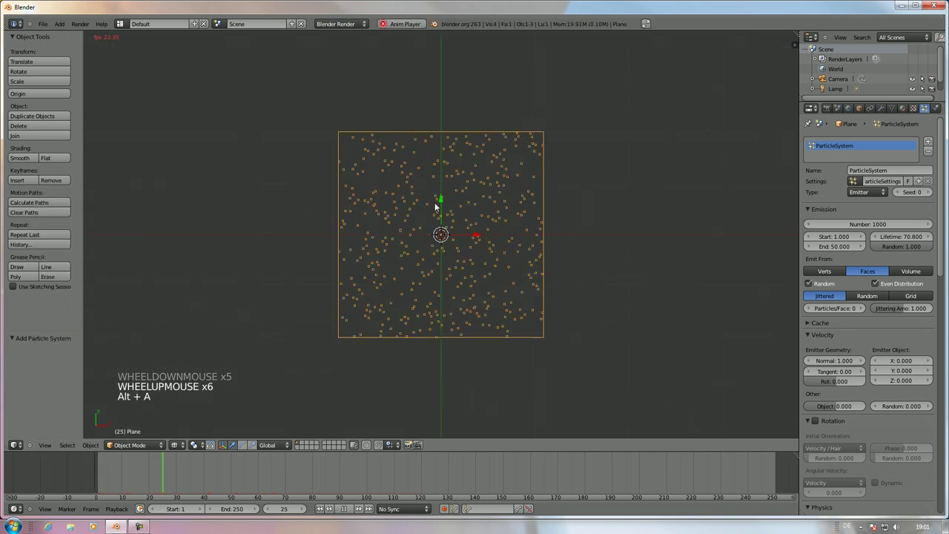
key(alt+a)
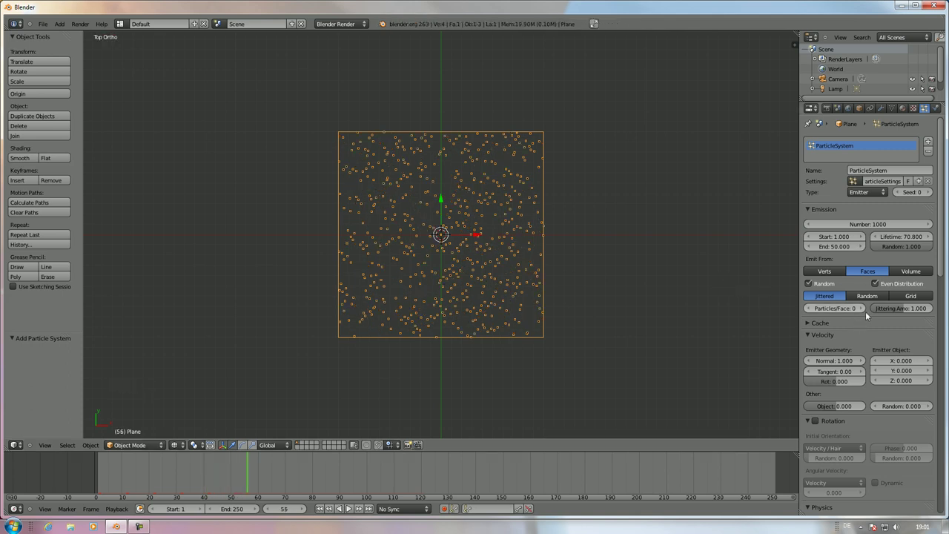
- Set jittered Particles/Face to 1 and replay to see only a few particles
click(863, 311)
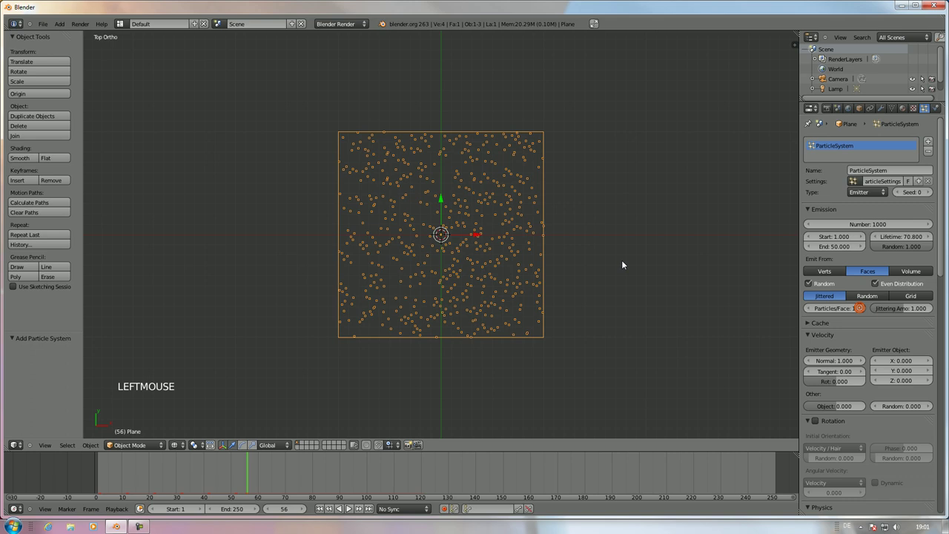
key(alt+a)
key(Escape)
click(93, 482)
key(alt+a)
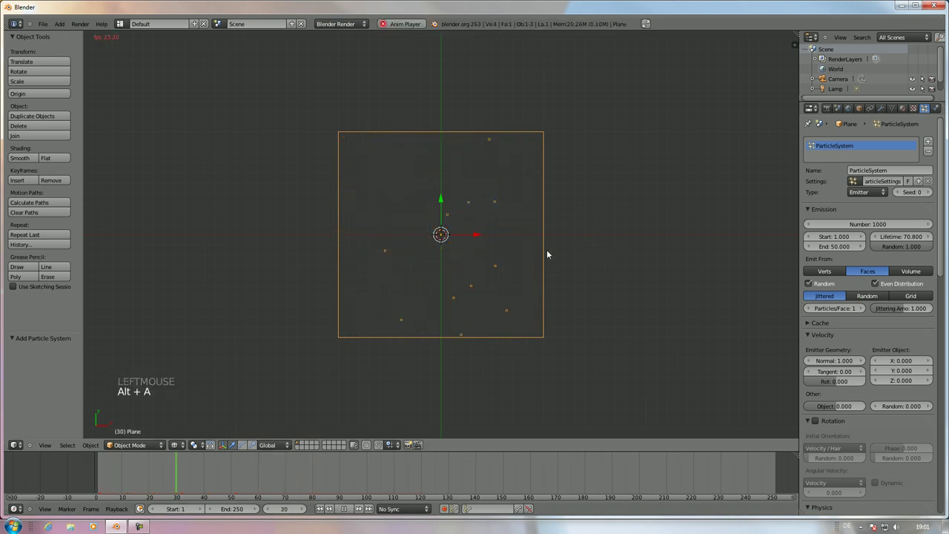
key(Escape)
- Replay the sparse emission from a tilted view, then enter edit mode on the plane
middle_click(557, 275)
middle_click(583, 242)
key(alt+a)
middle_click(582, 227)
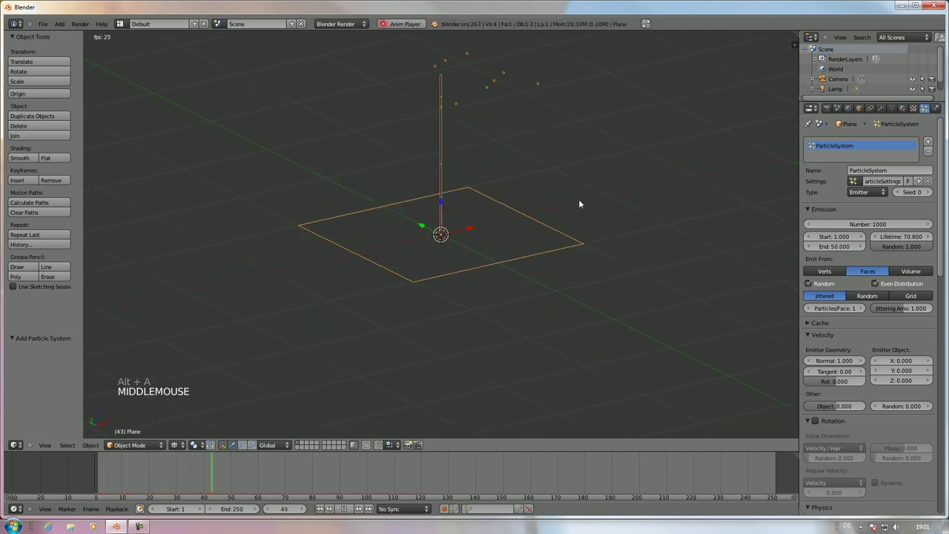
key(Escape)
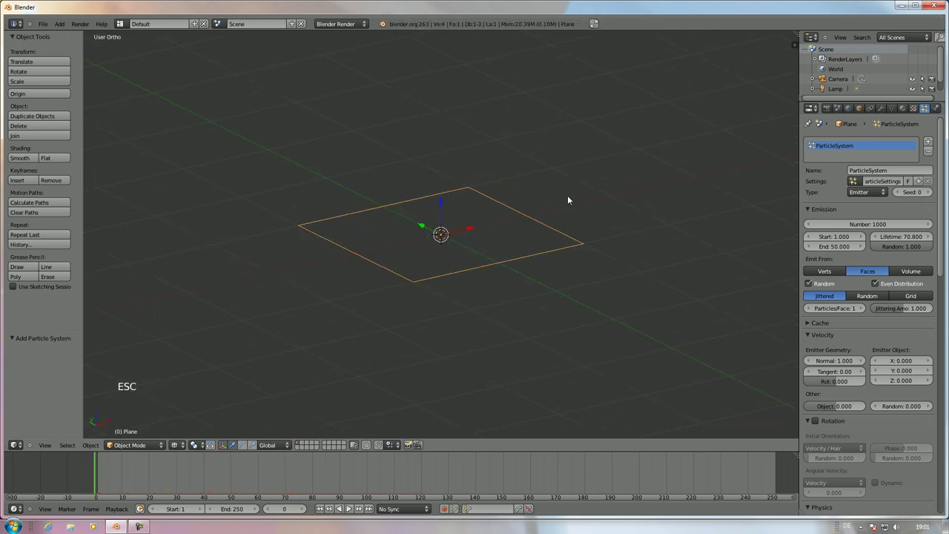
key(Tab)
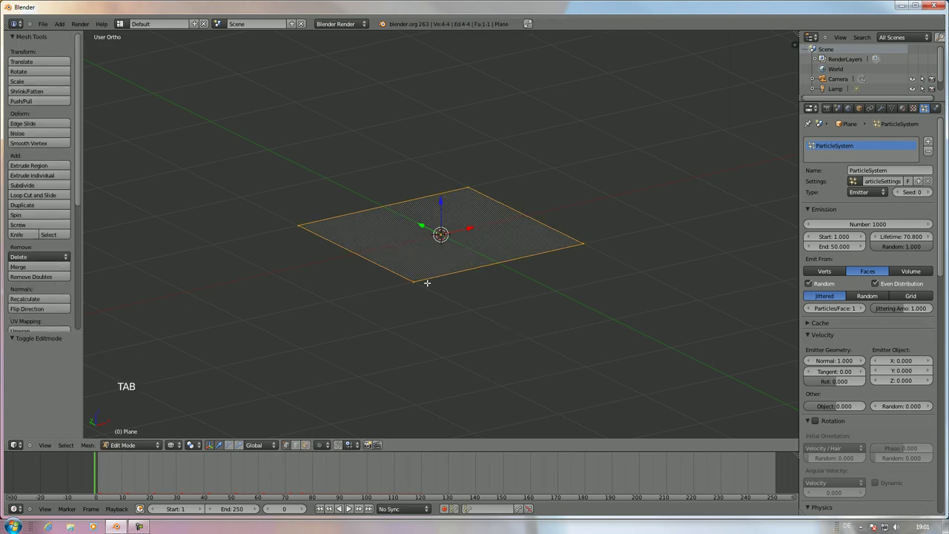
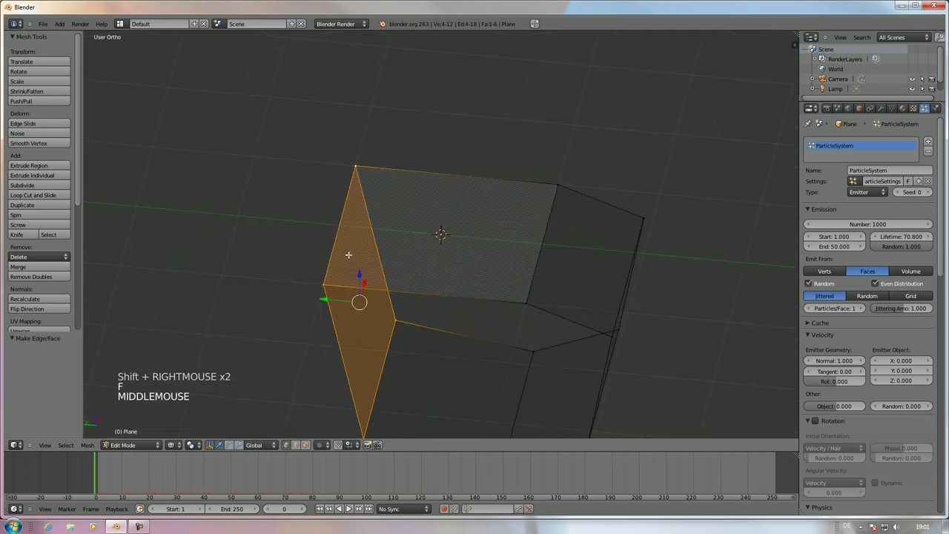
- Return to object mode and end the plane's 6-particle emission at frame 1
key(Tab)
middle_click(491, 283)
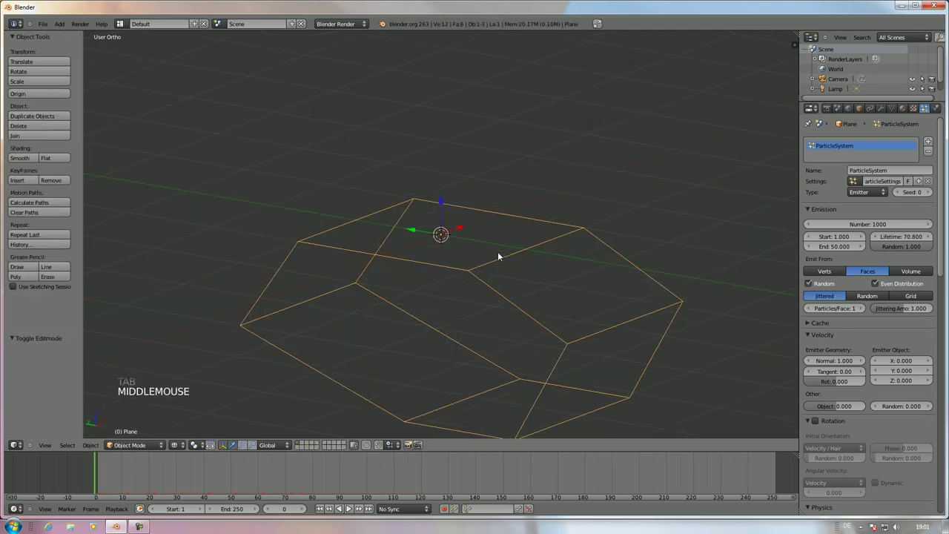
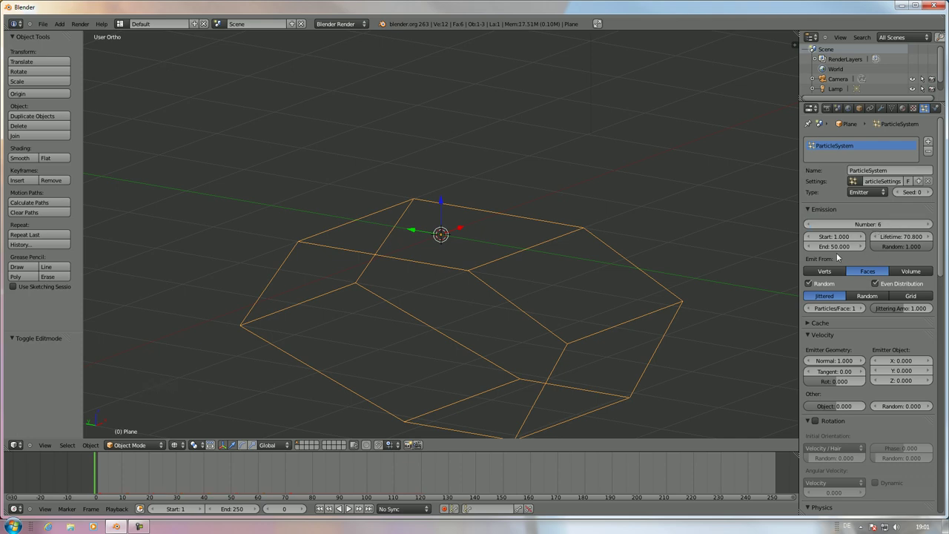
click(837, 249)
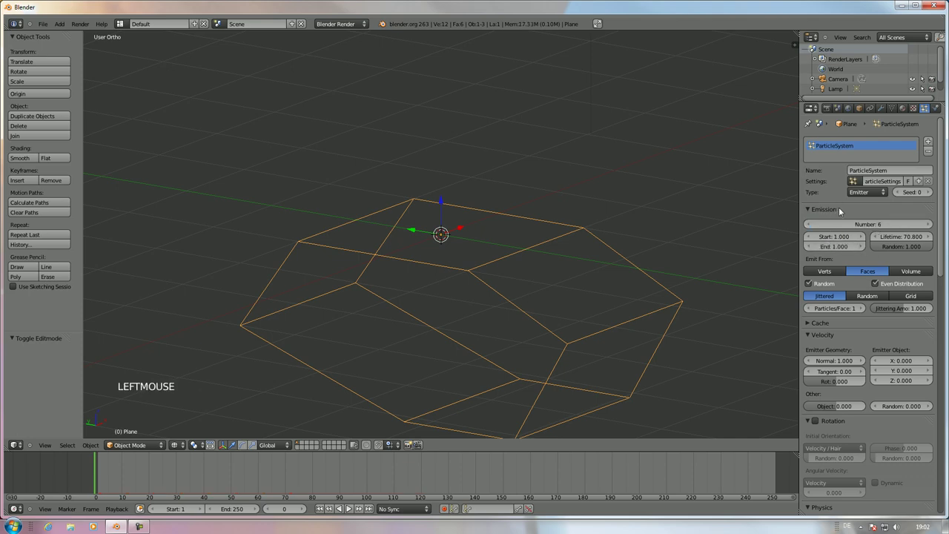
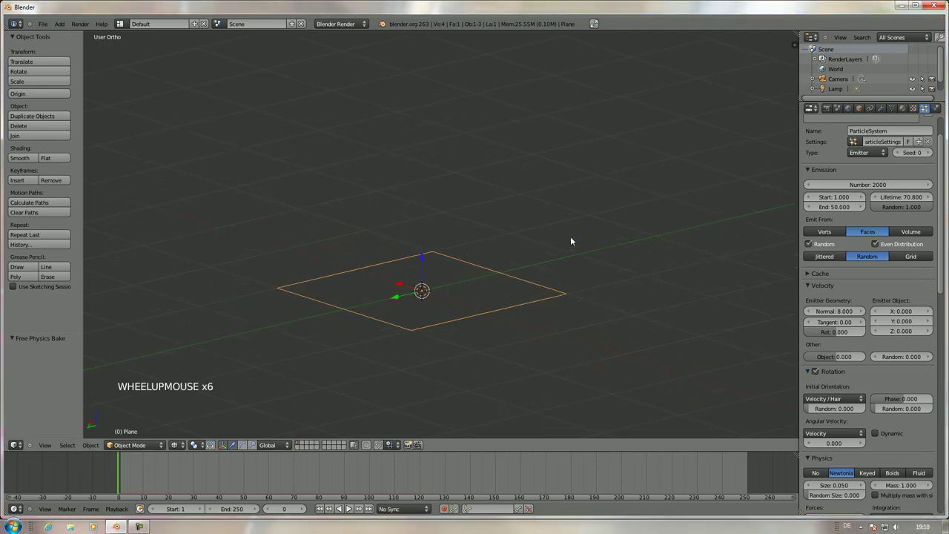
- Review the plane emitter's settings: 2000 particles from faces, normal velocity 8
scroll(up, 3)
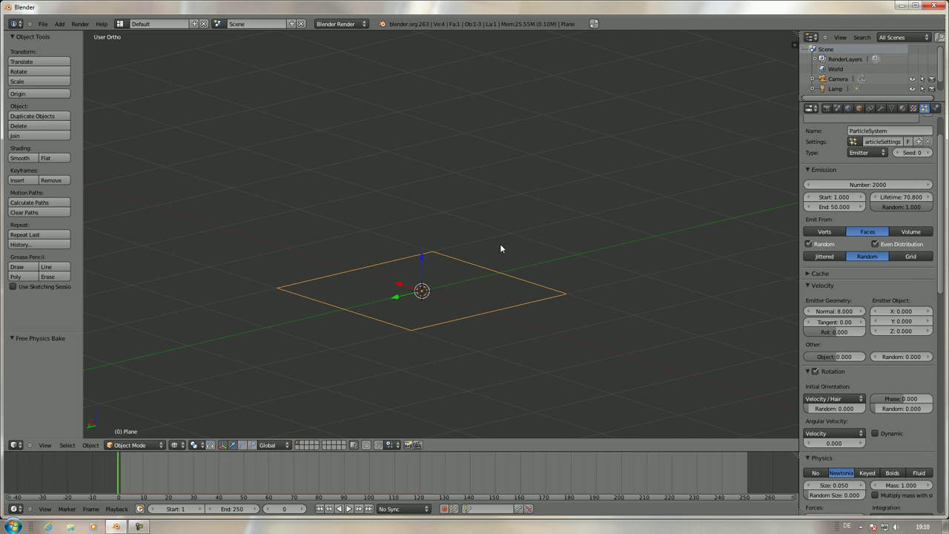
- Add a cube on an empty layer, stretch it into a tall column, and return to the plane's layer
click(305, 445)
key(shift+a)
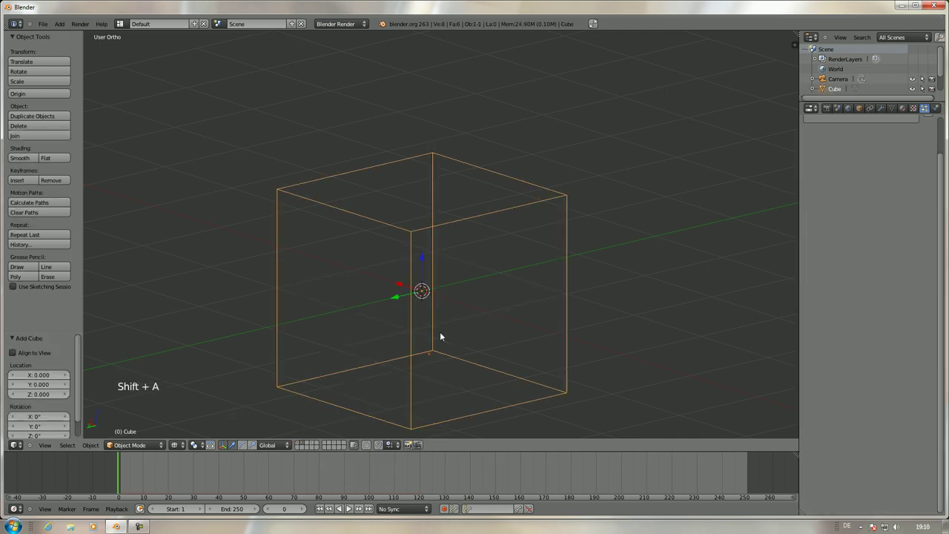
key(s)
click(687, 366)
scroll(down, 3)
scroll(down, 3)
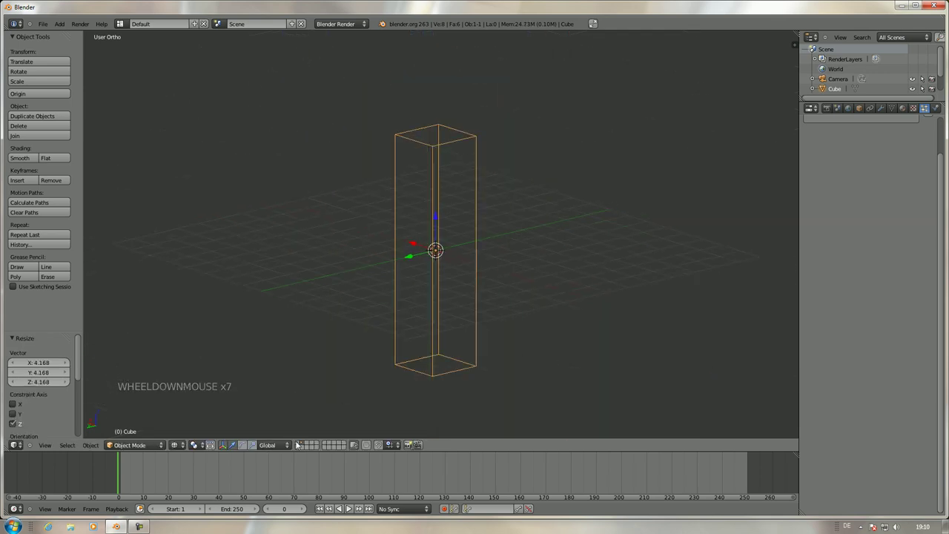
click(301, 445)
- Select the plane and set its particle render type to Object instead of Halo
right_click(458, 259)
scroll(up, 3)
scroll(down, 3)
scroll(down, 3)
scroll(down, 3)
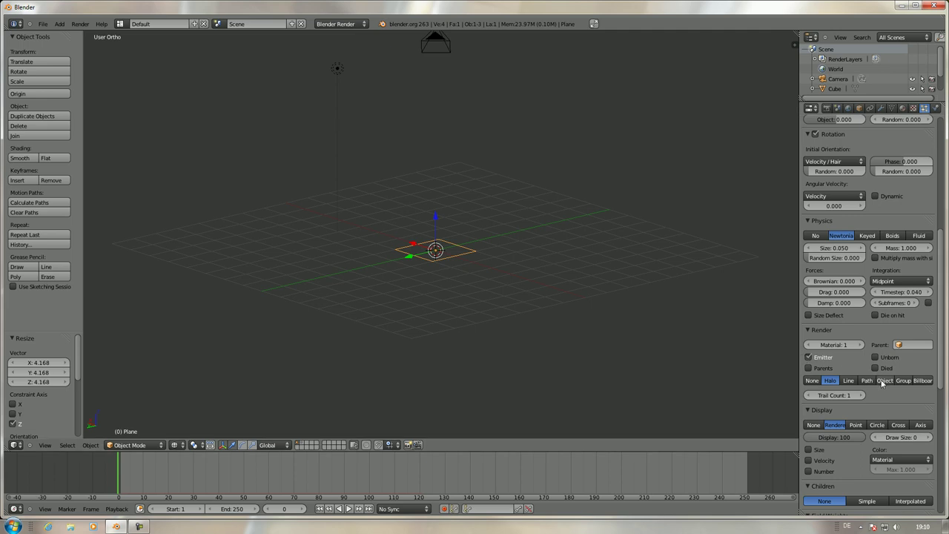
click(885, 384)
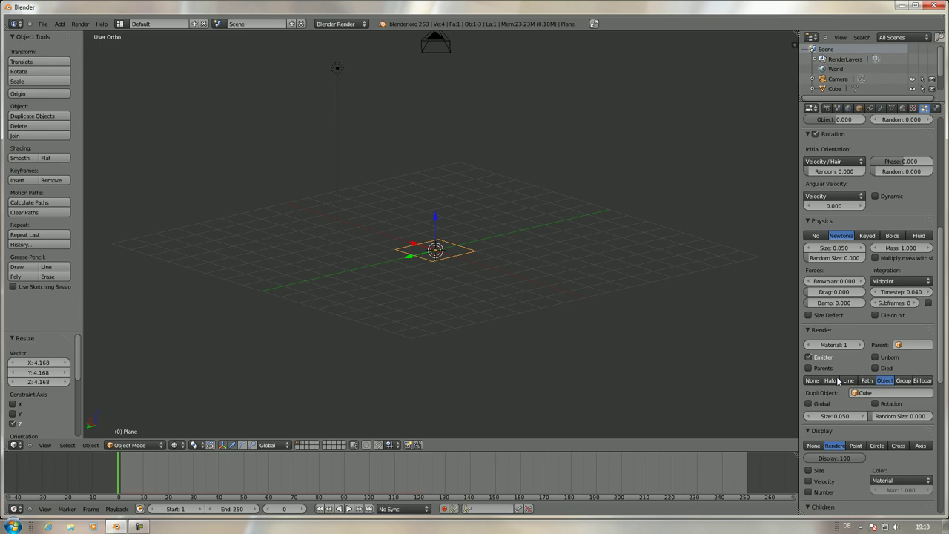
- With Cube as the dupli object, play the animation and inspect the rising cube copies
scroll(up, 3)
key(alt+a)
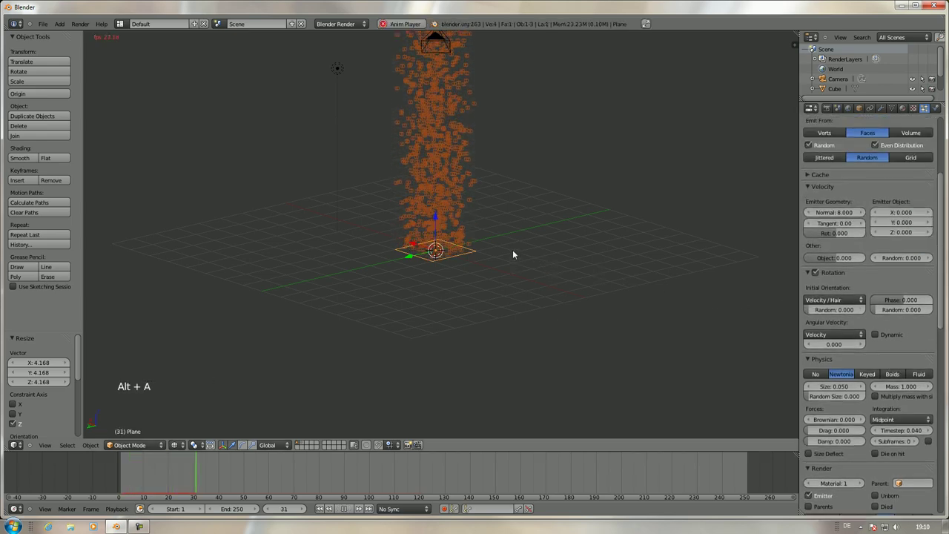
key(alt+a)
scroll(up, 3)
middle_click(530, 253)
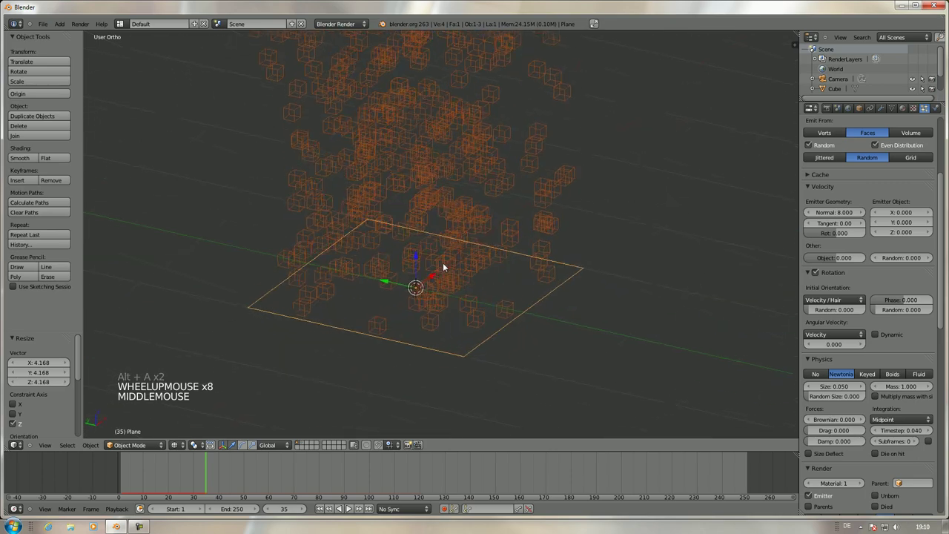
scroll(down, 3)
scroll(up, 3)
scroll(up, 3)
scroll(down, 3)
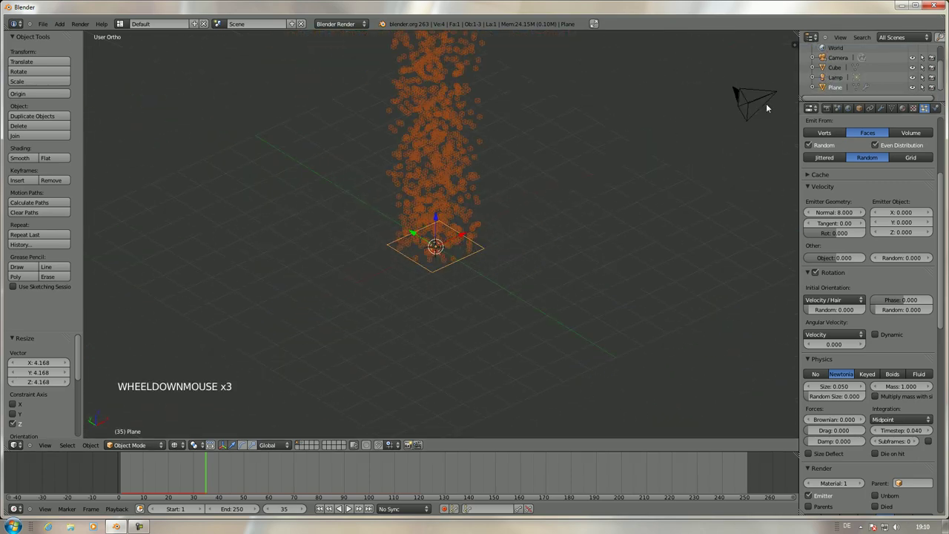
scroll(up, 3)
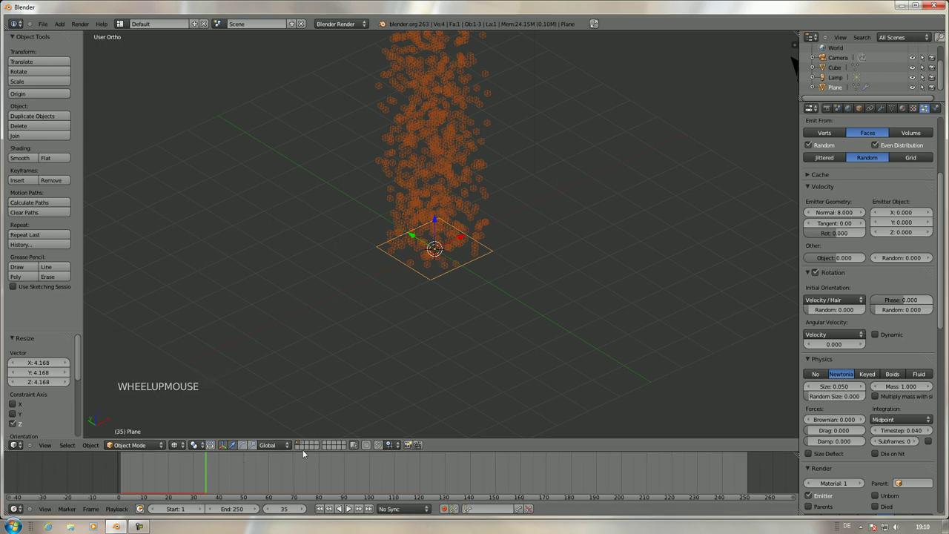
- Select the tall cube on its layer and apply its scale with Ctrl+A
click(306, 445)
right_click(438, 220)
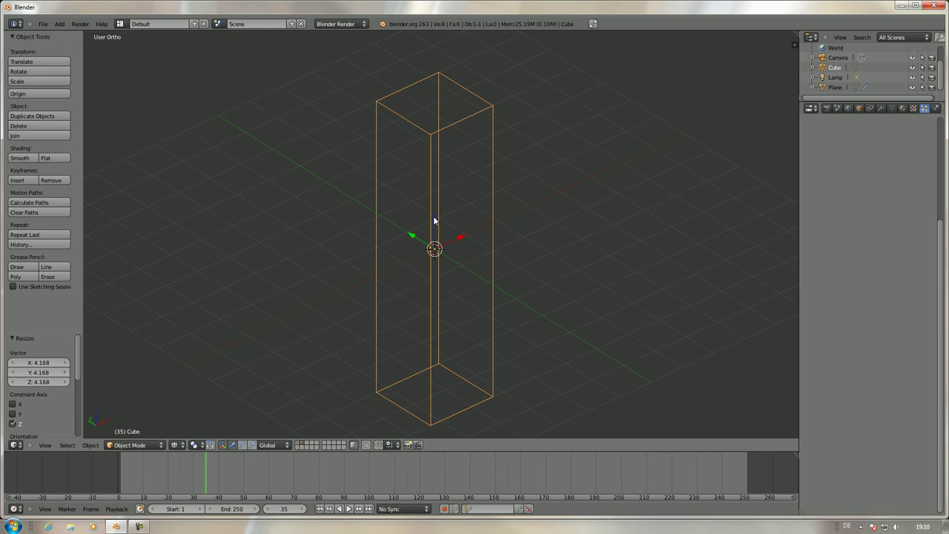
key(ctrl+a)
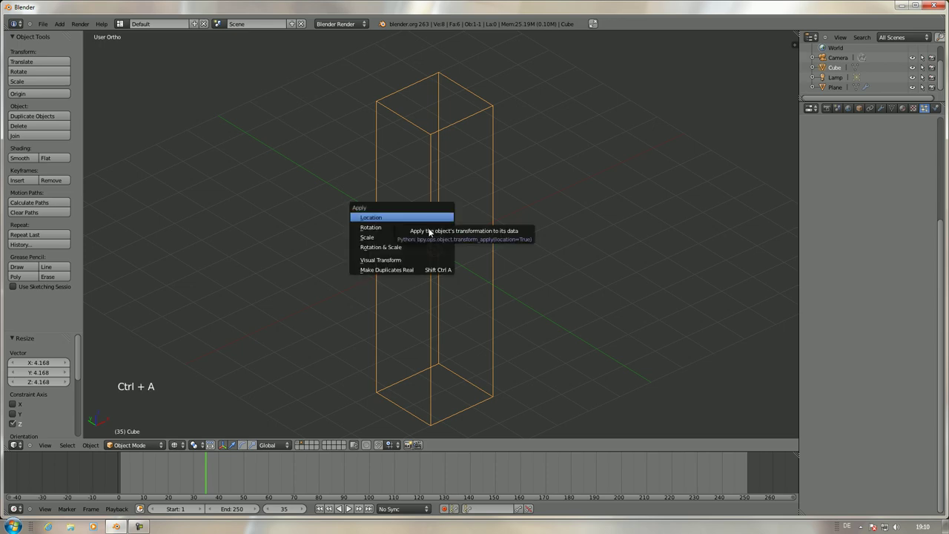
click(301, 445)
scroll(down, 3)
scroll(up, 3)
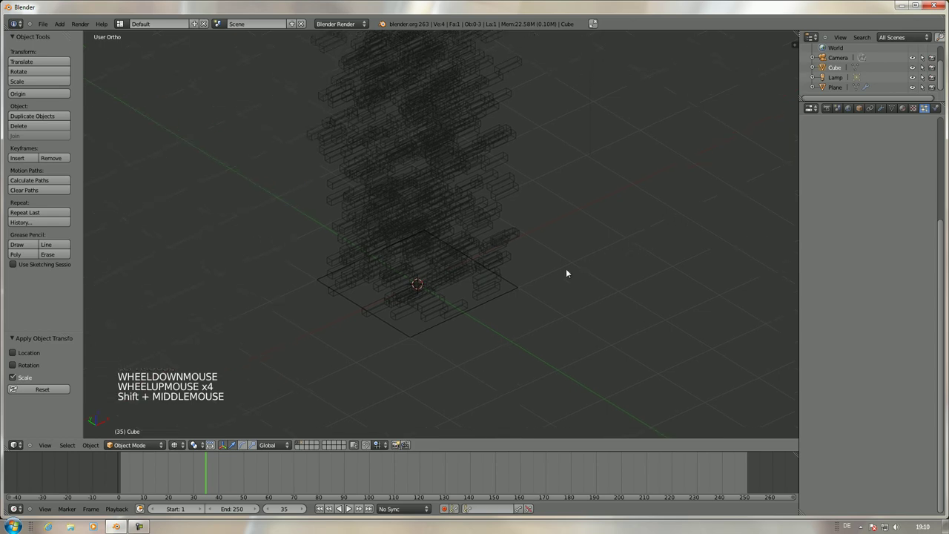
- Replay to see elongated particle copies, then show the cube's and plane's layers together
key(alt+a)
key(alt+a)
middle_click(561, 216)
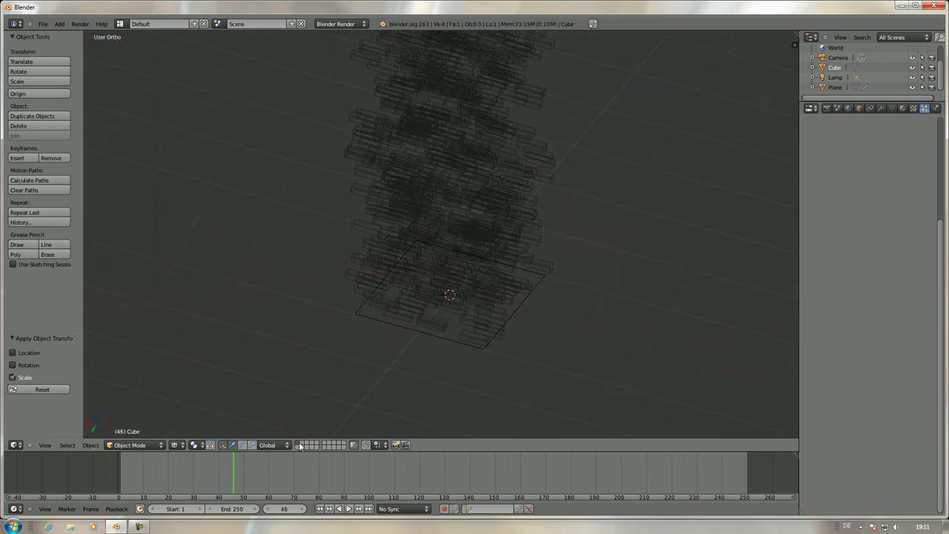
click(306, 446)
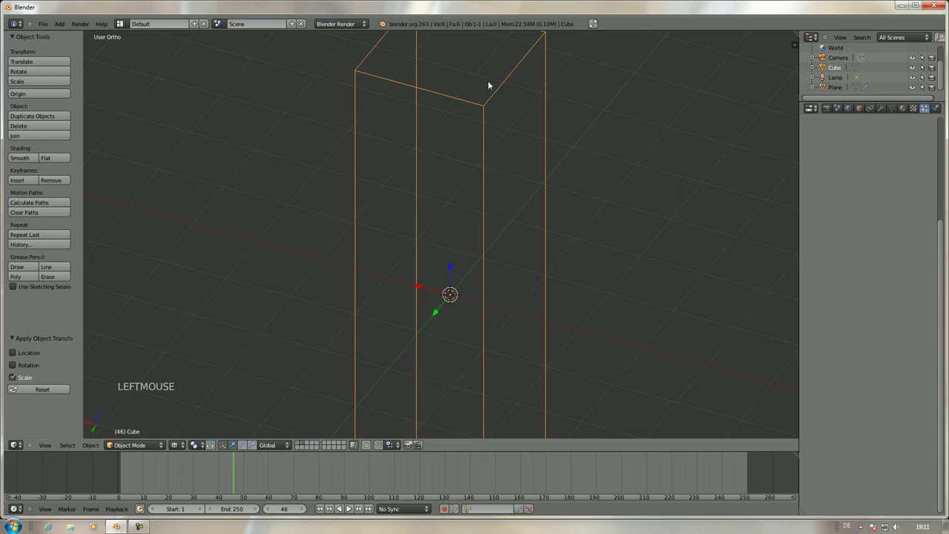
click(301, 445)
- Set the plane's particle Initial Orientation to Normal with zero randomness, after briefly trying Velocity
right_click(523, 306)
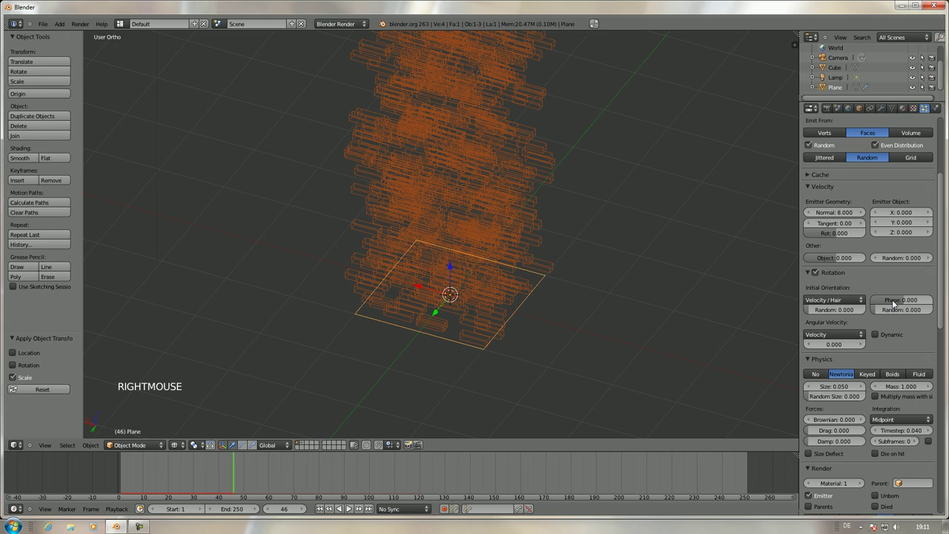
click(857, 300)
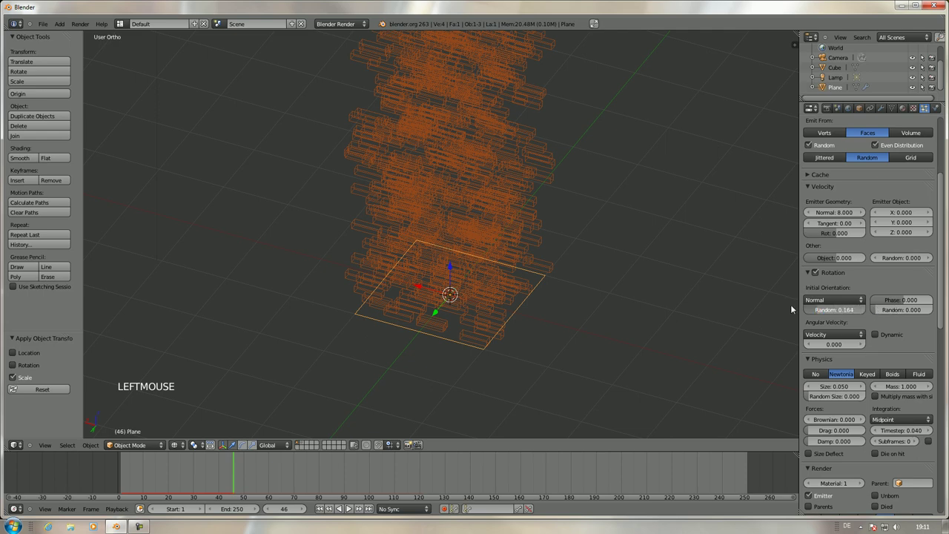
click(832, 303)
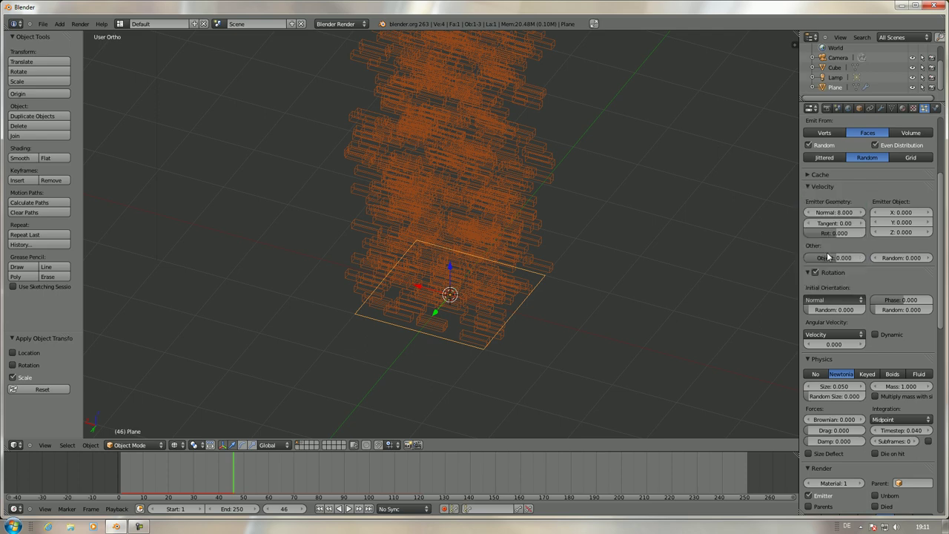
click(830, 313)
click(825, 304)
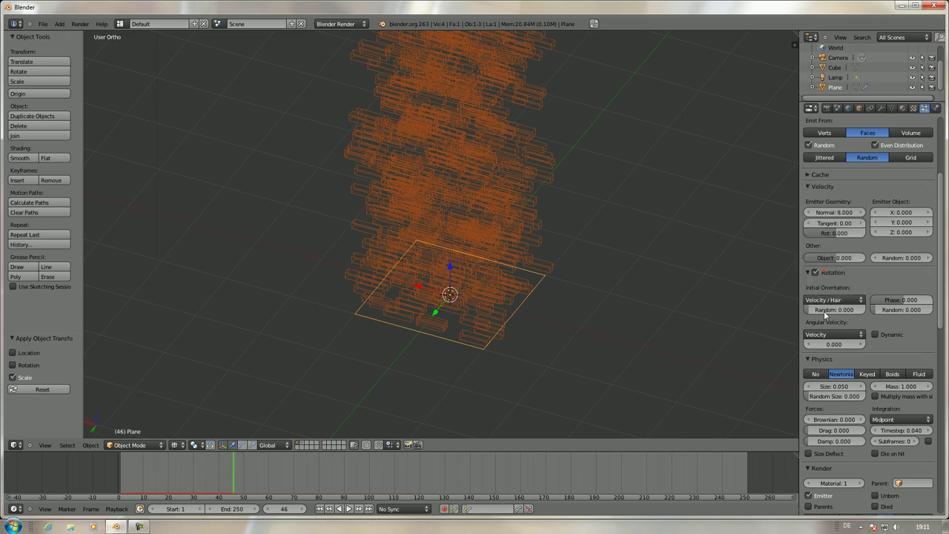
click(846, 315)
click(817, 304)
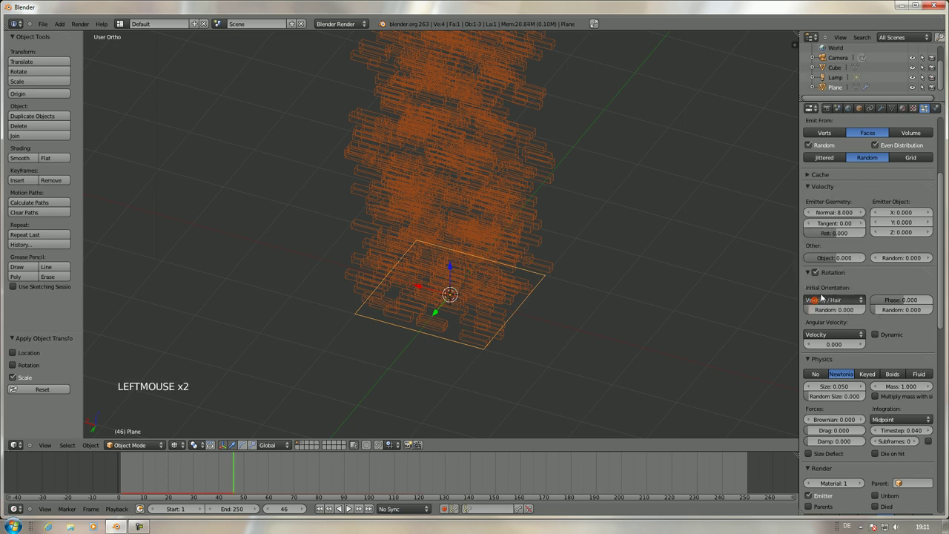
click(853, 310)
click(841, 296)
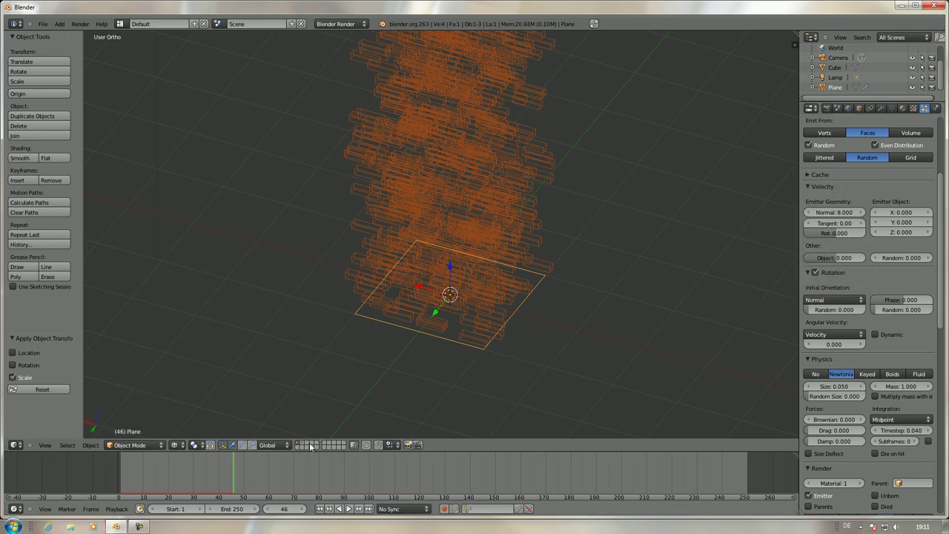
- Show only the layer holding the tall Cube
click(305, 446)
- Select the tall Cube, move it to another layer and show it together with the particles
right_click(480, 286)
right_click(494, 285)
key(m)
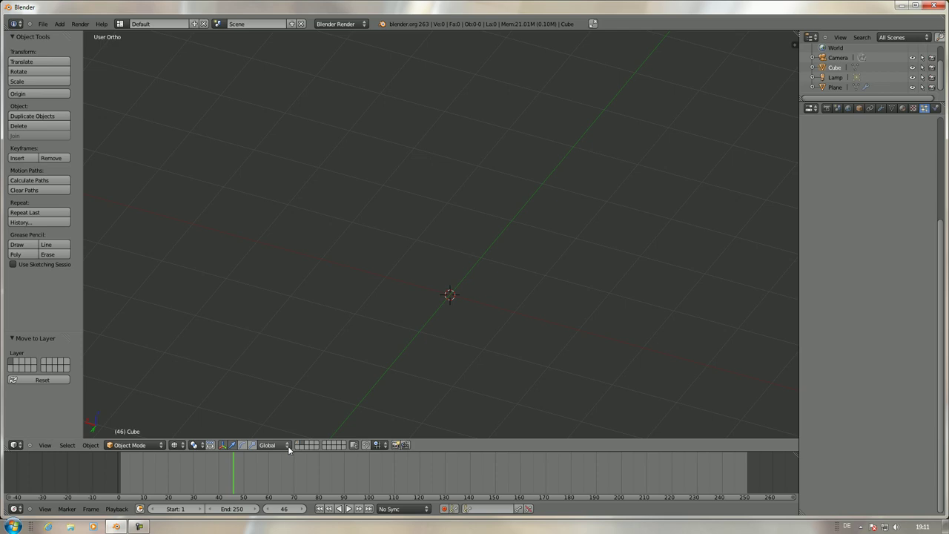
click(300, 445)
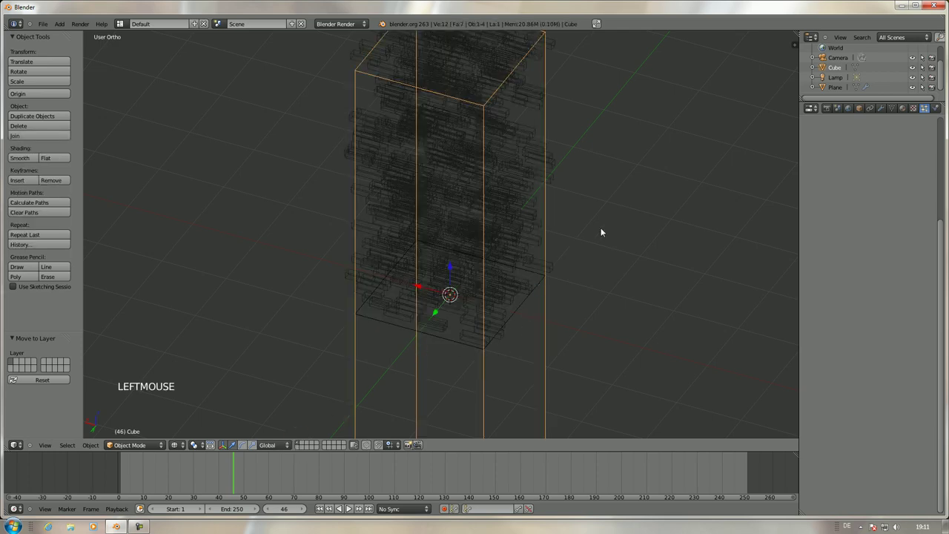
key(r)
click(477, 208)
key(ctrl+z)
right_click(447, 347)
scroll(down, 3)
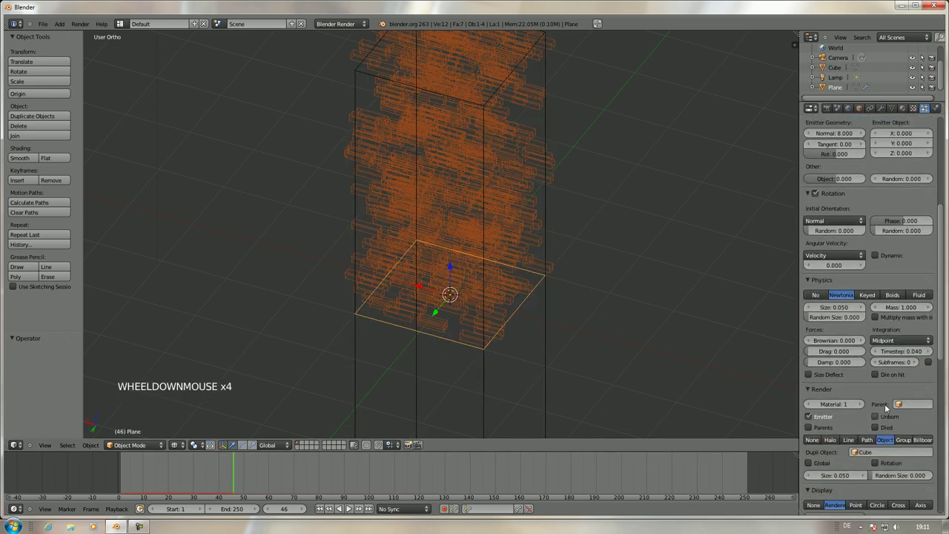
scroll(down, 3)
scroll(down, 3)
click(882, 429)
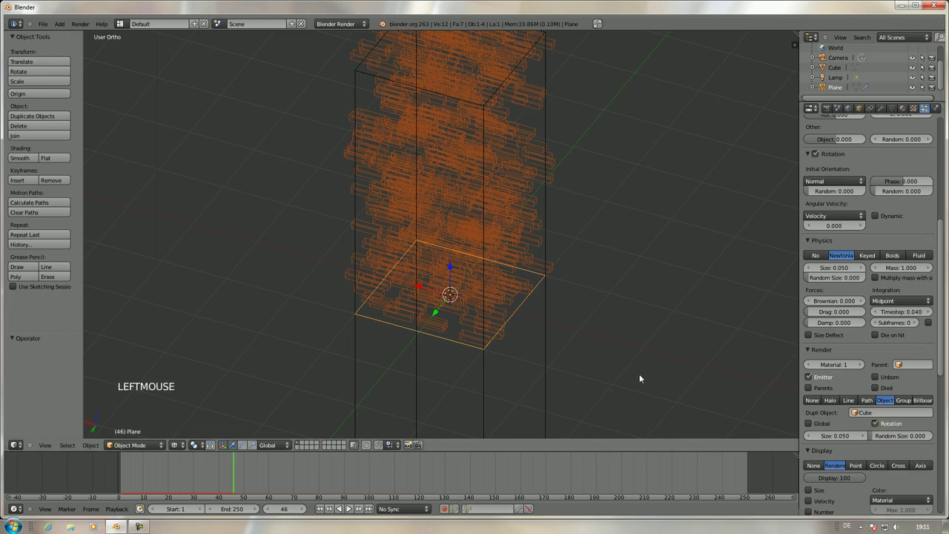
- Rotate the Cube 90 degrees around one axis, then reselect the Plane emitter
right_click(552, 330)
key(r)
right_click(300, 293)
key(r)
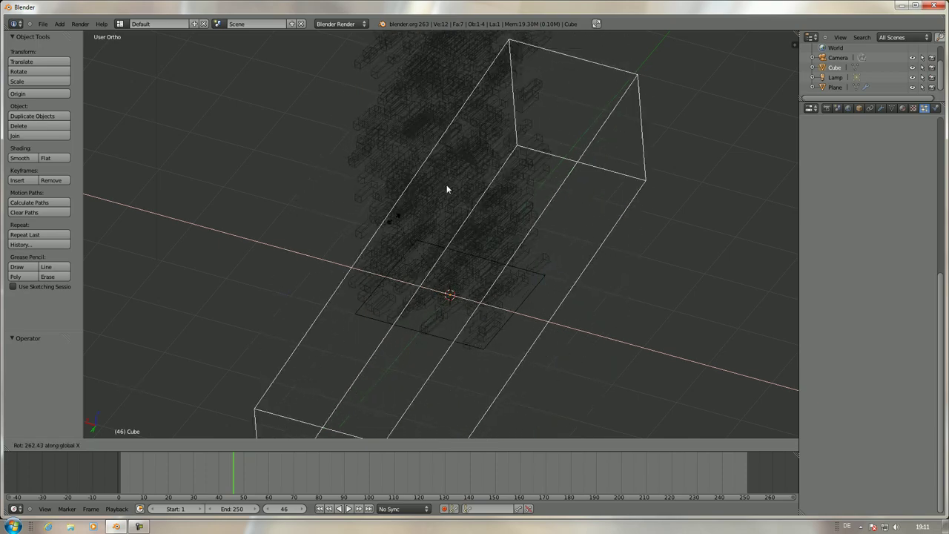
right_click(517, 427)
key(r)
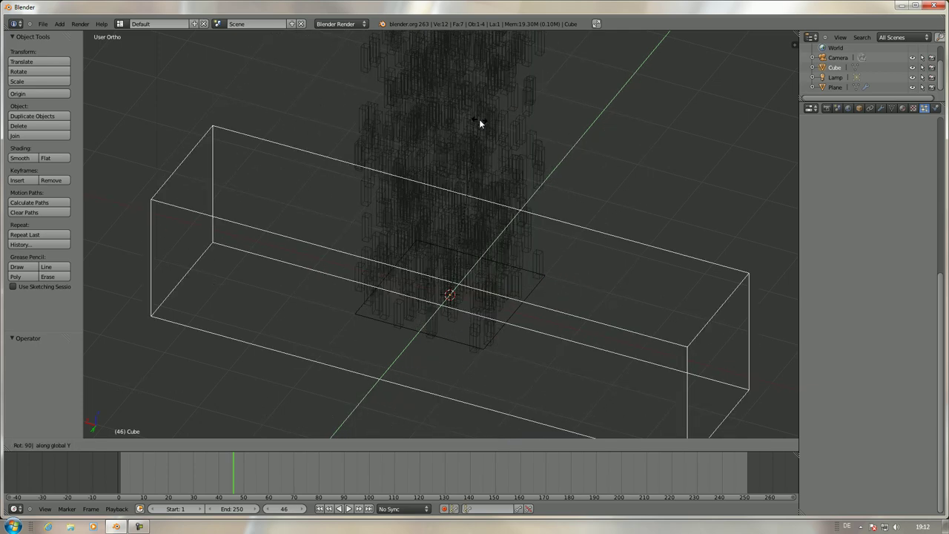
click(480, 124)
scroll(down, 3)
scroll(up, 3)
right_click(578, 322)
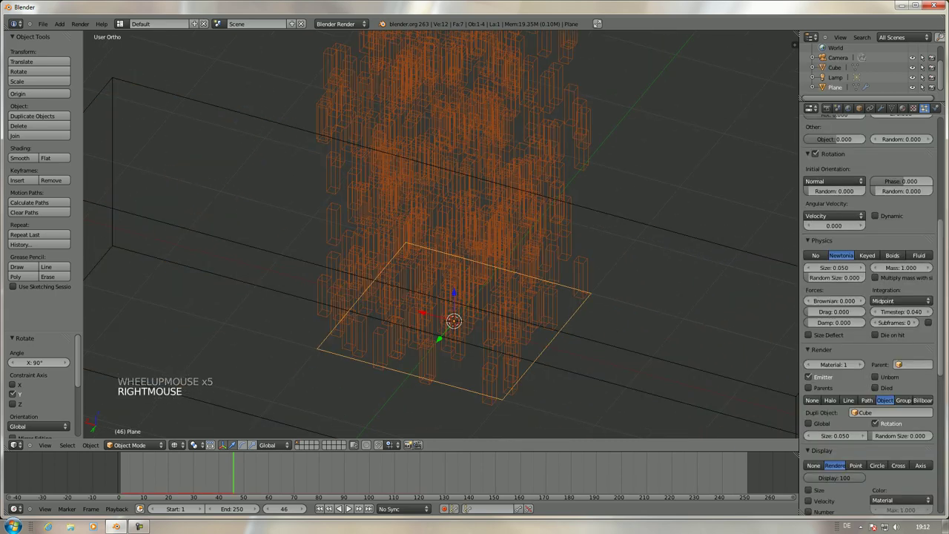
scroll(up, 3)
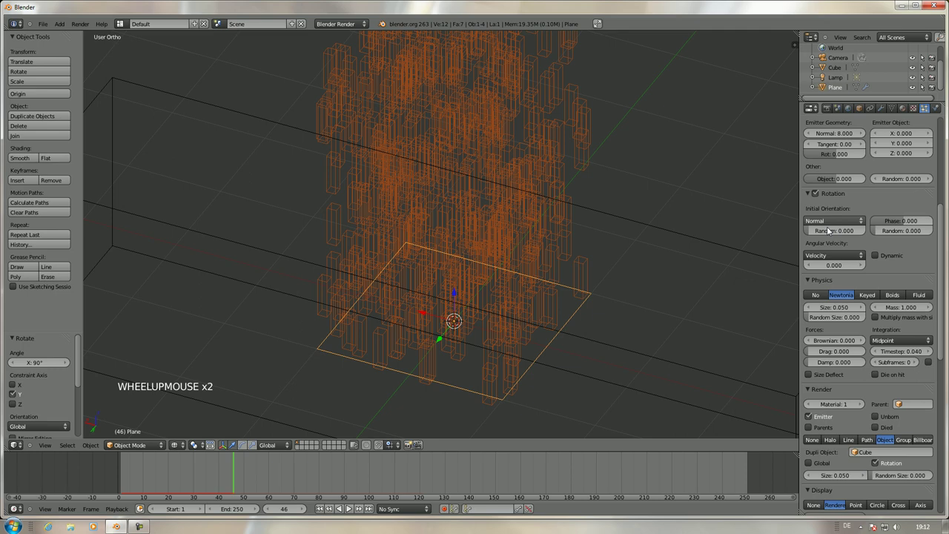
- Try random and phase-random rotation, then set Initial Orientation to Global Z
click(831, 234)
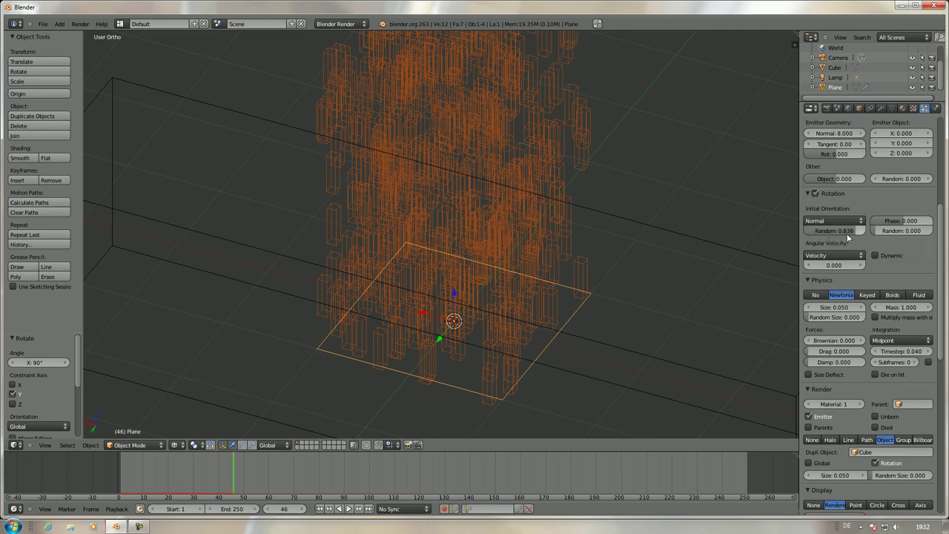
click(894, 236)
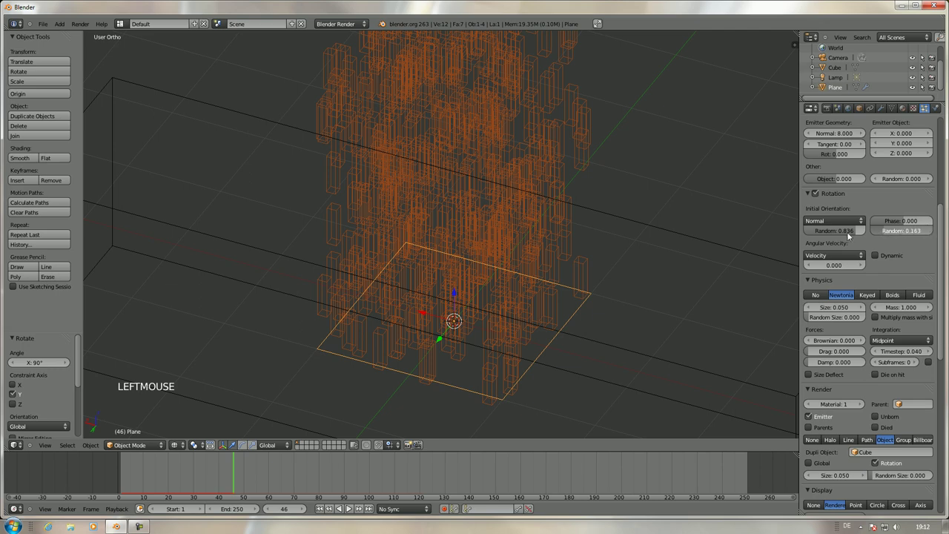
click(874, 260)
click(875, 259)
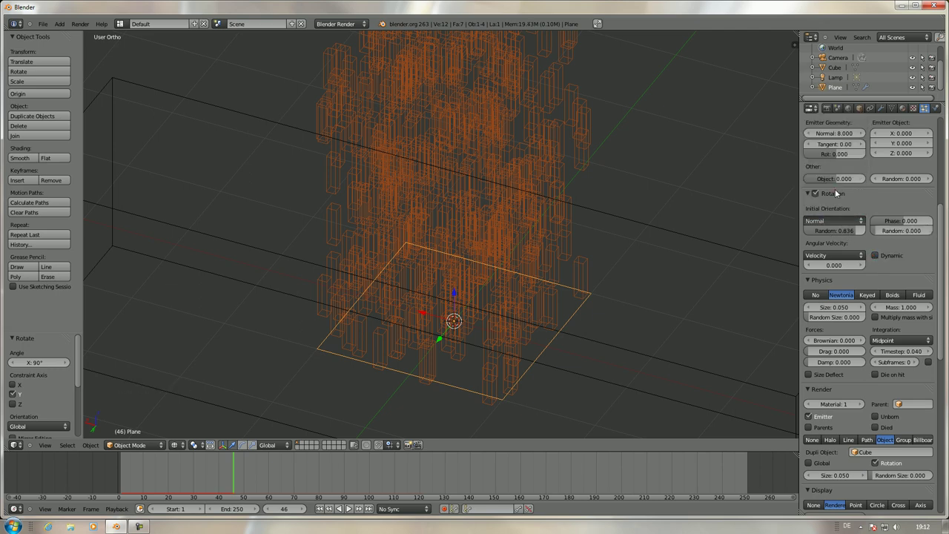
click(826, 232)
click(853, 223)
click(844, 219)
click(788, 229)
- Adjust angular velocity and rotation phase, then switch particle Rotation off entirely
right_click(672, 234)
key(r)
right_click(653, 314)
right_click(569, 310)
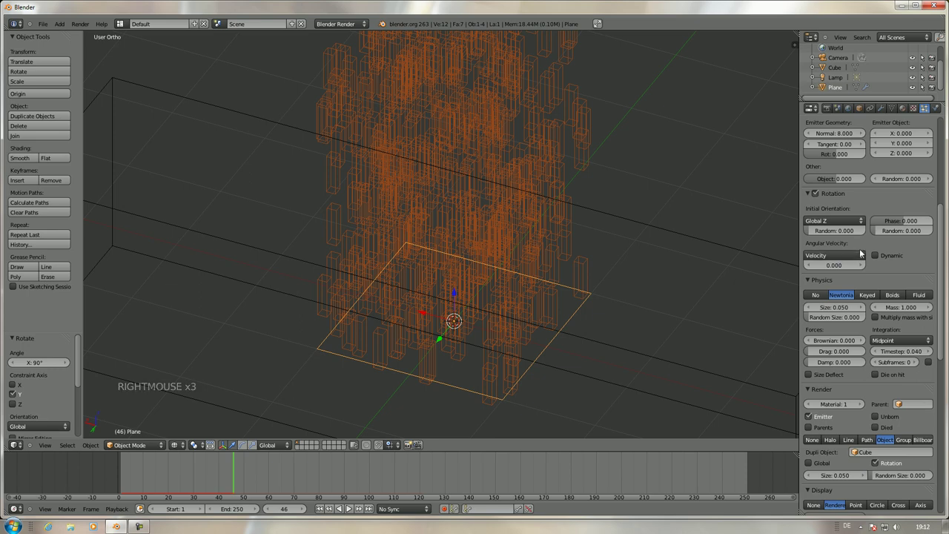
click(849, 262)
click(855, 257)
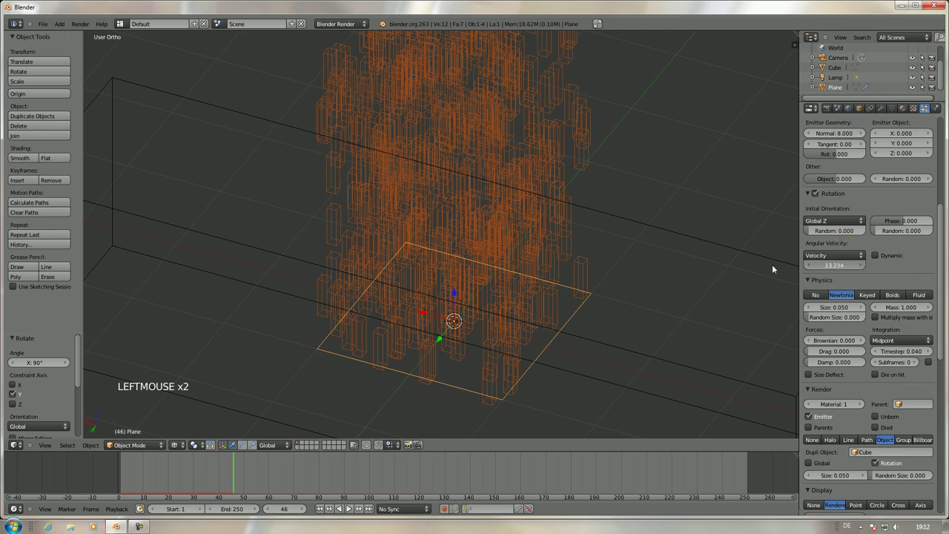
click(882, 228)
click(920, 231)
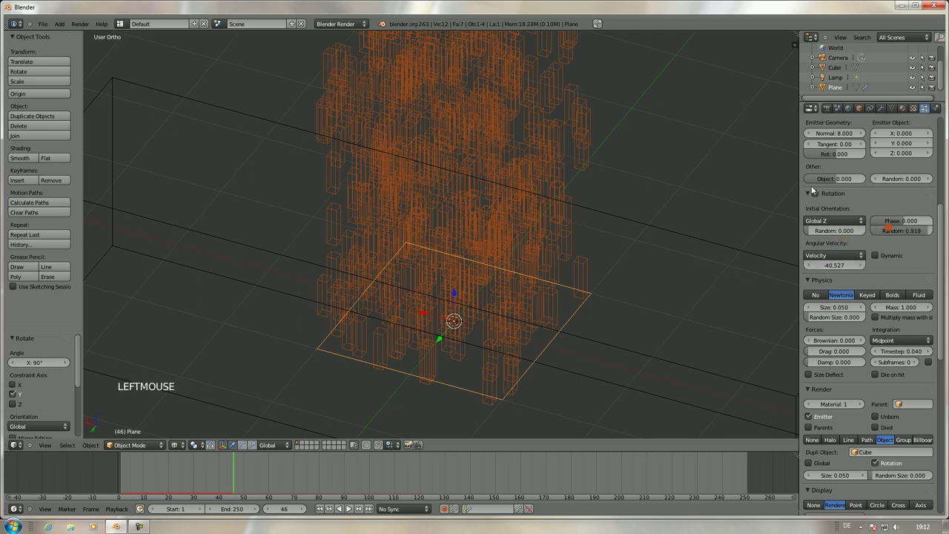
click(820, 200)
click(809, 197)
- Select the Cube and delete it, leaving the particles as plain points
scroll(down, 3)
right_click(608, 242)
scroll(down, 3)
key(Delete)
right_click(465, 291)
right_click(506, 299)
scroll(down, 3)
- Set particle render to Halo, then undo until the deleted Cube comes back
scroll(down, 3)
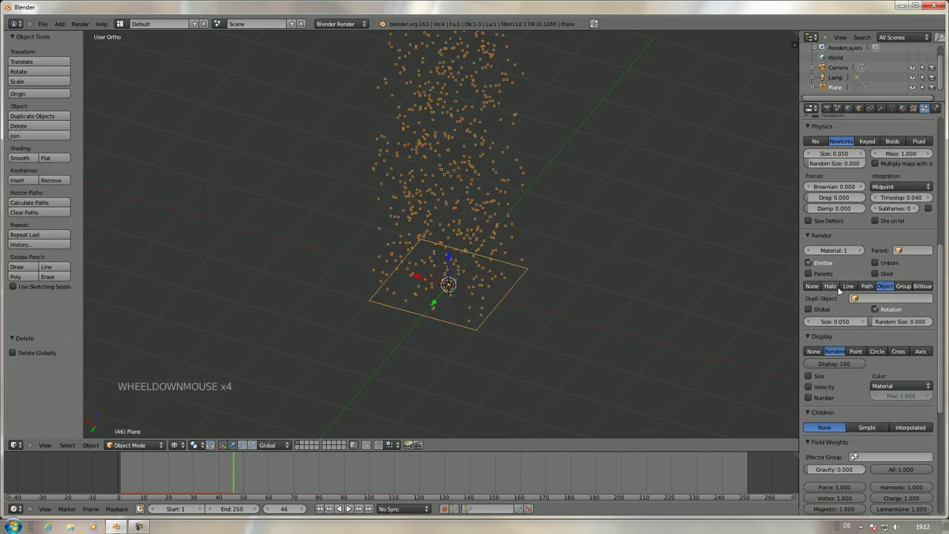
click(841, 290)
scroll(up, 3)
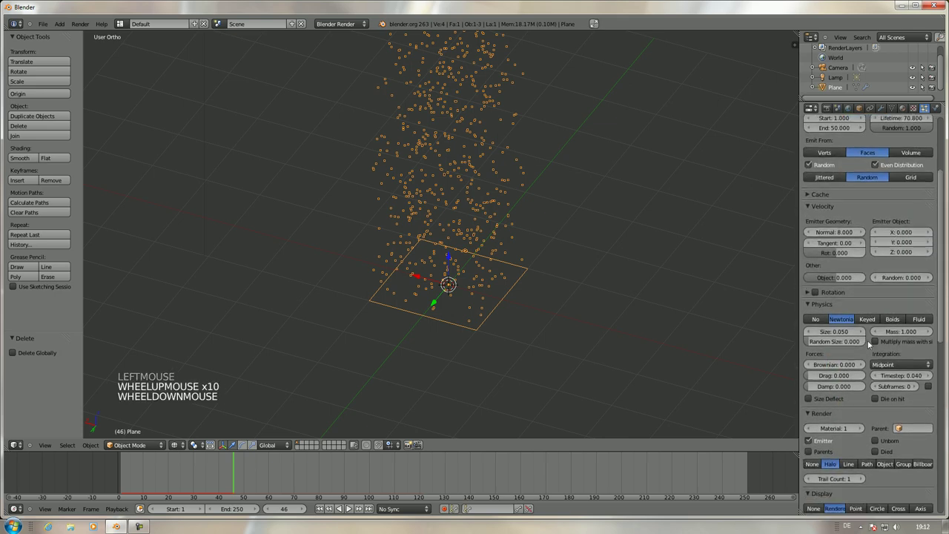
scroll(down, 3)
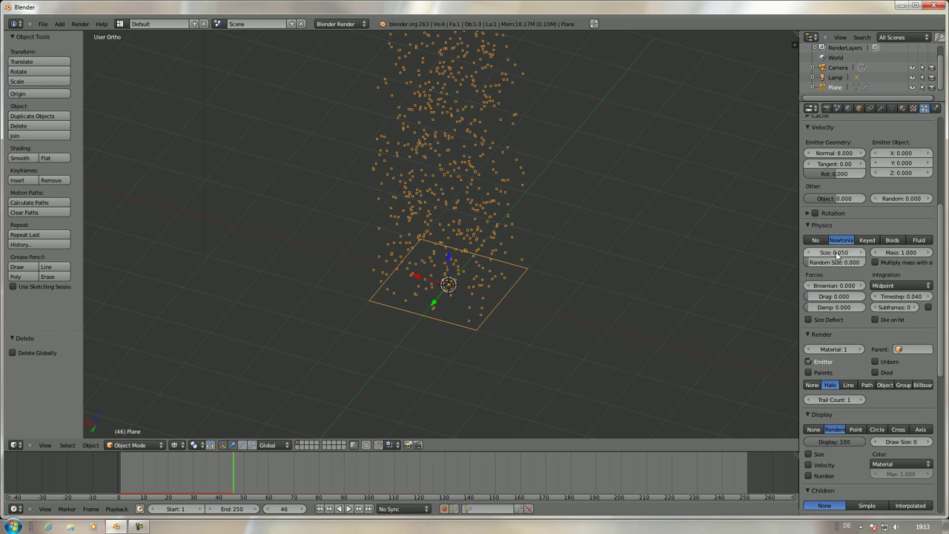
key(ctrl+z)
key(ctrl+z)
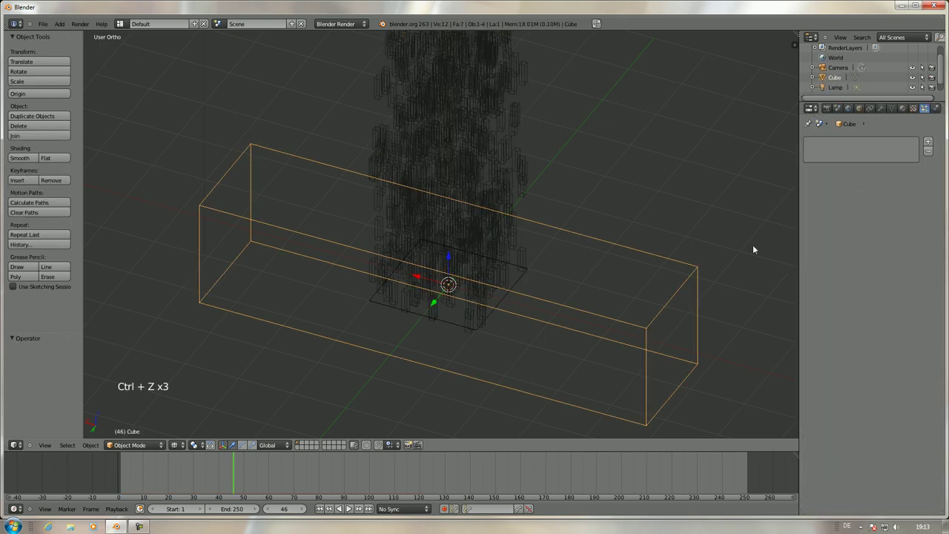
- Move the Cube to another layer, reselect the Plane and start shrinking the particle size
key(m)
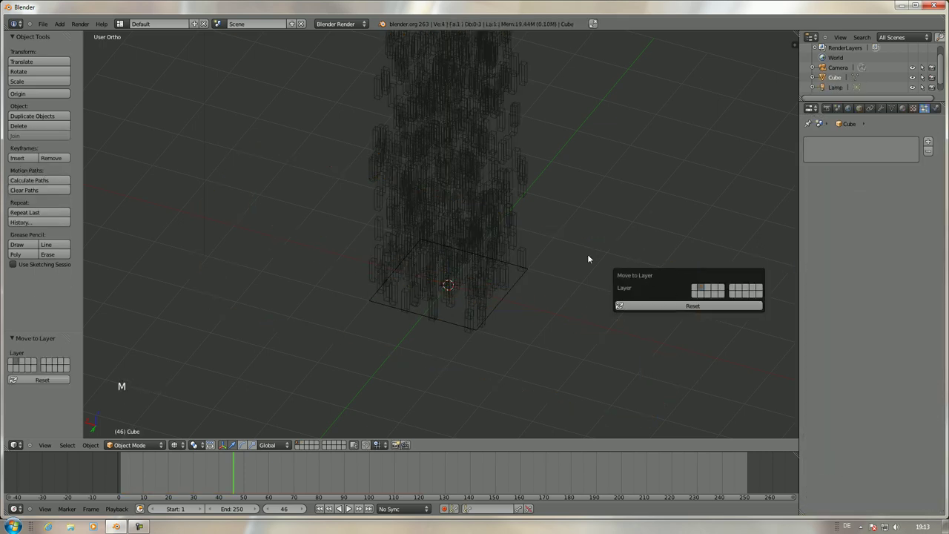
right_click(484, 316)
scroll(down, 3)
click(827, 416)
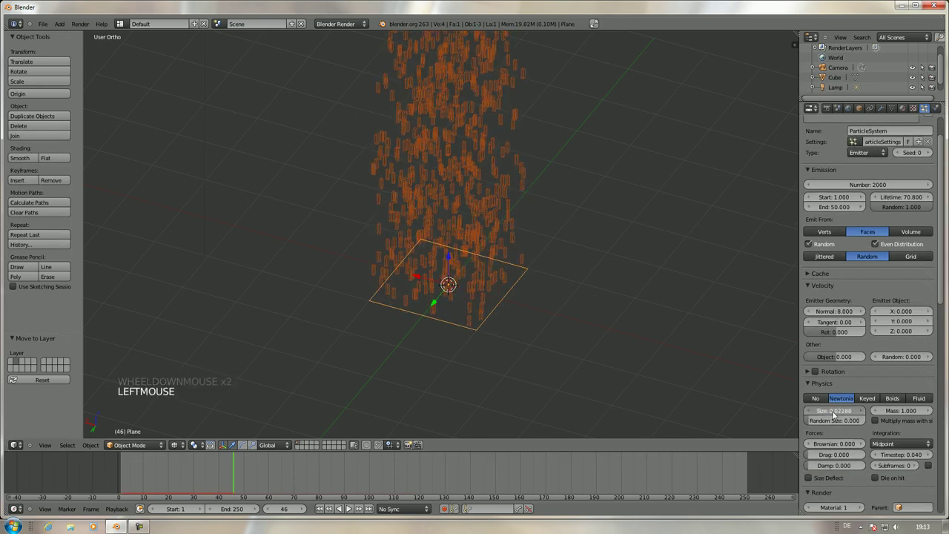
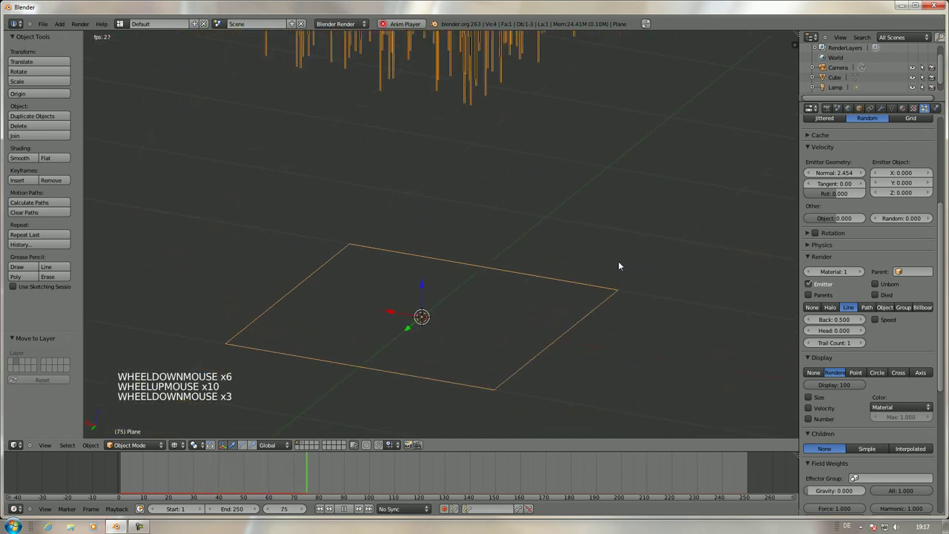
- Toggle size display and make line length follow particle speed, test-playing with Alt+A
key(Escape)
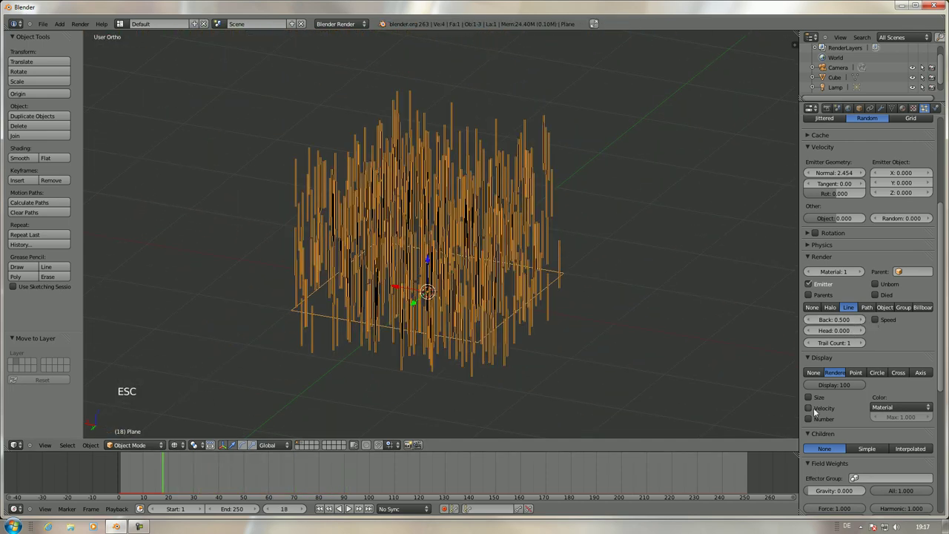
click(812, 401)
key(alt+a)
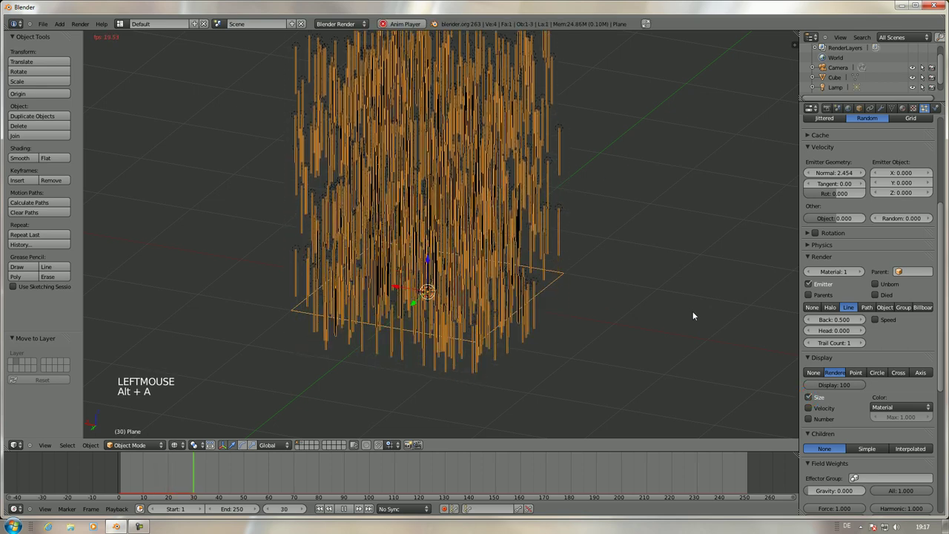
key(Escape)
click(813, 402)
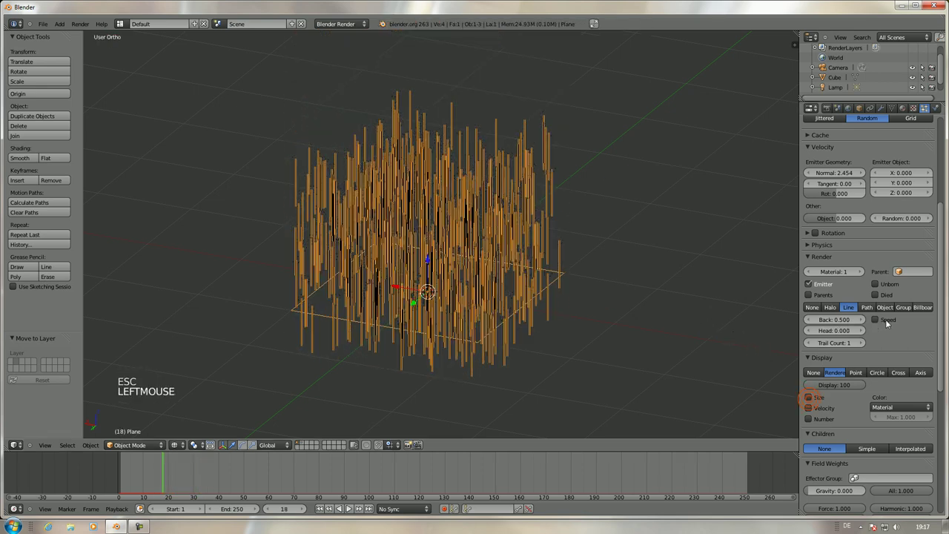
click(880, 324)
key(alt+a)
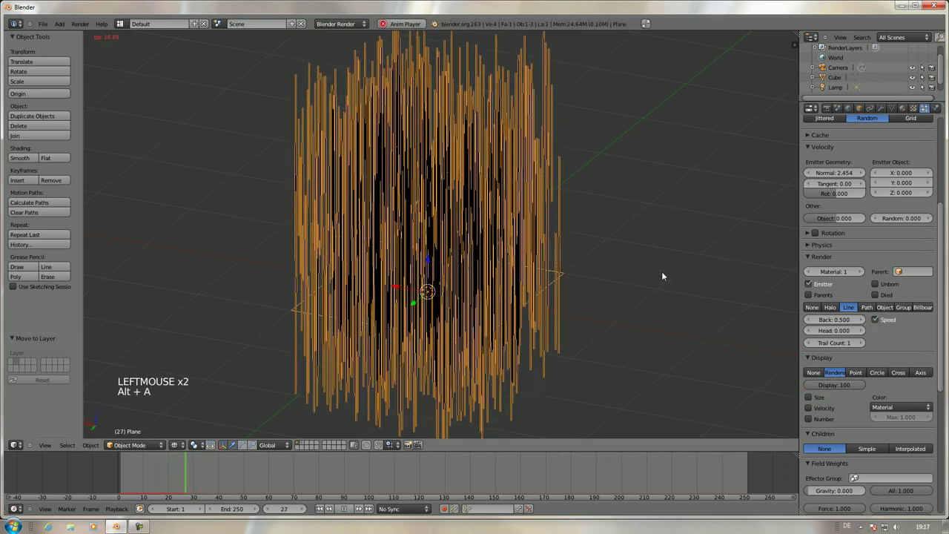
scroll(down, 3)
scroll(up, 3)
key(Escape)
- Set normal velocity to 5, add slight damping and adjust line tail length, playing to check
right_click(536, 273)
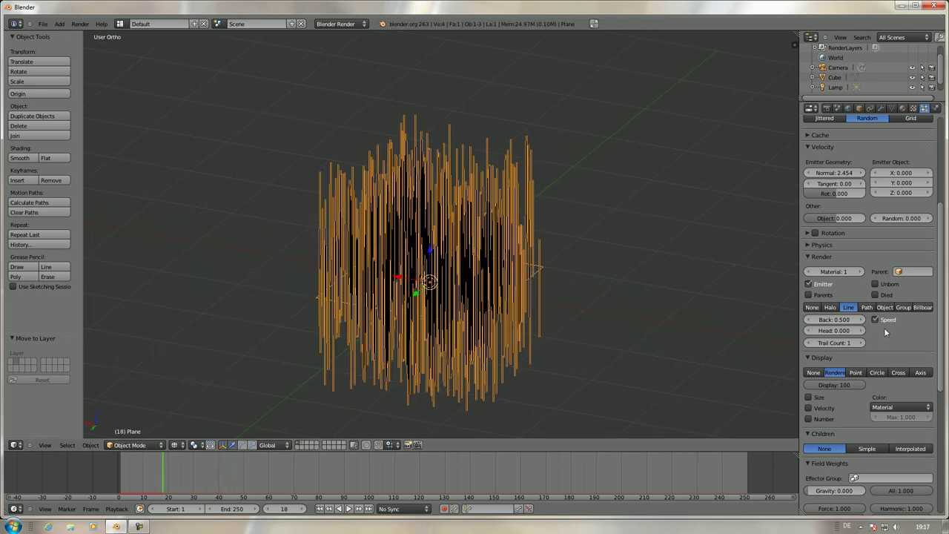
click(837, 175)
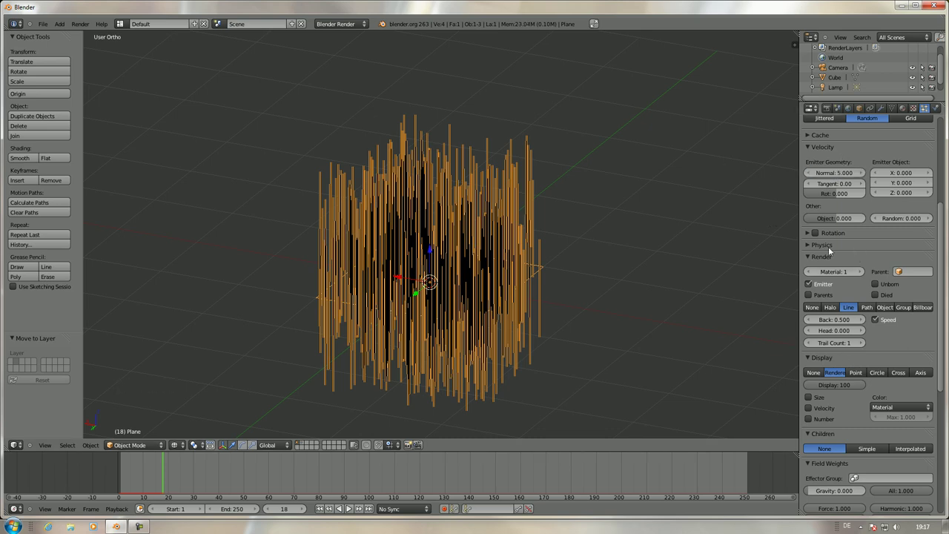
click(815, 250)
click(854, 330)
key(alt+a)
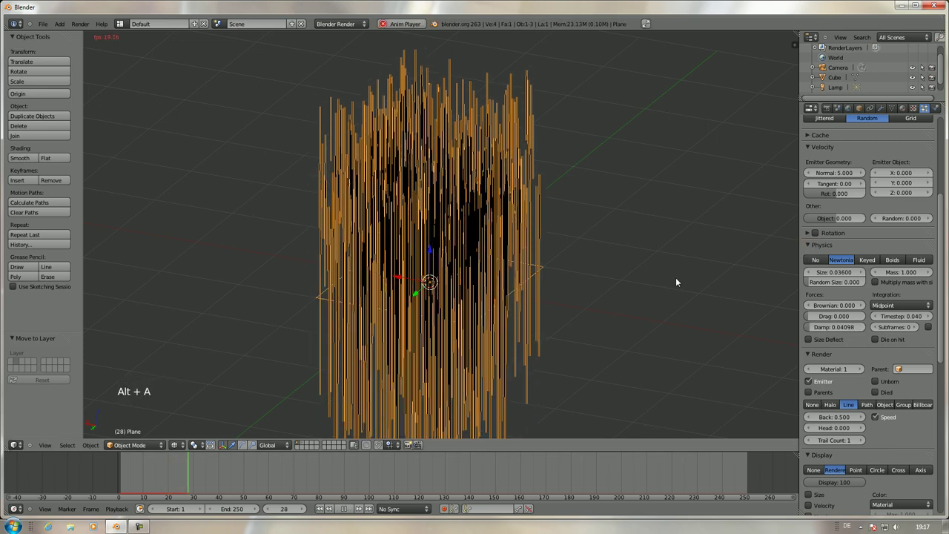
key(Escape)
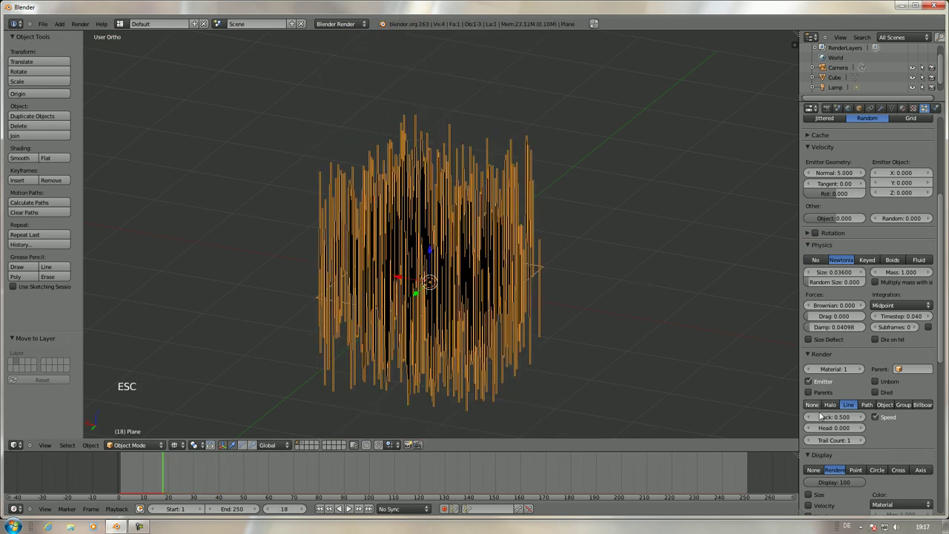
click(825, 420)
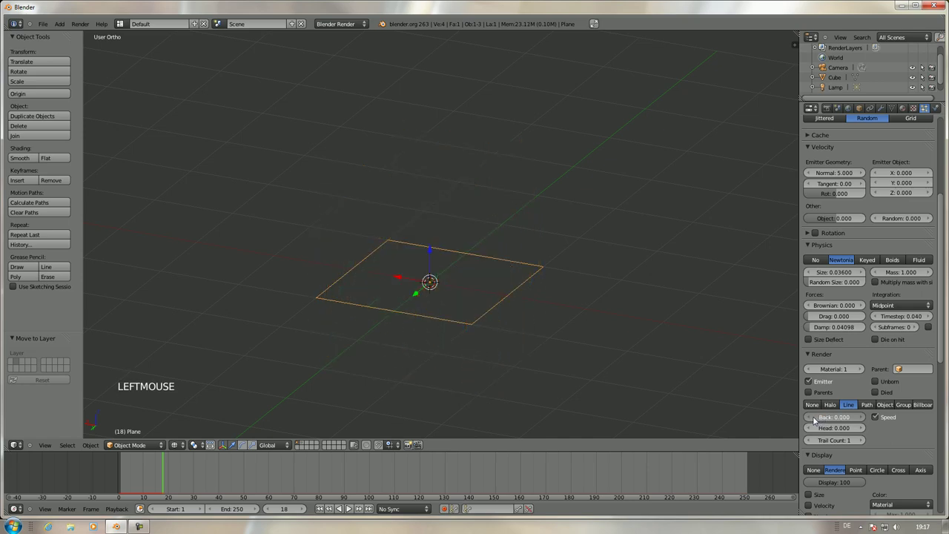
scroll(up, 3)
key(alt+a)
scroll(down, 3)
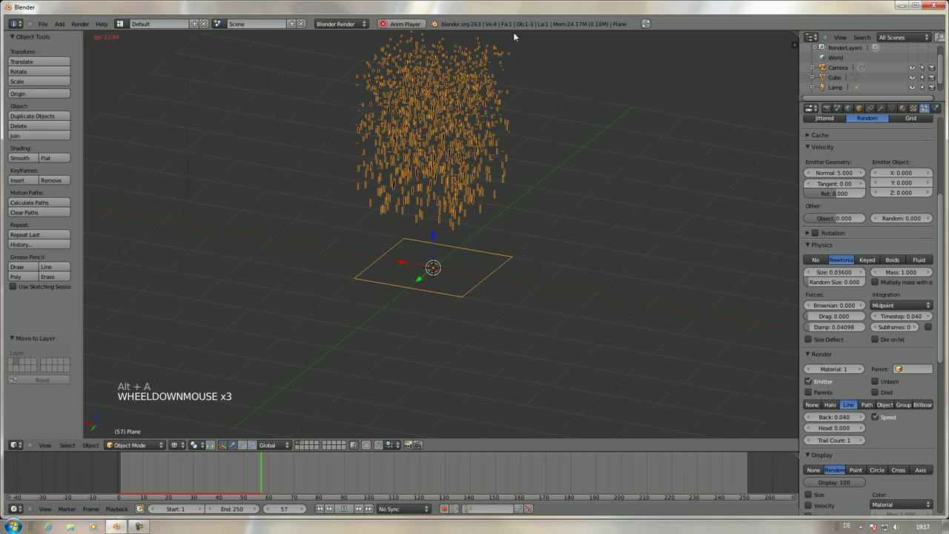
- Stop the playback and rewind the timeline to the first frame
key(alt+a)
scroll(down, 3)
key(Escape)
click(96, 472)
key(alt+a)
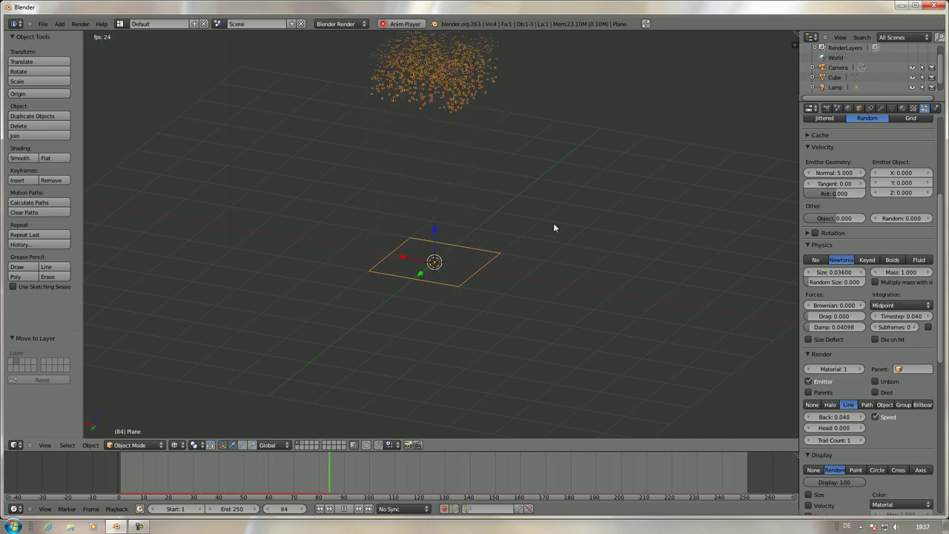
key(Escape)
scroll(up, 3)
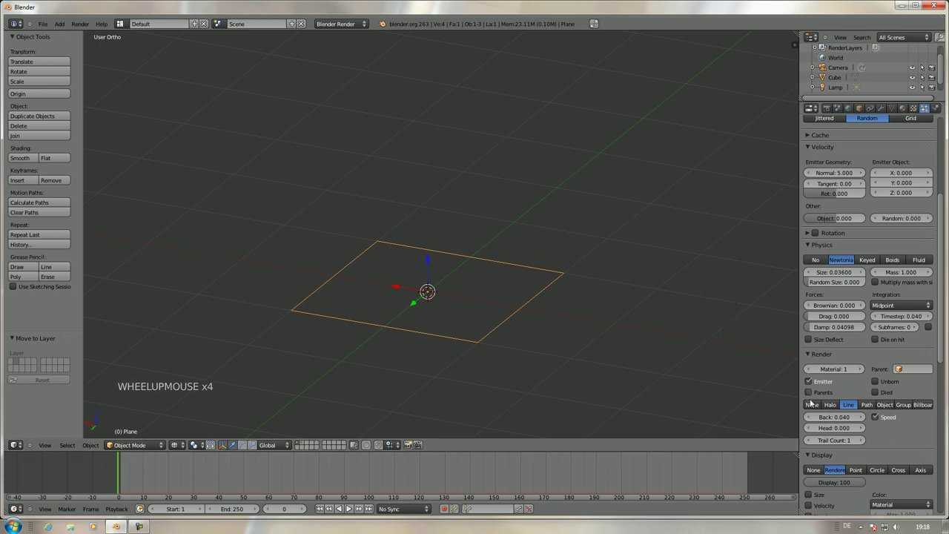
- Try Halo and Path particle render types and play the result
click(837, 406)
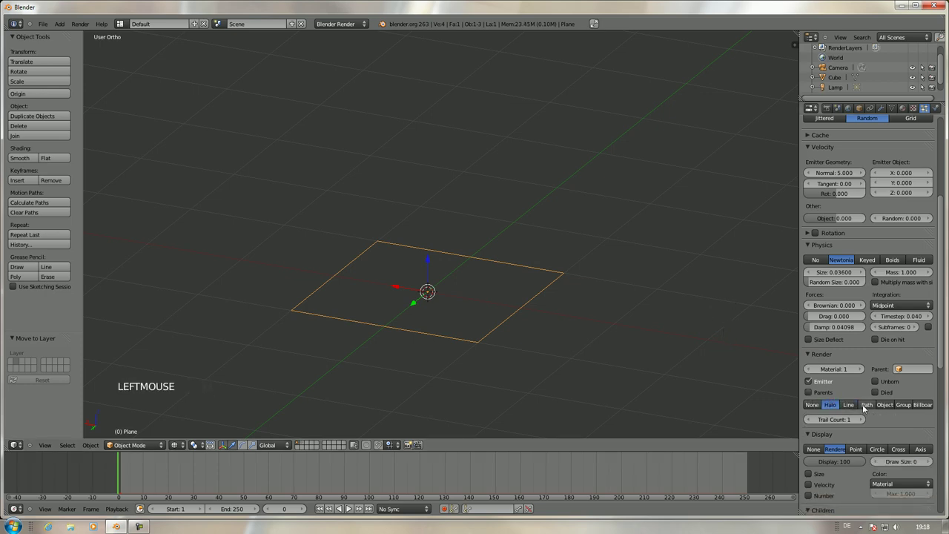
click(866, 409)
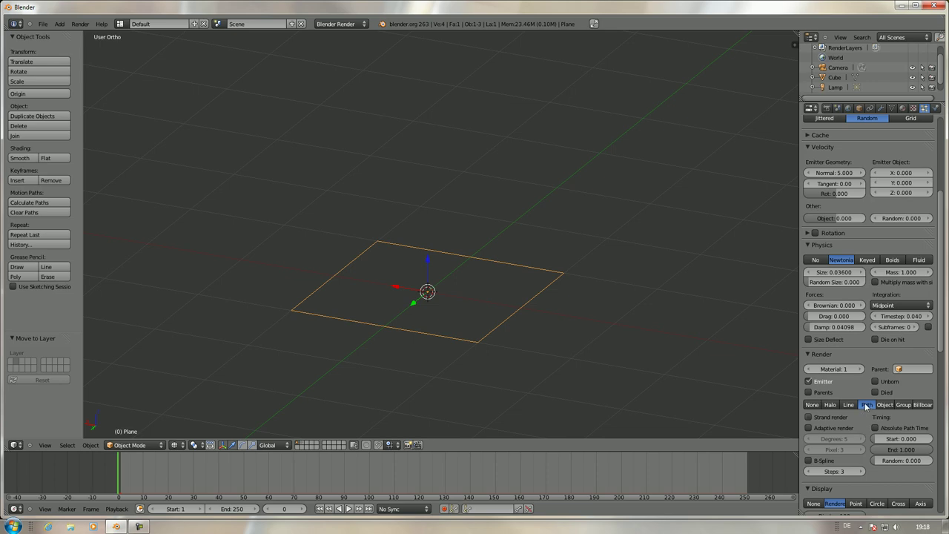
key(alt+a)
key(Escape)
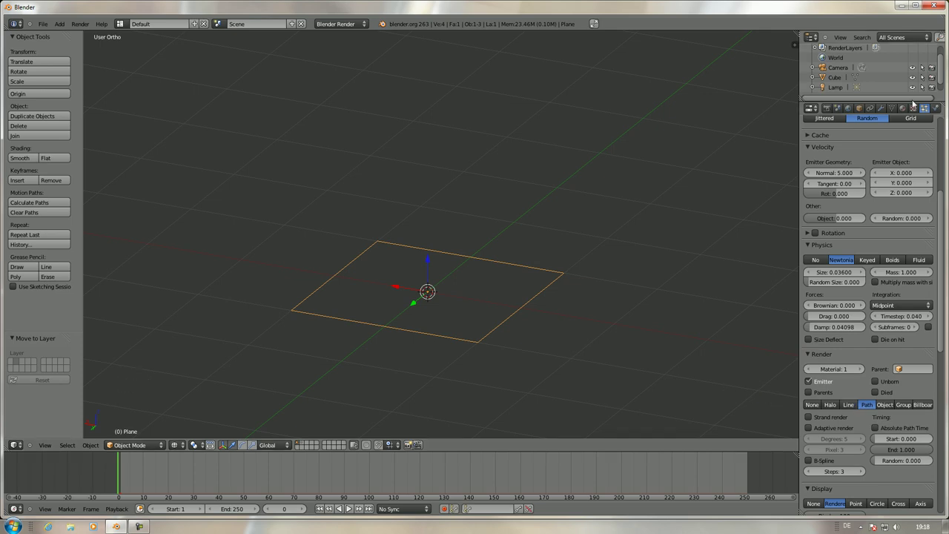
scroll(up, 3)
click(875, 178)
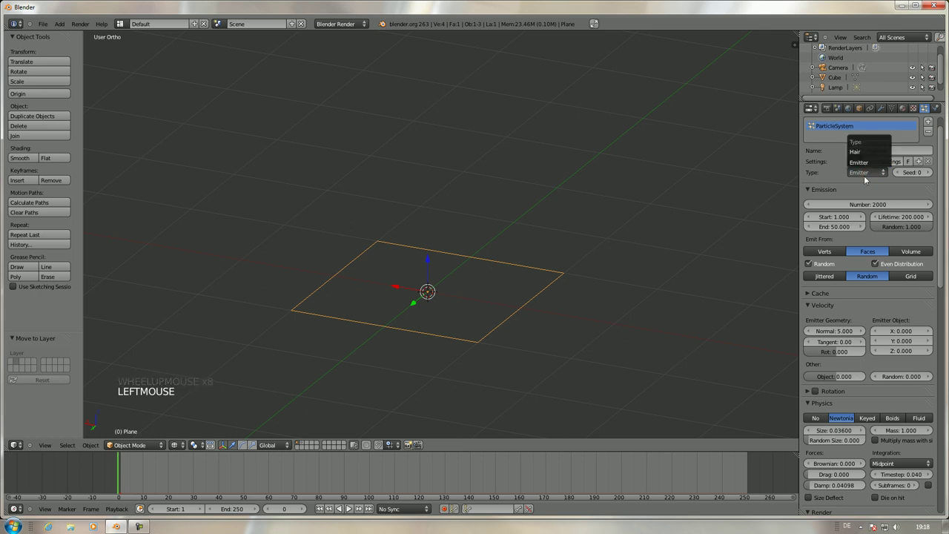
scroll(down, 3)
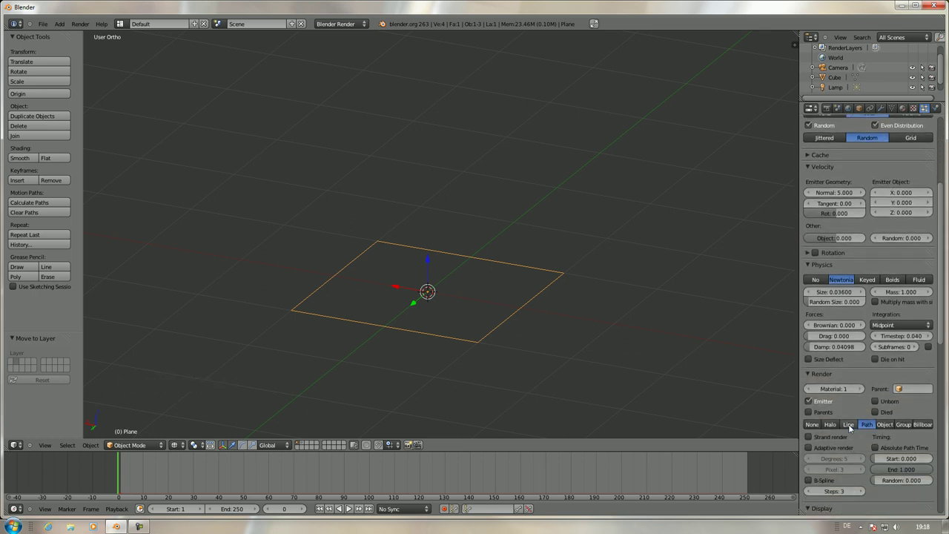
- Render particles as Lines and adjust the Back and Head lengths while playing
click(853, 429)
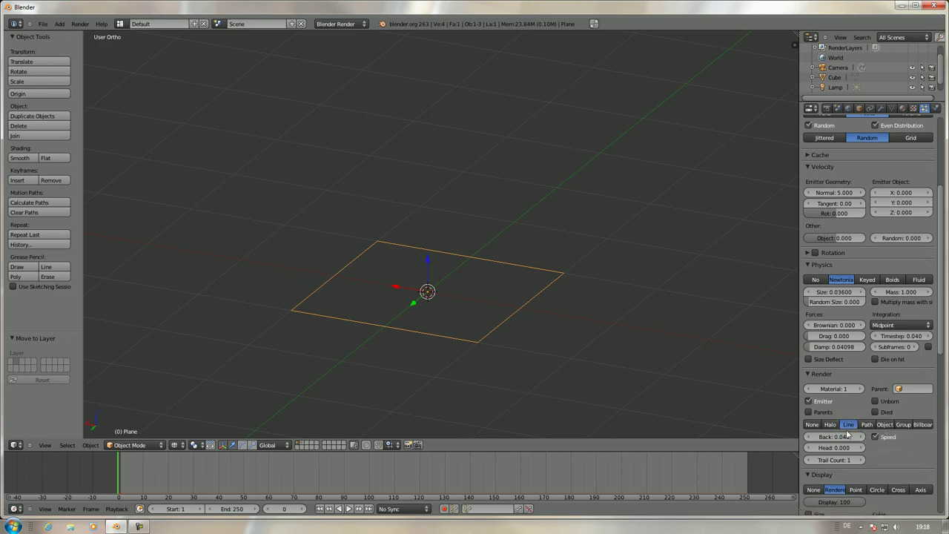
click(837, 442)
key(alt+a)
key(alt+a)
click(843, 442)
click(843, 449)
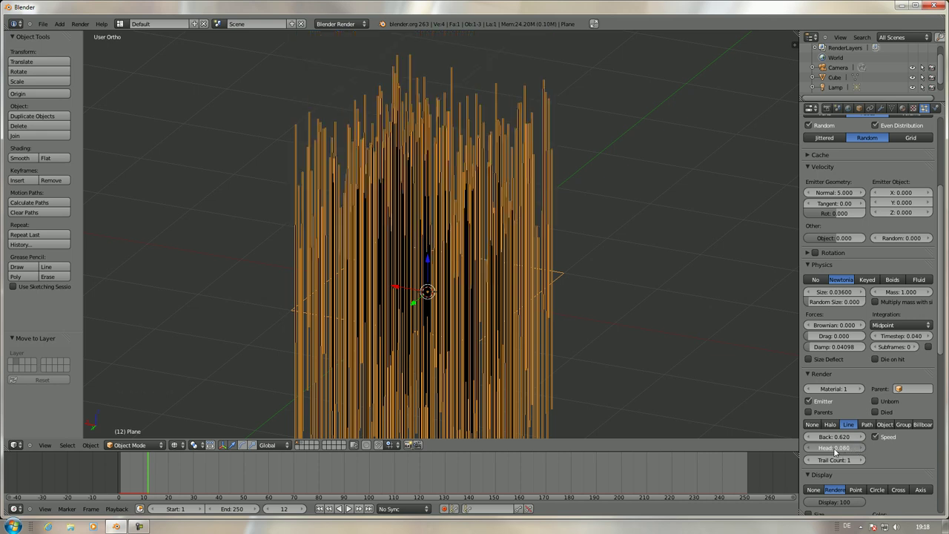
scroll(down, 3)
- Set Dupli Object to Cube at size 0.126 with random size 0, toggling copy rotation
click(891, 410)
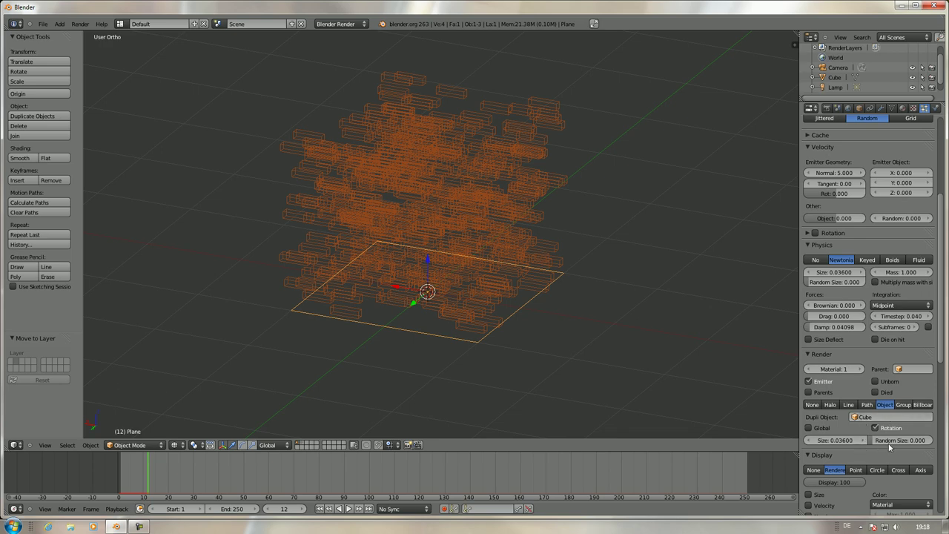
click(900, 443)
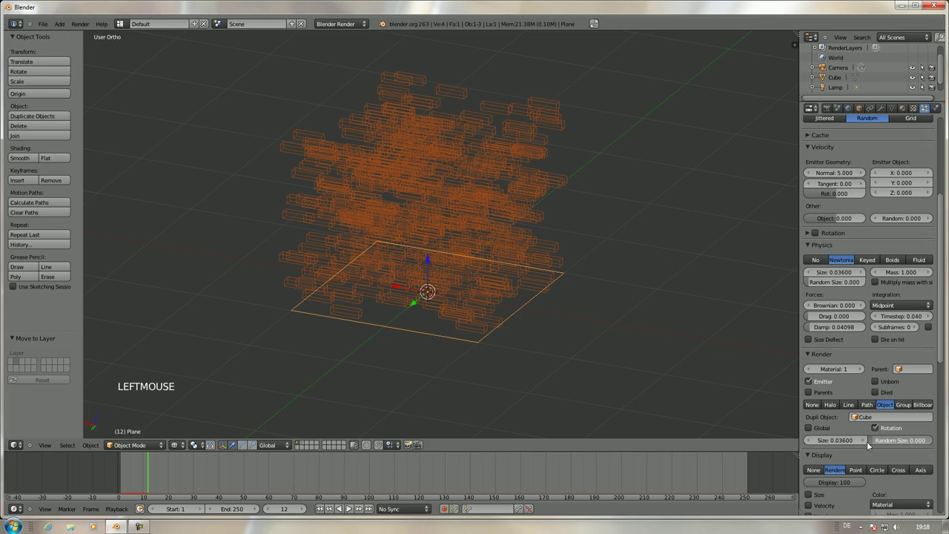
click(865, 445)
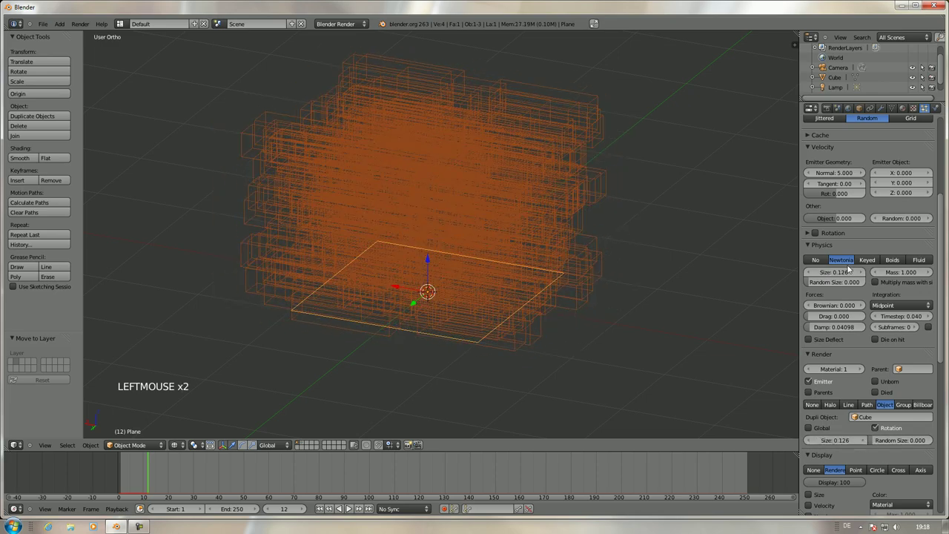
click(926, 446)
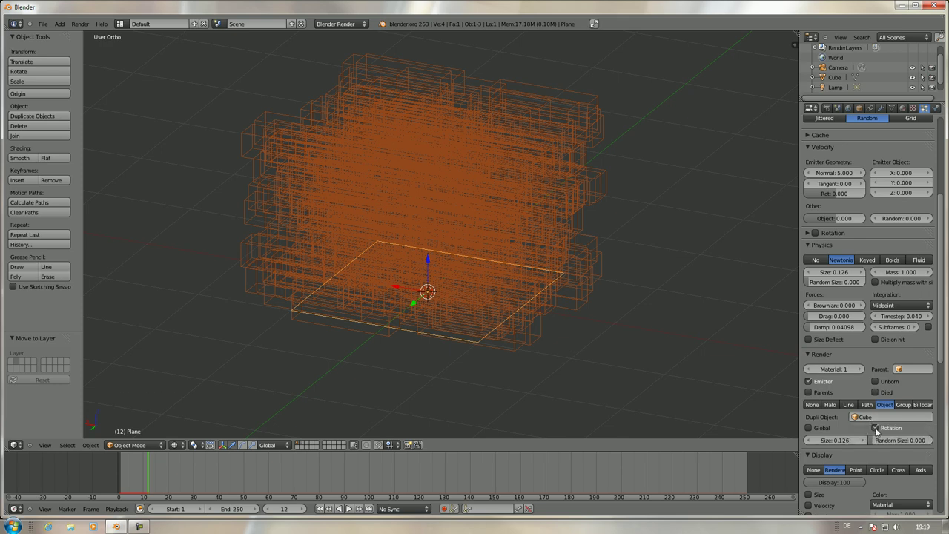
click(878, 433)
click(877, 432)
click(809, 432)
click(810, 432)
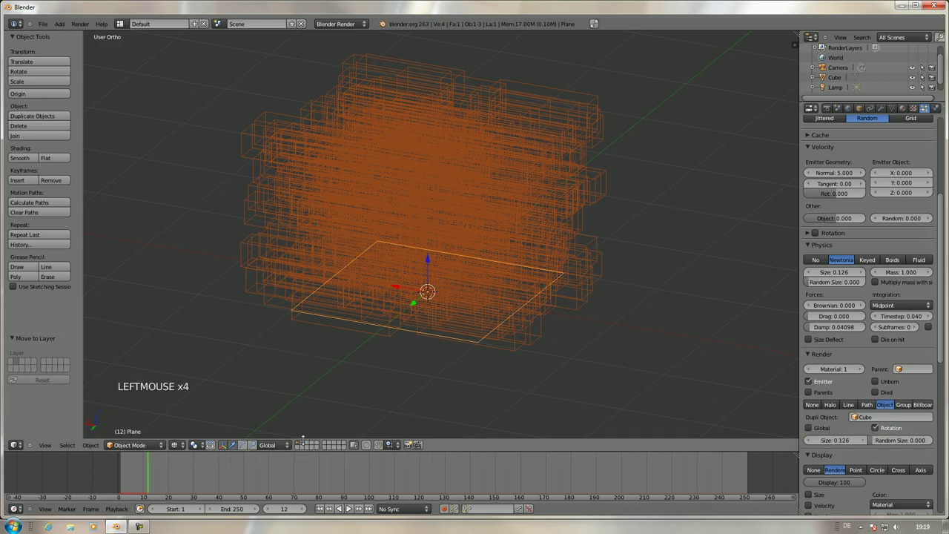
click(305, 446)
- Select the Cube, bring up its layer assignment and show it with the particles
right_click(465, 241)
key(g)
right_click(558, 287)
key(m)
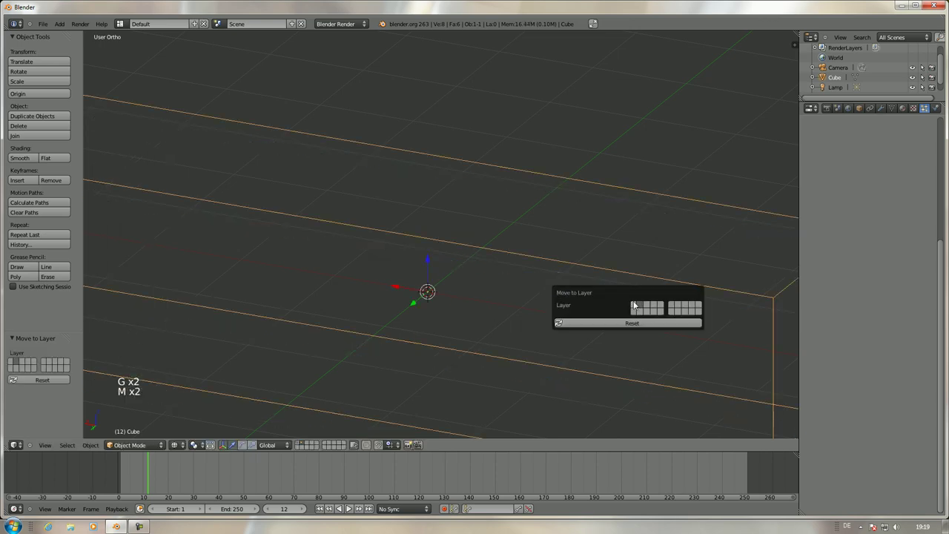
click(301, 445)
right_click(493, 288)
right_click(499, 327)
click(809, 432)
scroll(down, 3)
- Move the Cube aside and tilt it, playing the animation to check the copies
key(g)
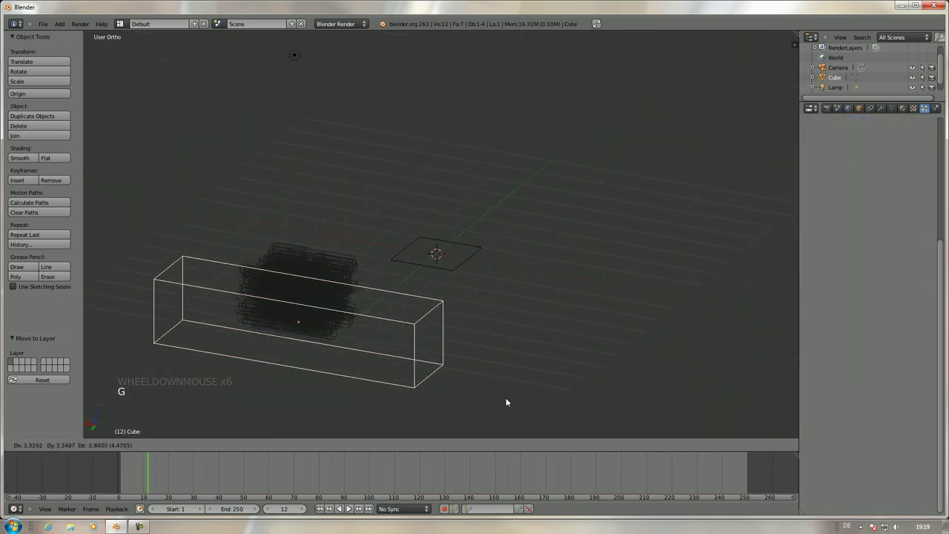
click(508, 403)
key(alt+a)
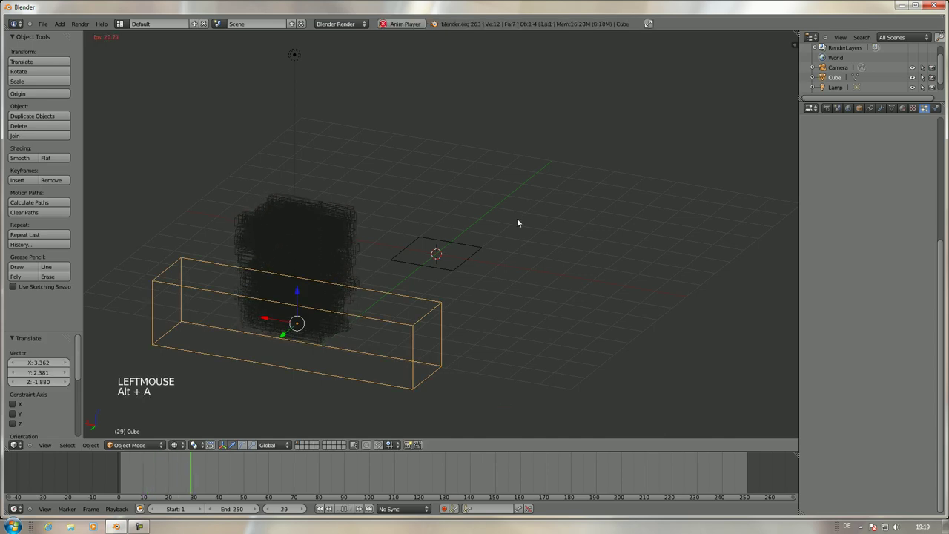
key(Escape)
key(r)
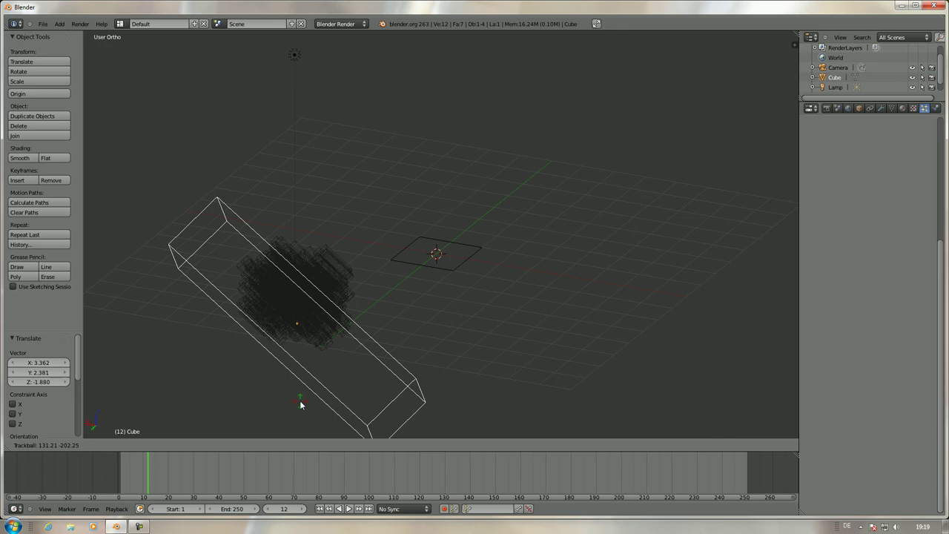
click(314, 393)
key(alt+a)
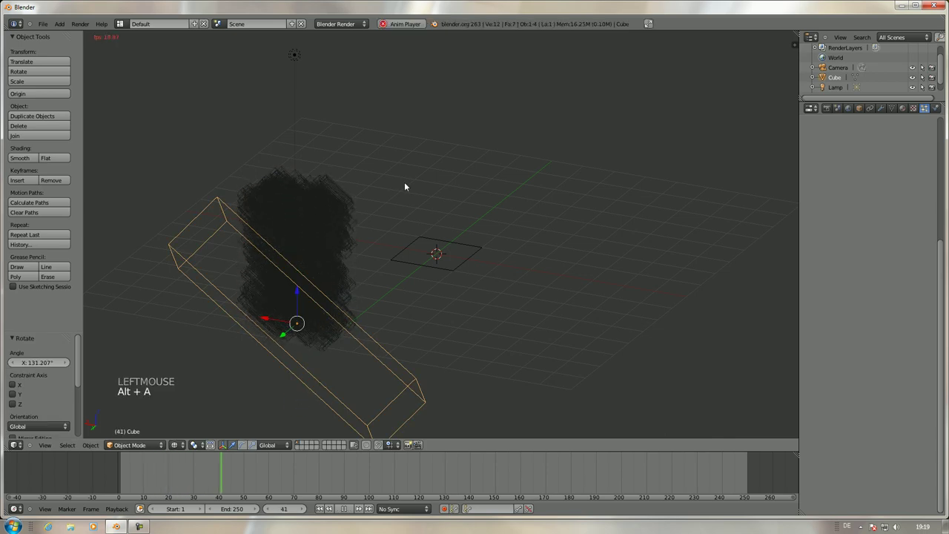
key(Escape)
- Reselect the plane emitter and enable Global for its dupli copies
right_click(474, 262)
right_click(323, 308)
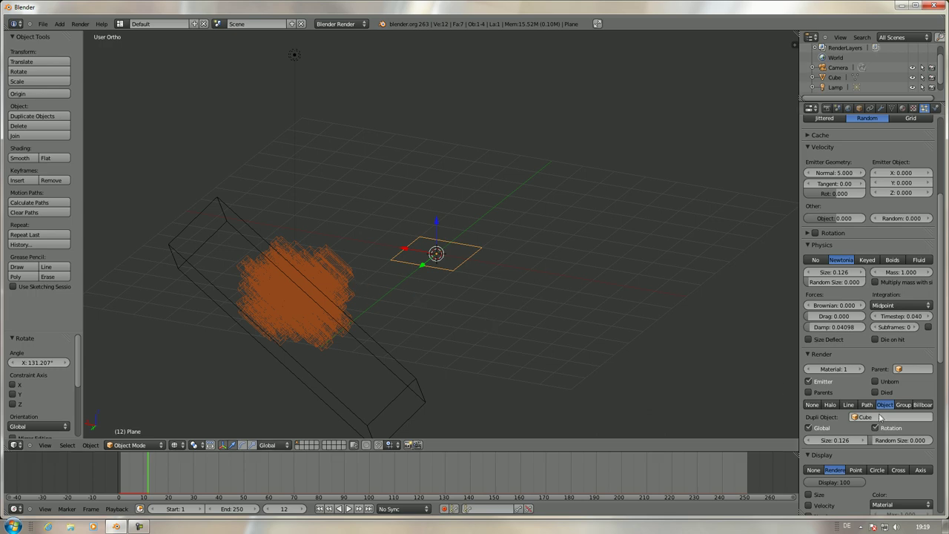
click(811, 429)
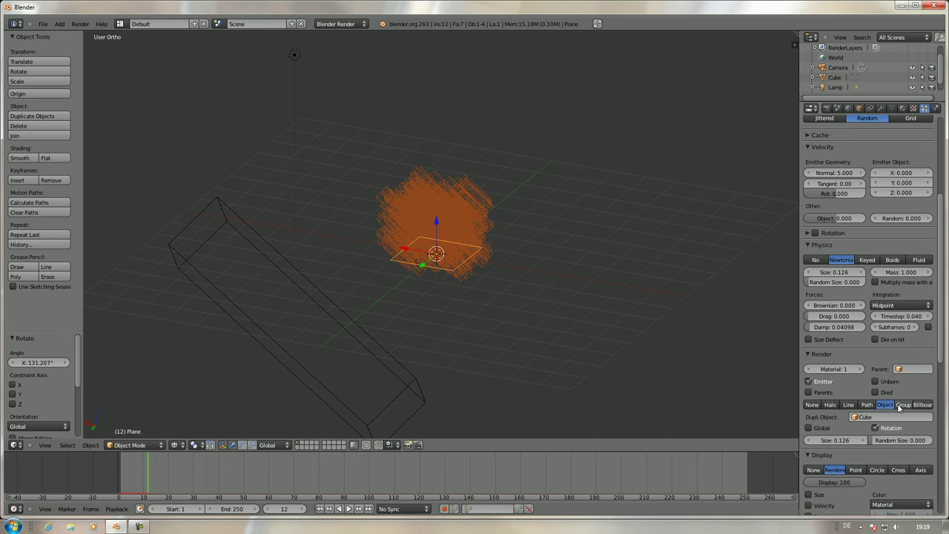
- Set particle render type to Group, then delete everything in the scene
click(903, 409)
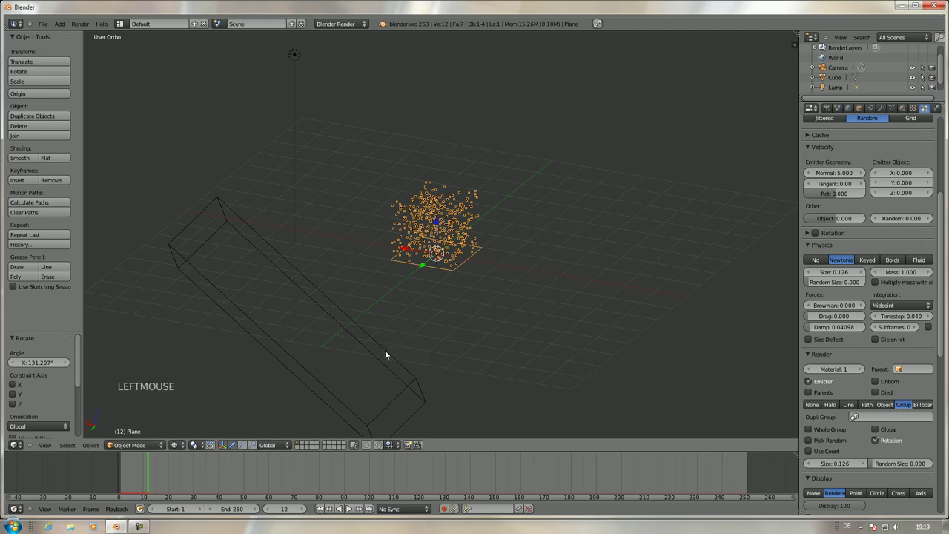
right_click(389, 355)
key(Delete)
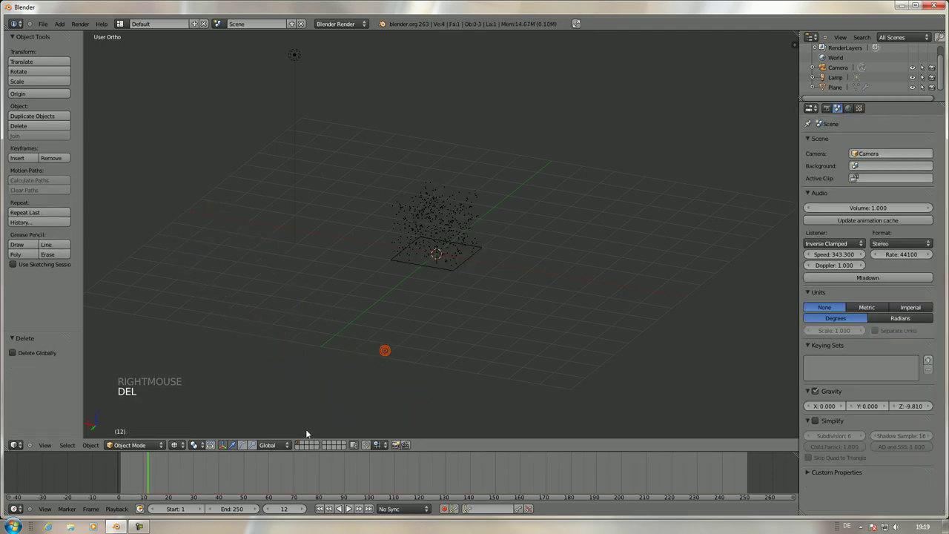
click(305, 445)
click(305, 445)
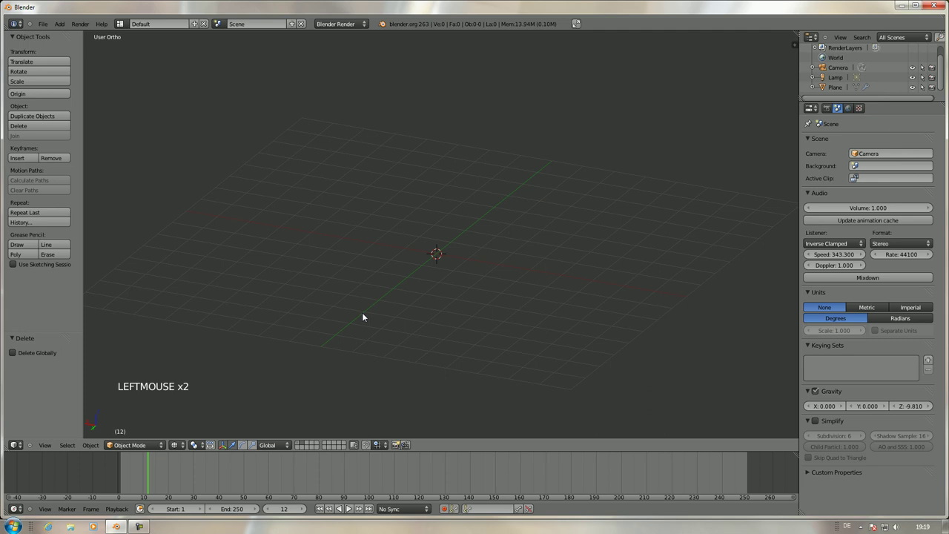
- Add a plane, cube, cylinder and sphere at the scene centre
key(shift+a)
key(shift+a)
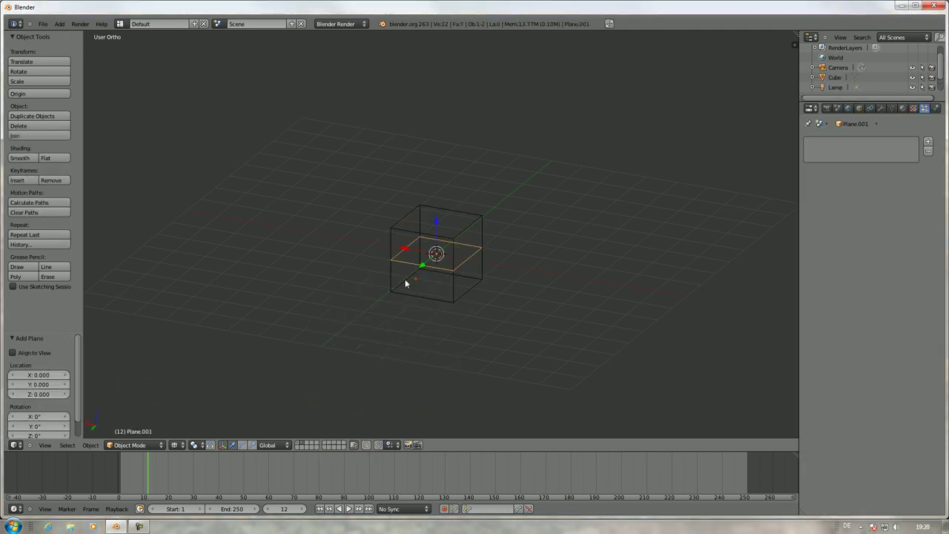
key(shift+a)
key(shift+a)
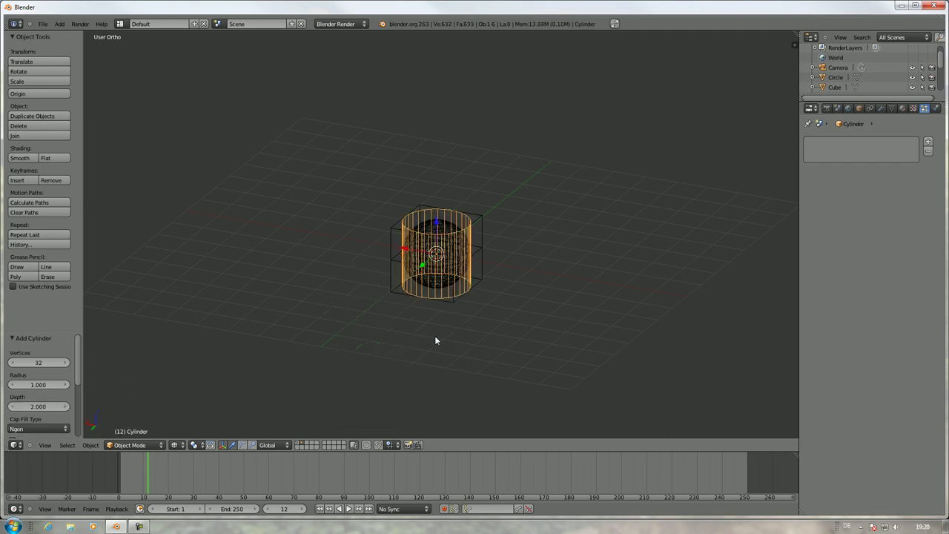
key(b)
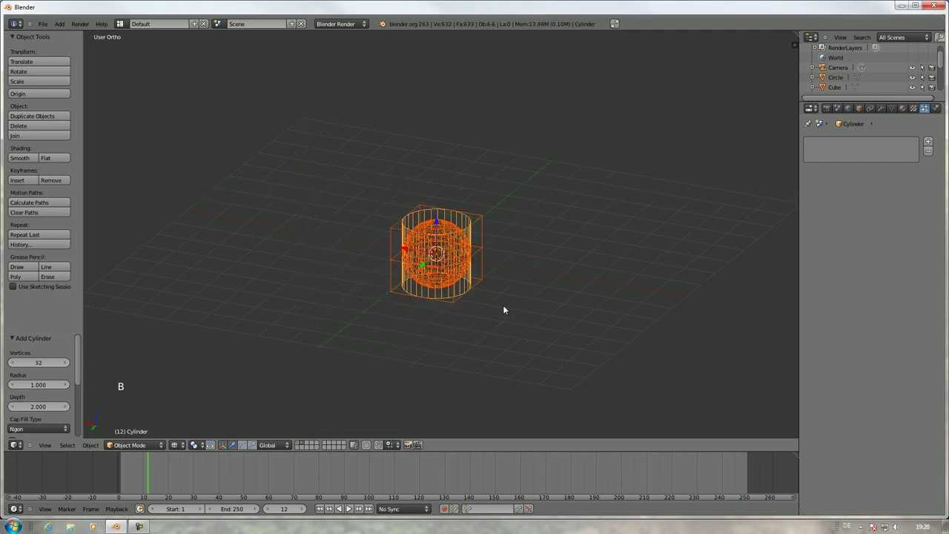
- Group the new shapes together as a group named Test
key(ctrl+g)
scroll(up, 3)
click(880, 114)
click(885, 113)
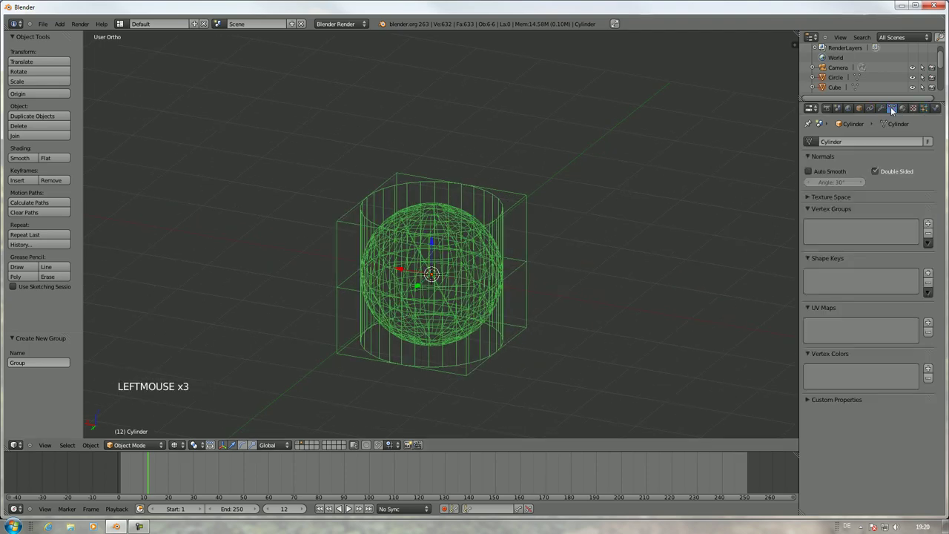
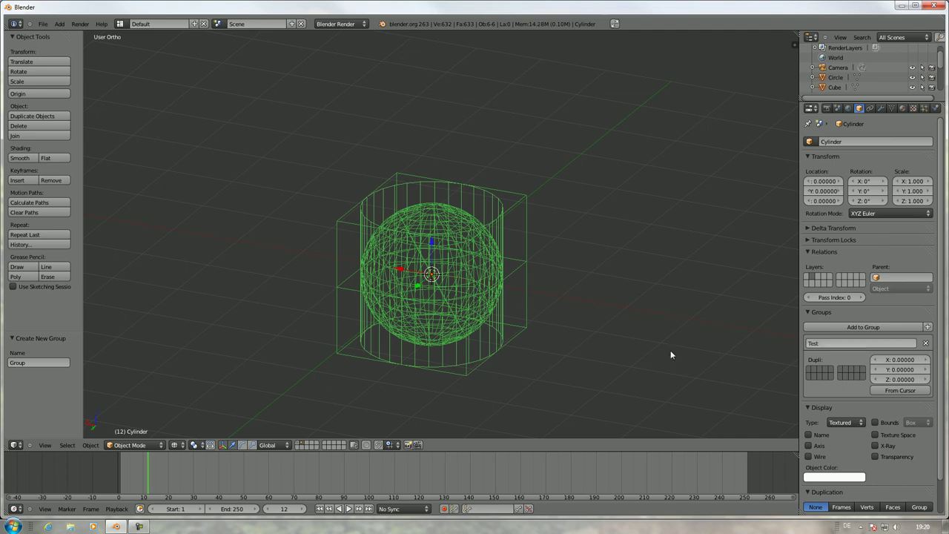
- Select the plane emitter and preview its particle animation while orbiting the view
click(300, 446)
right_click(399, 306)
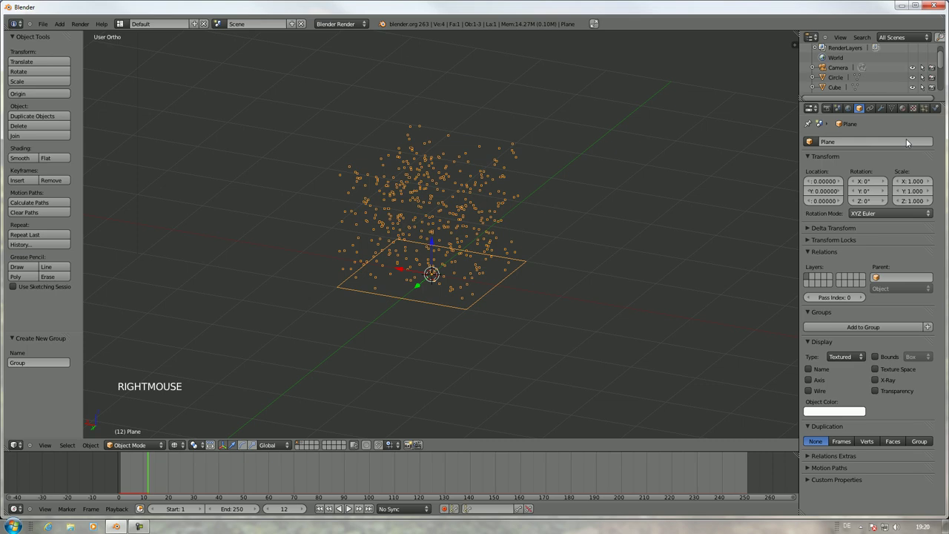
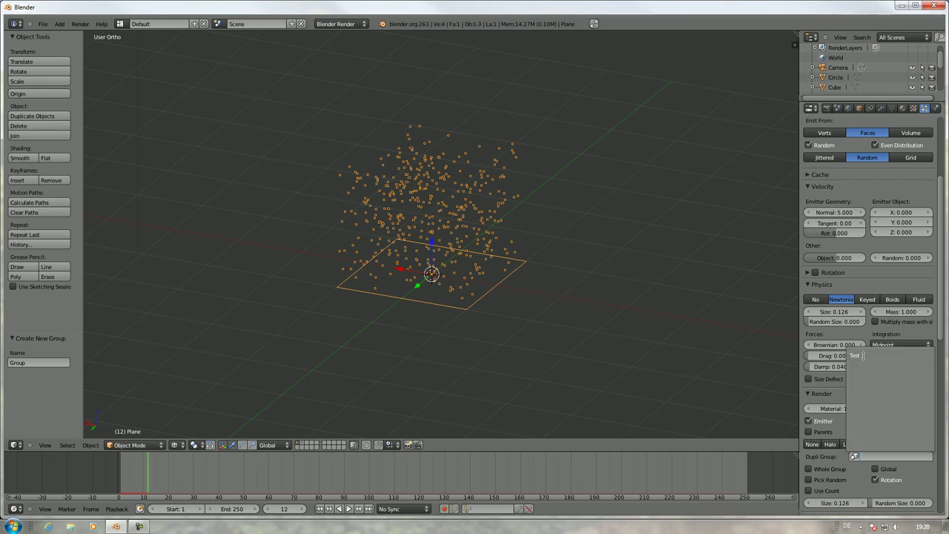
scroll(up, 3)
key(alt+a)
scroll(up, 3)
key(alt+a)
scroll(down, 3)
middle_click(445, 307)
scroll(up, 3)
middle_click(454, 322)
scroll(up, 3)
middle_click(447, 273)
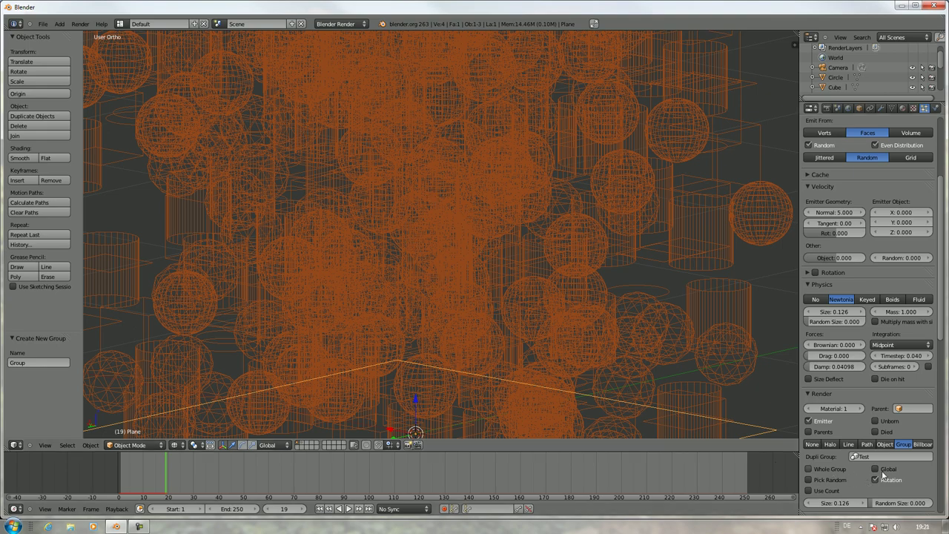
- Render the particles as the Test dupli group and lower the emission number to 5
click(880, 484)
click(881, 479)
click(877, 468)
click(813, 472)
scroll(down, 3)
scroll(up, 3)
scroll(up, 3)
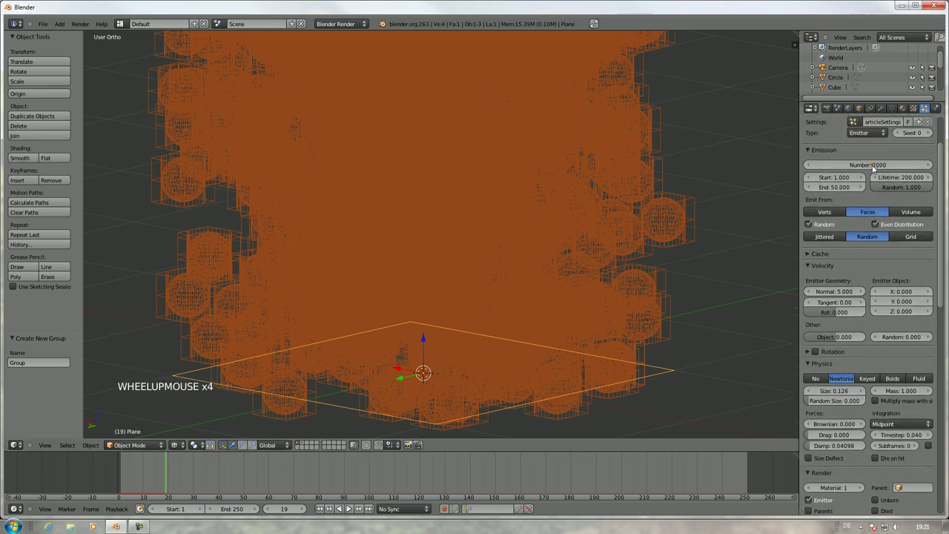
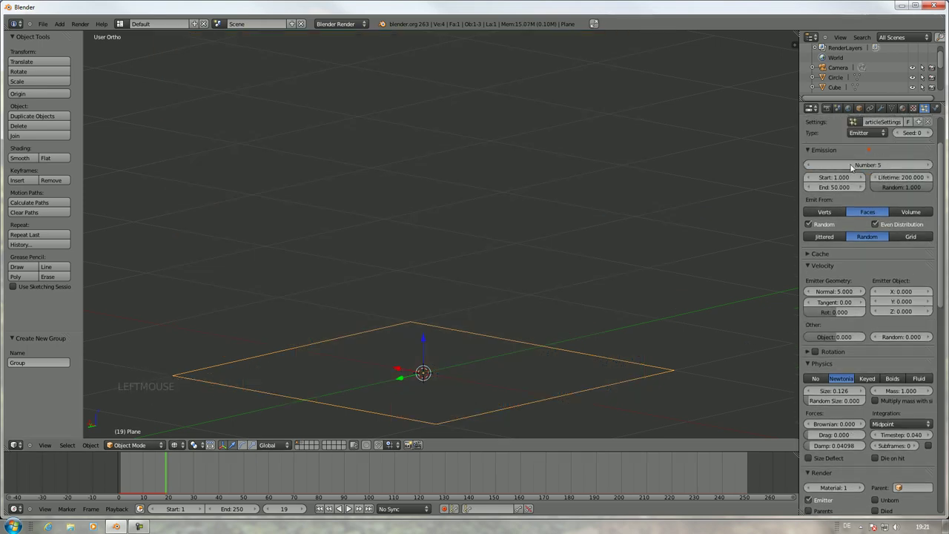
key(alt+a)
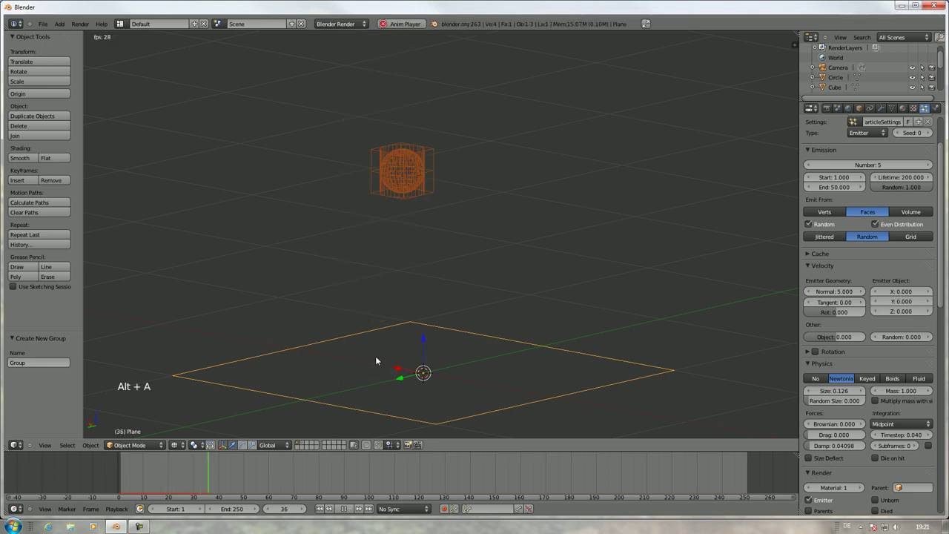
key(alt+a)
- Enable Pick Random and Rotation for the group particles and play back the result
scroll(up, 3)
middle_click(430, 306)
scroll(up, 3)
middle_click(458, 257)
scroll(down, 3)
scroll(down, 3)
click(812, 431)
click(814, 446)
key(alt+a)
key(alt+a)
scroll(down, 3)
scroll(up, 3)
key(Escape)
- Toggle Pick Random off and on, then play the animation and orbit to a side view
click(138, 464)
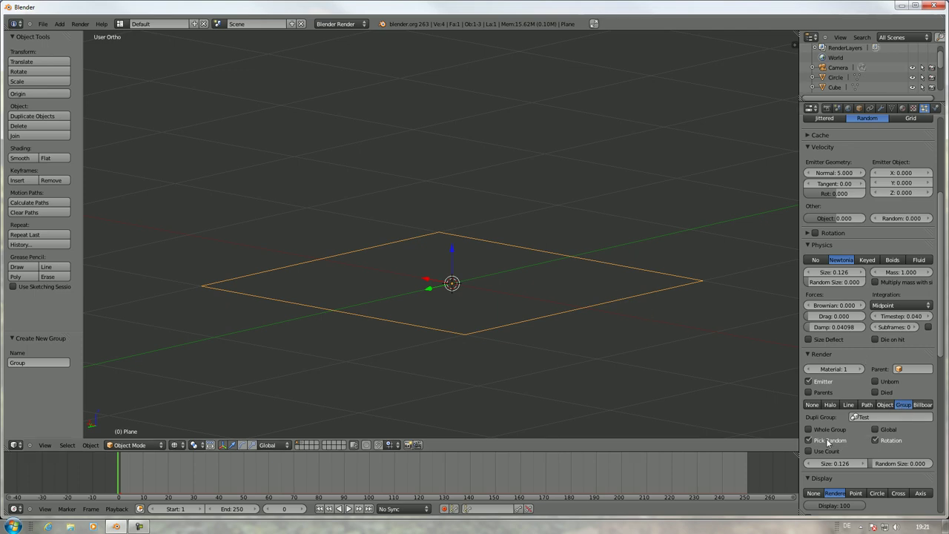
click(855, 444)
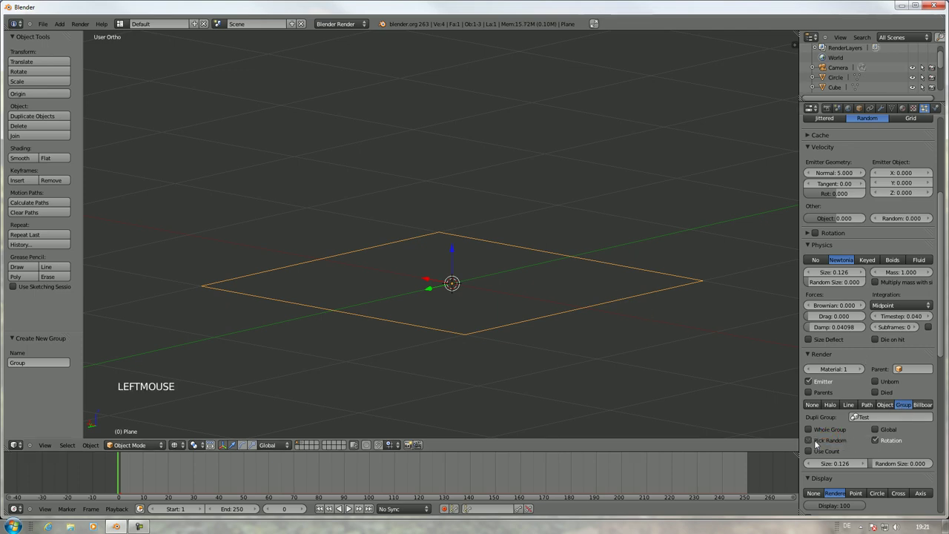
click(817, 444)
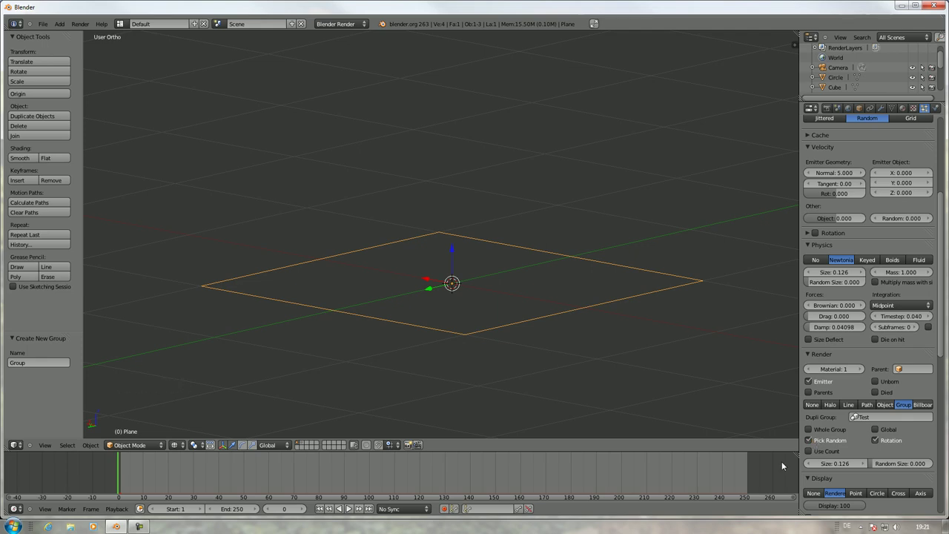
key(alt+a)
scroll(down, 3)
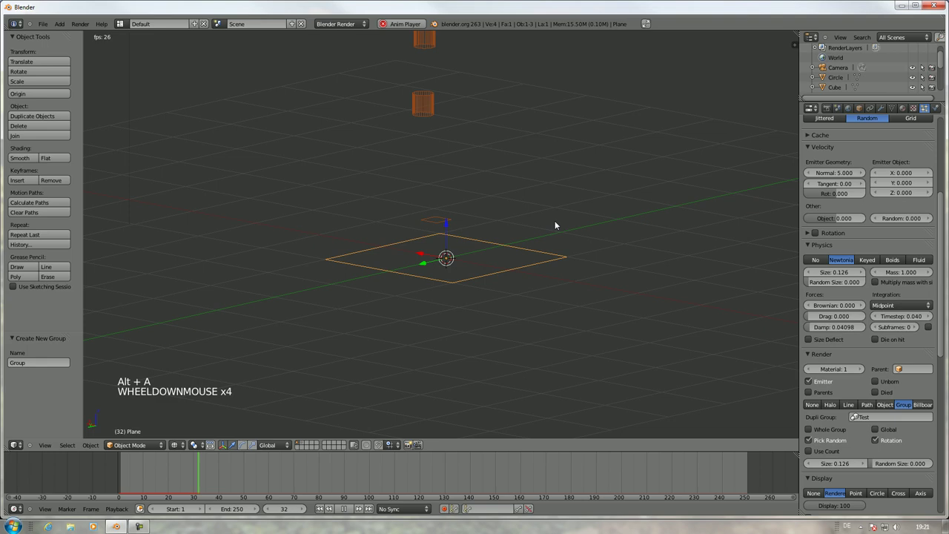
scroll(down, 3)
middle_click(563, 251)
key(alt+a)
- Orbit around the rising group objects and replay the animation from the side
middle_click(518, 202)
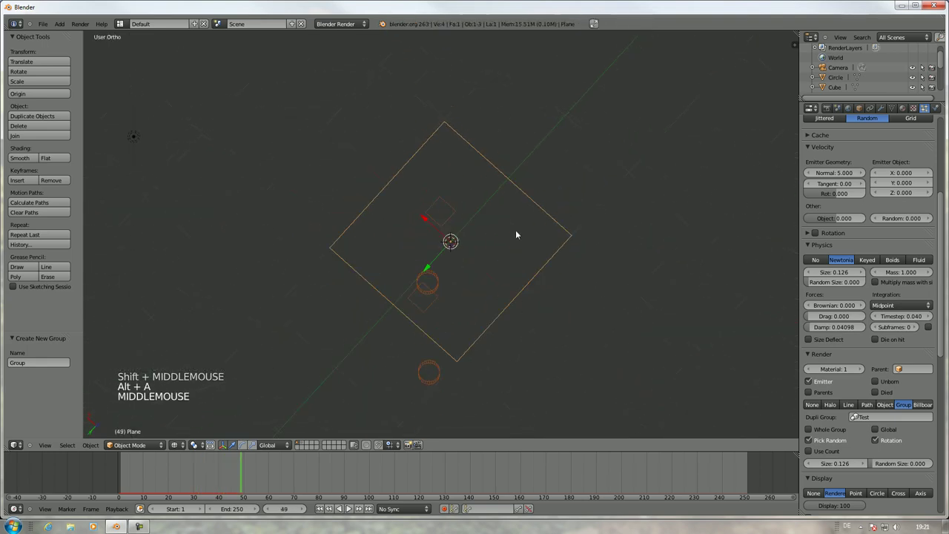
middle_click(521, 239)
middle_click(526, 264)
scroll(down, 3)
key(alt+a)
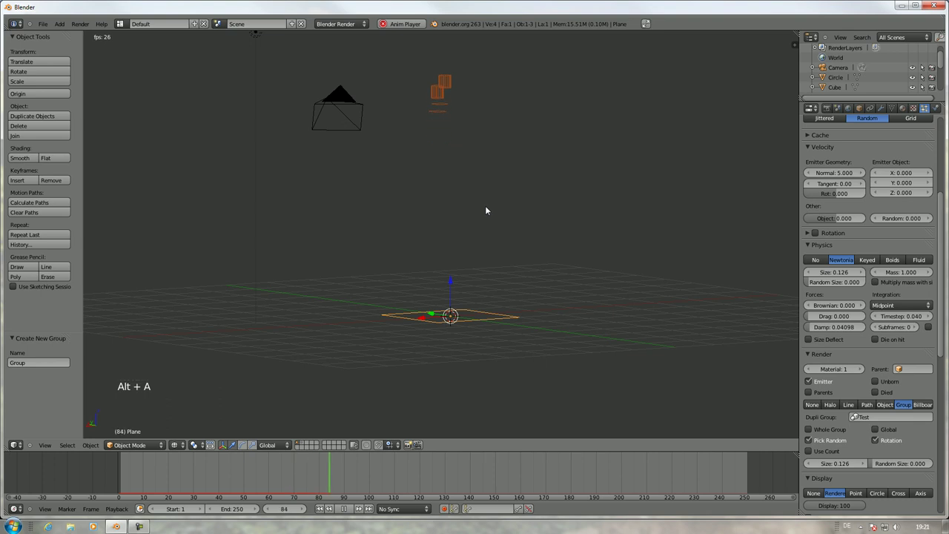
key(Escape)
scroll(up, 3)
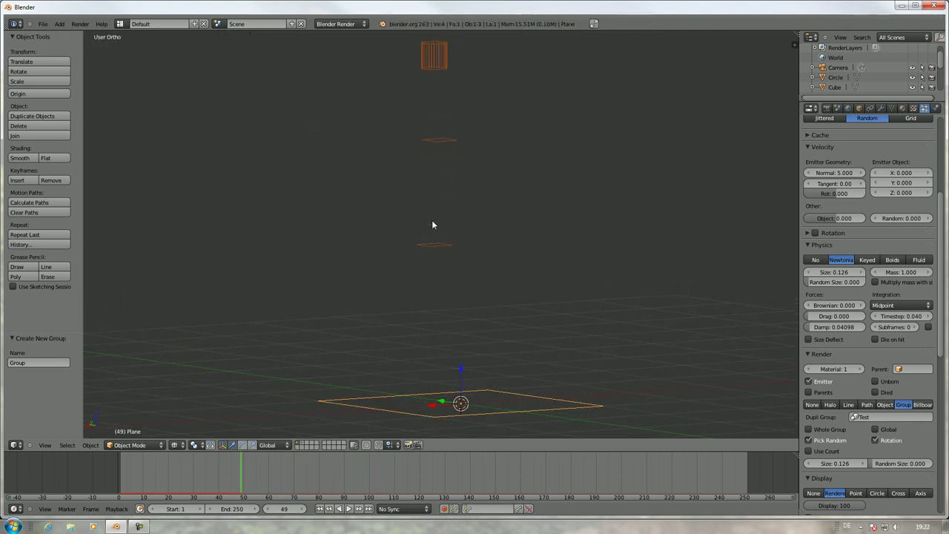
scroll(down, 3)
scroll(down, 3)
scroll(up, 3)
- Run playback once more and halt it at frame 46 with particles lined up above the plane
click(56, 483)
key(alt+a)
key(alt+a)
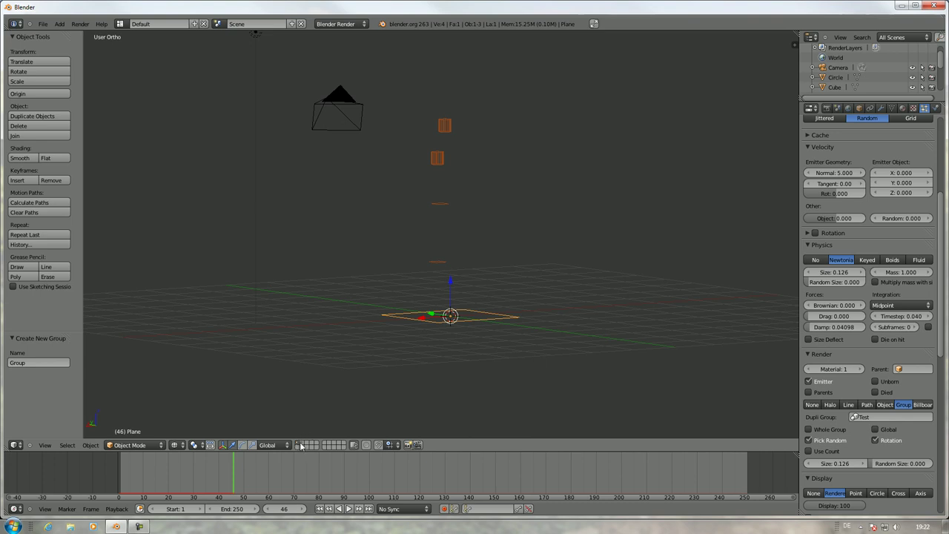
click(305, 447)
click(302, 446)
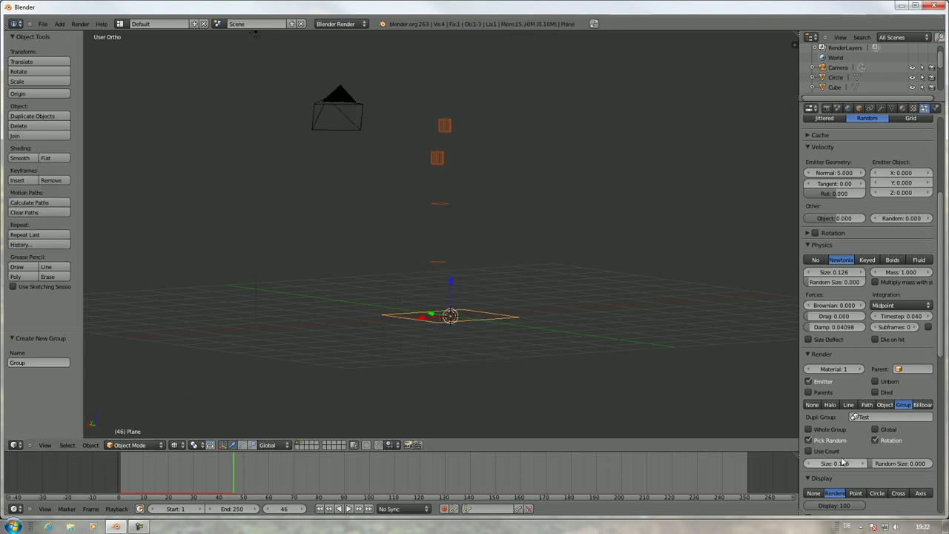
- Turn off Pick Random and enable Use Count for the Test group objects
click(814, 442)
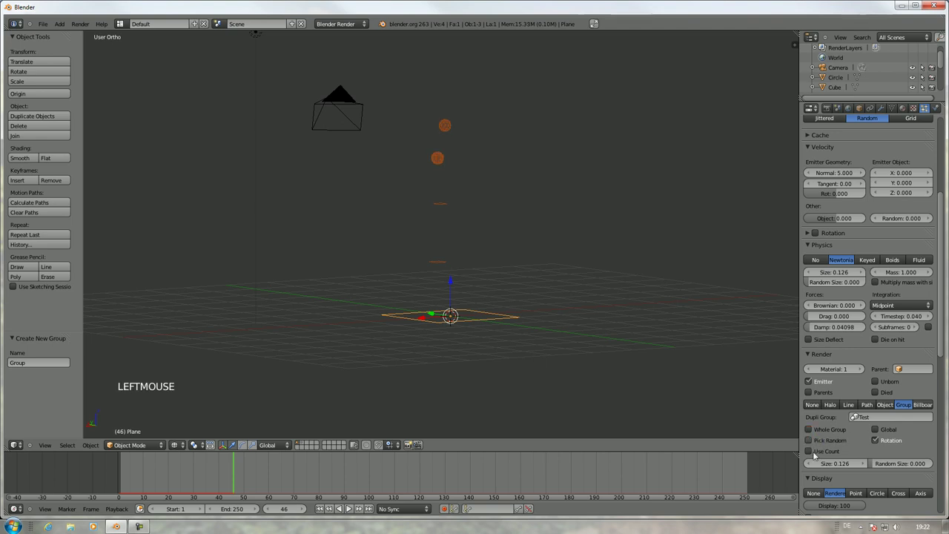
click(814, 451)
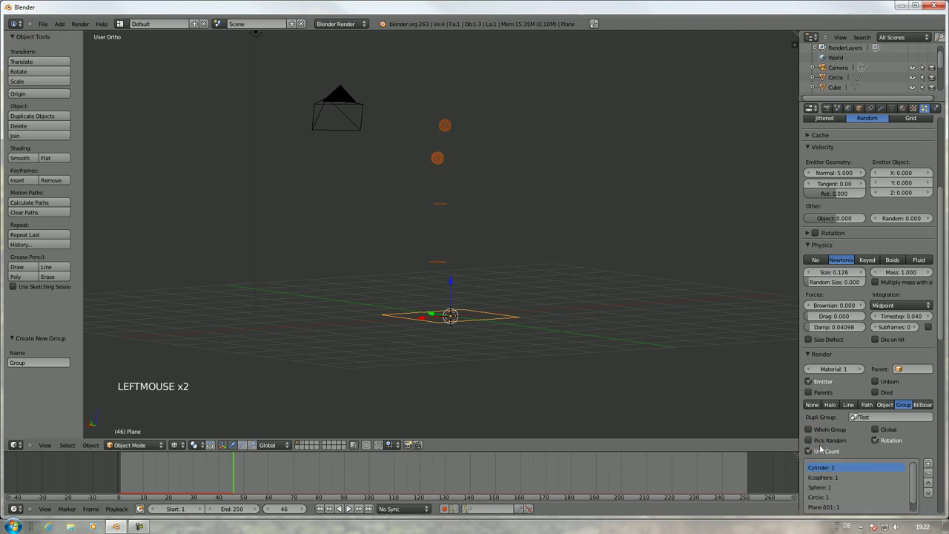
scroll(down, 3)
click(910, 453)
scroll(down, 3)
scroll(up, 3)
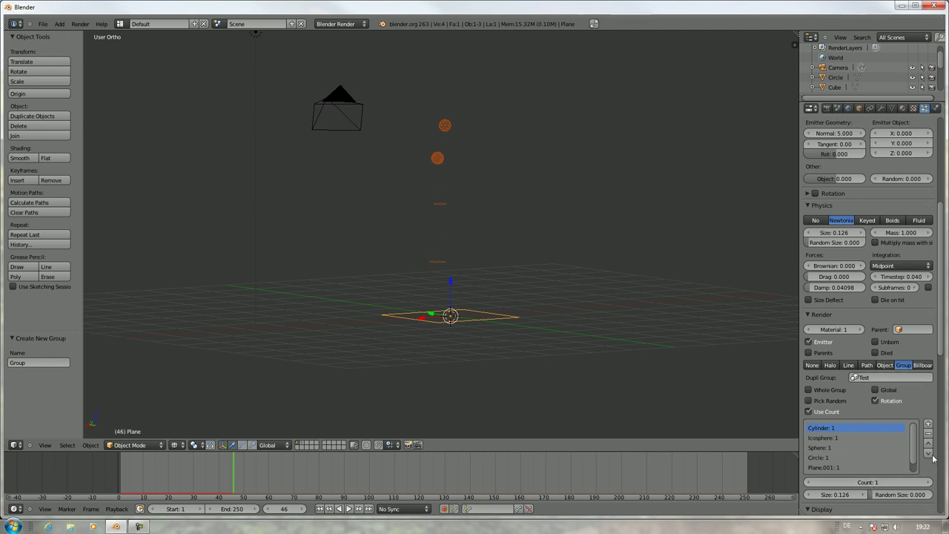
- Set counts Cylinder 5, Icosphere 10, Sphere 1 and Circle 2
click(868, 485)
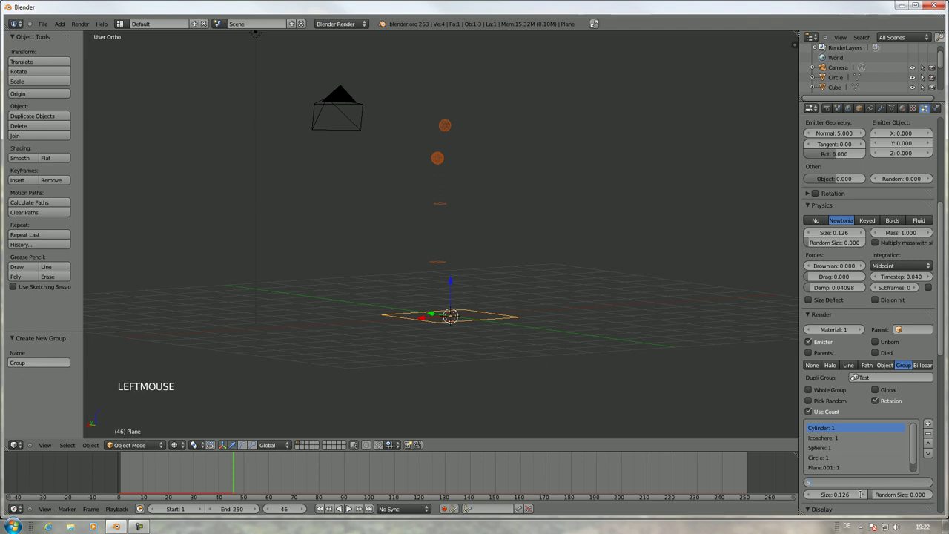
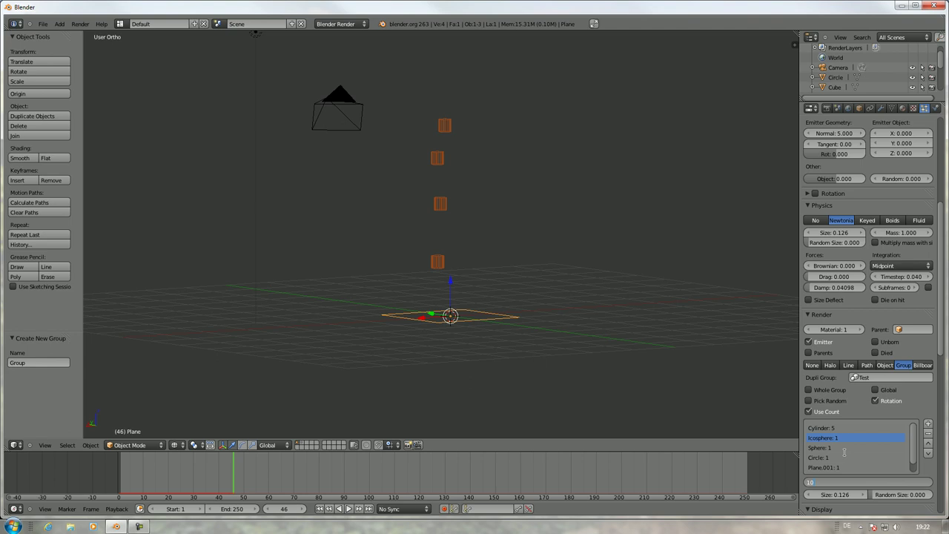
click(857, 471)
click(828, 459)
click(869, 487)
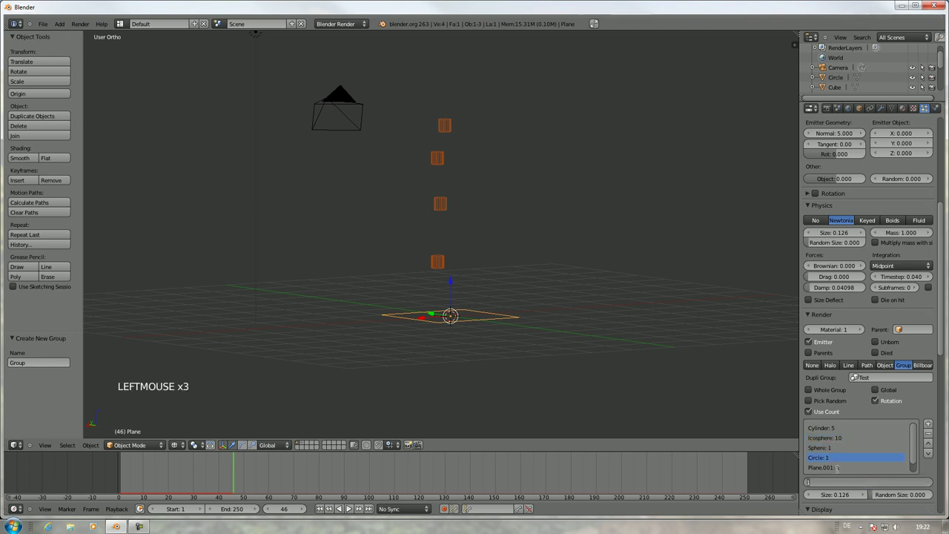
click(831, 471)
click(867, 486)
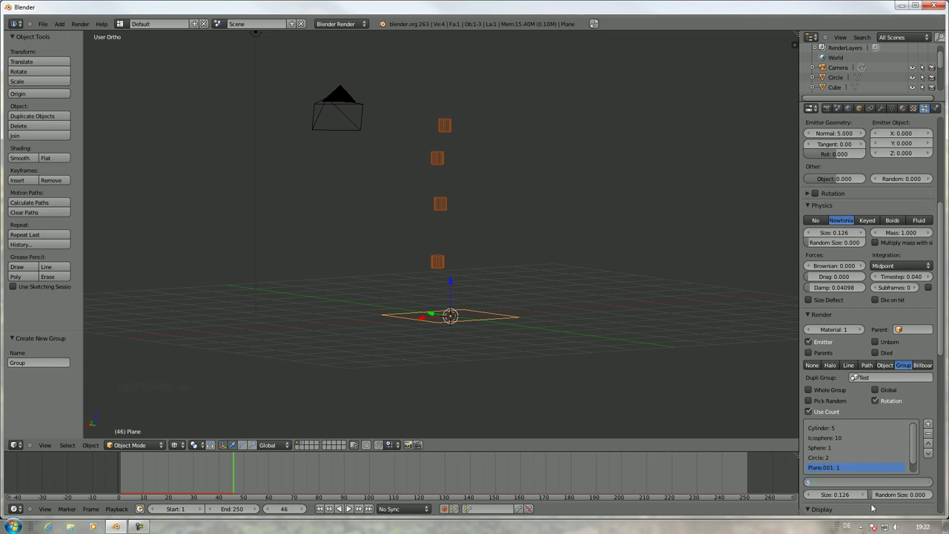
- Set Plane.001 count to 5 and Cube to 3, raising the emitter number to 26
scroll(down, 3)
click(829, 434)
scroll(down, 3)
click(873, 445)
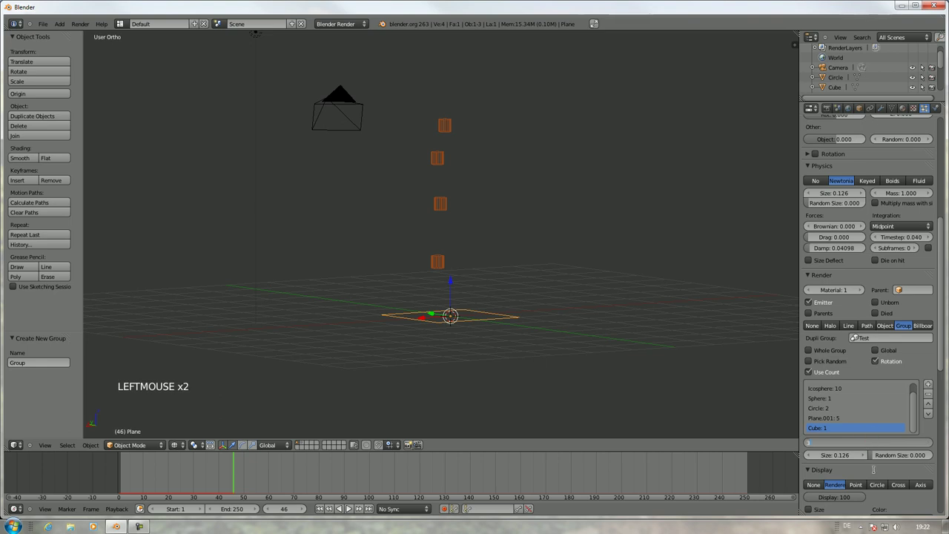
scroll(up, 3)
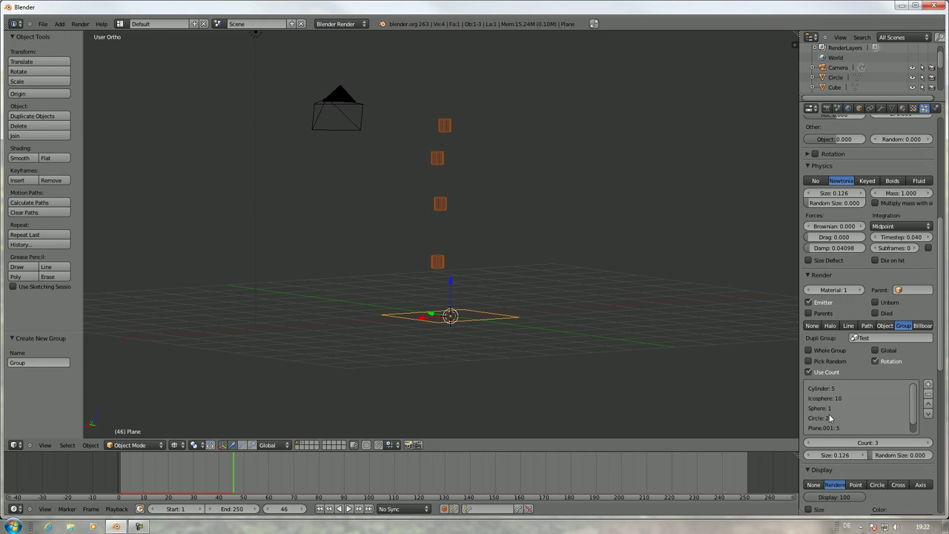
scroll(down, 3)
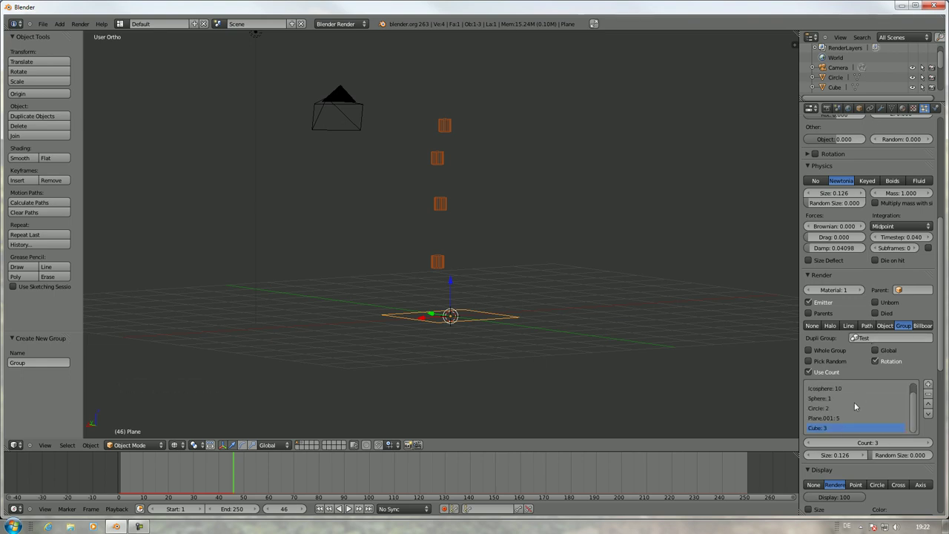
scroll(up, 3)
scroll(up, 3)
scroll(up, 3)
click(876, 166)
- Play the animation to check how the 26 group copies are emitted
scroll(up, 3)
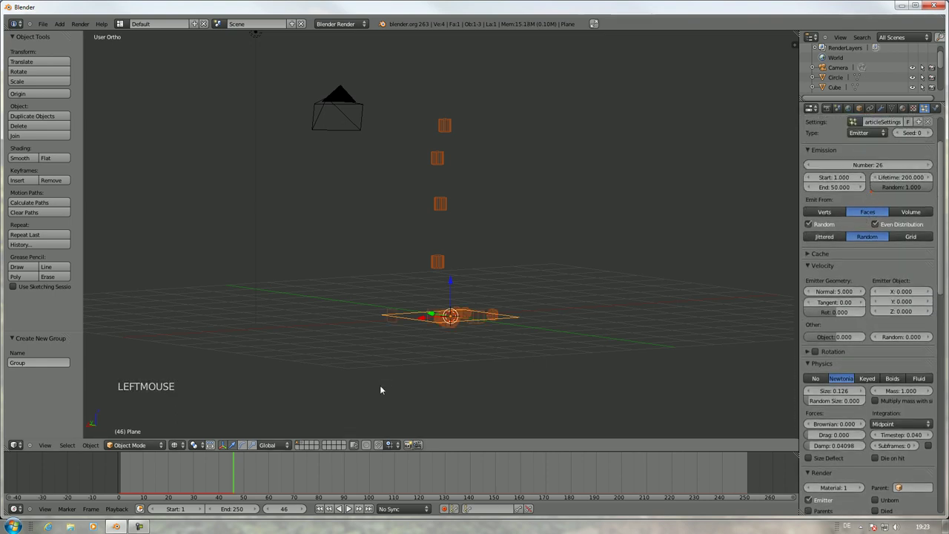
click(59, 482)
key(alt+a)
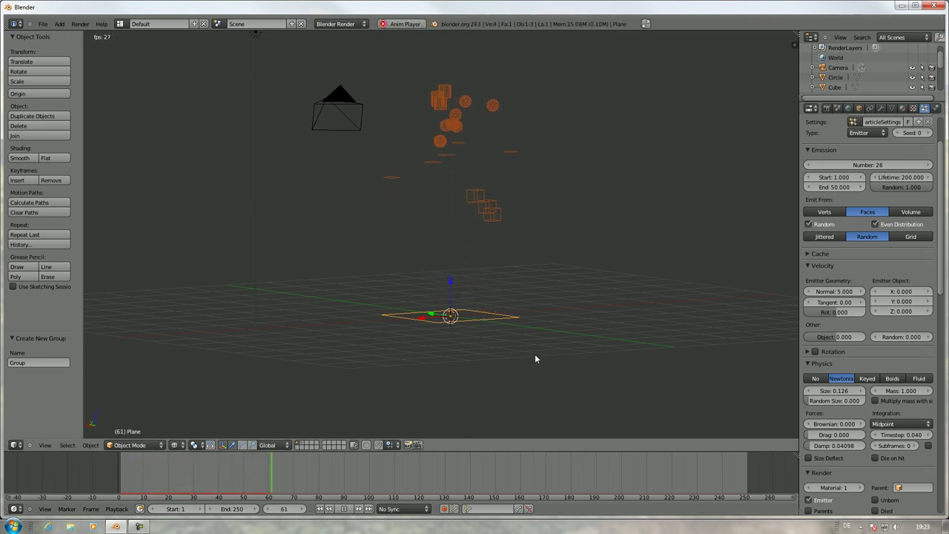
key(Escape)
key(alt+a)
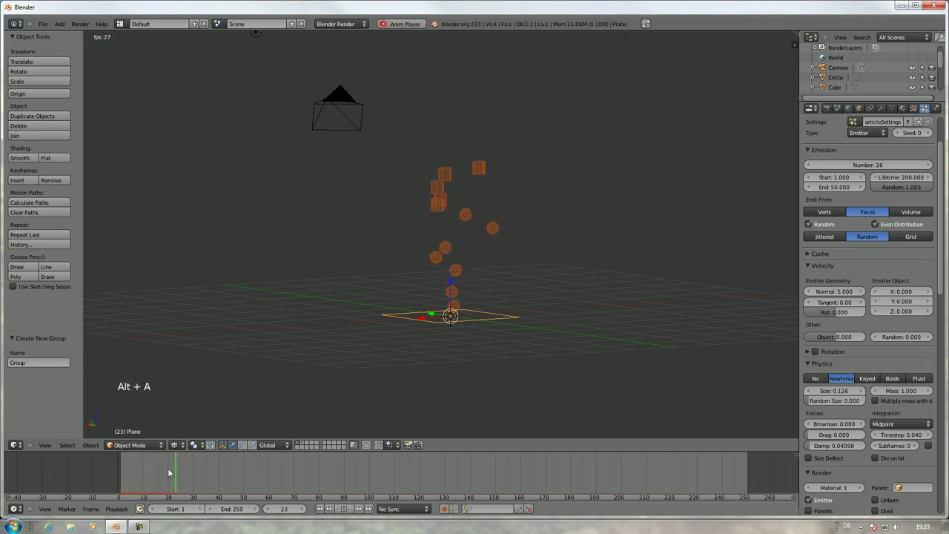
key(alt+a)
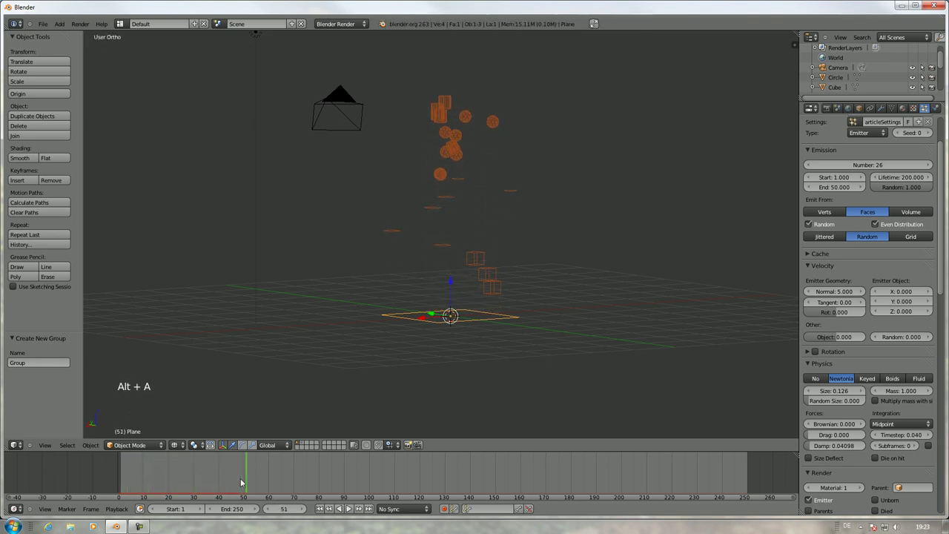
key(Left)
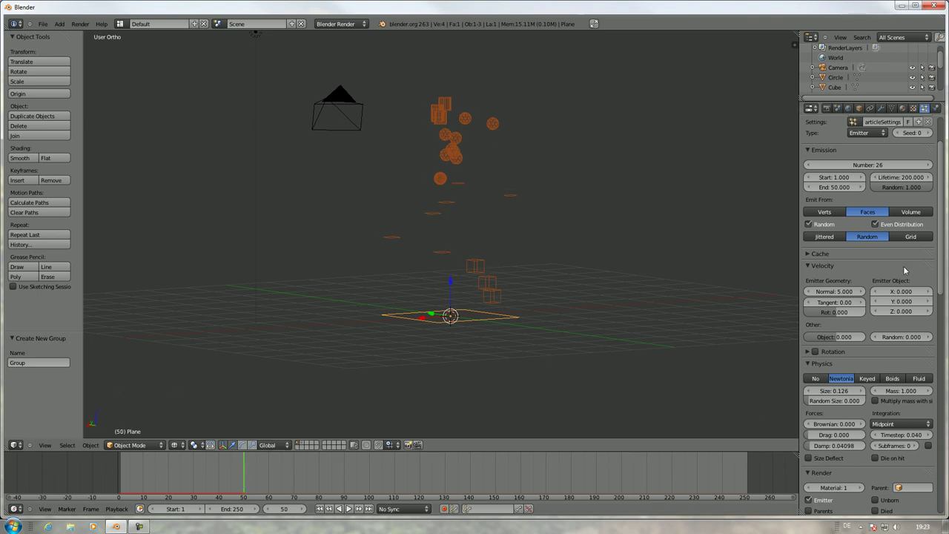
- Shorten the particle Lifetime to 60 frames and replay the animation
click(70, 525)
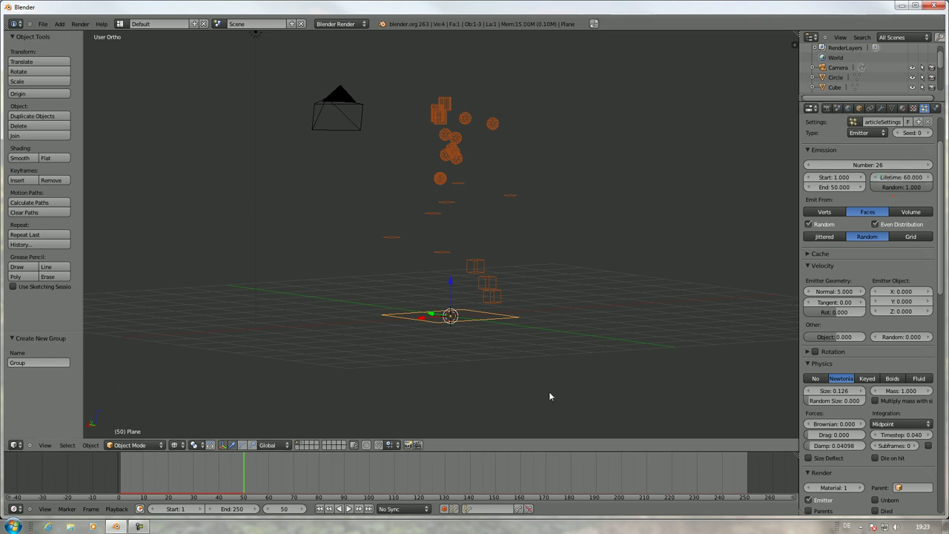
click(117, 476)
key(alt+a)
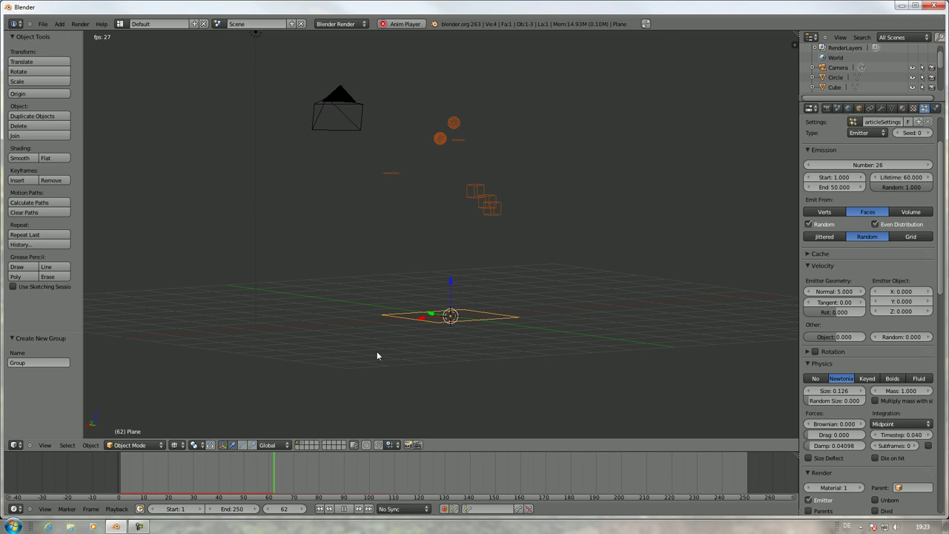
key(Escape)
key(alt+a)
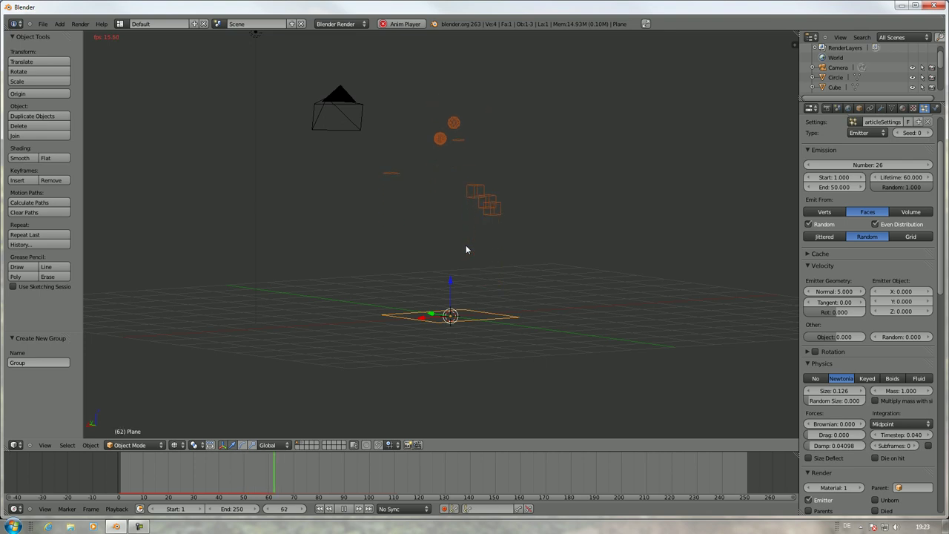
key(alt+a)
- Set lifetime Random to 0, play back again and orbit to look down on the particles
scroll(down, 3)
scroll(up, 3)
click(904, 187)
click(88, 480)
key(alt+a)
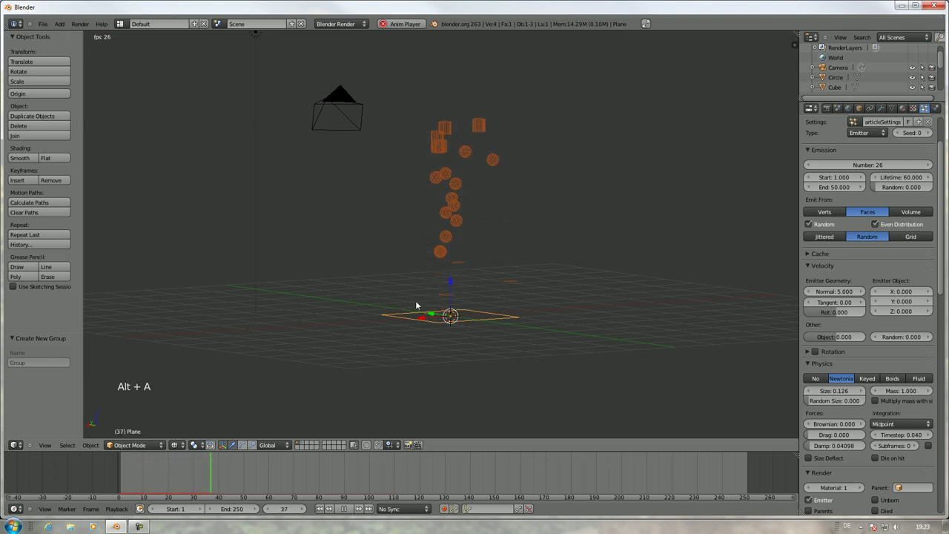
key(alt+a)
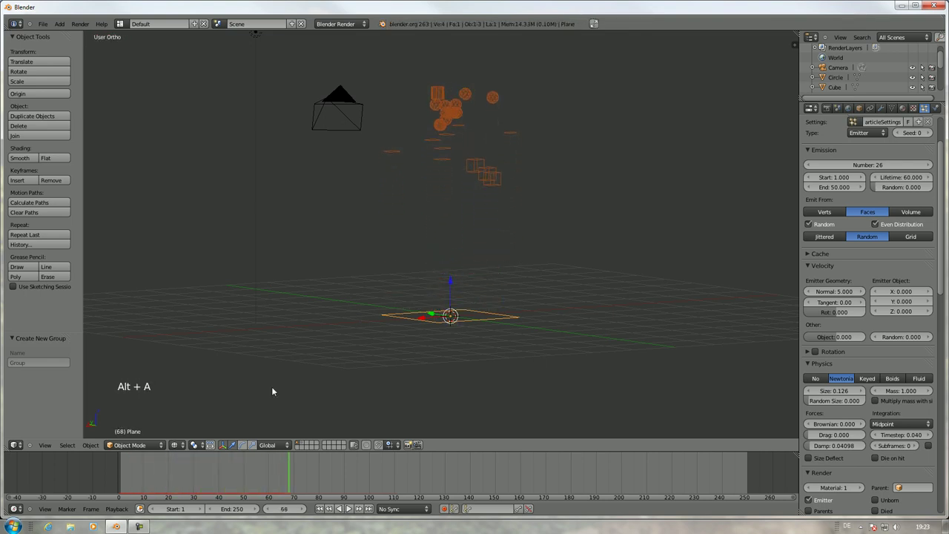
click(269, 473)
middle_click(569, 261)
middle_click(499, 256)
scroll(up, 3)
middle_click(456, 263)
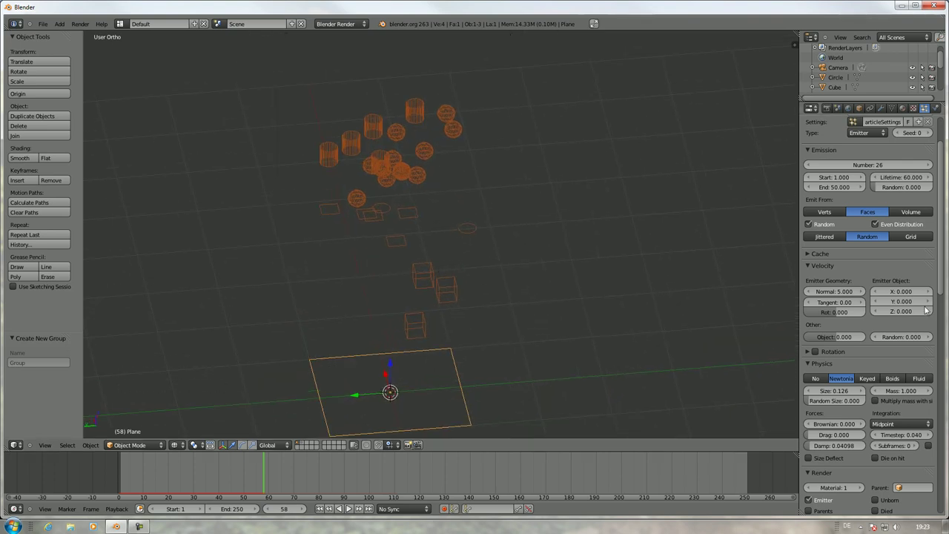
- Review the Icosphere and Cylinder counts in the group list, then disable Use Count
scroll(down, 3)
scroll(down, 3)
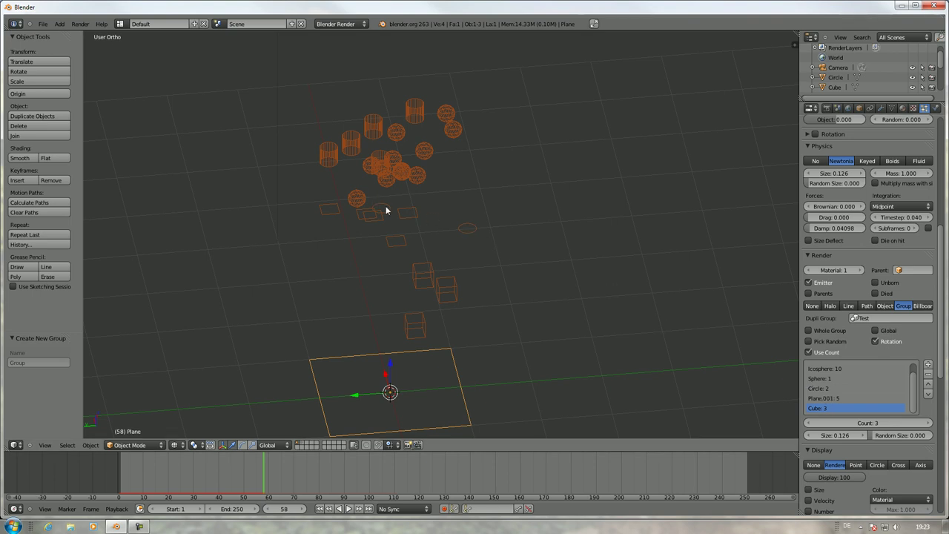
click(837, 375)
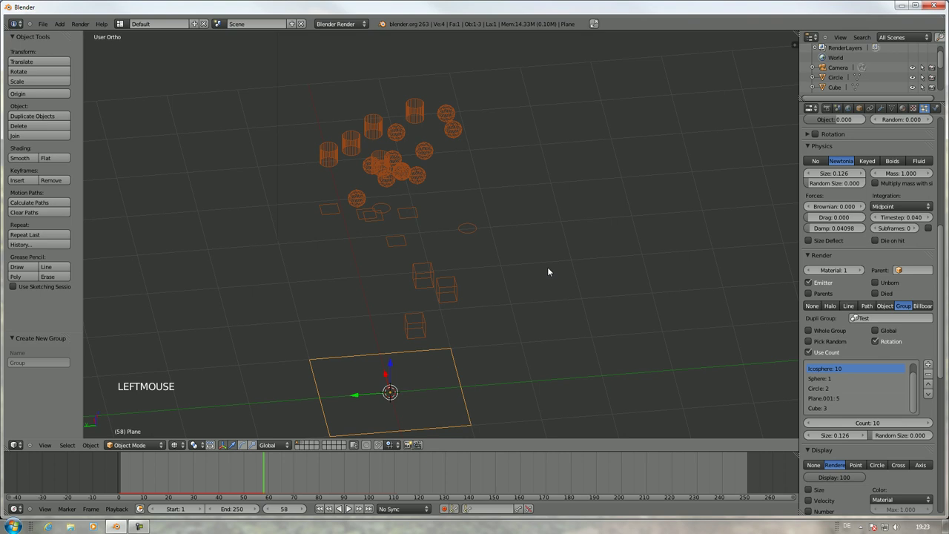
middle_click(586, 267)
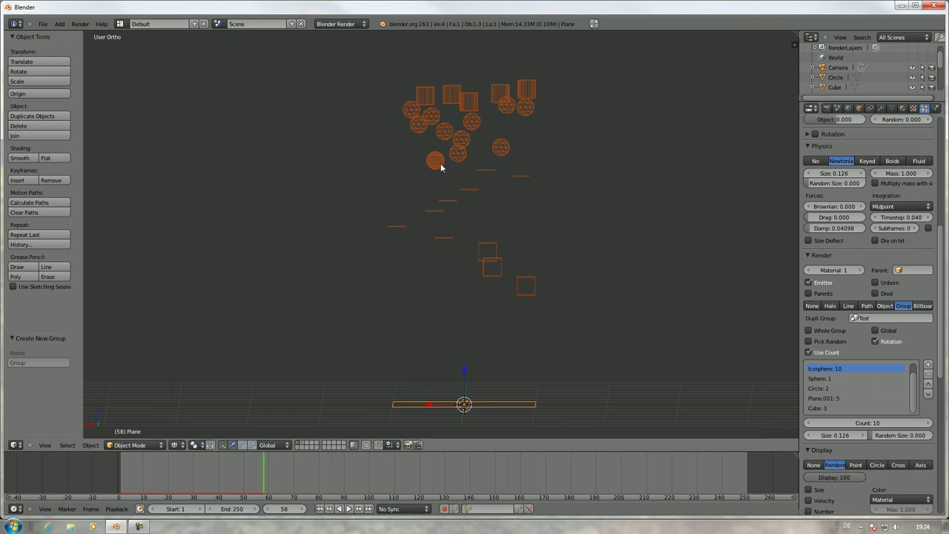
scroll(up, 3)
middle_click(607, 186)
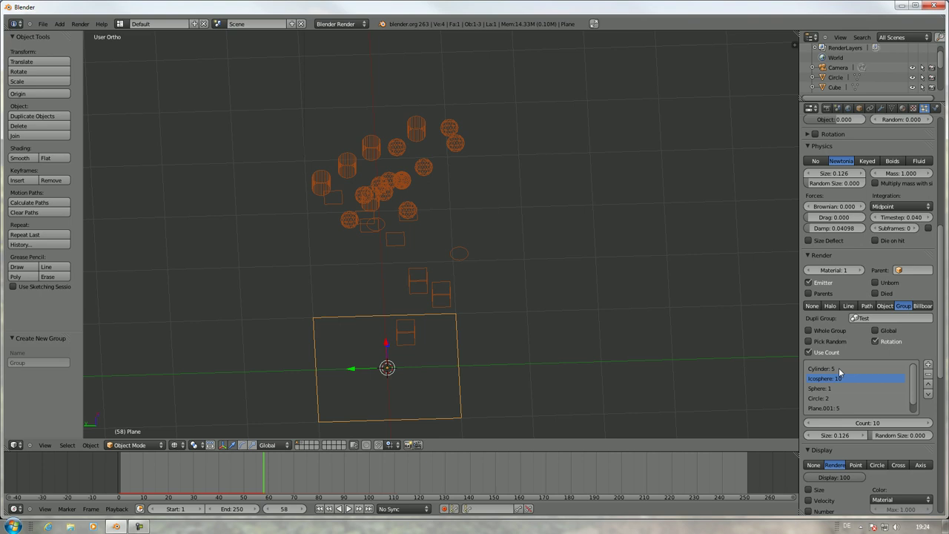
click(841, 372)
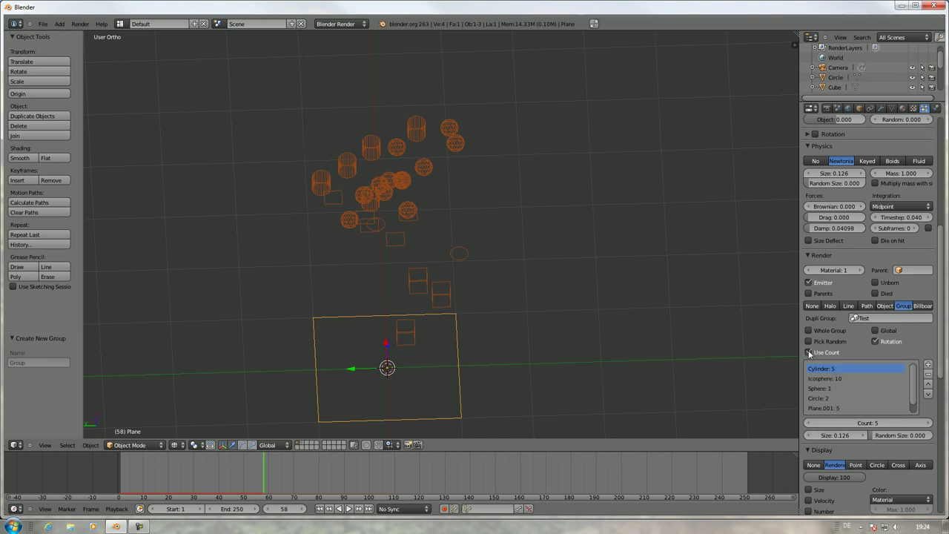
click(811, 353)
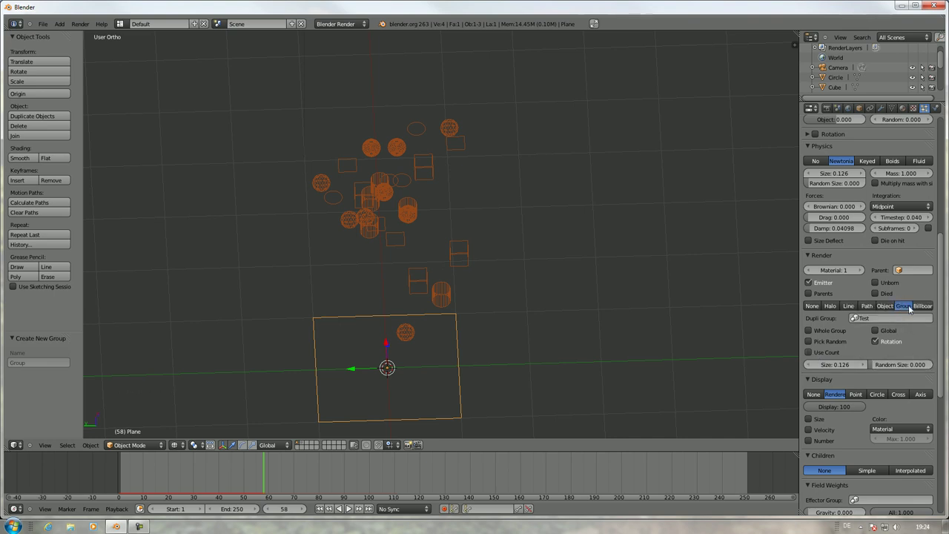
- Switch particle rendering from Object to Group to Billboard squares
click(890, 309)
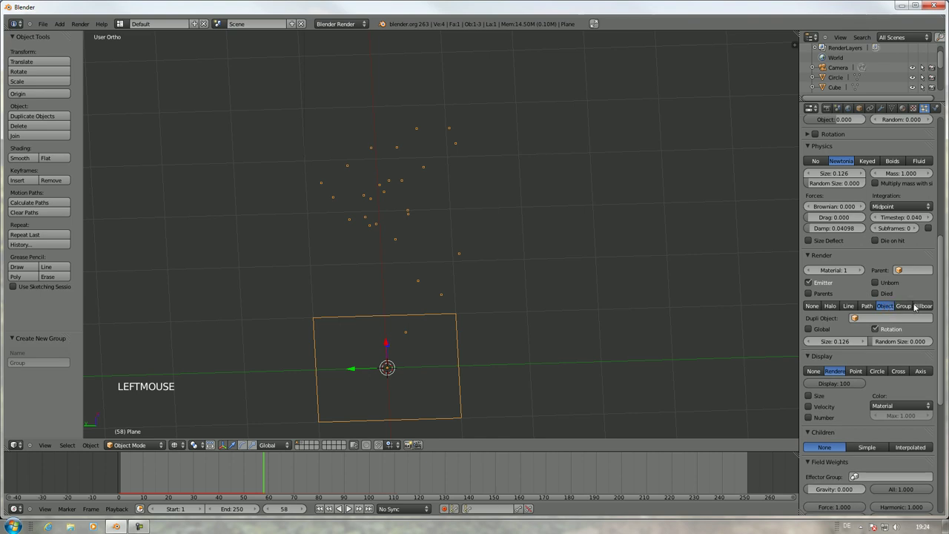
click(910, 306)
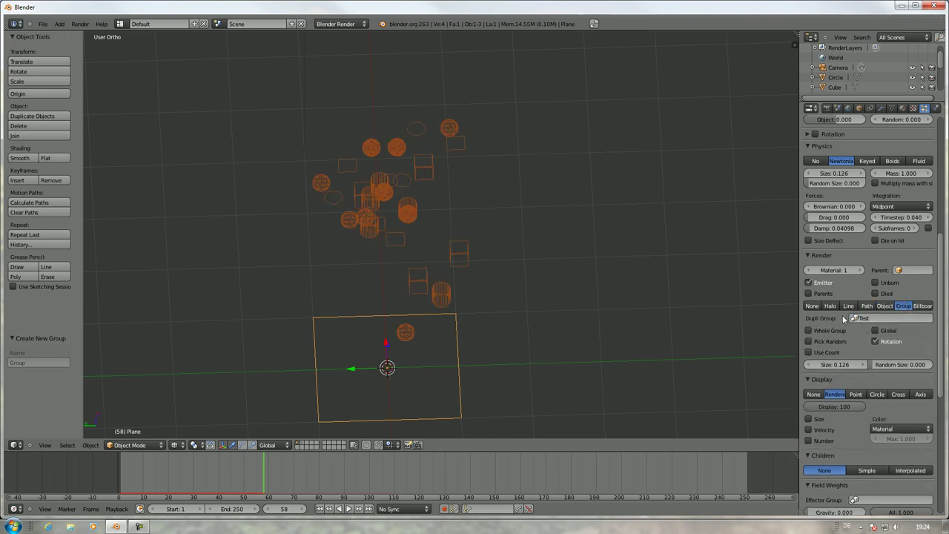
click(928, 304)
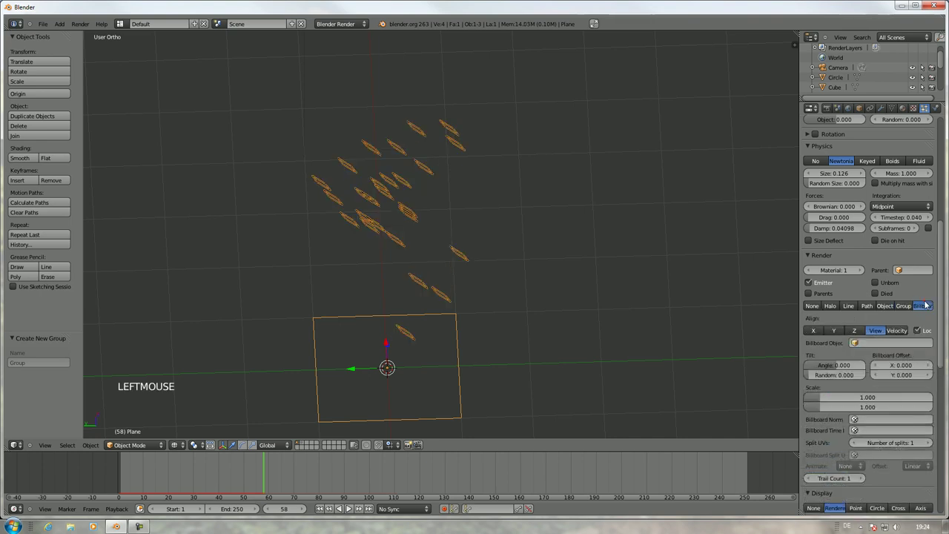
middle_click(609, 251)
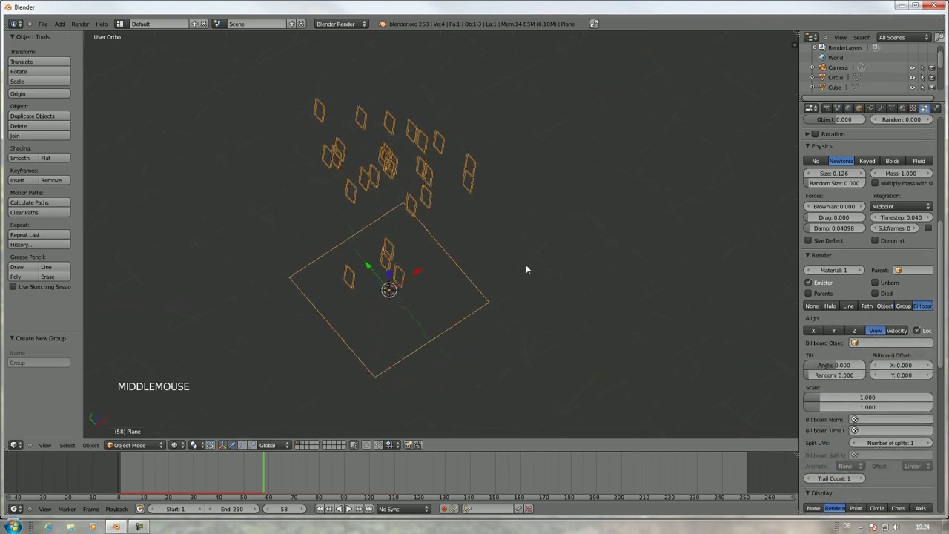
scroll(up, 3)
scroll(down, 3)
middle_click(524, 230)
- Orbit around the billboard particles and change an option in the Render panel
scroll(down, 3)
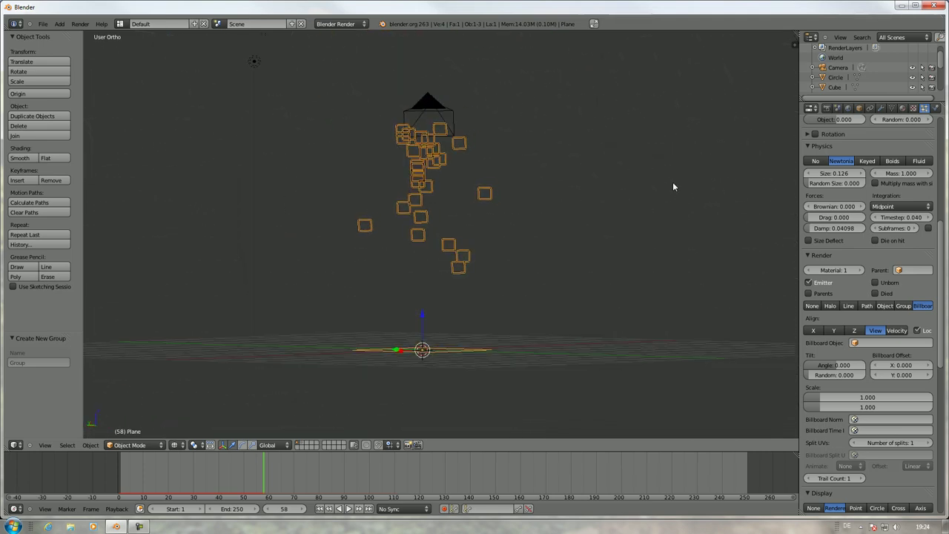
scroll(up, 3)
middle_click(653, 201)
scroll(up, 3)
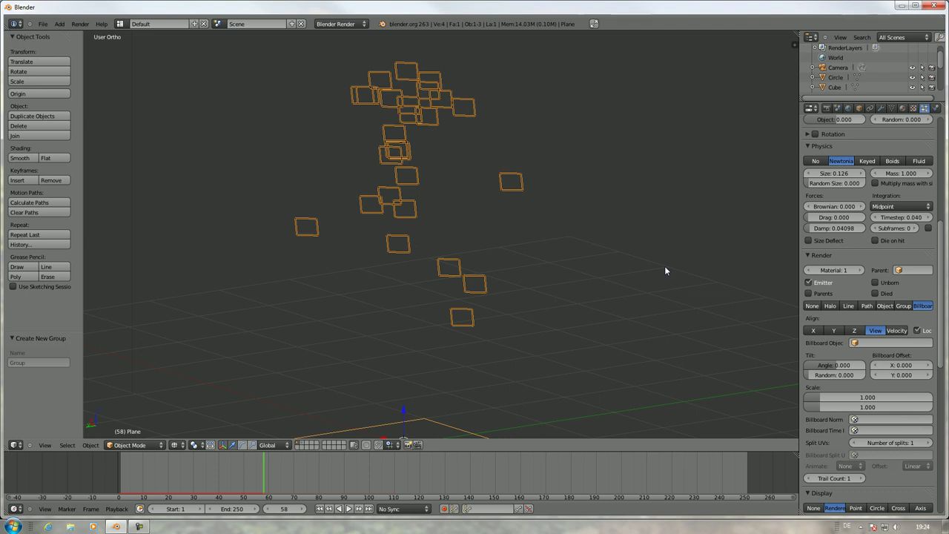
scroll(down, 3)
scroll(up, 3)
click(833, 347)
- Render particles as Halo with Fluid physics, delete the plane and bring up the Add Mesh list
click(814, 296)
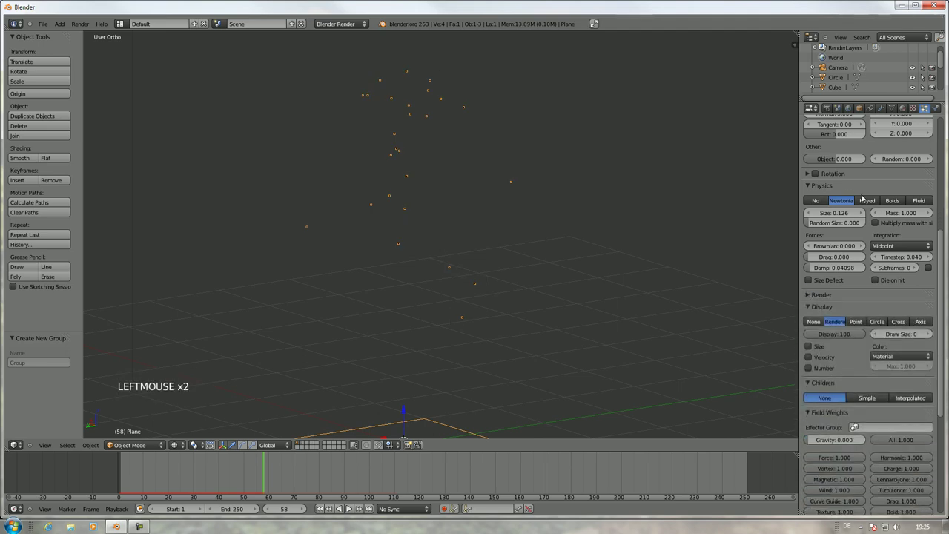
click(929, 200)
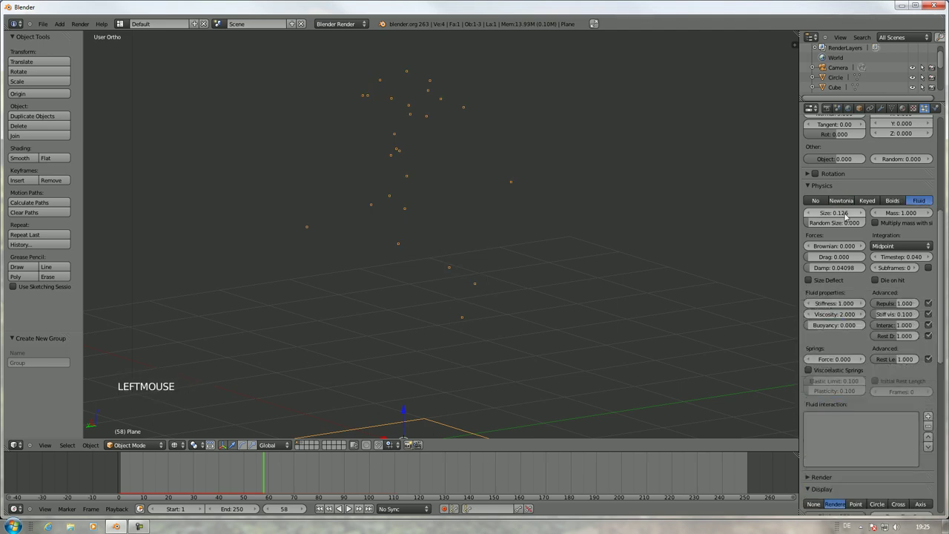
scroll(down, 3)
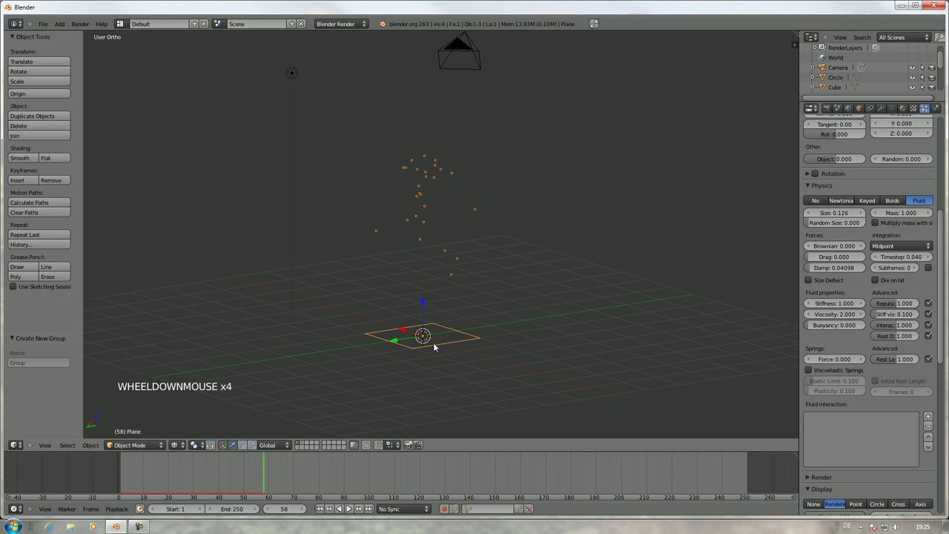
key(Delete)
key(shift+a)
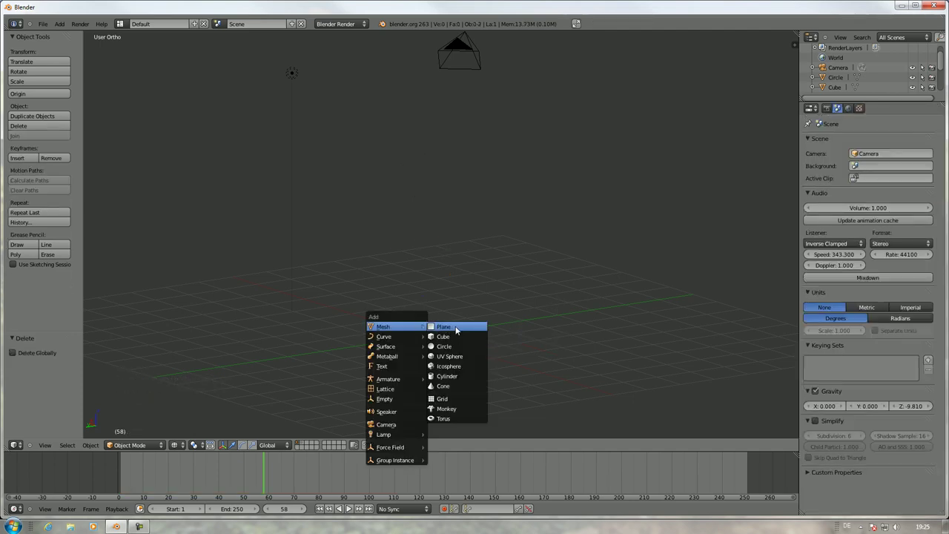
- Add a new plane mesh and scale it up about 7.5 times as a ground
key(shift+a)
click(428, 307)
key(s)
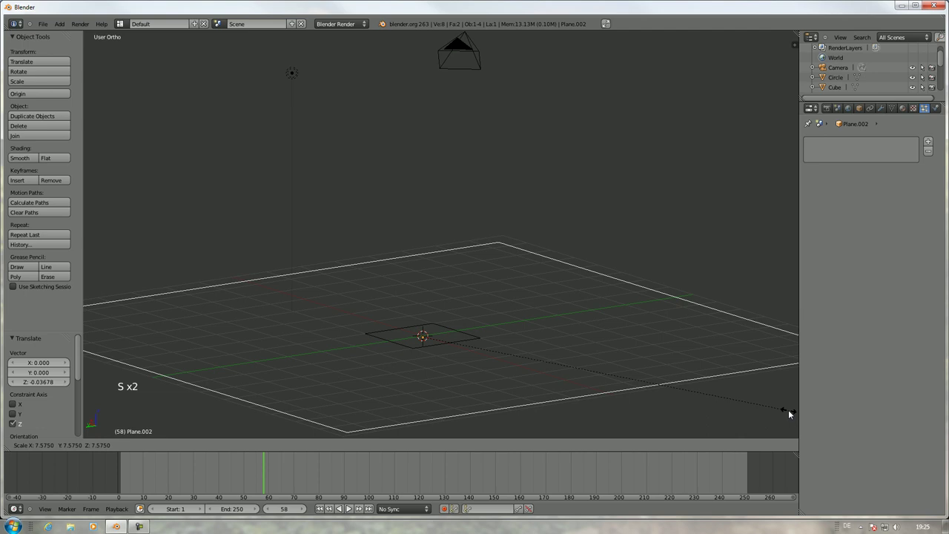
click(792, 415)
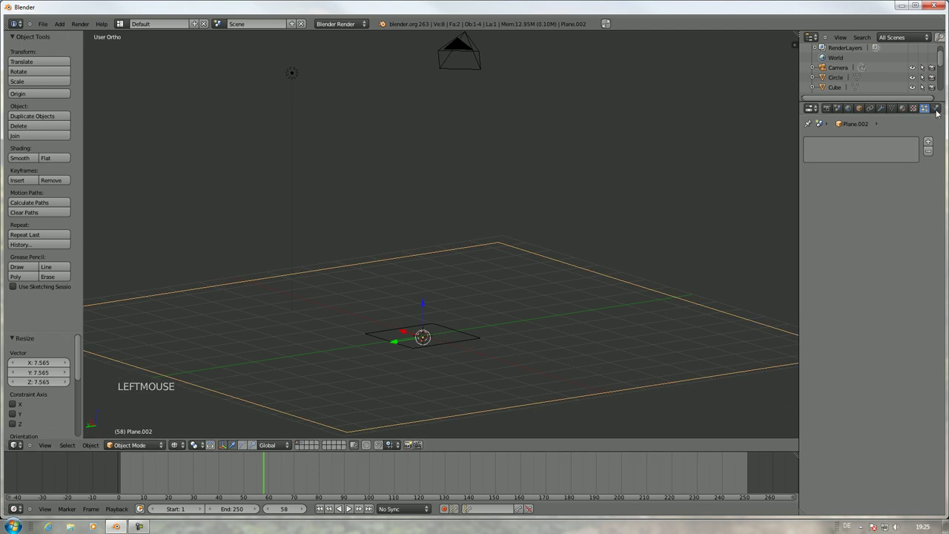
- Make the big plane a Collision object with damping 0.459 and friction 0.303, then reselect the small emitter
click(941, 108)
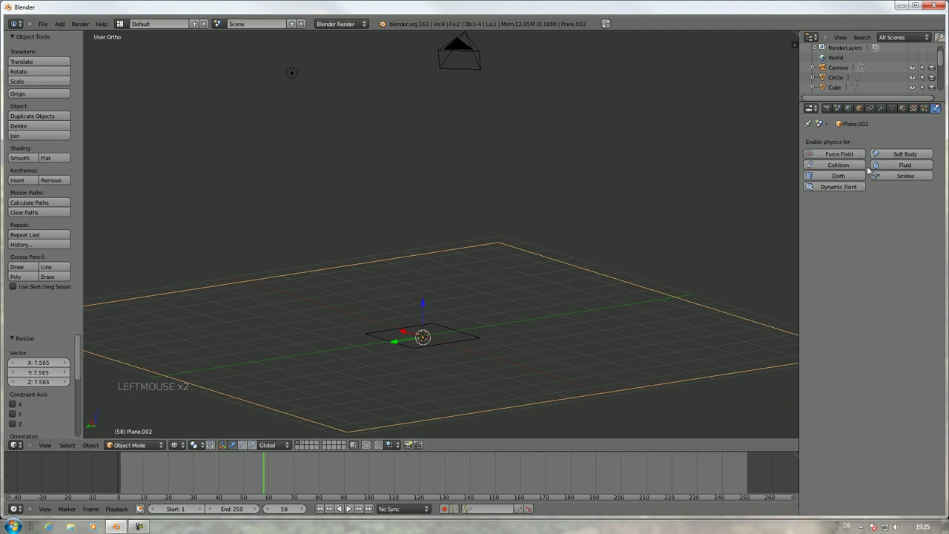
click(859, 170)
click(855, 273)
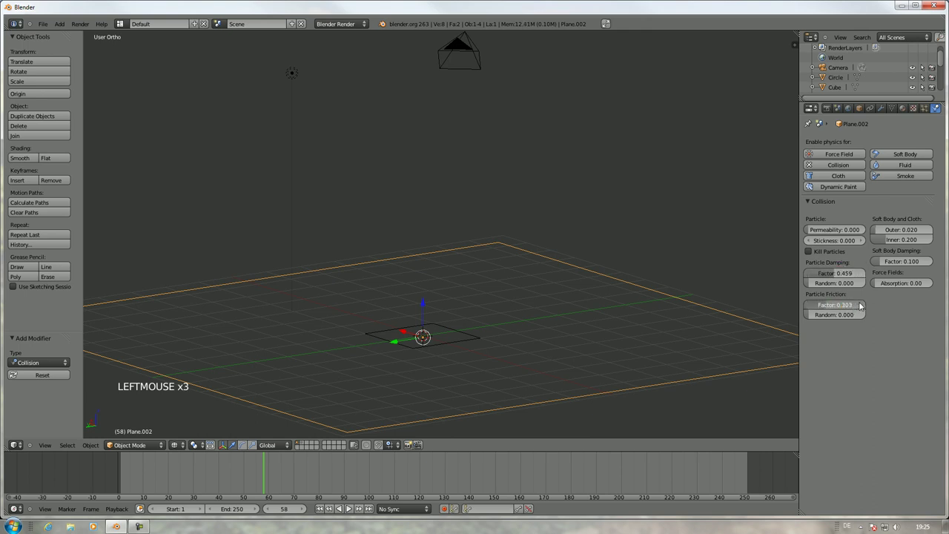
right_click(458, 343)
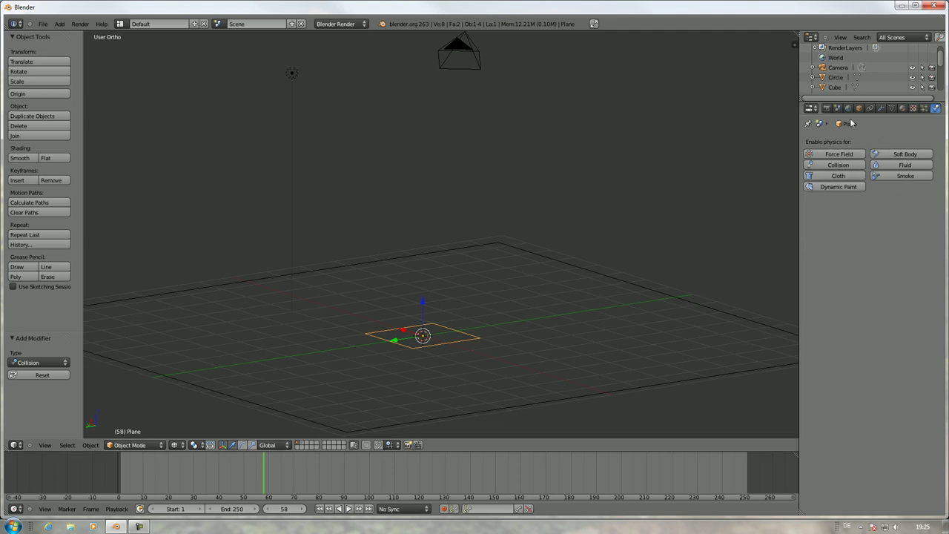
click(928, 107)
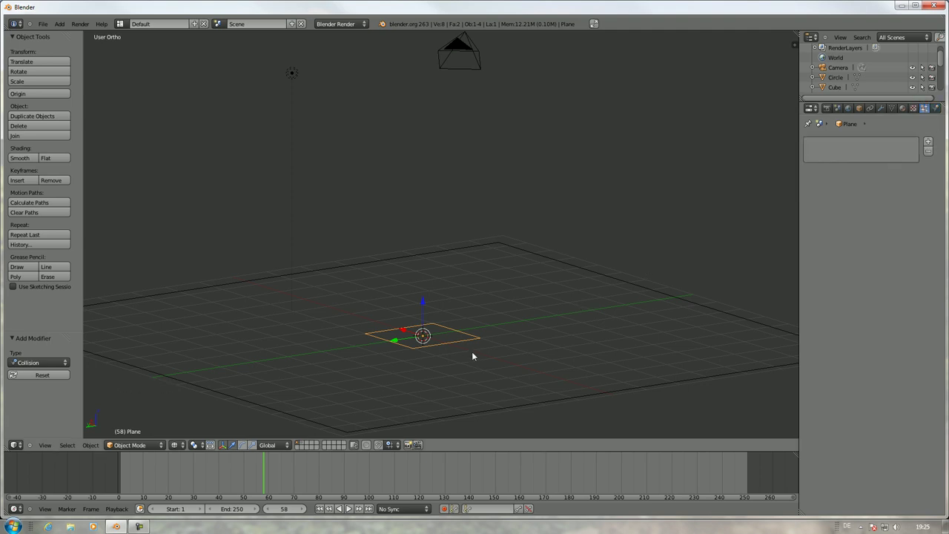
right_click(465, 345)
- Give the small plane a new particle system with normal velocity 2 and Fluid physics
click(929, 146)
click(858, 185)
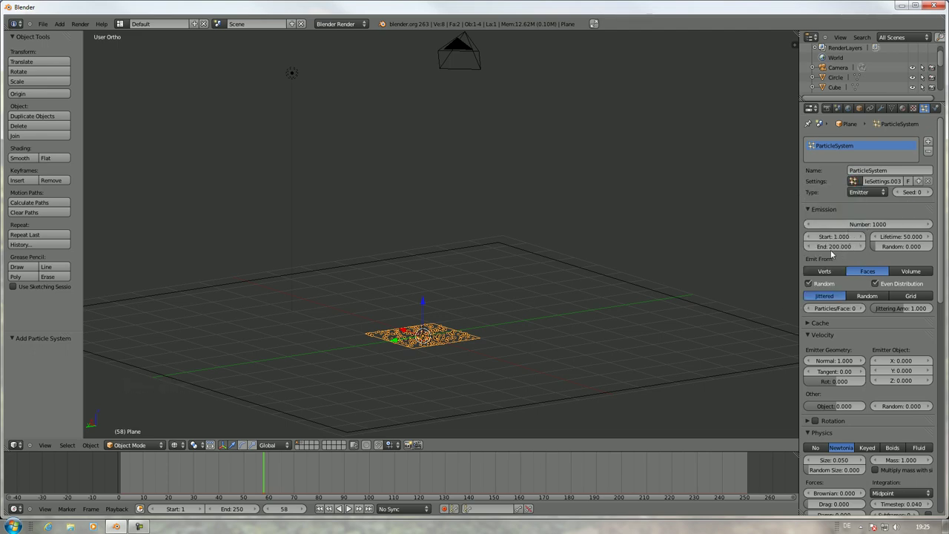
scroll(down, 3)
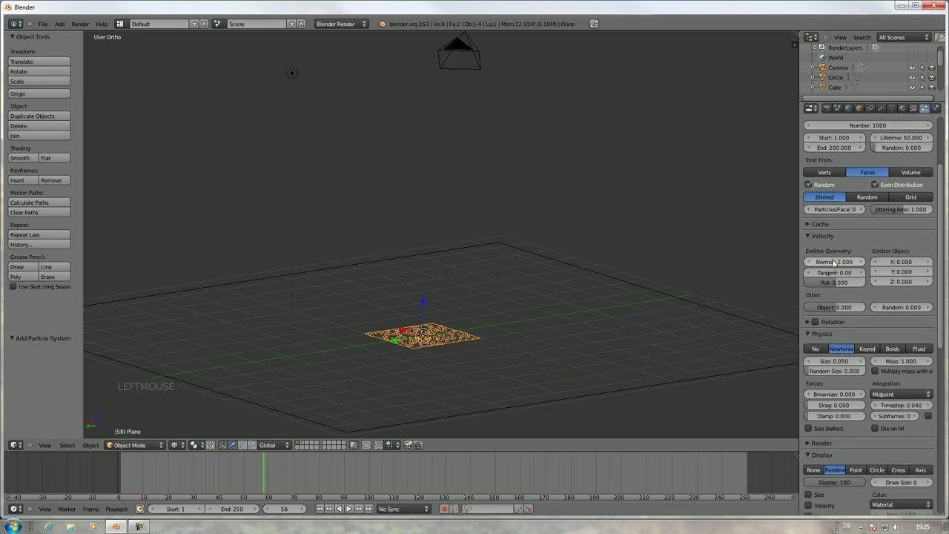
click(935, 352)
scroll(down, 3)
scroll(down, 3)
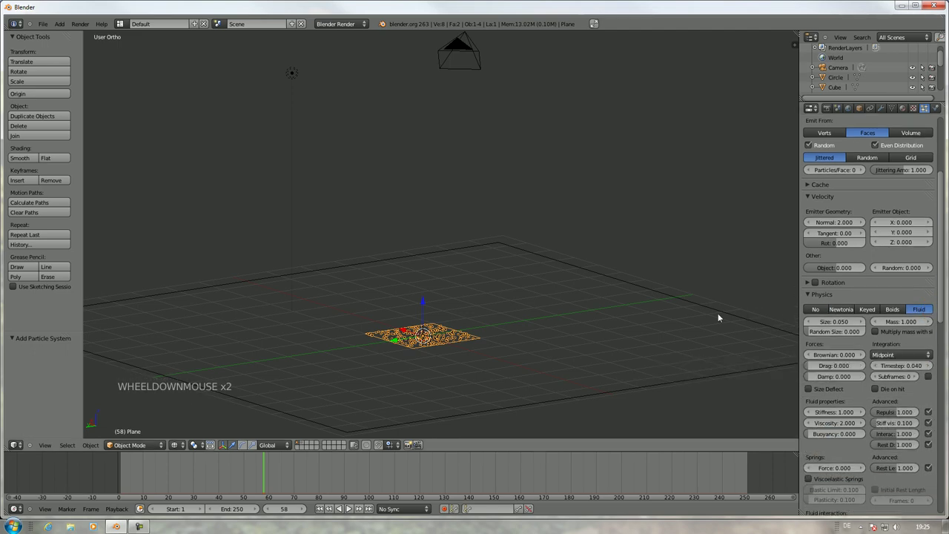
- Preview the particle animation, view the plane from the top and rewind to frame 0
key(alt+a)
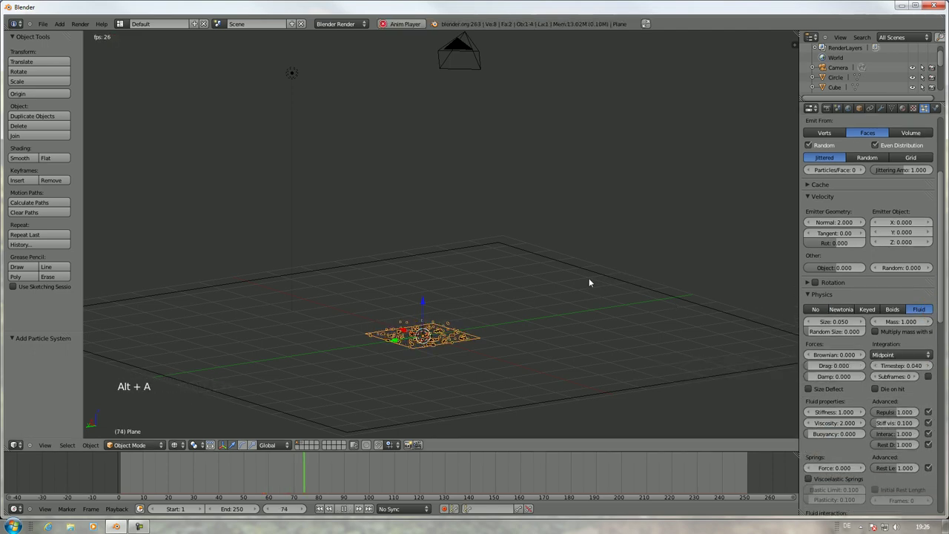
scroll(up, 3)
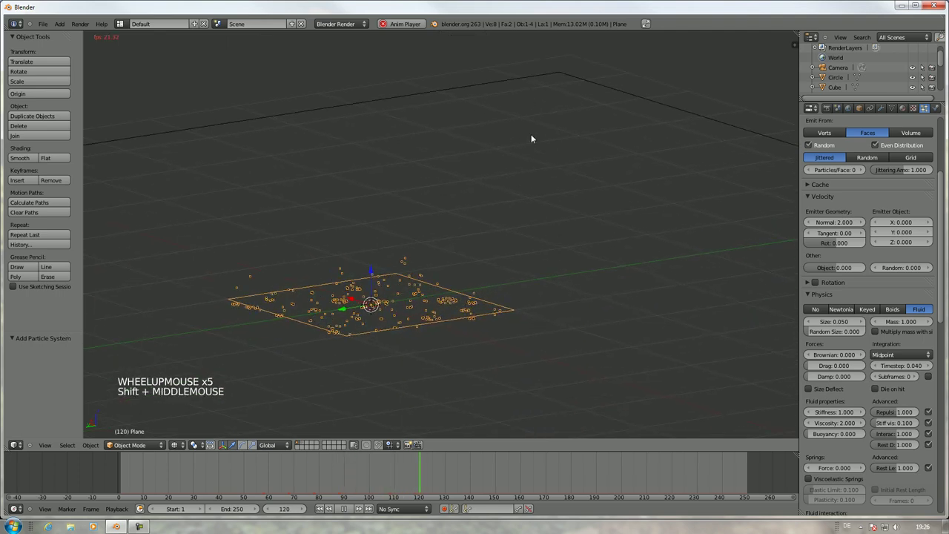
key(alt+a)
middle_click(489, 219)
middle_click(478, 240)
key(alt+a)
key(alt+a)
- Set particle lifetime to 200 and play to watch the fluid particles gather into blobs
click(140, 498)
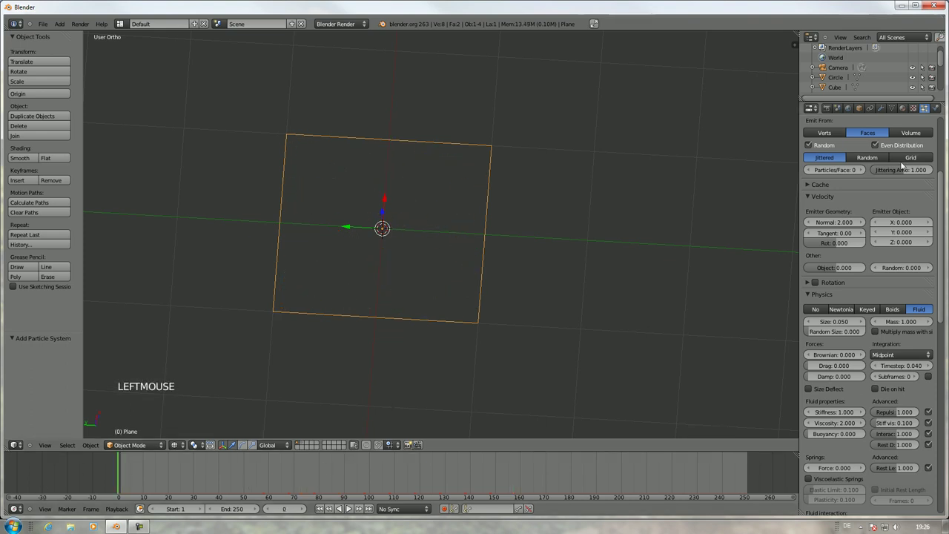
scroll(up, 3)
click(898, 238)
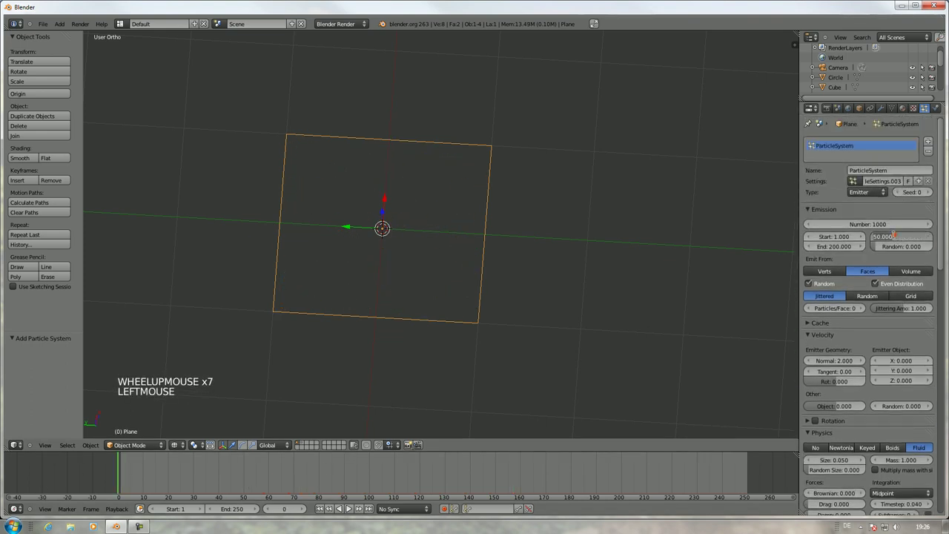
key(alt+a)
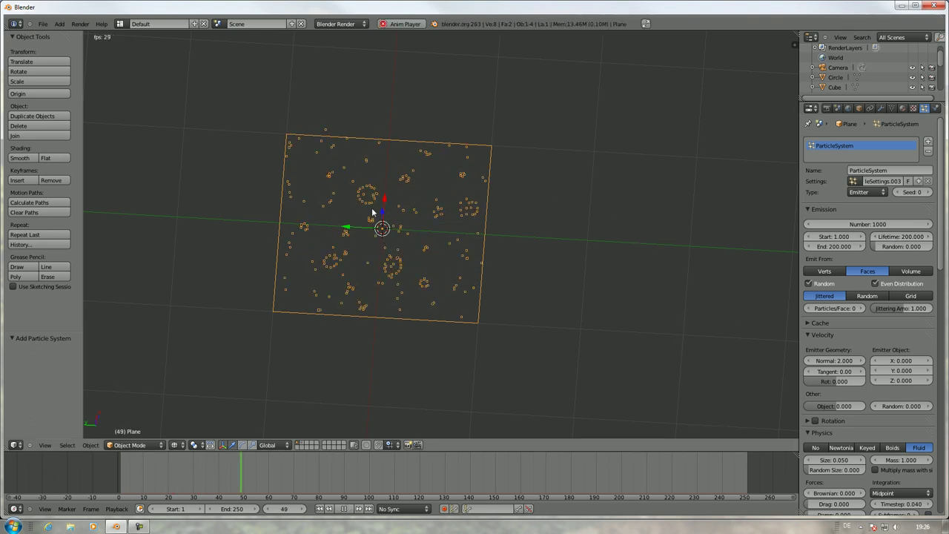
middle_click(431, 238)
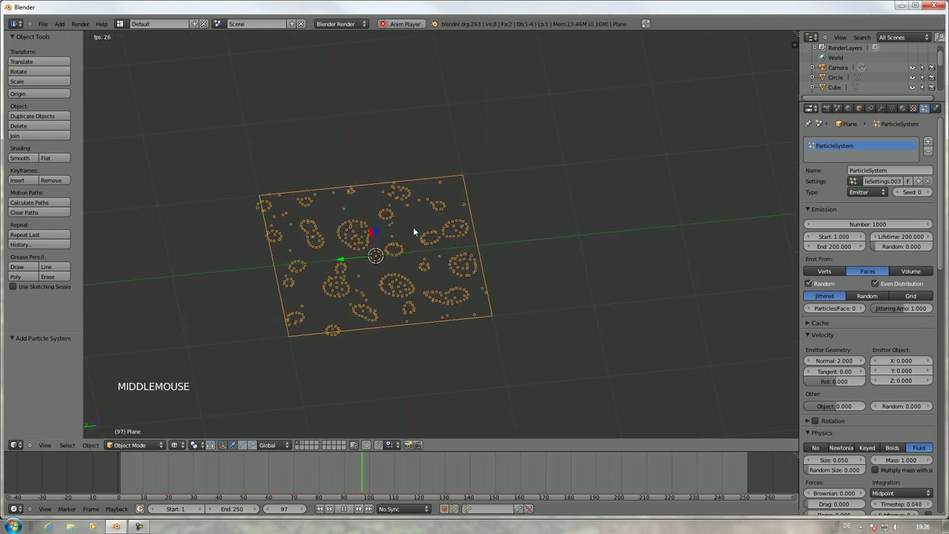
key(alt+a)
- Orbit around the plane and scroll down to the fluid physics settings
middle_click(425, 176)
middle_click(399, 222)
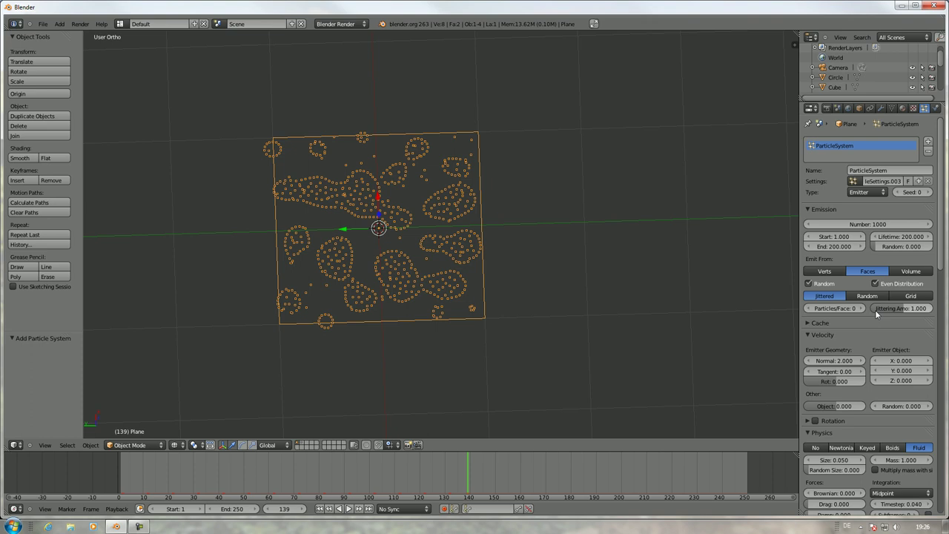
scroll(down, 3)
scroll(down, 3)
scroll(down, 3)
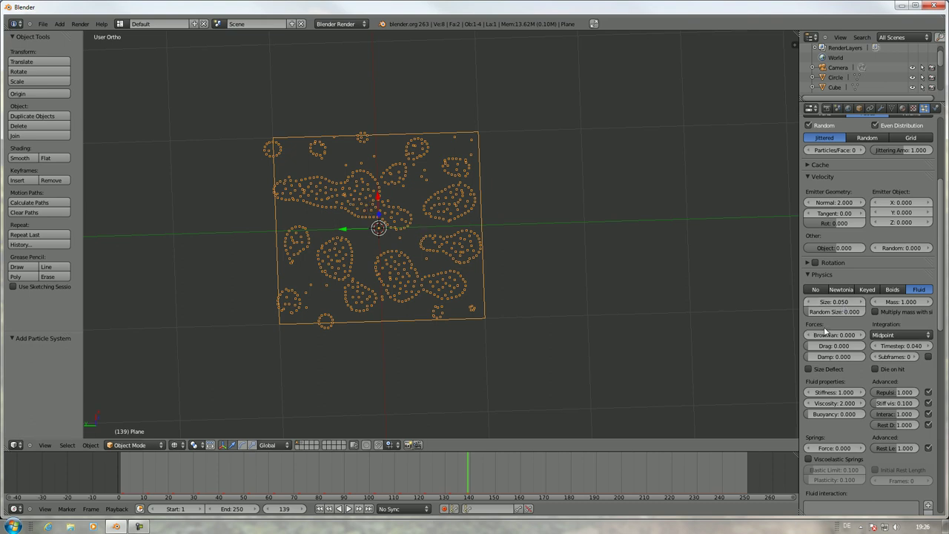
- Try a fluid particle size of 0.090 and replay to see the particles spread evenly
click(864, 304)
double_click(864, 303)
click(864, 304)
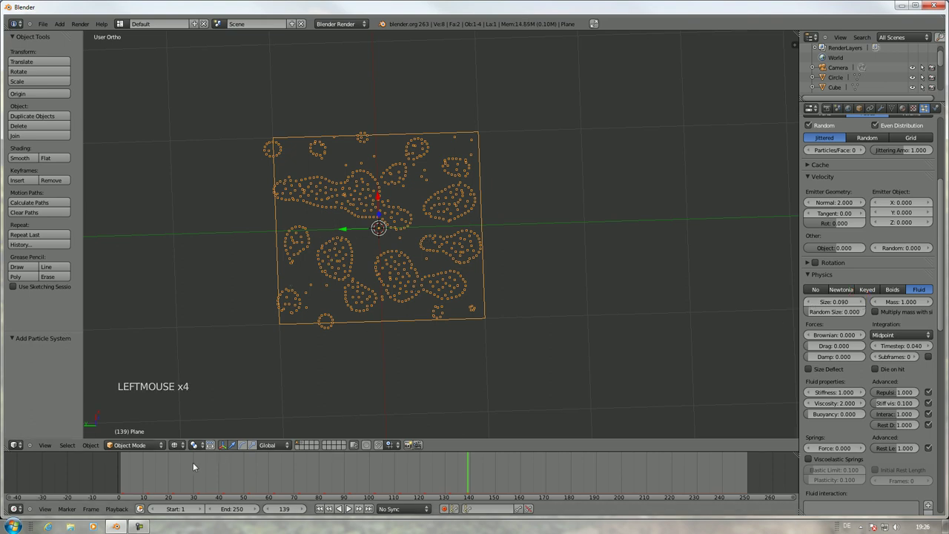
click(180, 462)
key(alt+a)
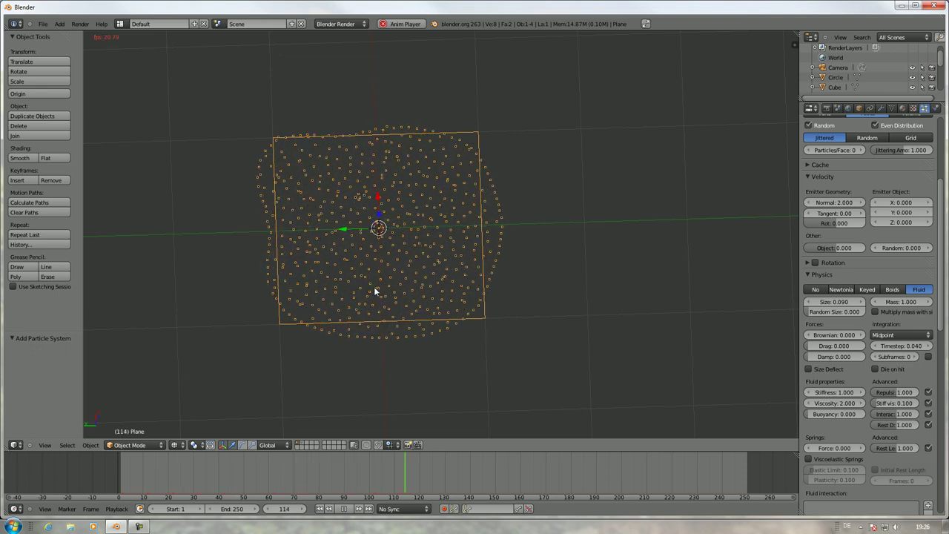
middle_click(434, 248)
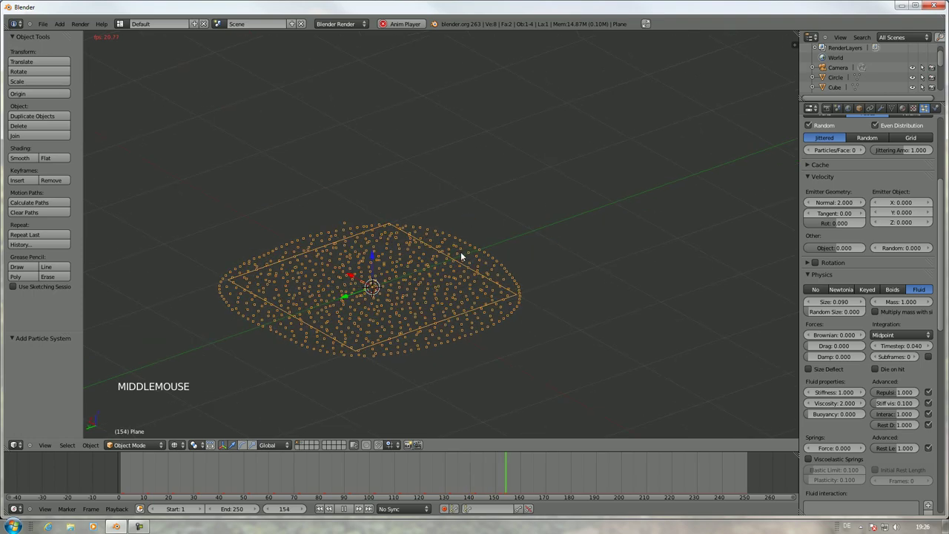
key(alt+a)
middle_click(444, 325)
- Restore the fluid particle size to 0.050
scroll(up, 3)
scroll(up, 3)
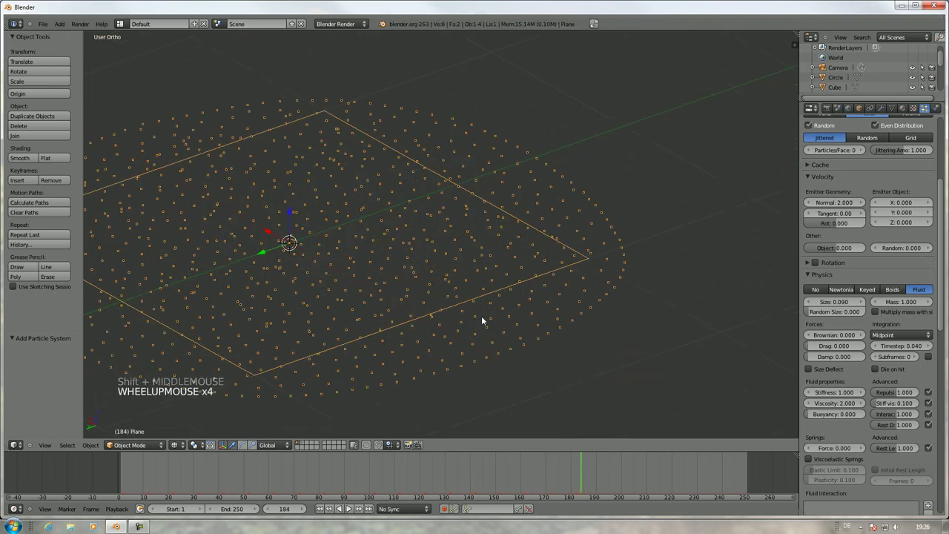
scroll(down, 3)
scroll(up, 3)
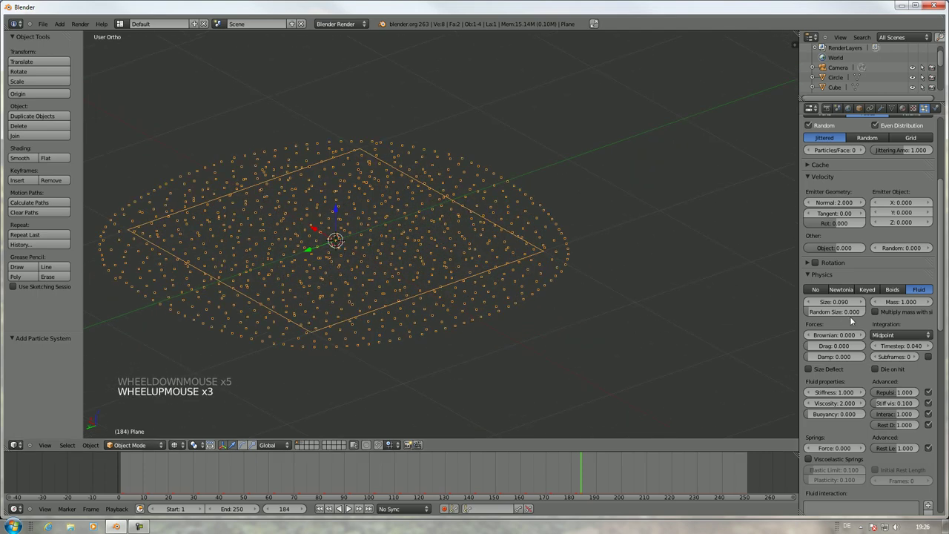
double_click(810, 303)
click(811, 301)
click(74, 484)
- Replay, then enable adaptive subframes with a 0.200 threshold and replay again
key(alt+a)
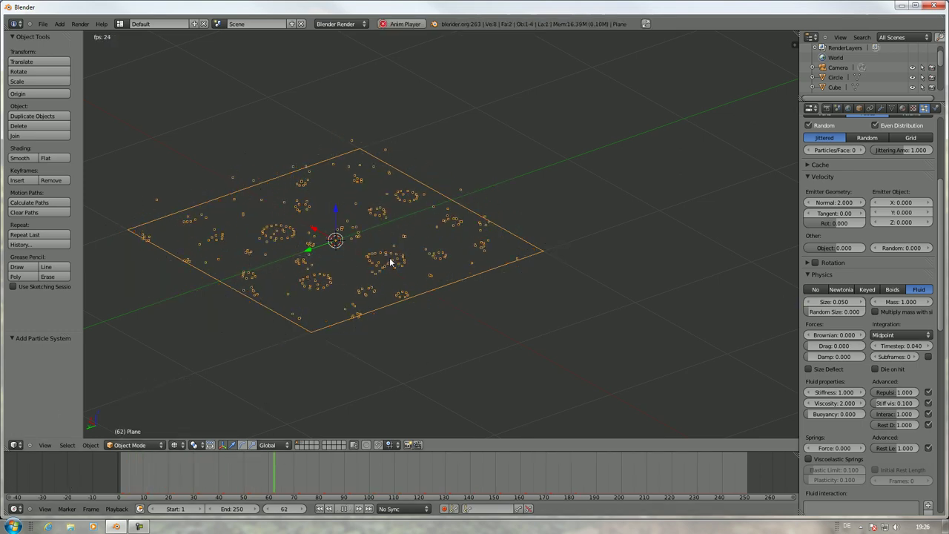
key(alt+a)
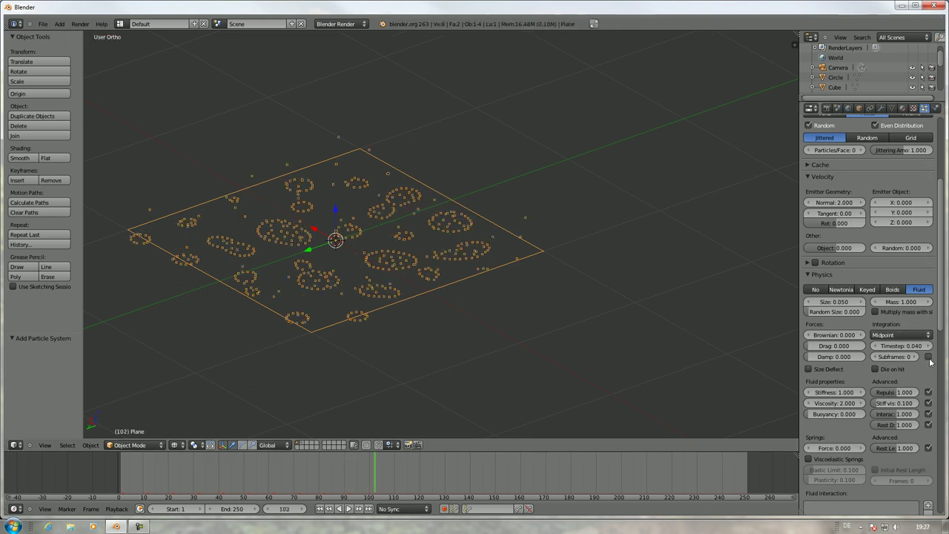
click(71, 526)
click(70, 526)
key(alt+a)
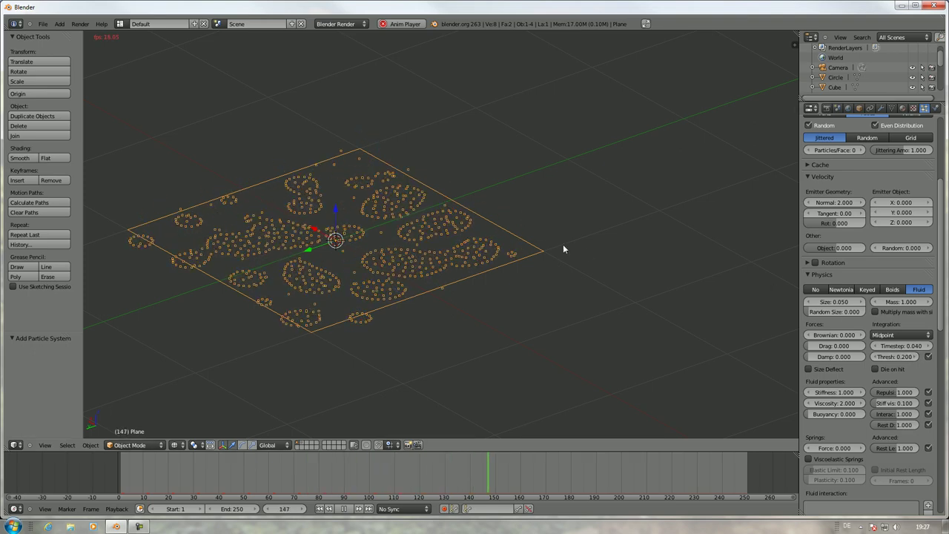
key(alt+a)
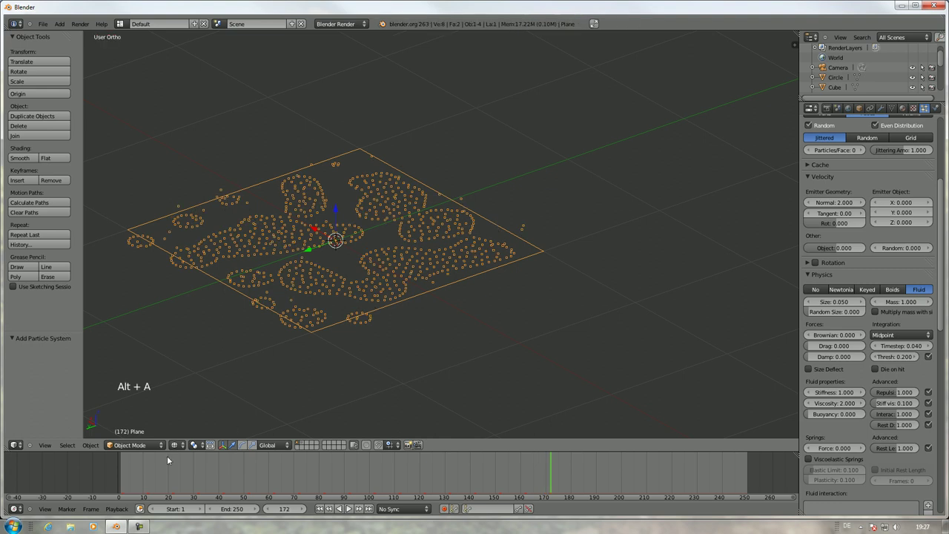
- Turn on Multiply mass with size and replay the clumping particles from above
click(85, 483)
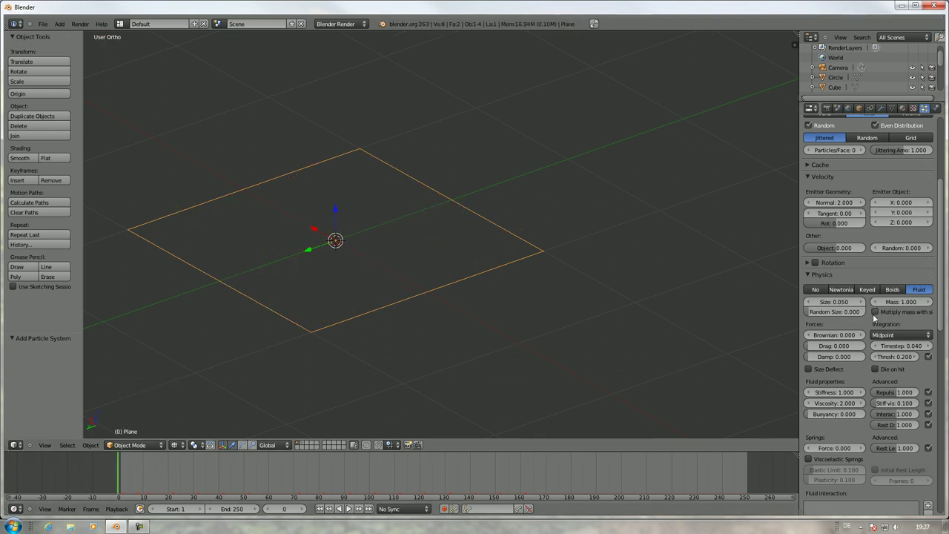
click(882, 317)
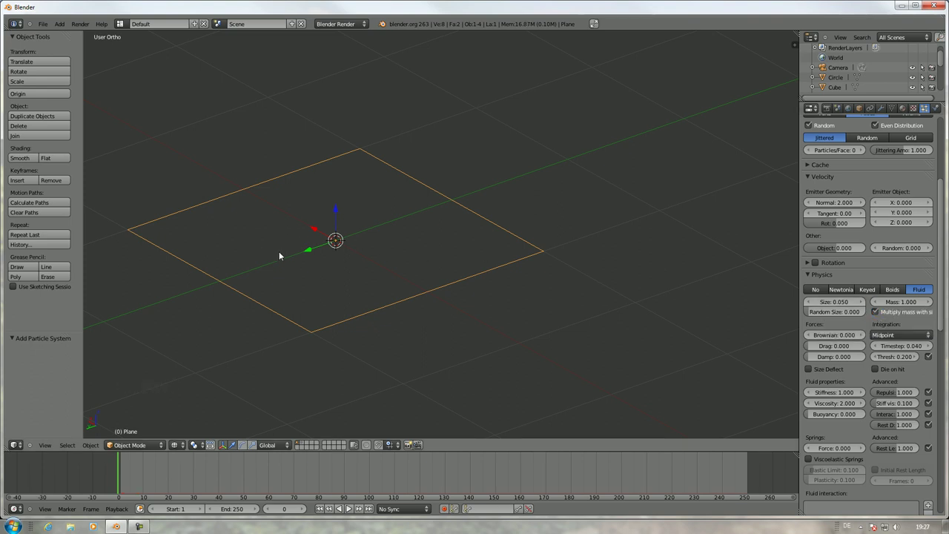
key(alt+a)
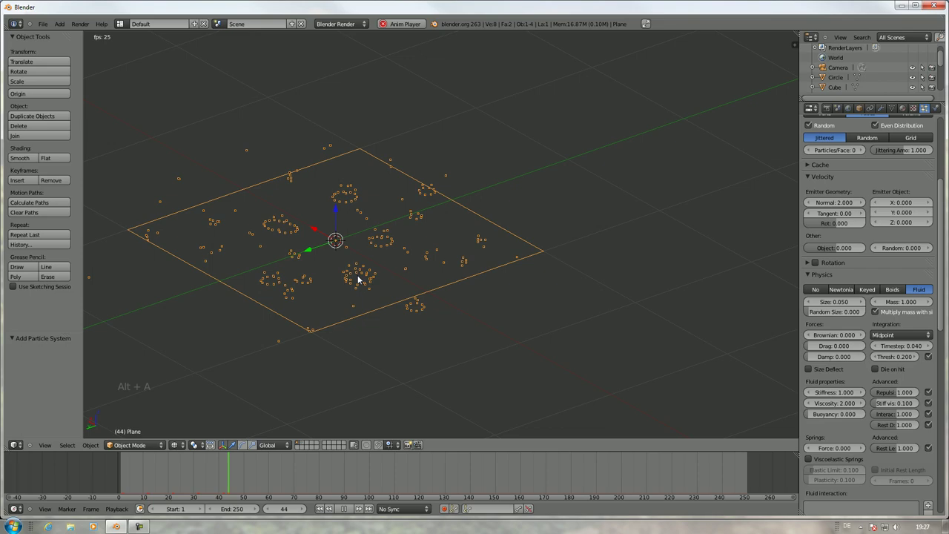
middle_click(407, 275)
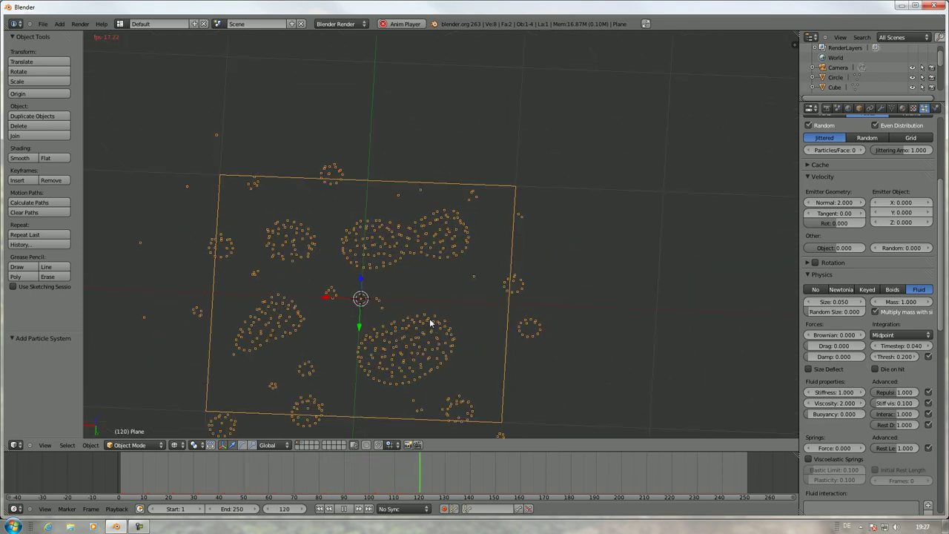
scroll(down, 3)
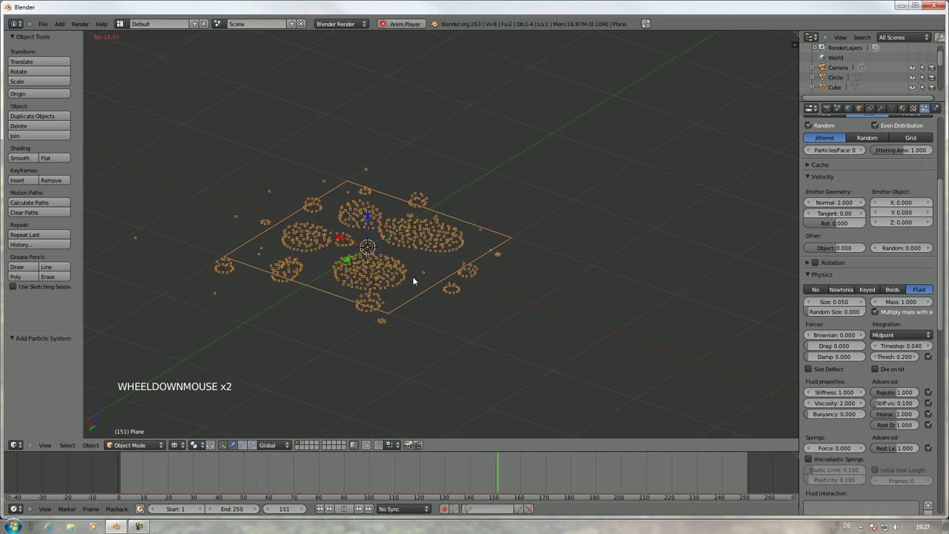
scroll(down, 3)
- Adjust the particles' random size and run the simulation, orbiting to watch from the side
key(alt+a)
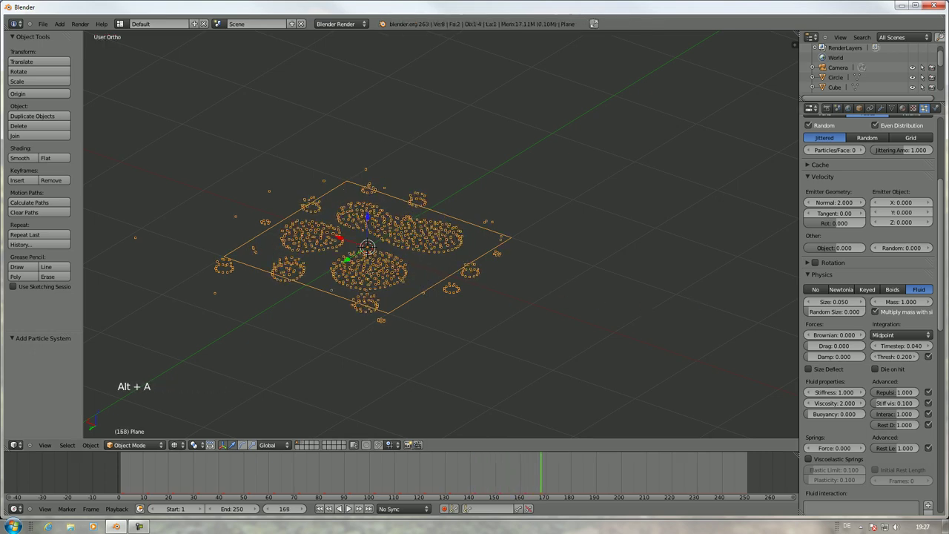
middle_click(483, 218)
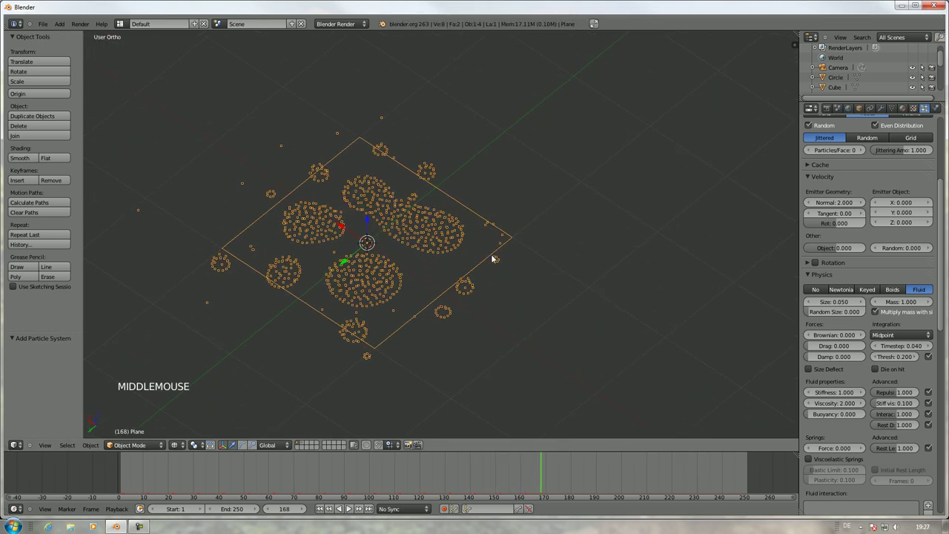
click(839, 315)
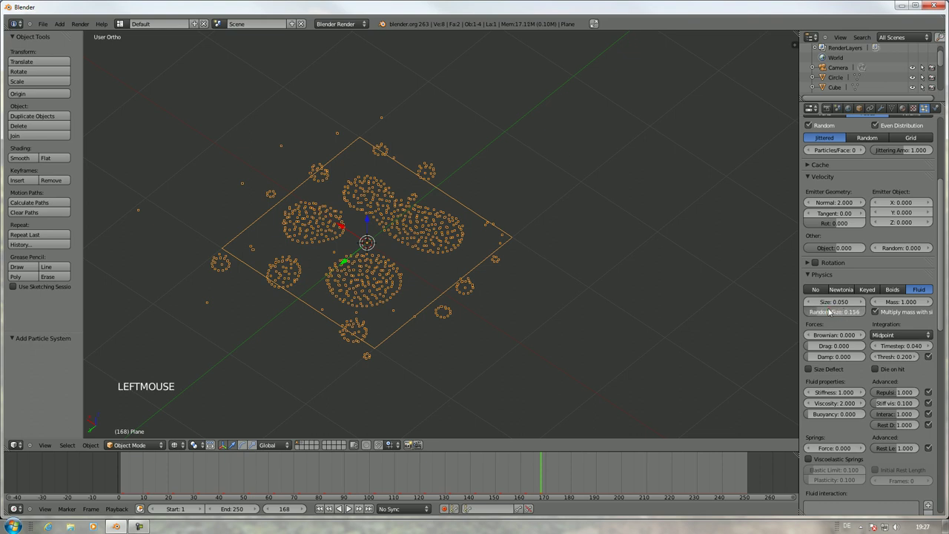
click(116, 469)
key(alt+a)
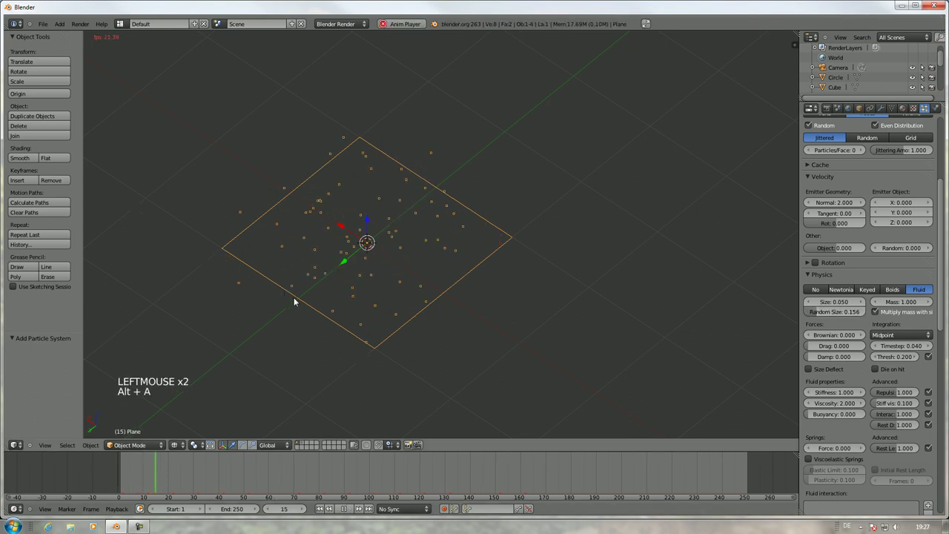
middle_click(382, 284)
middle_click(418, 288)
scroll(up, 3)
middle_click(430, 279)
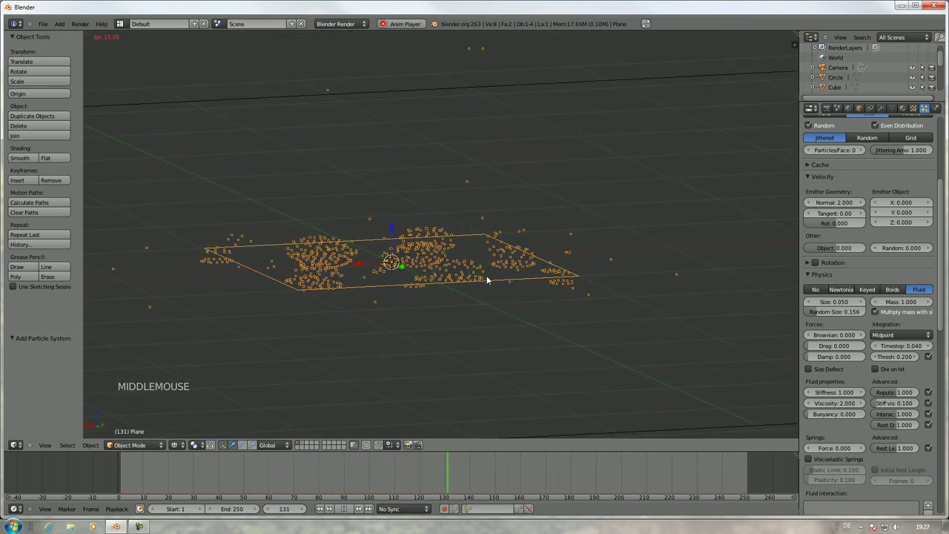
- Halt at frame 156 and orbit over the six round particle clumps on the plane
key(alt+a)
middle_click(343, 255)
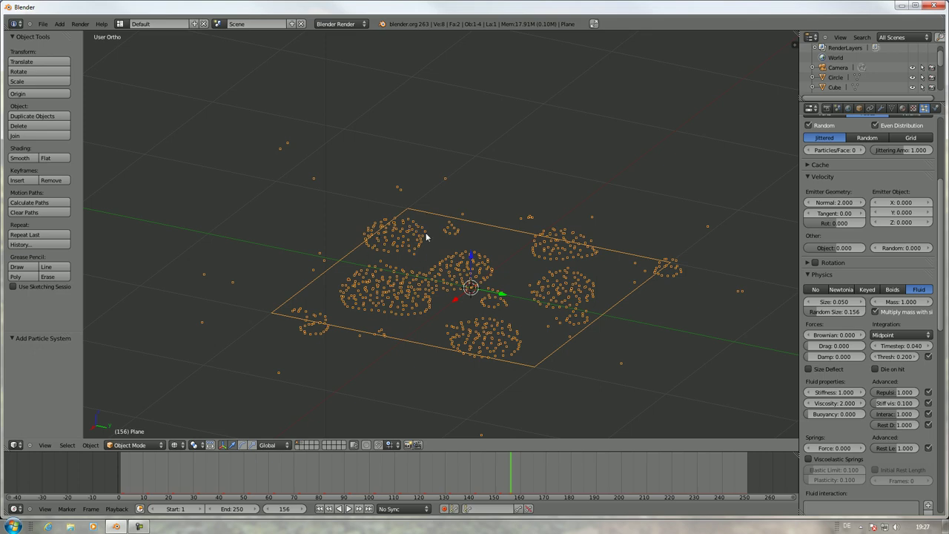
middle_click(513, 259)
middle_click(562, 293)
middle_click(828, 330)
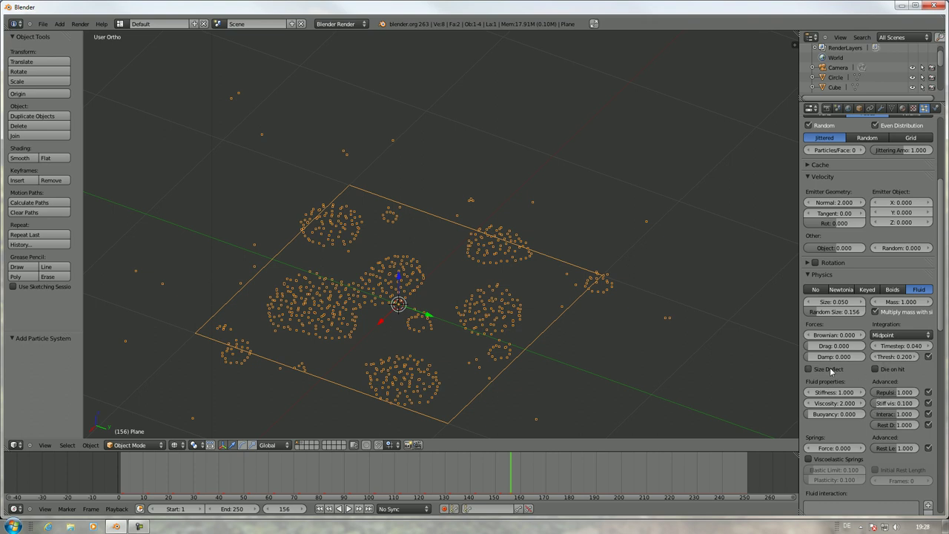
- Test Size Deflect on with a replay, then turn it back off
click(821, 370)
click(103, 481)
key(alt+a)
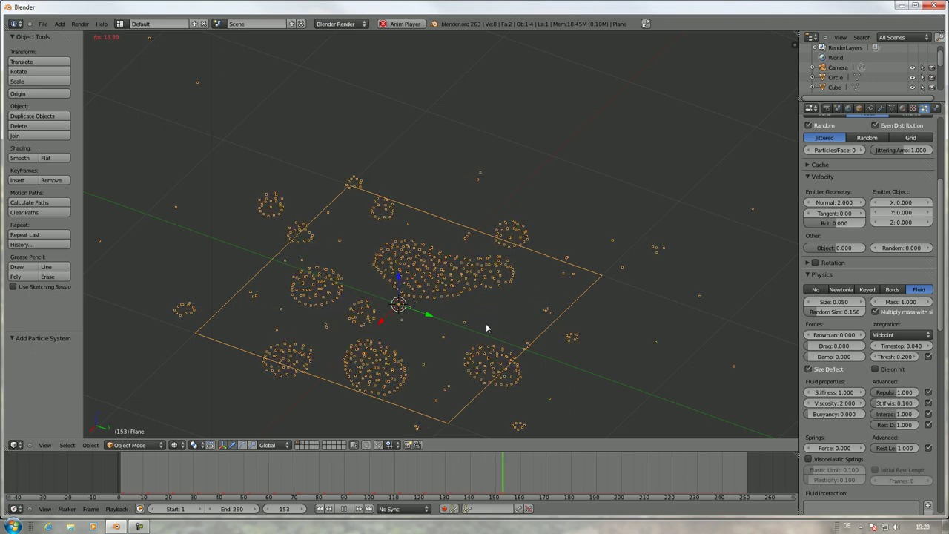
key(Escape)
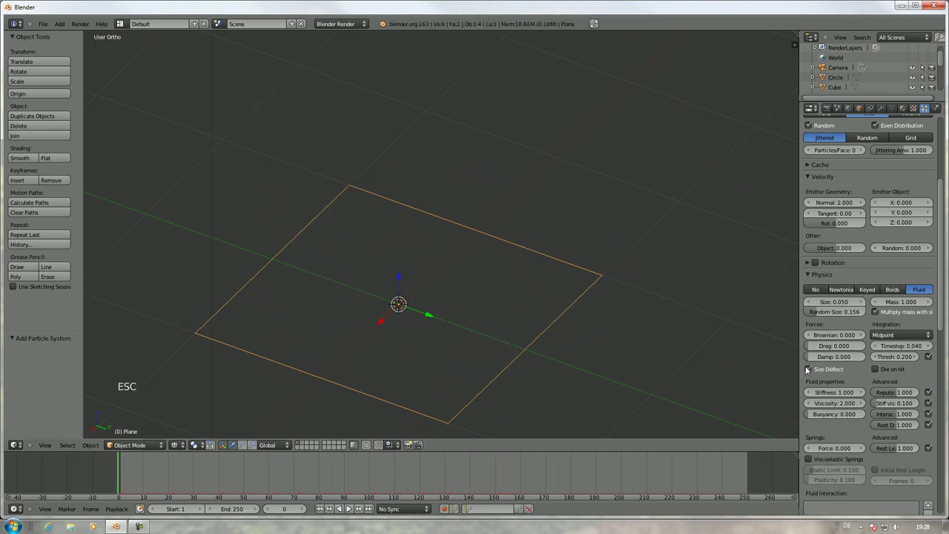
click(810, 371)
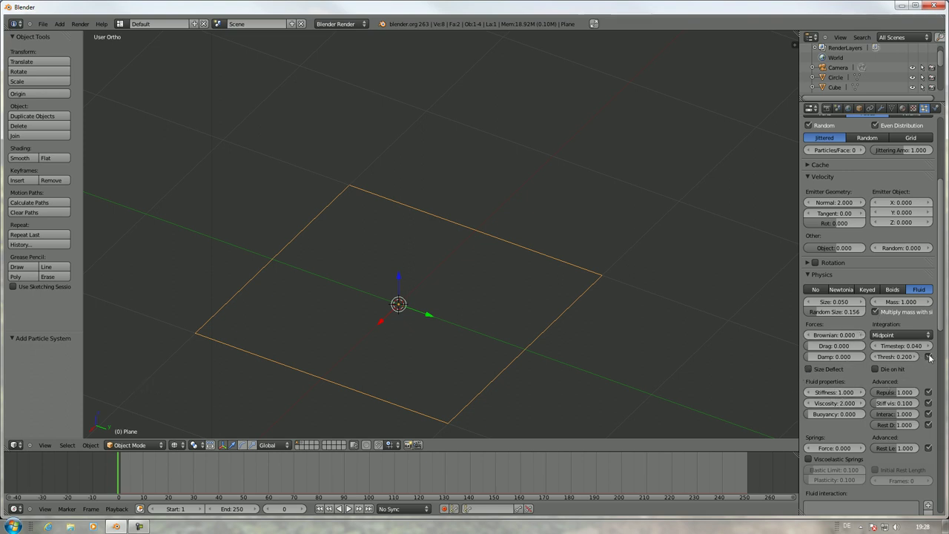
- Test the adaptive threshold switched off, then back on, replaying each time
click(935, 356)
key(alt+a)
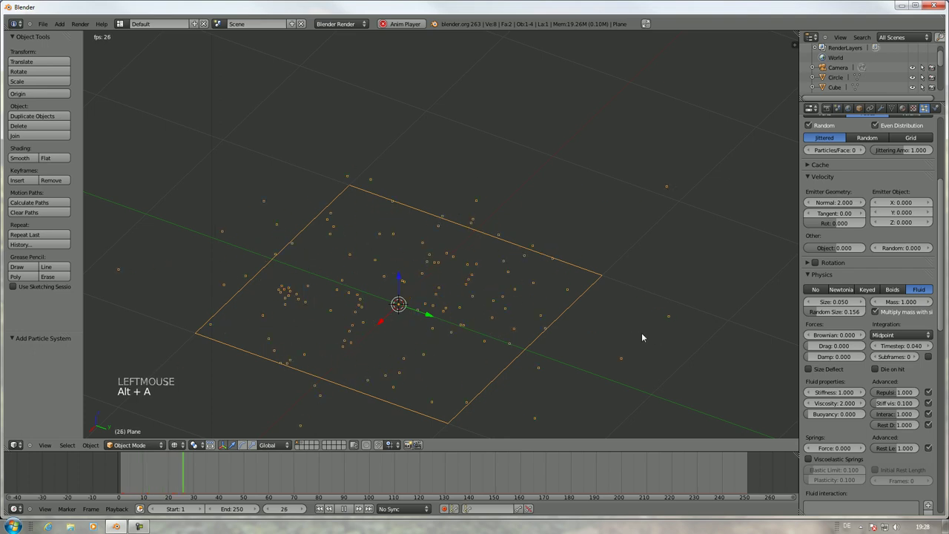
key(Escape)
click(933, 360)
key(alt+a)
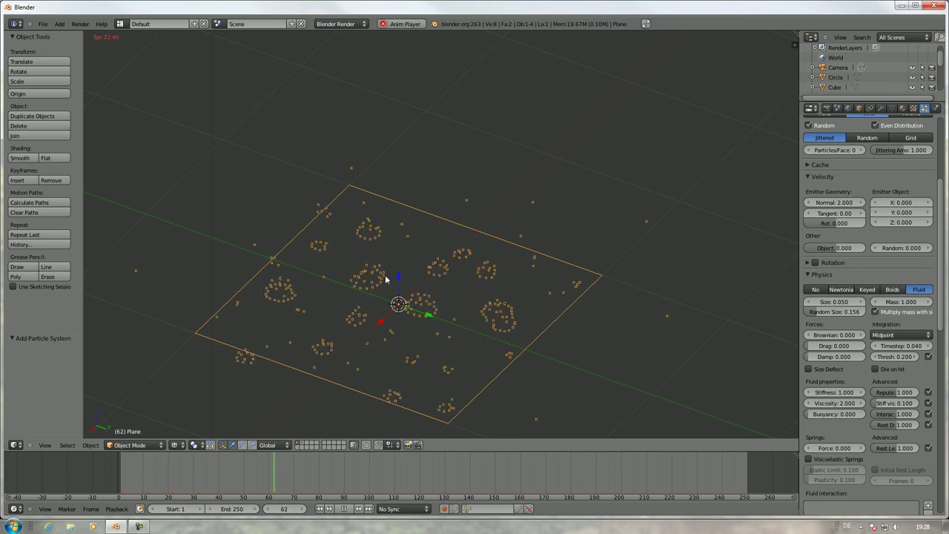
key(Escape)
- Raise the normal emission velocity to 5 and replay the simulation
click(864, 305)
click(864, 305)
click(864, 304)
click(863, 304)
double_click(864, 305)
key(alt+a)
scroll(down, 3)
scroll(down, 3)
scroll(down, 3)
- Set the fluid particle size to 0.13, replay to frame 94 and rewind
scroll(up, 3)
middle_click(576, 296)
key(Escape)
scroll(up, 3)
click(836, 305)
scroll(up, 3)
key(alt+a)
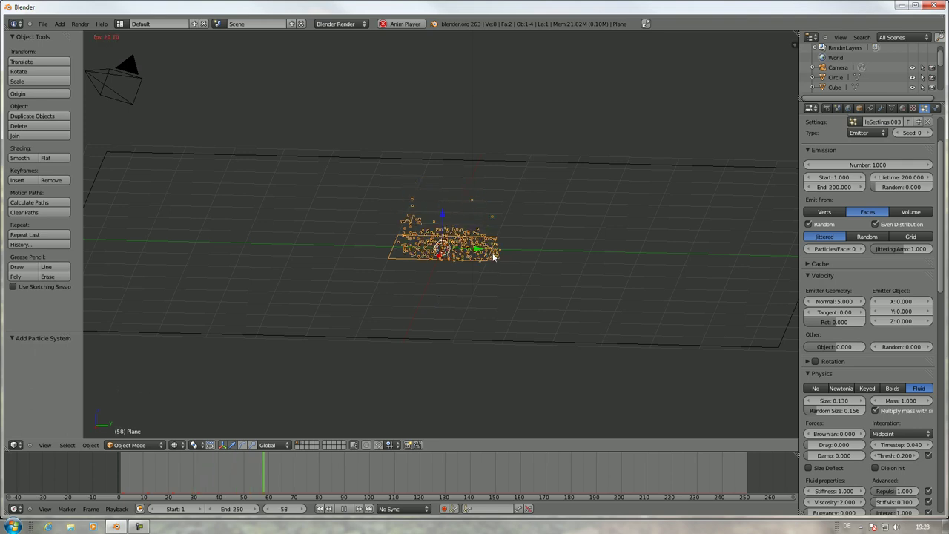
middle_click(513, 241)
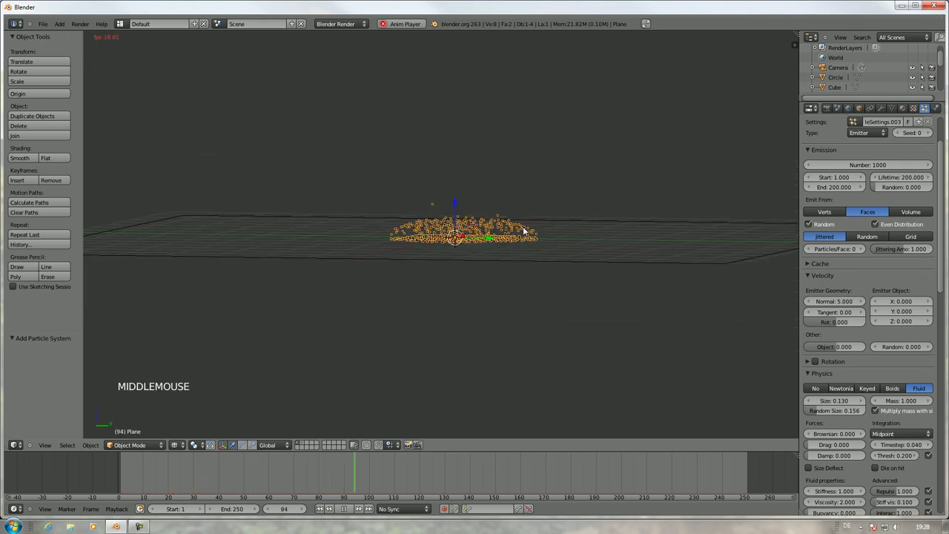
key(Escape)
scroll(down, 3)
- Raise the random velocity in stages to about 3.2, replaying to check the scatter
click(921, 311)
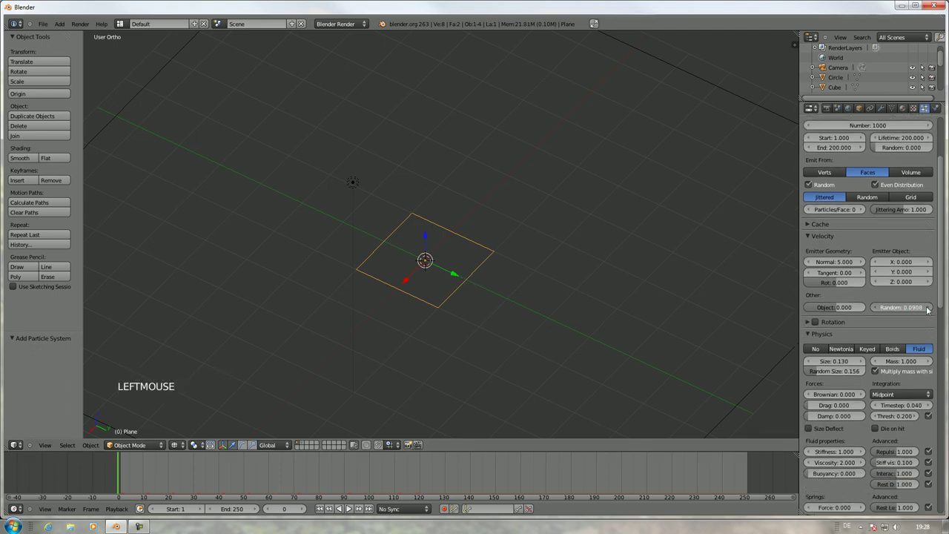
key(alt+a)
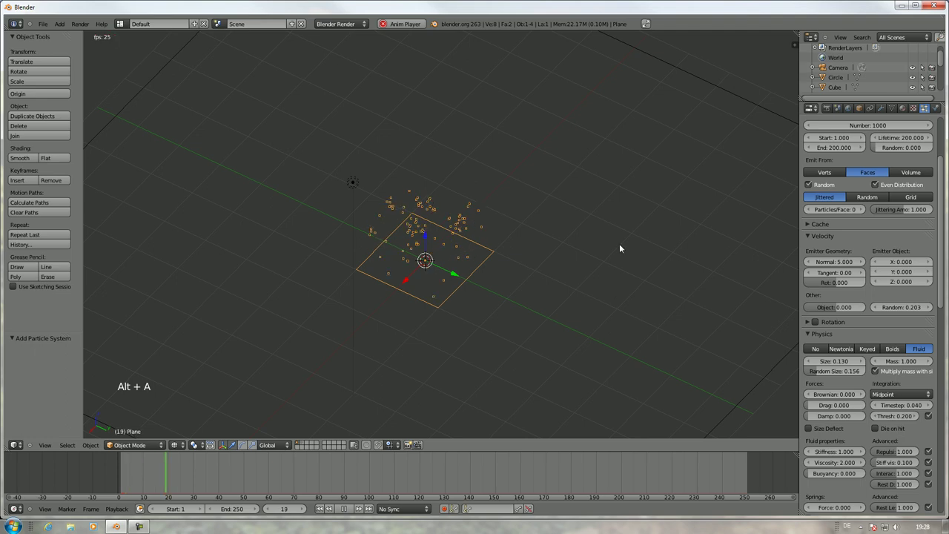
middle_click(532, 252)
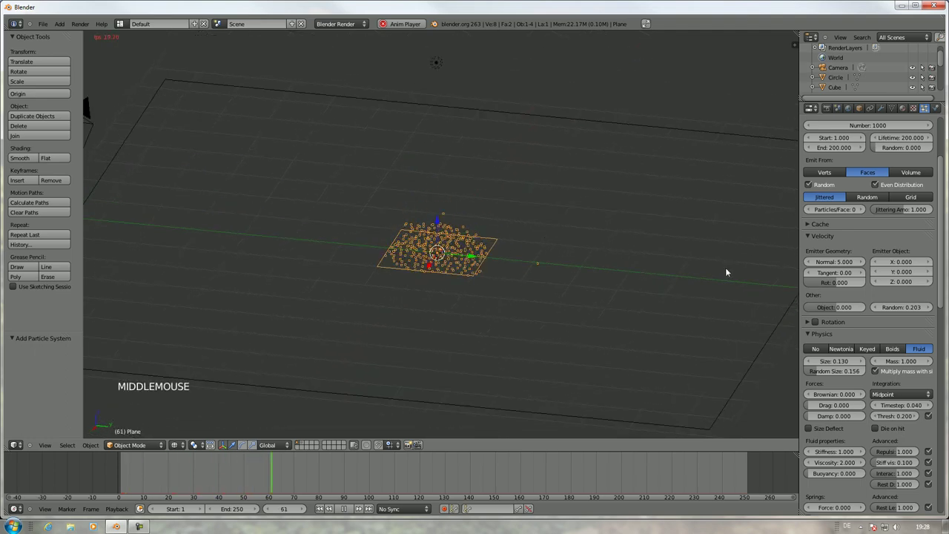
key(Escape)
click(930, 309)
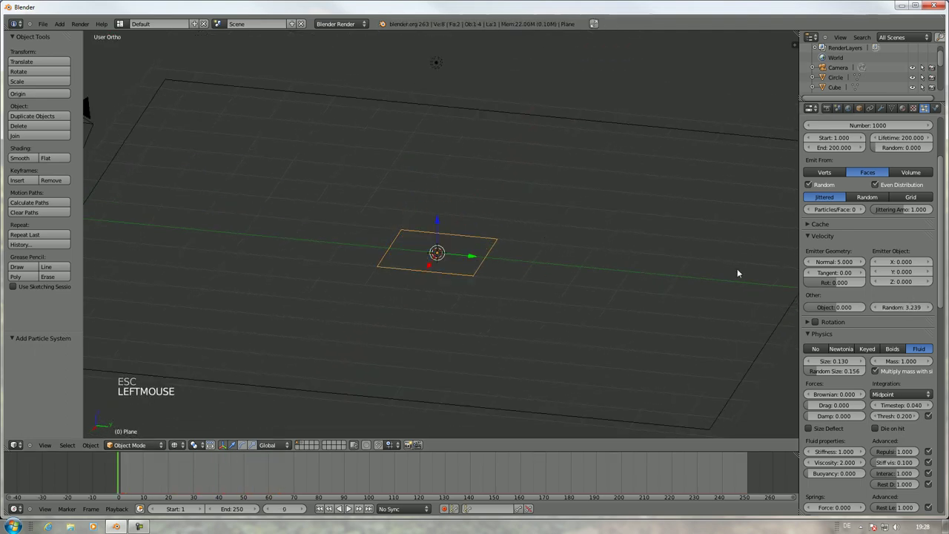
key(alt+a)
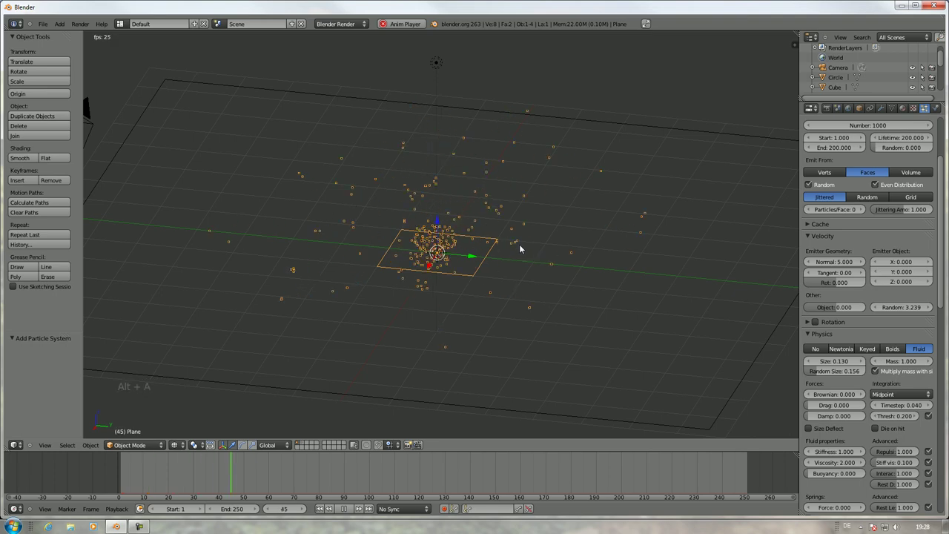
middle_click(483, 227)
middle_click(474, 256)
key(Escape)
- Lower the random velocity slightly to 2.821
scroll(down, 3)
click(882, 251)
scroll(up, 3)
middle_click(579, 284)
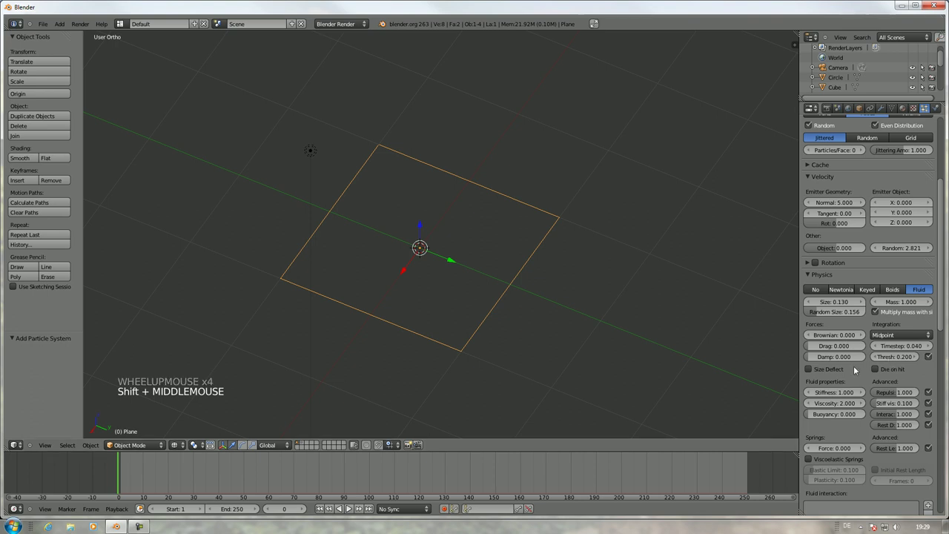
- Raise fluid stiffness to 2.74 and replay the simulation, orbiting to inspect the clustering
click(856, 393)
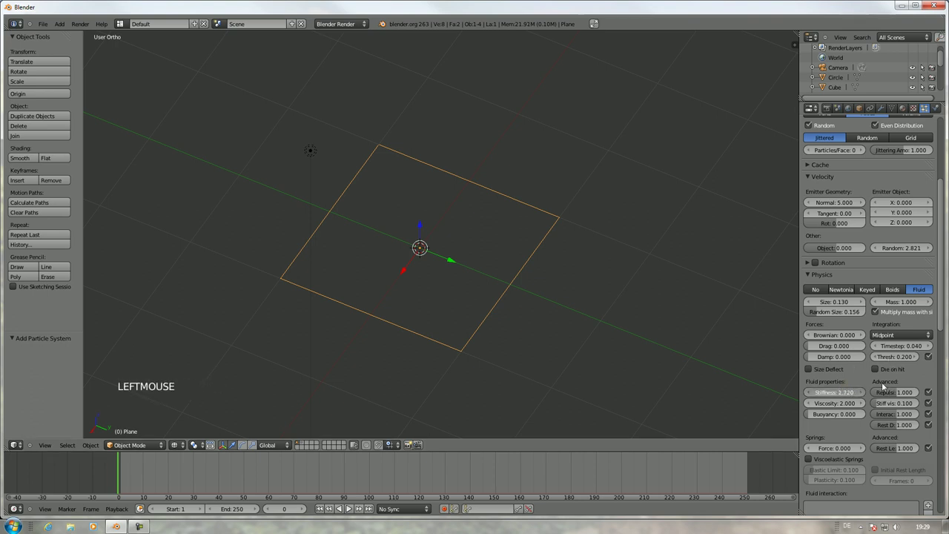
key(alt+a)
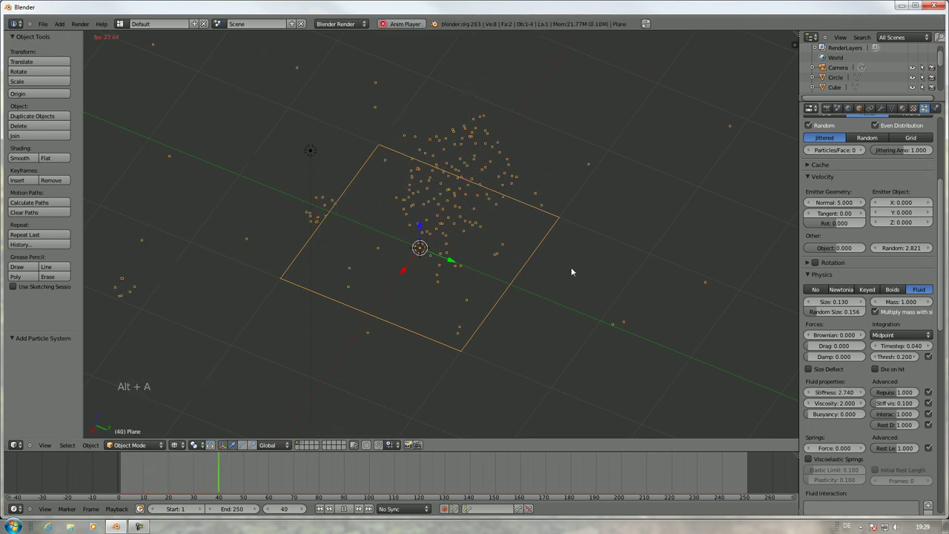
middle_click(578, 258)
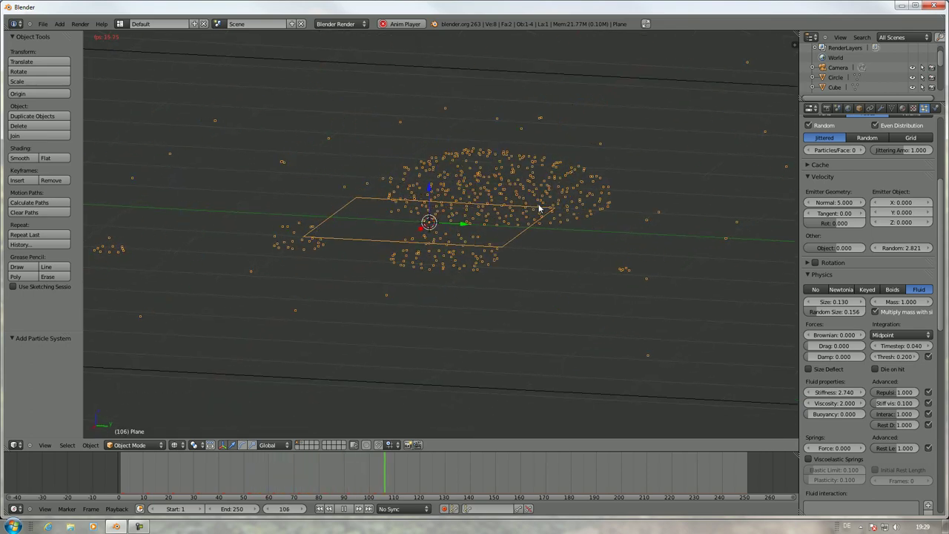
middle_click(551, 188)
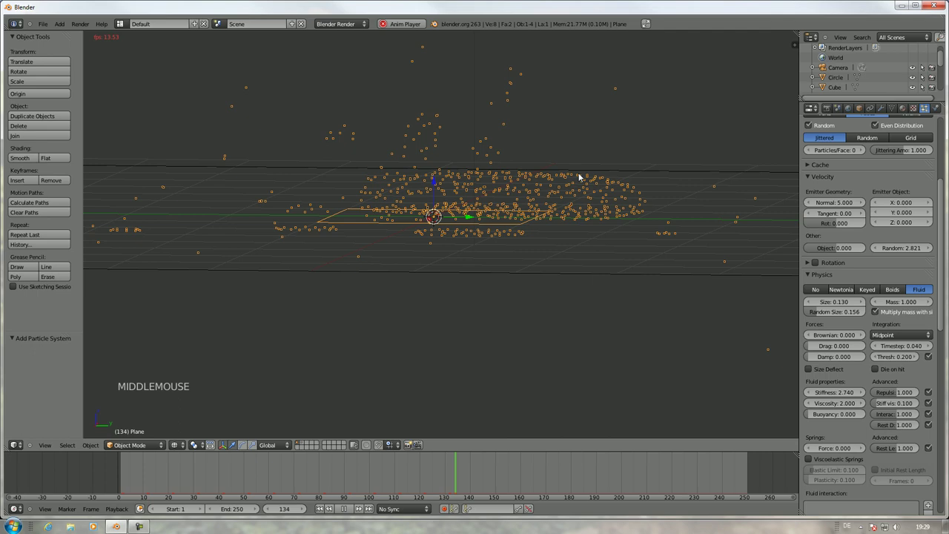
middle_click(531, 219)
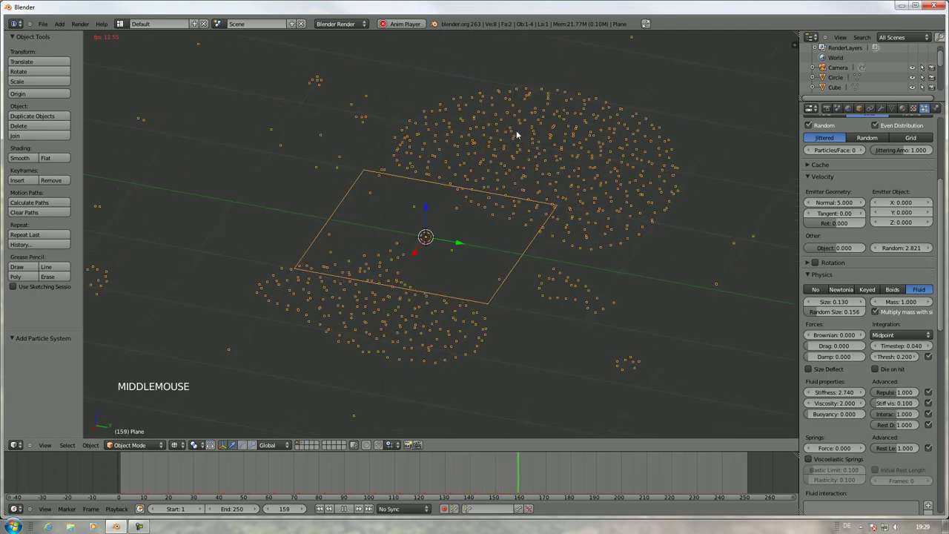
key(Escape)
- Raise fluid stiffness further to 4.92 and replay to compare how the particles clump
click(868, 393)
key(alt+a)
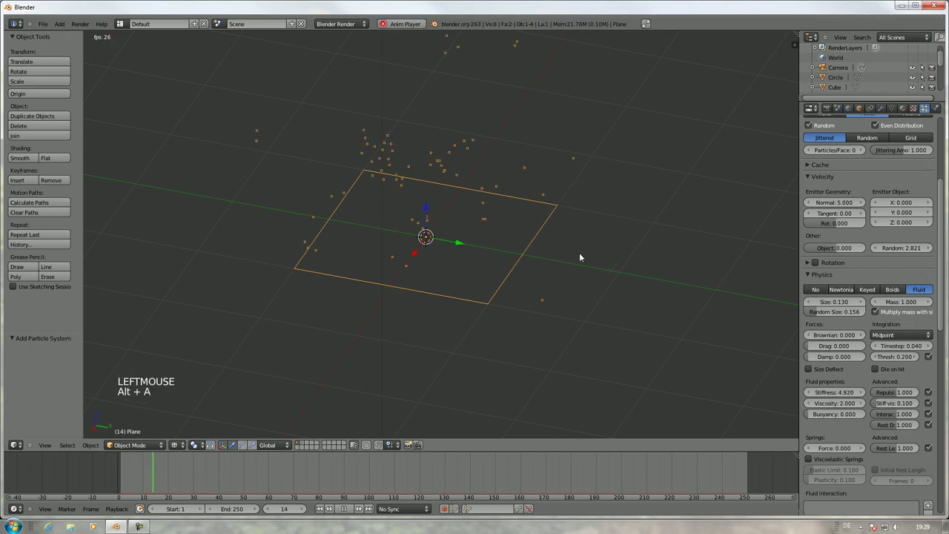
scroll(down, 3)
middle_click(548, 247)
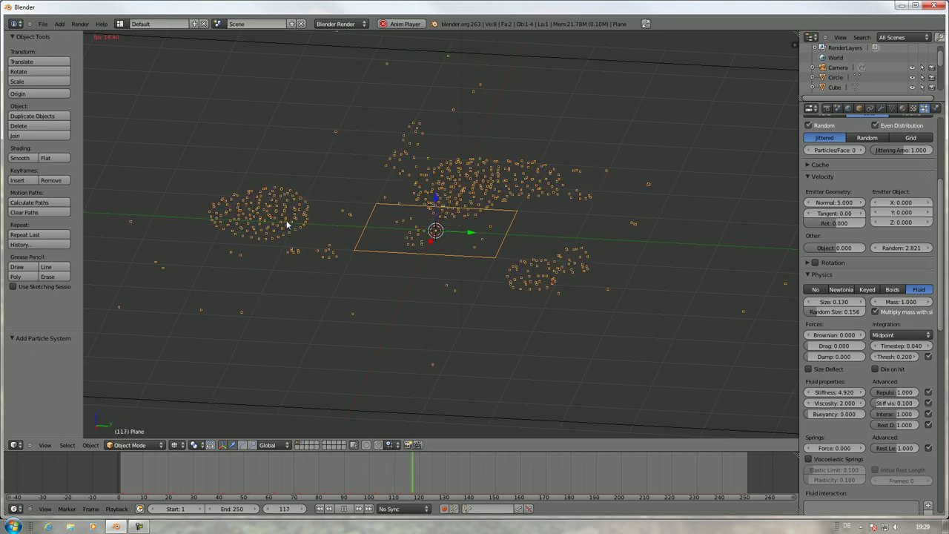
key(Escape)
key(alt+a)
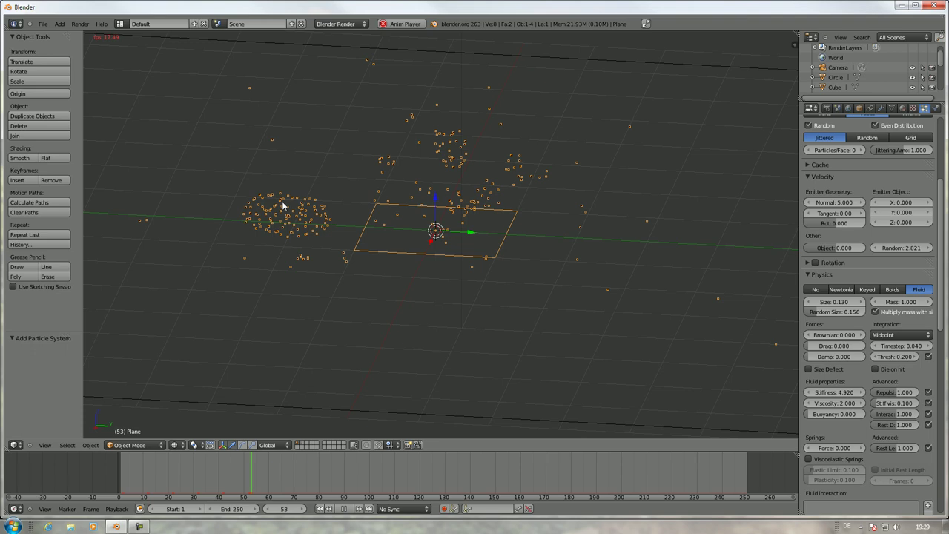
key(alt+a)
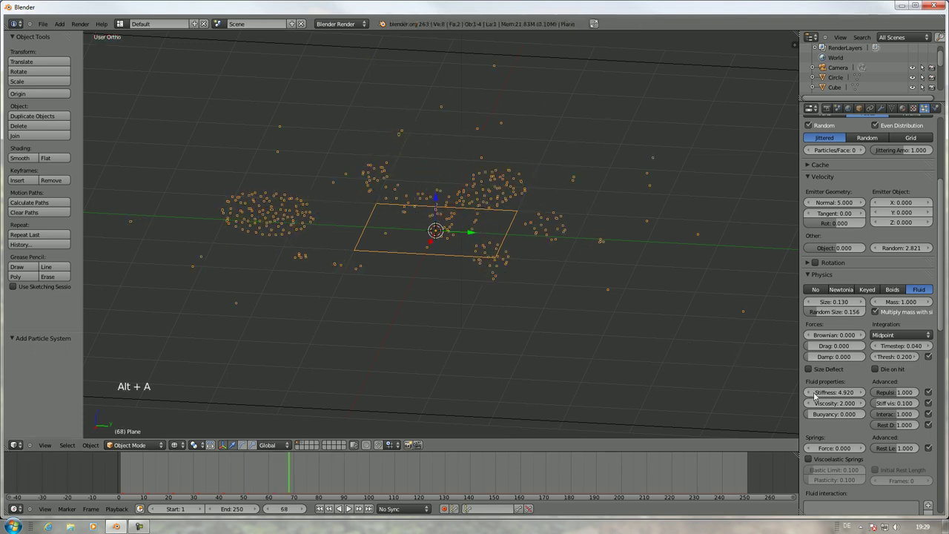
- Lower the fluid stiffness and preview the simulation, then rewind
click(806, 388)
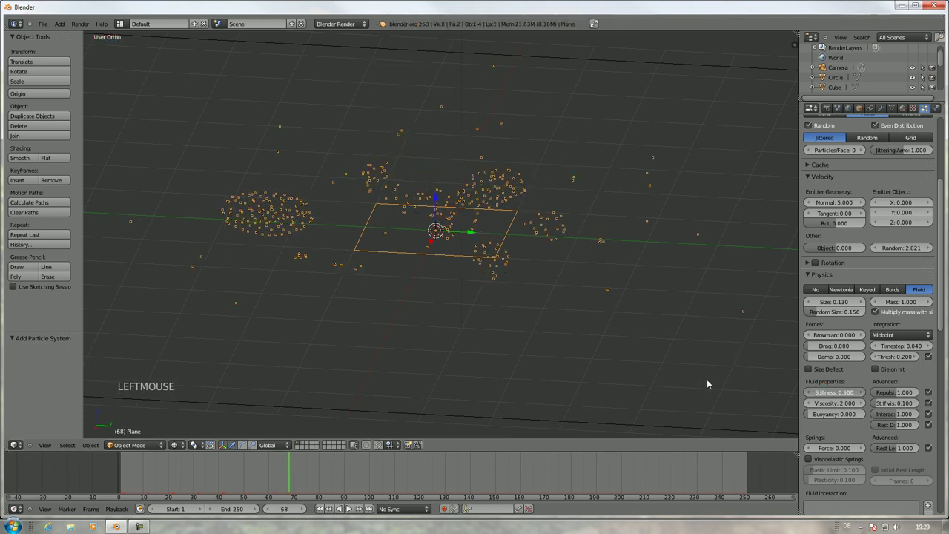
key(alt+a)
key(Escape)
click(184, 471)
key(alt+a)
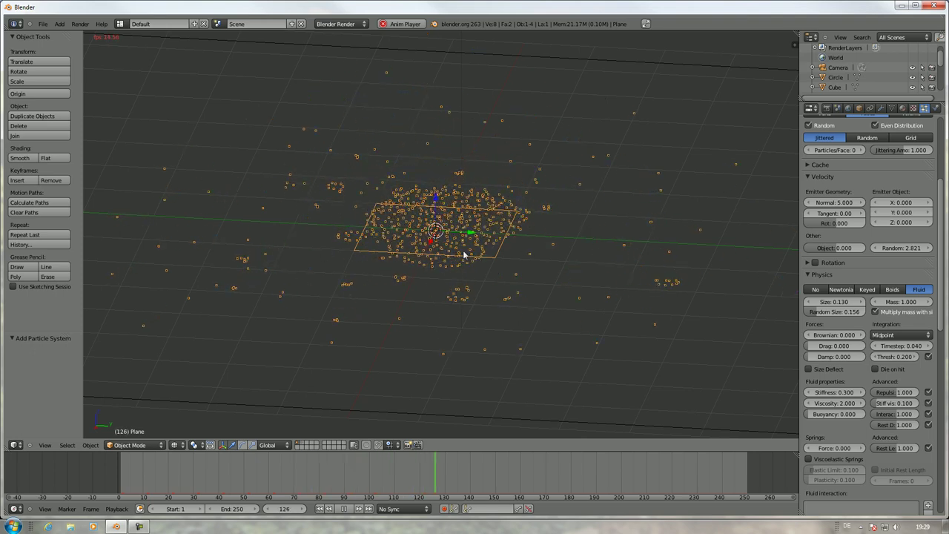
key(Escape)
- Set the fluid stiffness back to 1.0, replay once and return to frame 0
click(853, 396)
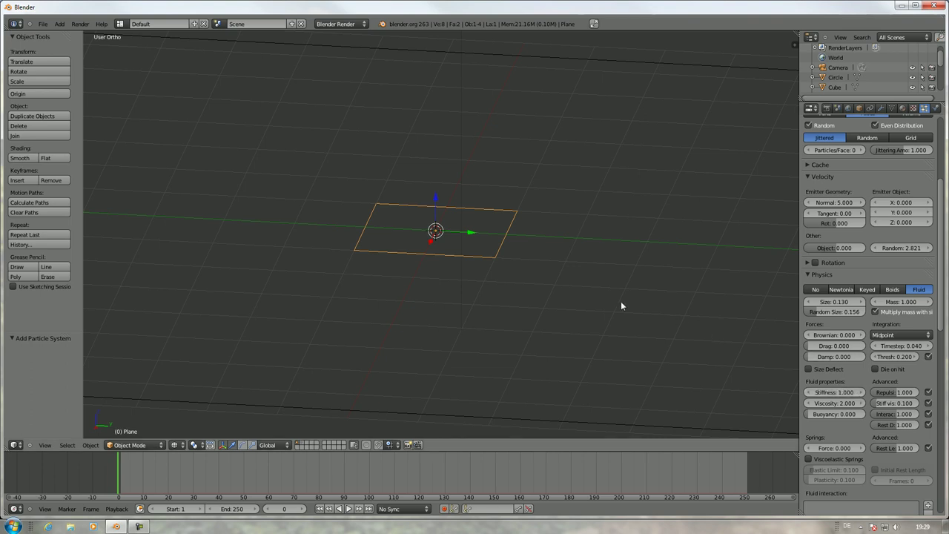
key(alt+a)
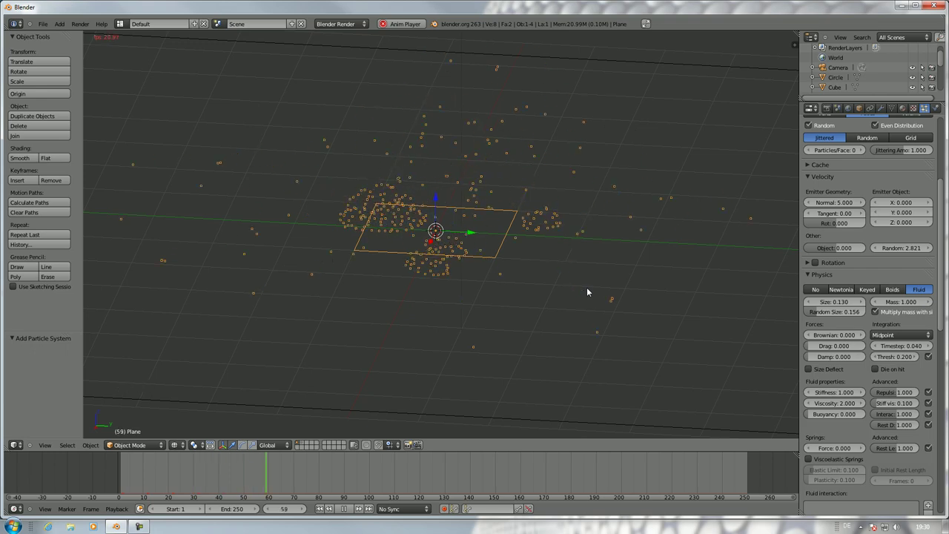
key(Escape)
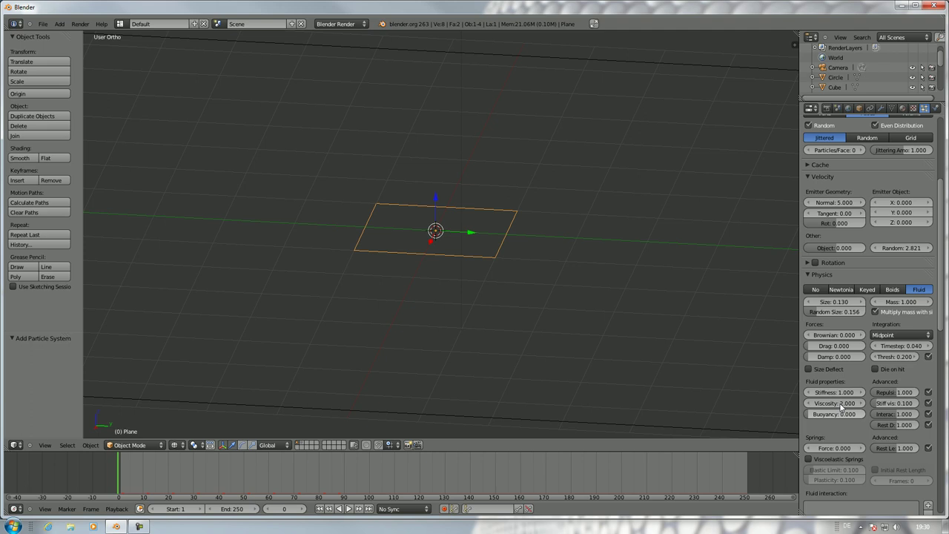
- Raise fluid viscosity to 4.94 then 7.88, previewing the simulation after each change
click(866, 405)
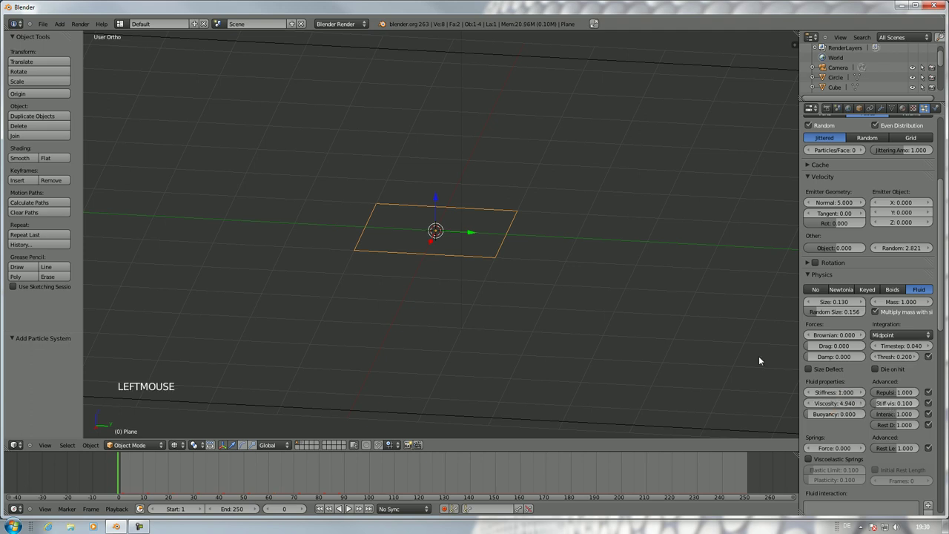
key(alt+a)
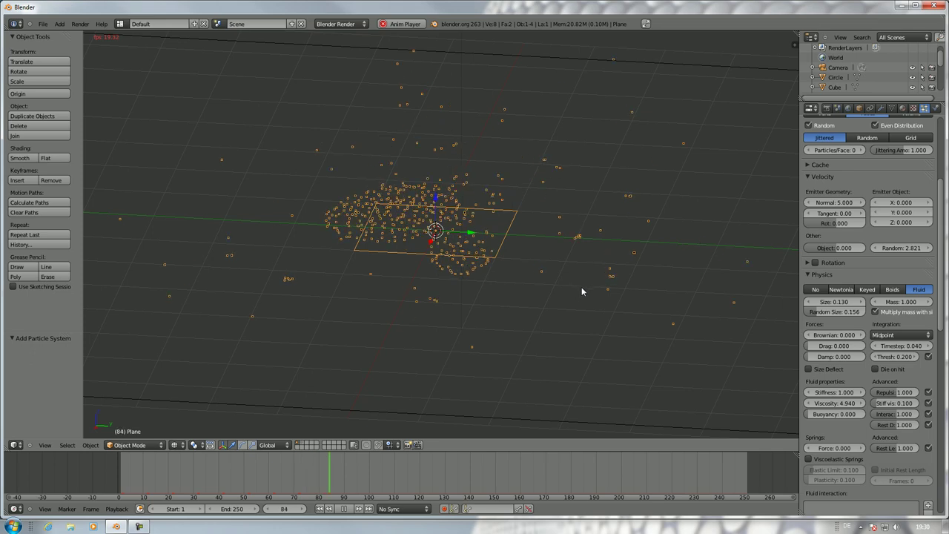
key(Escape)
click(865, 406)
key(alt+a)
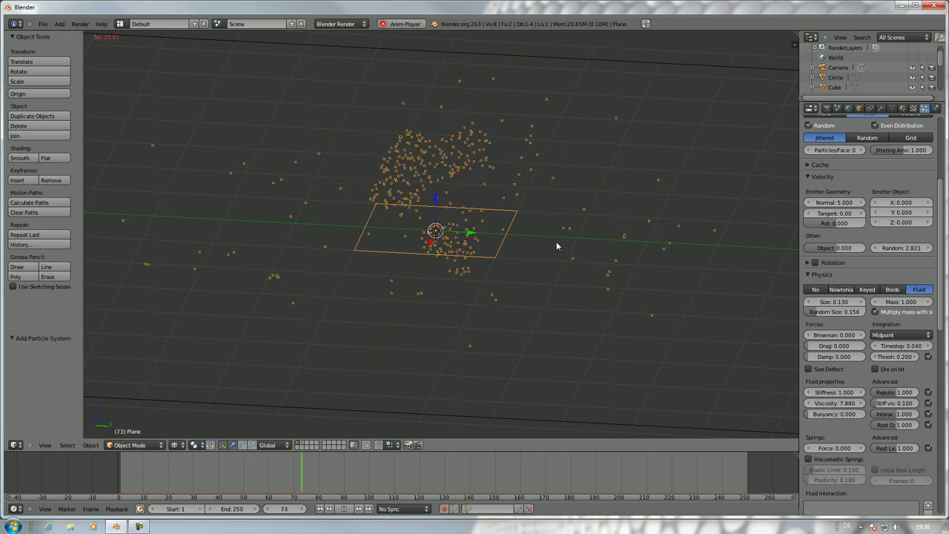
middle_click(524, 220)
key(Escape)
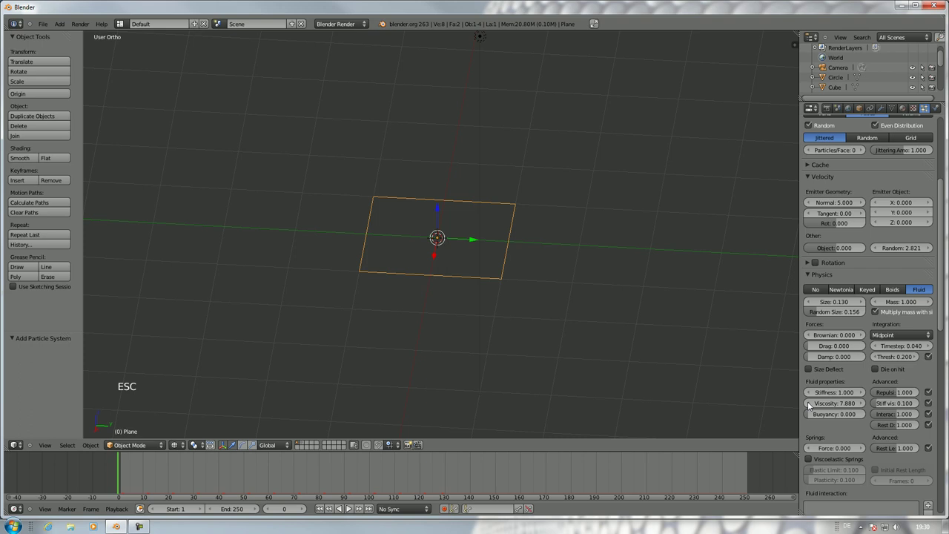
- Drop fluid viscosity to 0.4 and preview the looser particle cloud from several angles
click(834, 406)
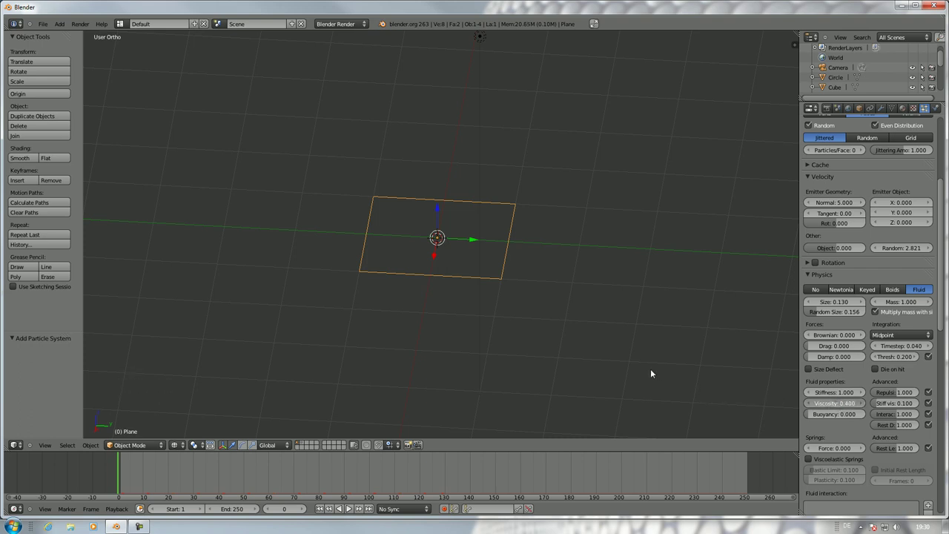
key(alt+a)
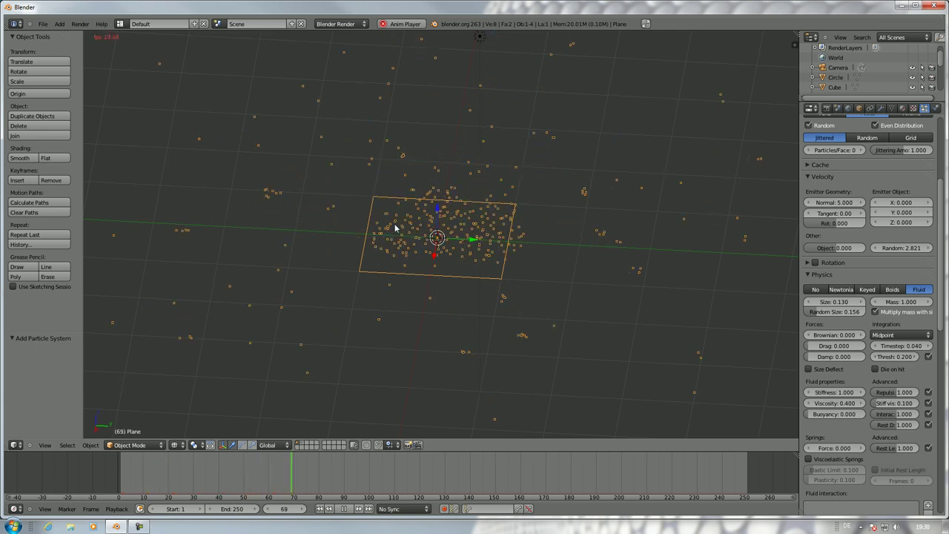
middle_click(439, 223)
scroll(up, 3)
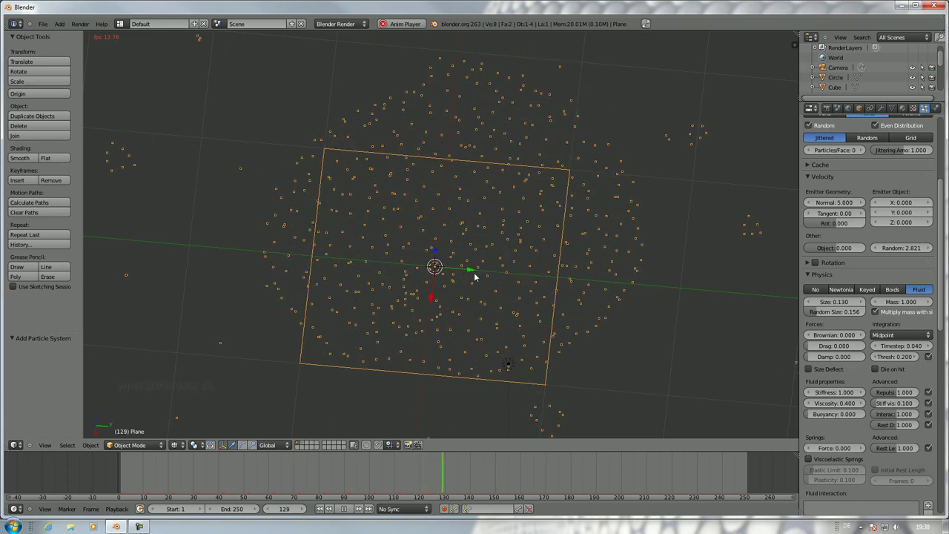
middle_click(495, 253)
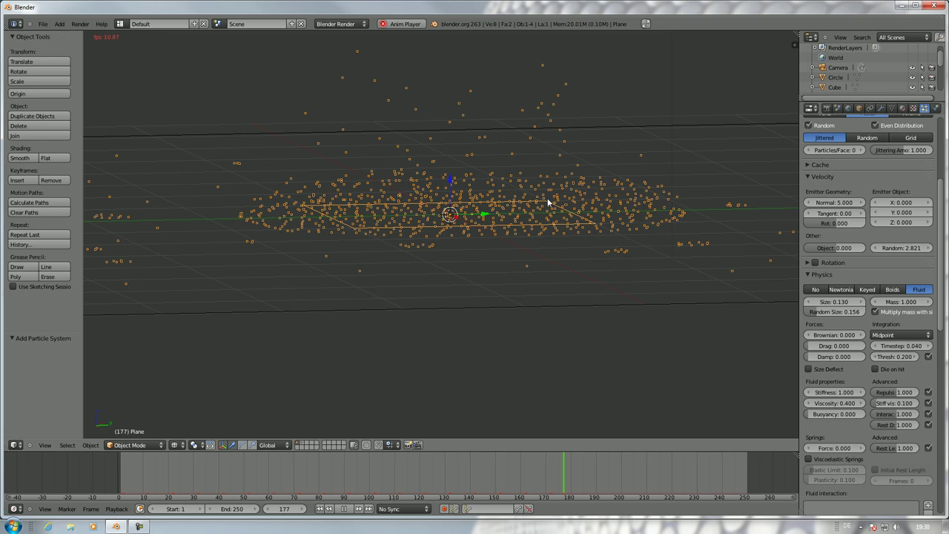
key(Escape)
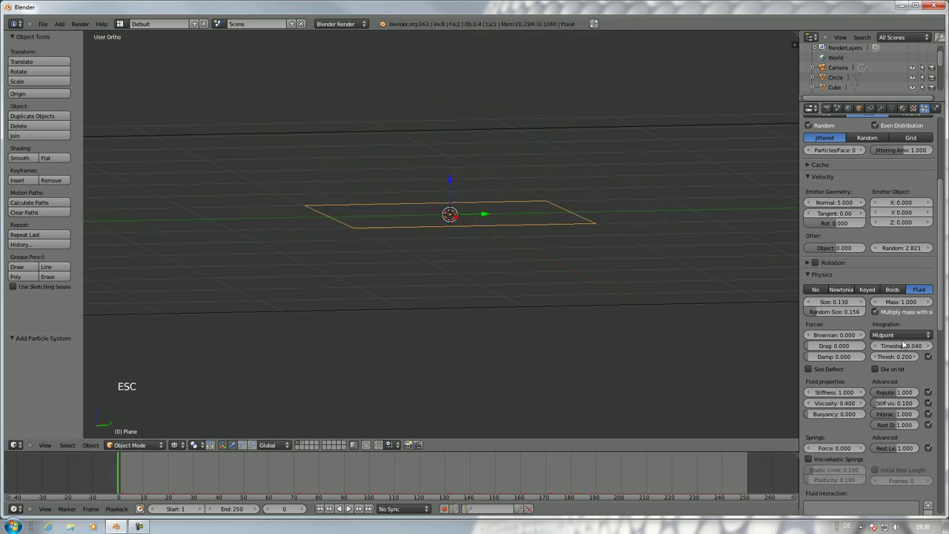
- Settle the fluid viscosity at 10 and preview the dense flattened cloud over the plane
click(852, 408)
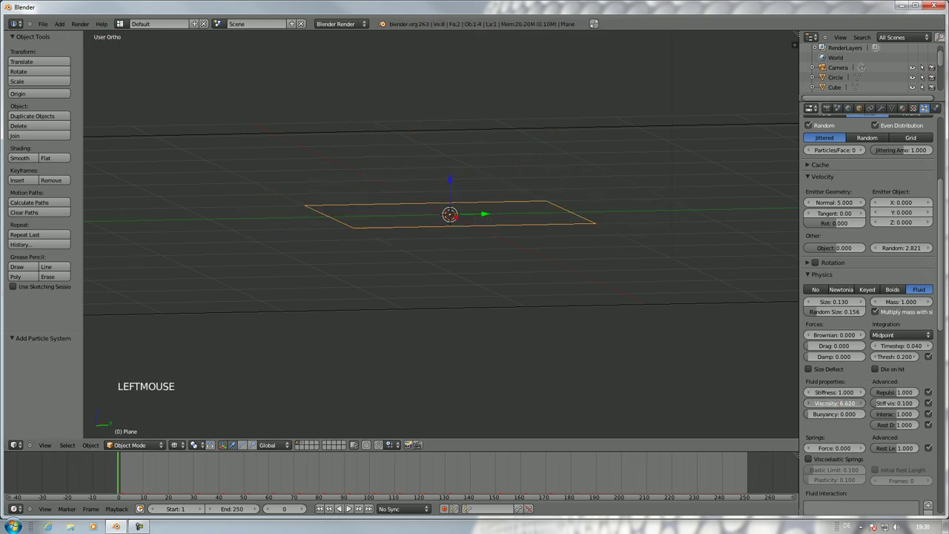
key(alt+a)
scroll(down, 3)
middle_click(583, 155)
scroll(down, 3)
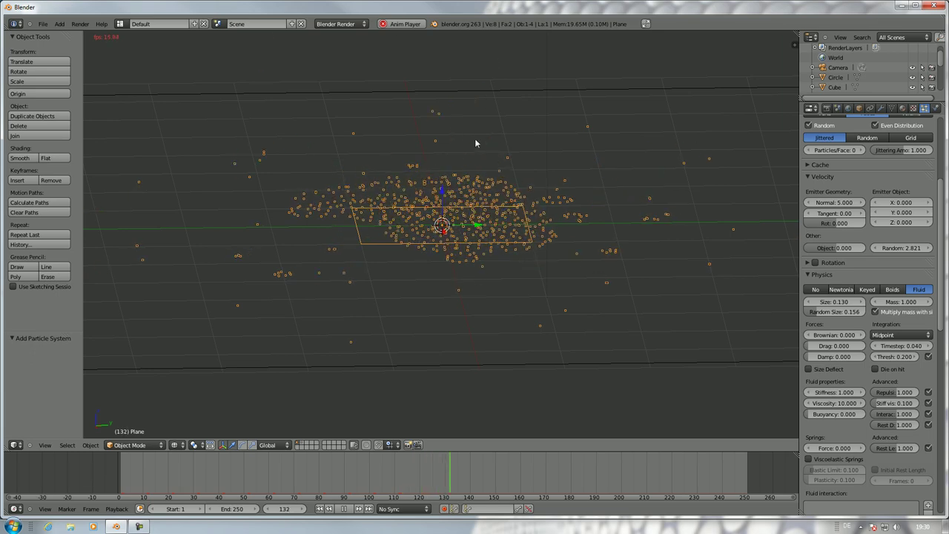
- Set normal emission velocity to about 4.039 and random velocity to 0, then preview
key(Escape)
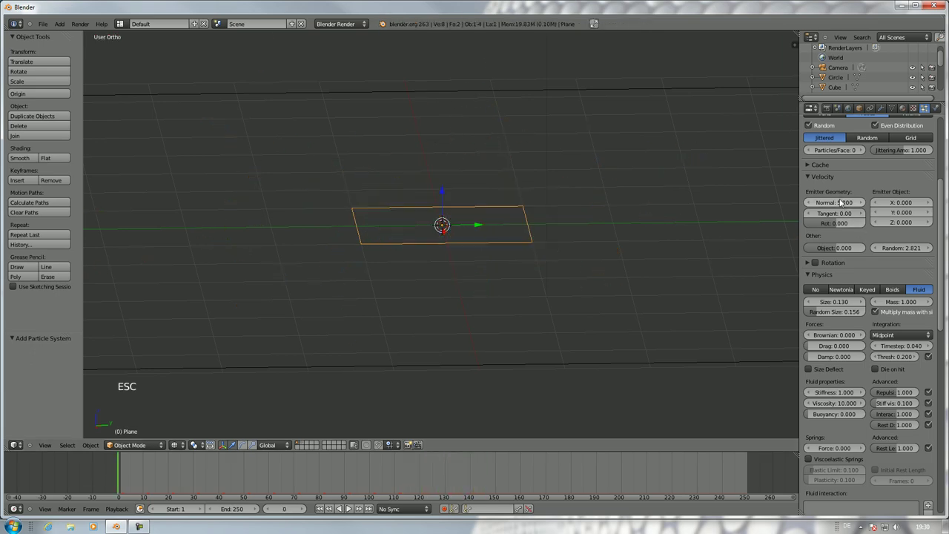
click(832, 204)
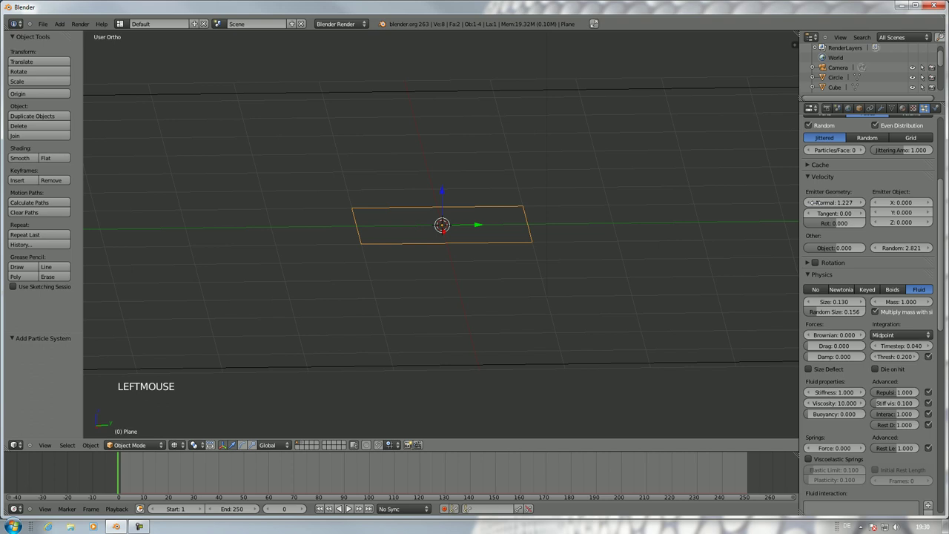
click(850, 239)
click(851, 202)
key(alt+a)
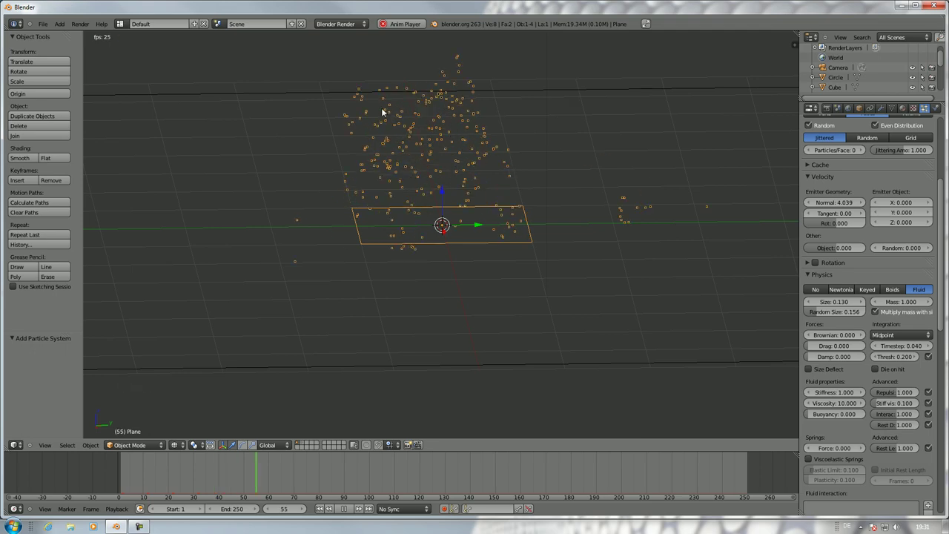
scroll(down, 3)
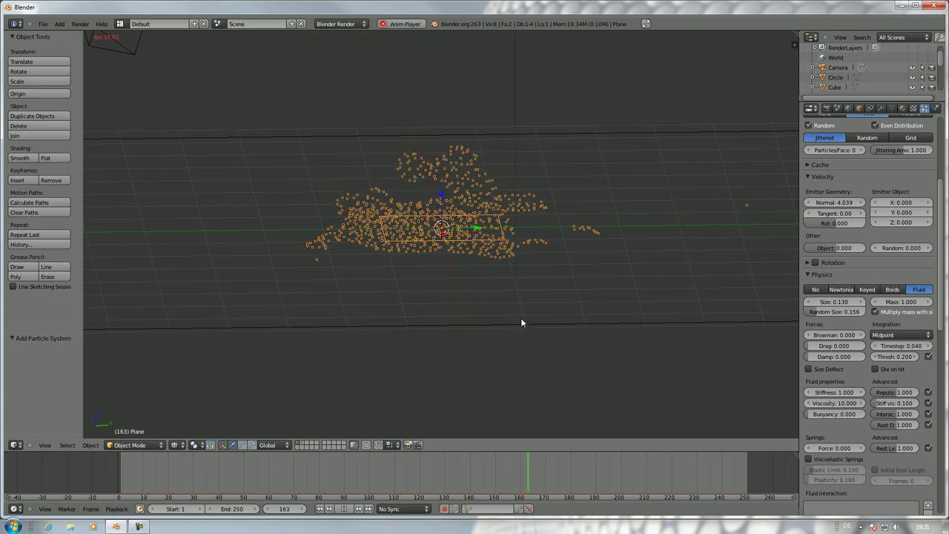
key(Escape)
- Raise fluid viscosity to 15, then to 100, previewing the simulation each time
click(845, 406)
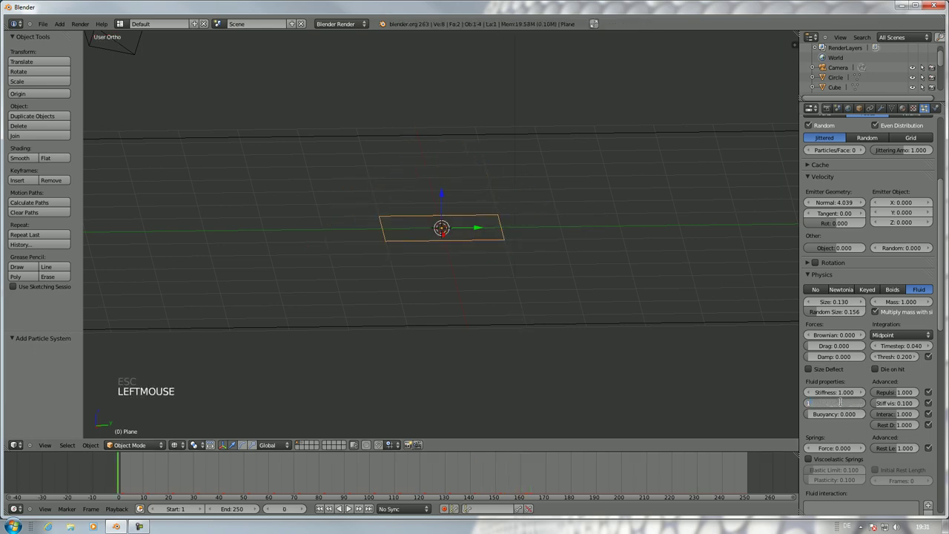
key(alt+a)
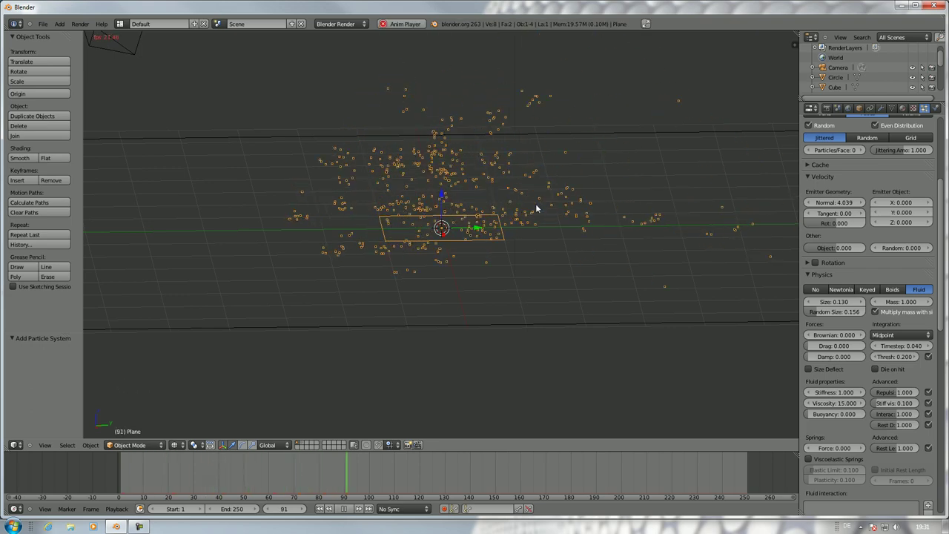
key(Escape)
click(834, 402)
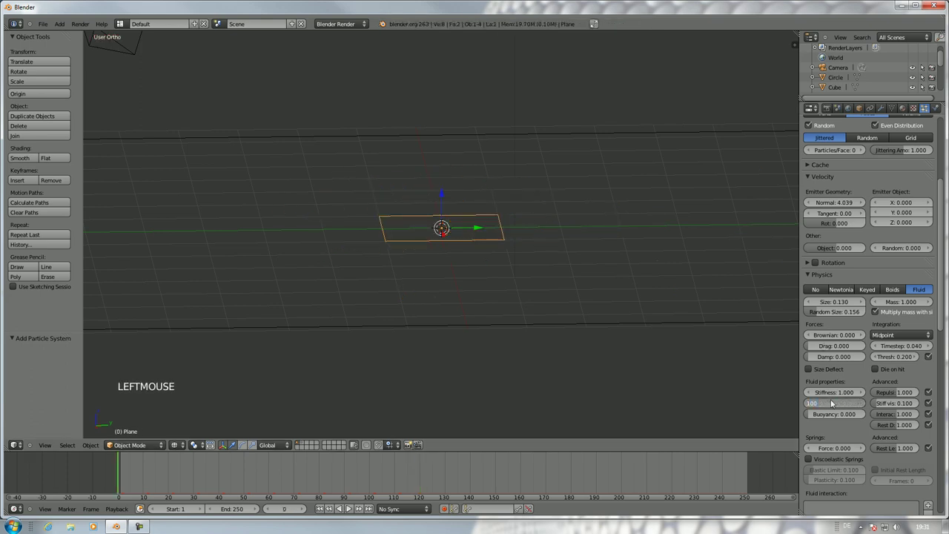
key(alt+a)
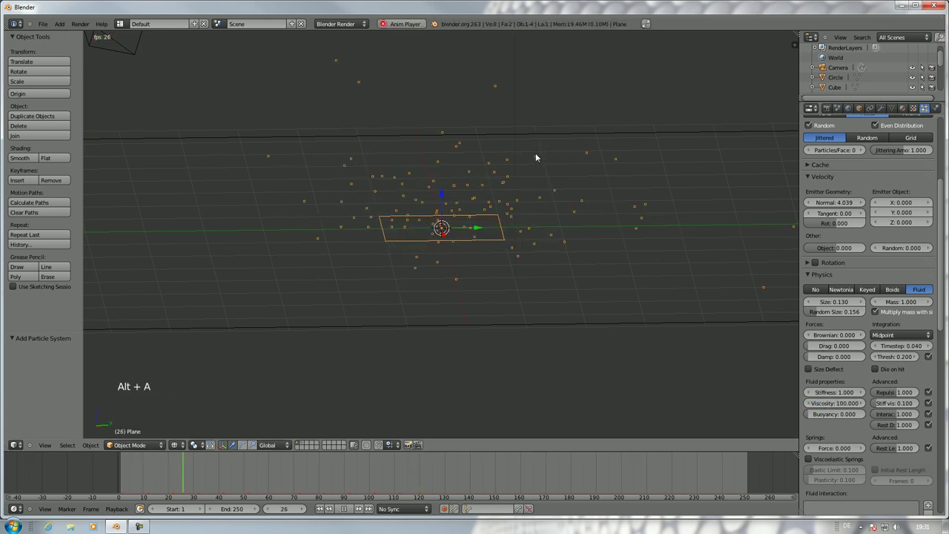
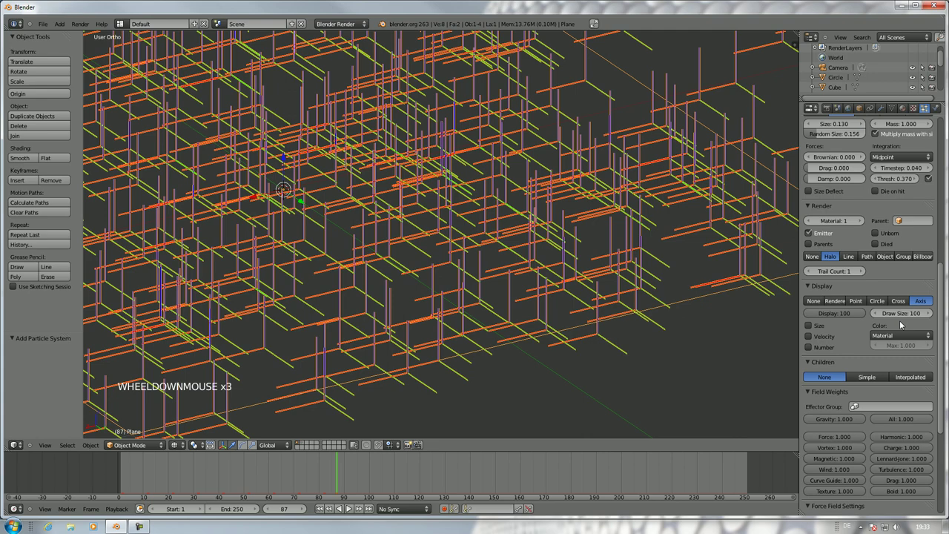
- Reduce the particle draw size to 0 and draw particles the way they render
click(898, 310)
click(868, 315)
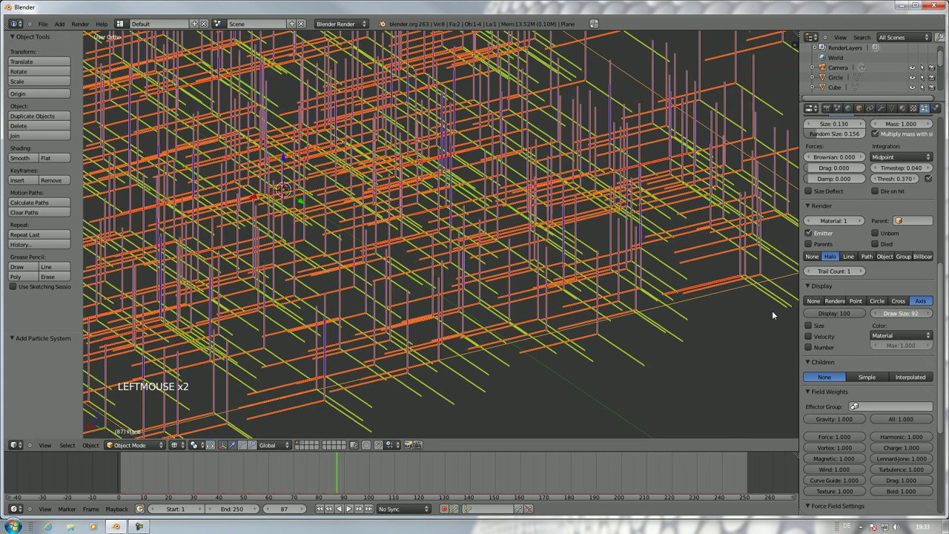
click(835, 303)
scroll(down, 3)
middle_click(503, 239)
scroll(up, 3)
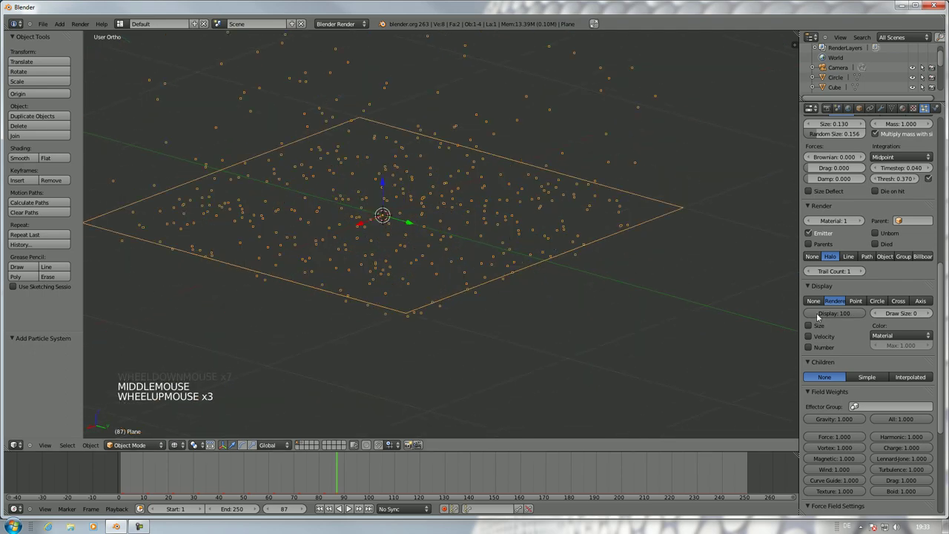
- Display only 10 percent of the particles in the viewport and look over the plane
click(837, 316)
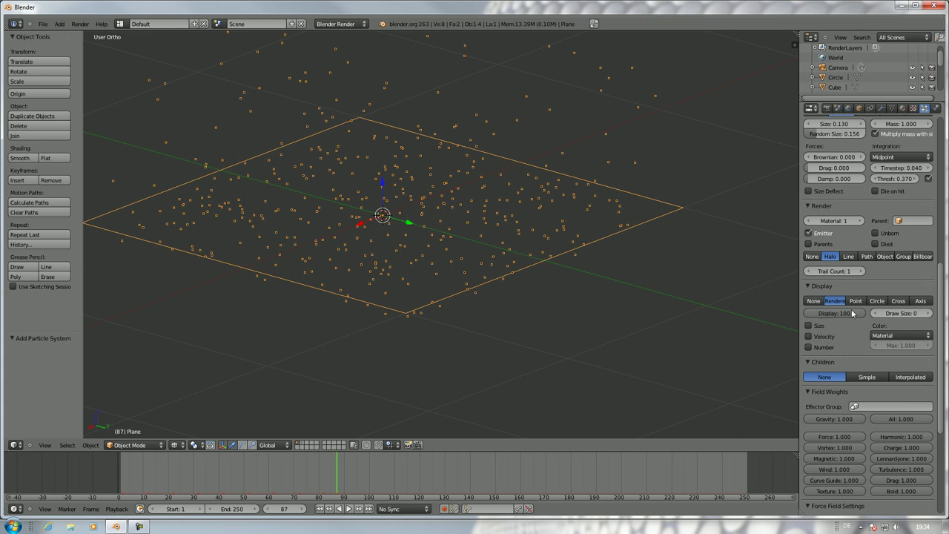
click(851, 312)
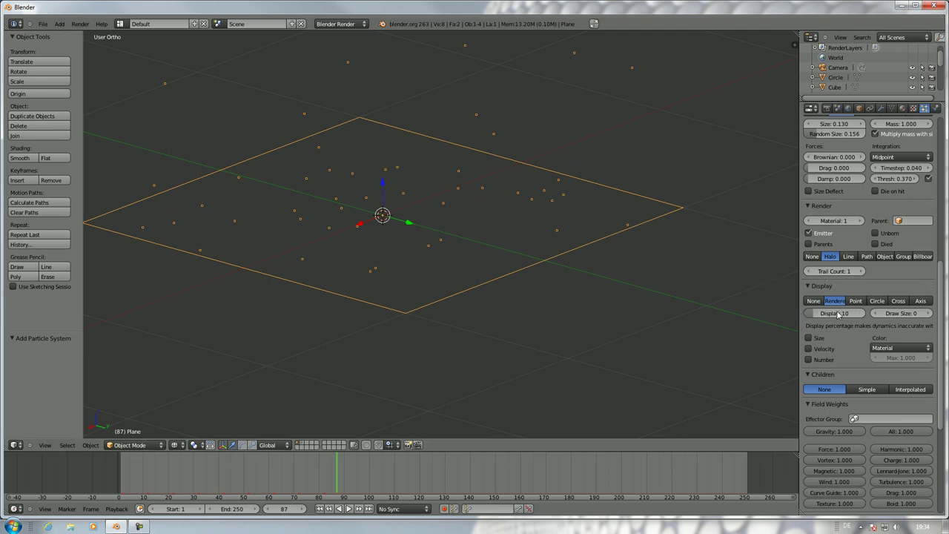
scroll(up, 3)
click(810, 339)
scroll(down, 3)
scroll(down, 3)
scroll(up, 3)
scroll(up, 3)
- Try the size-circle, velocity and number particle overlays in the Display panel
click(814, 207)
click(813, 208)
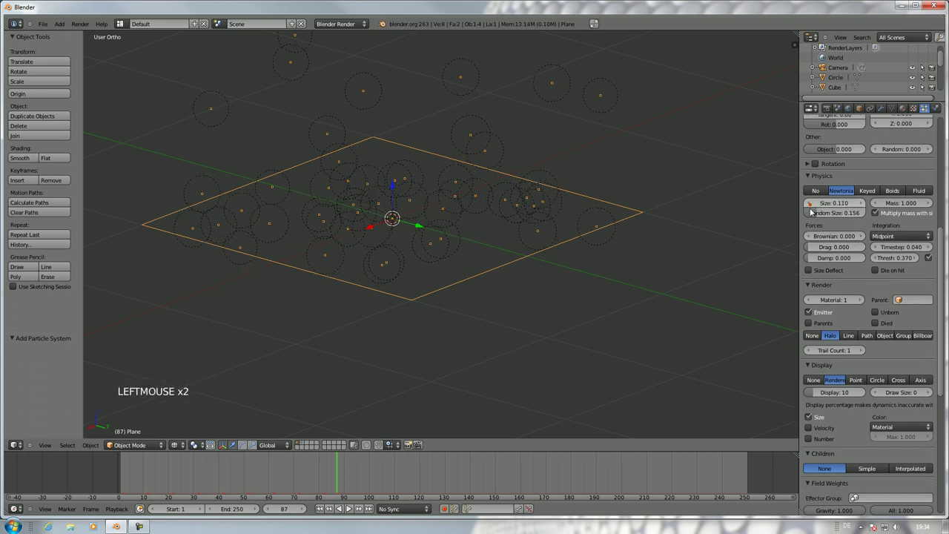
scroll(down, 3)
scroll(down, 3)
click(811, 319)
click(810, 327)
scroll(up, 3)
scroll(down, 3)
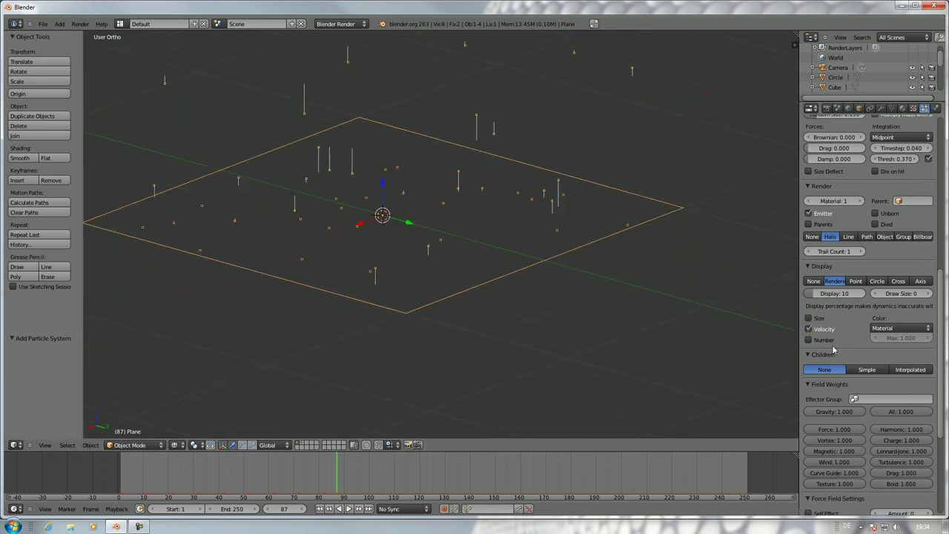
click(812, 343)
- Switch the velocity lines and index number overlays back off
scroll(down, 3)
scroll(up, 3)
scroll(up, 3)
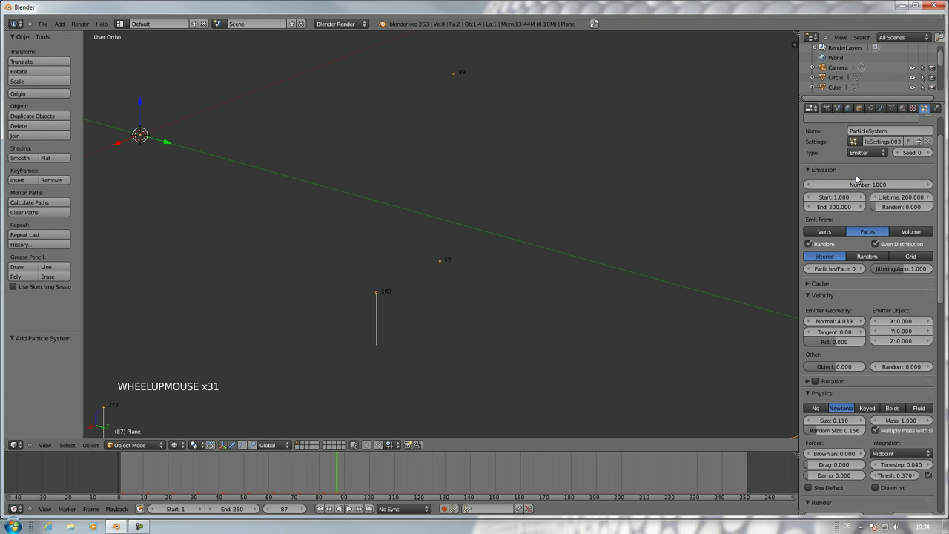
scroll(down, 3)
scroll(down, 3)
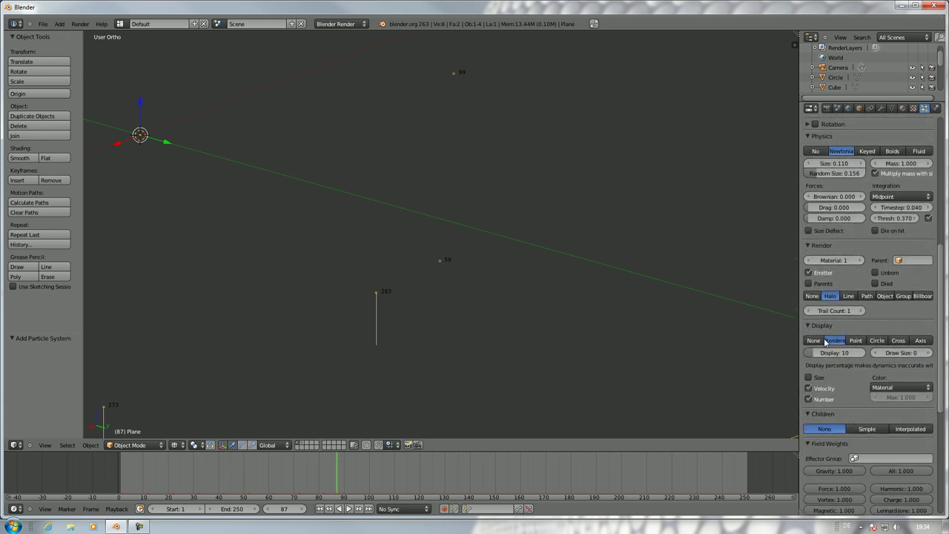
click(812, 393)
click(811, 405)
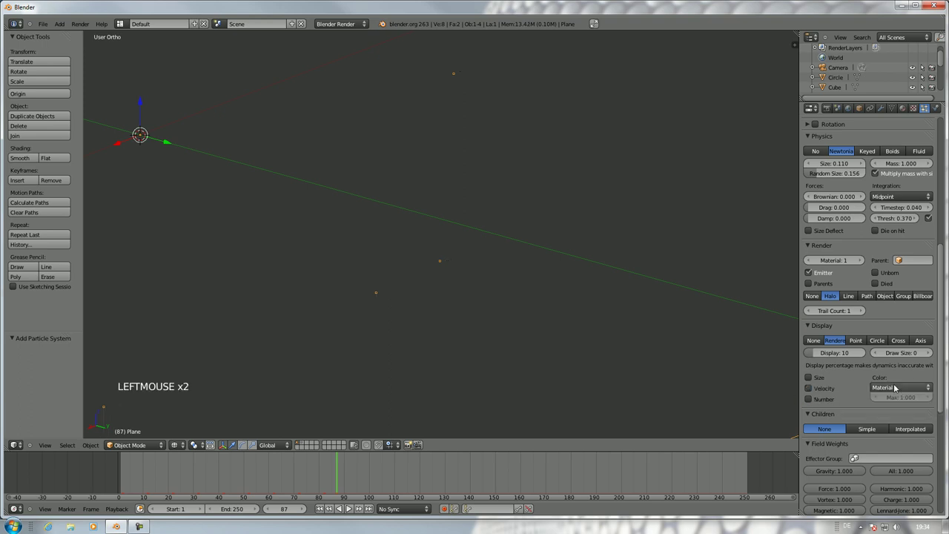
scroll(down, 3)
scroll(up, 3)
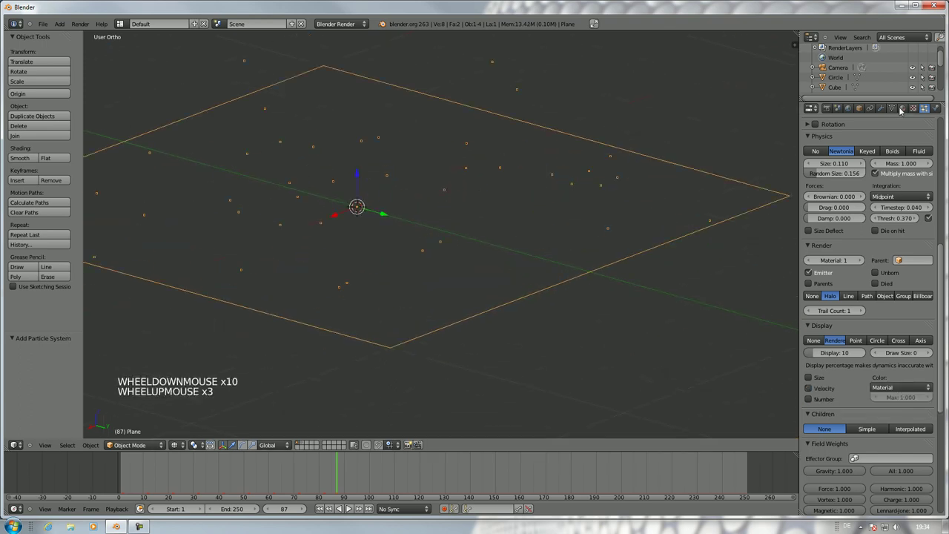
- Give the plane's material a green diffuse colour, check the tinted particles, and reselect the plane
click(909, 111)
click(870, 179)
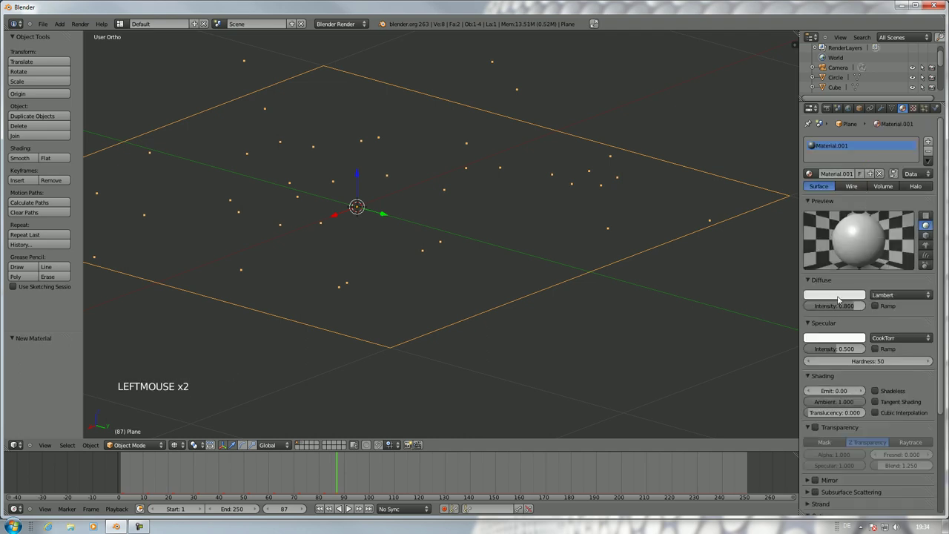
click(514, 210)
right_click(500, 287)
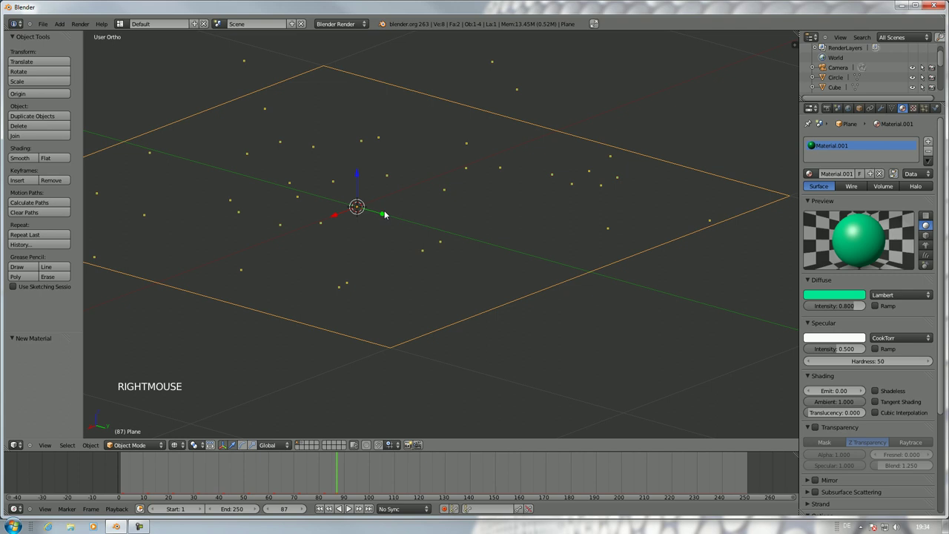
key(a)
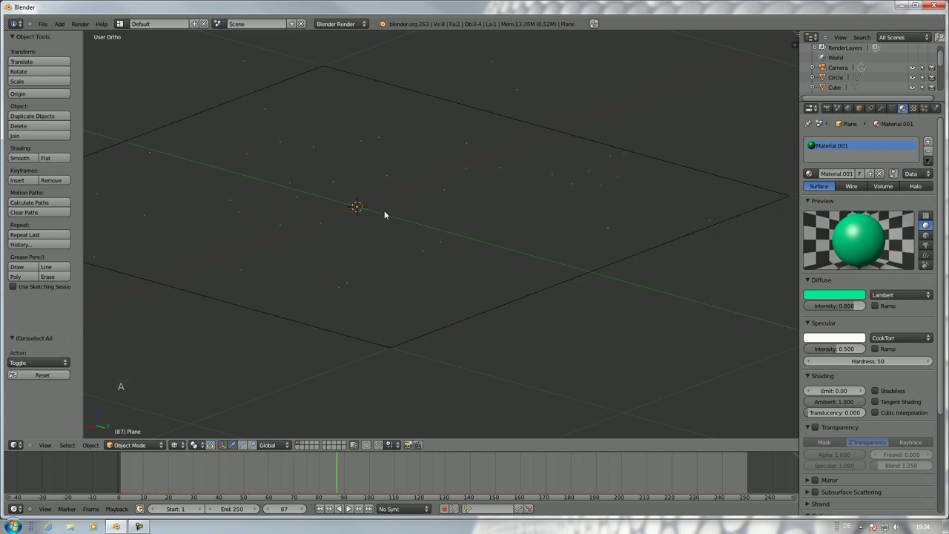
scroll(down, 3)
scroll(up, 3)
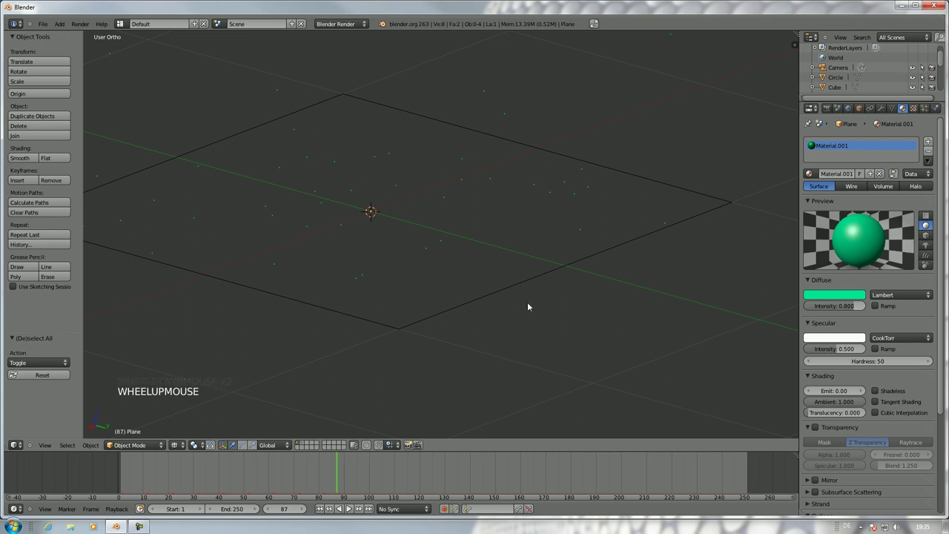
right_click(521, 287)
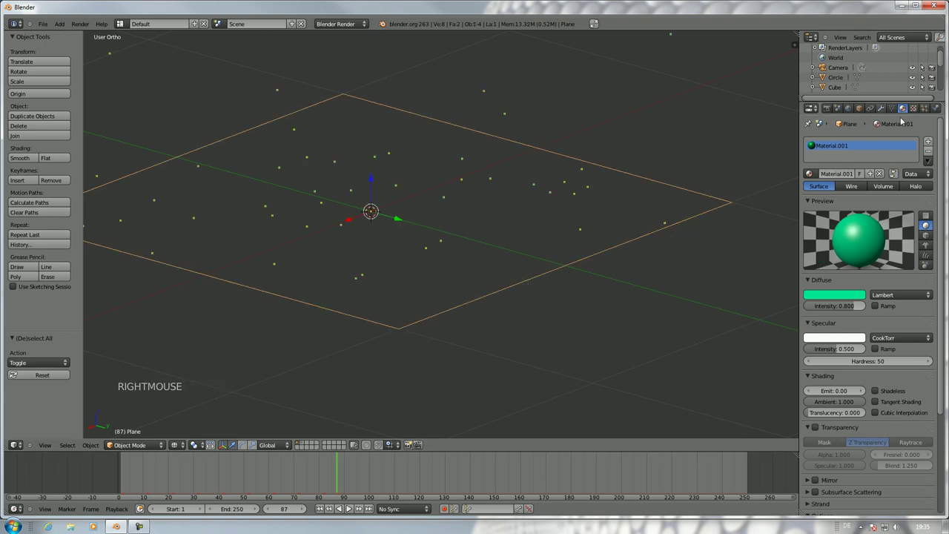
- In the particle Children panel, try Interpolated children and preview the result
click(932, 109)
scroll(down, 3)
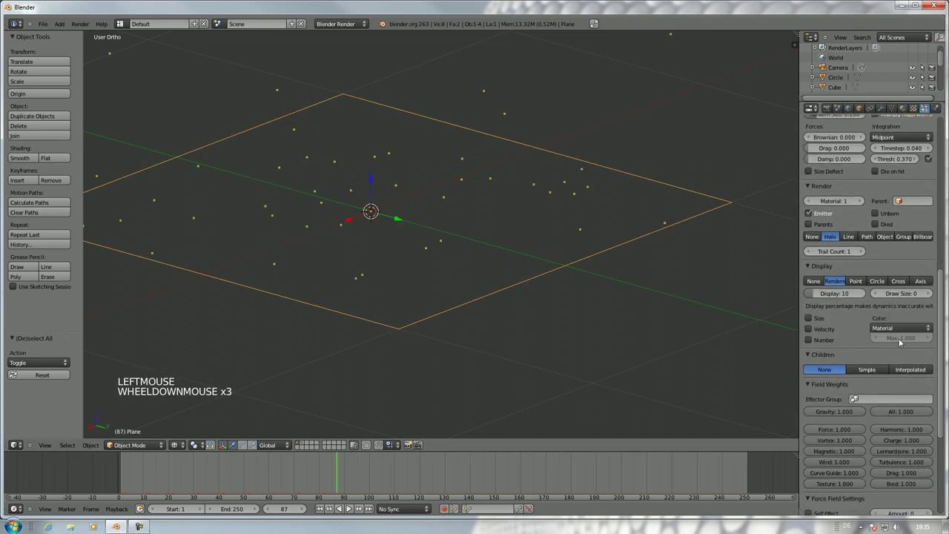
scroll(down, 3)
click(903, 326)
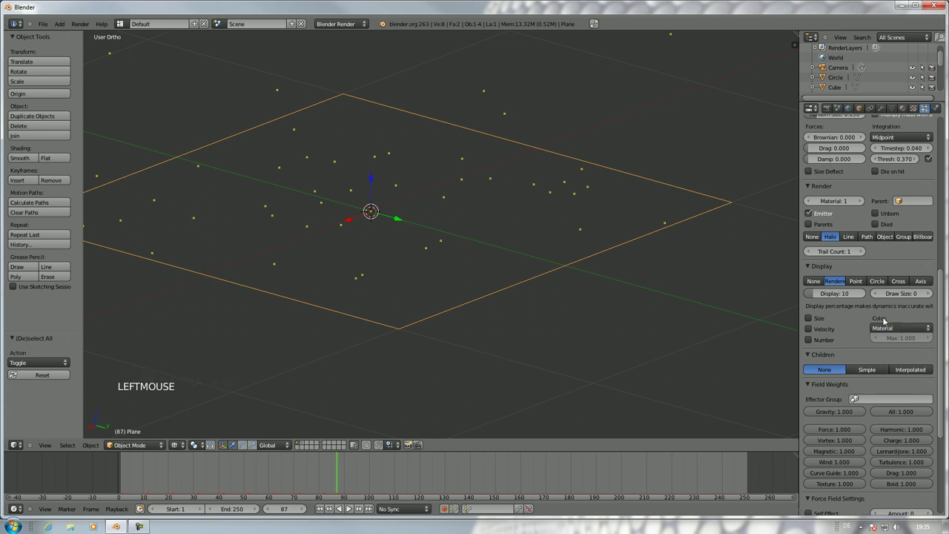
click(887, 331)
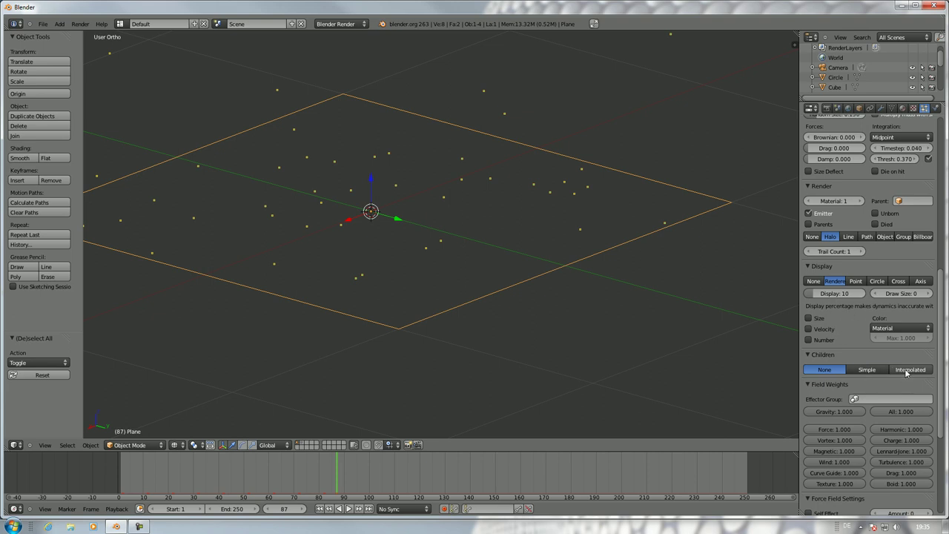
click(910, 372)
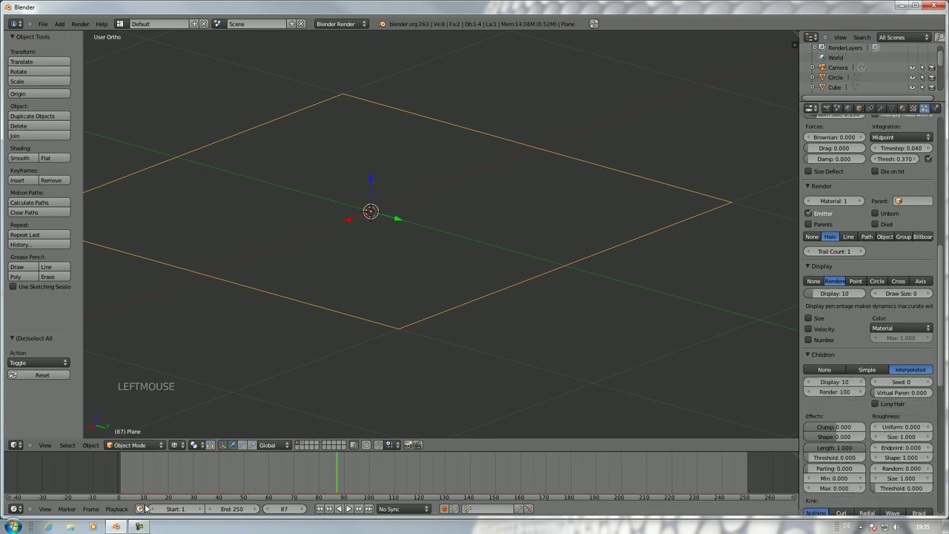
click(124, 469)
key(alt+a)
key(Escape)
- Switch to Simple child particles and inspect the dense dot cloud around the emitter plane
click(864, 373)
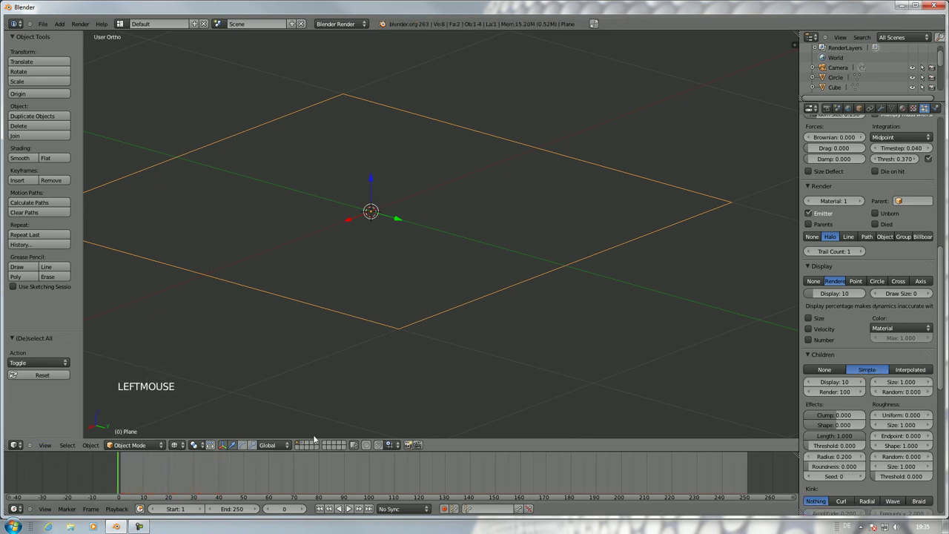
key(alt+a)
key(alt+a)
scroll(down, 3)
scroll(up, 3)
middle_click(433, 254)
scroll(up, 3)
middle_click(457, 240)
scroll(up, 3)
middle_click(490, 260)
scroll(up, 3)
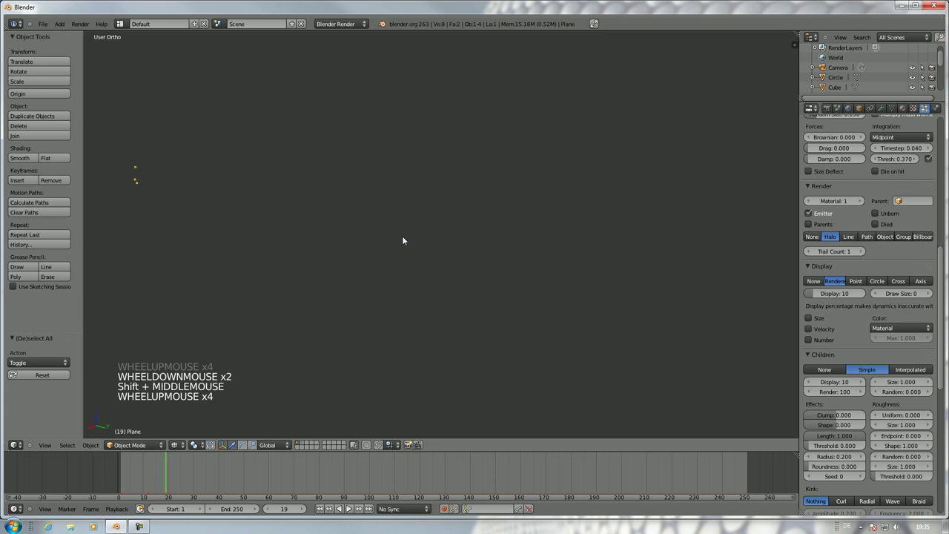
middle_click(478, 266)
scroll(up, 3)
scroll(down, 3)
middle_click(566, 266)
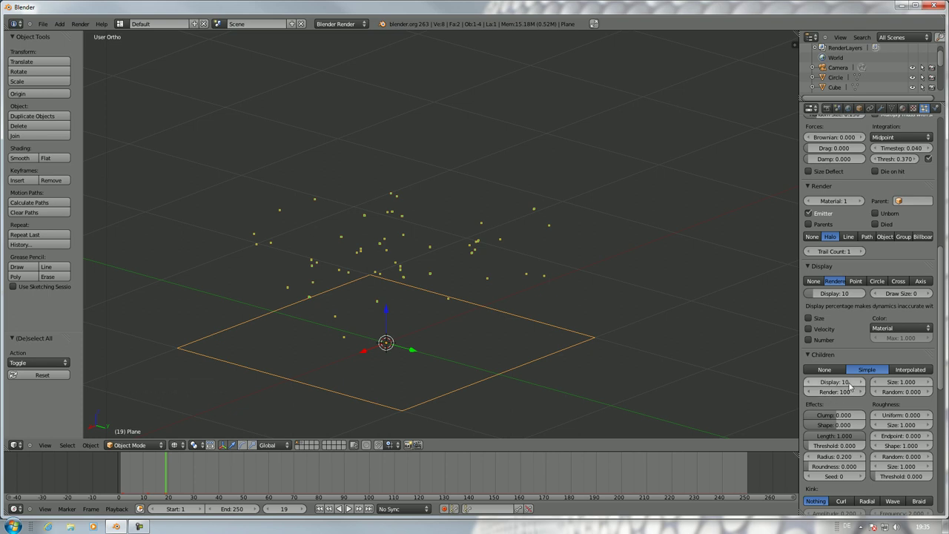
- Increase the number of child particles displayed, with emission number reading 506
click(864, 380)
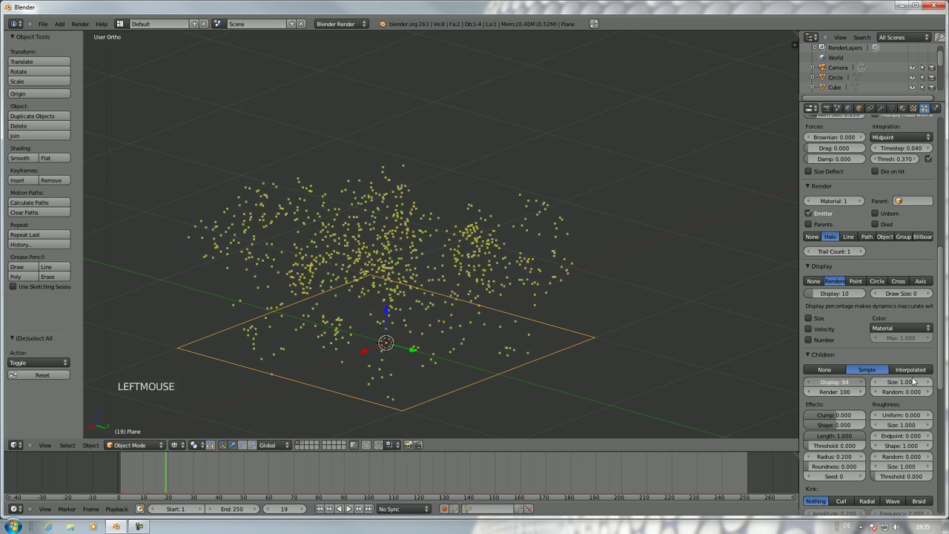
scroll(up, 3)
scroll(up, 3)
scroll(up, 3)
click(814, 188)
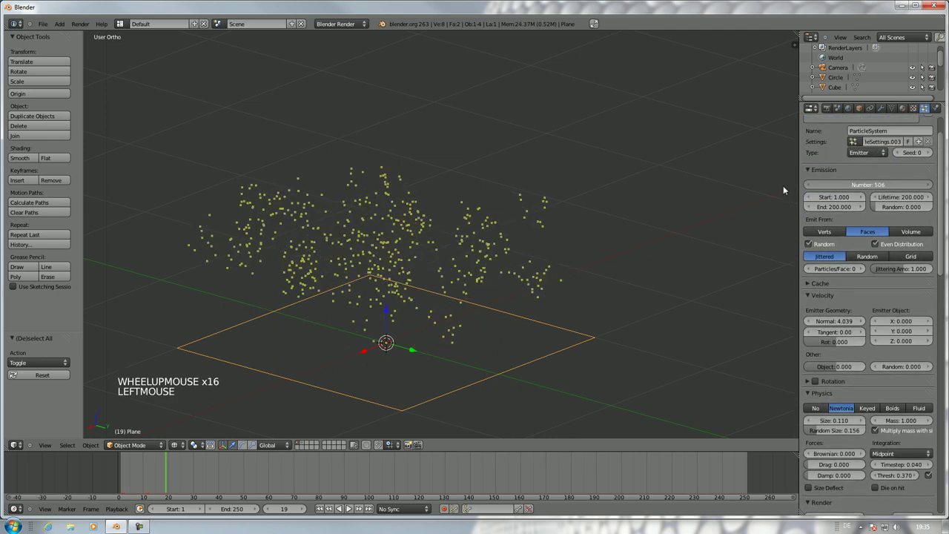
- Preview the animation, then lower the displayed children per particle to 100
key(alt+a)
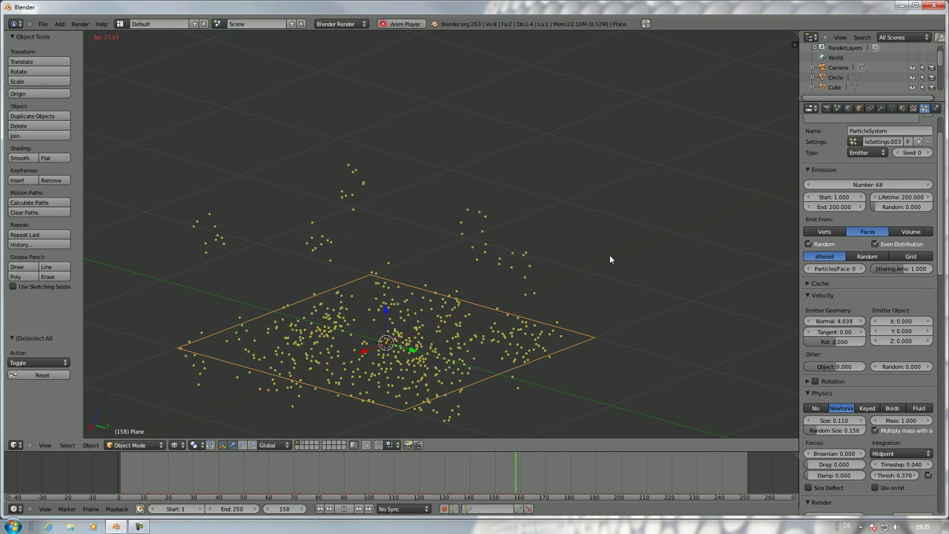
key(Escape)
scroll(down, 3)
scroll(down, 3)
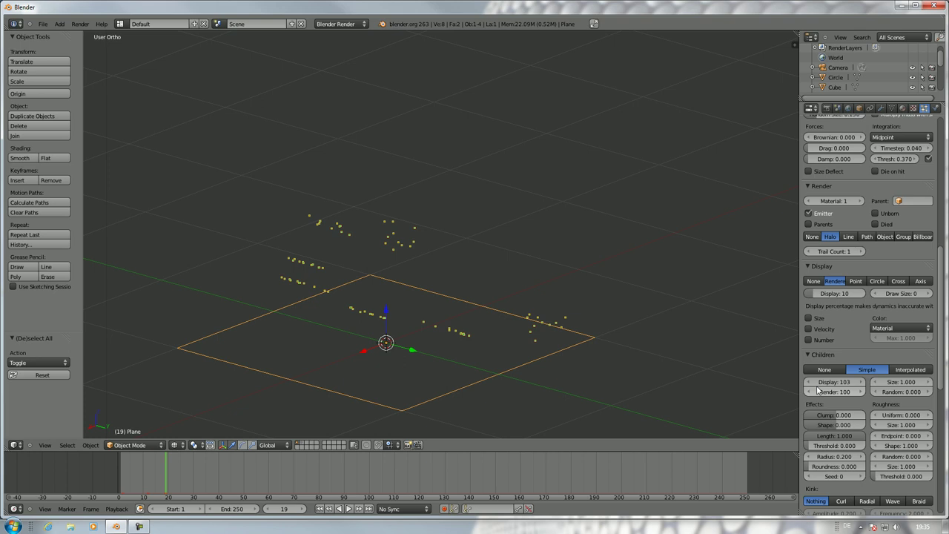
click(816, 385)
click(813, 384)
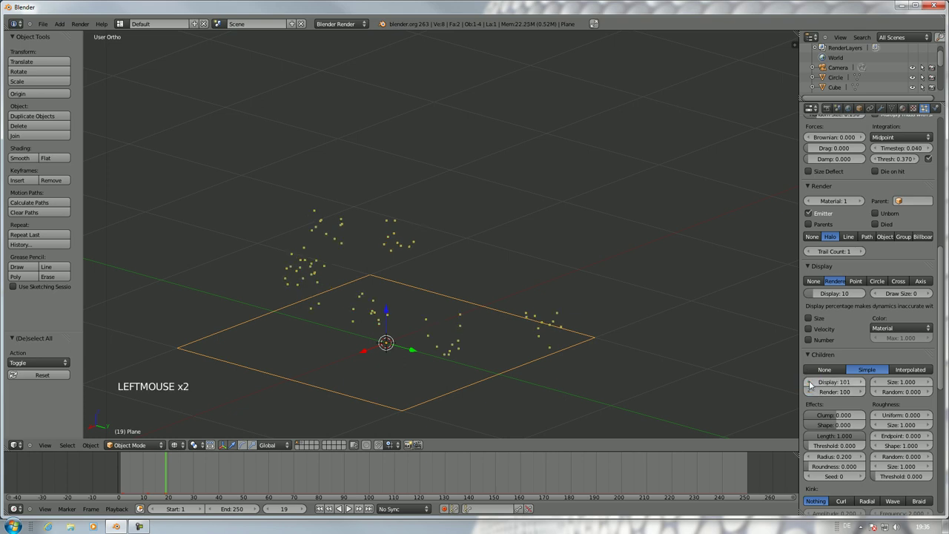
click(814, 385)
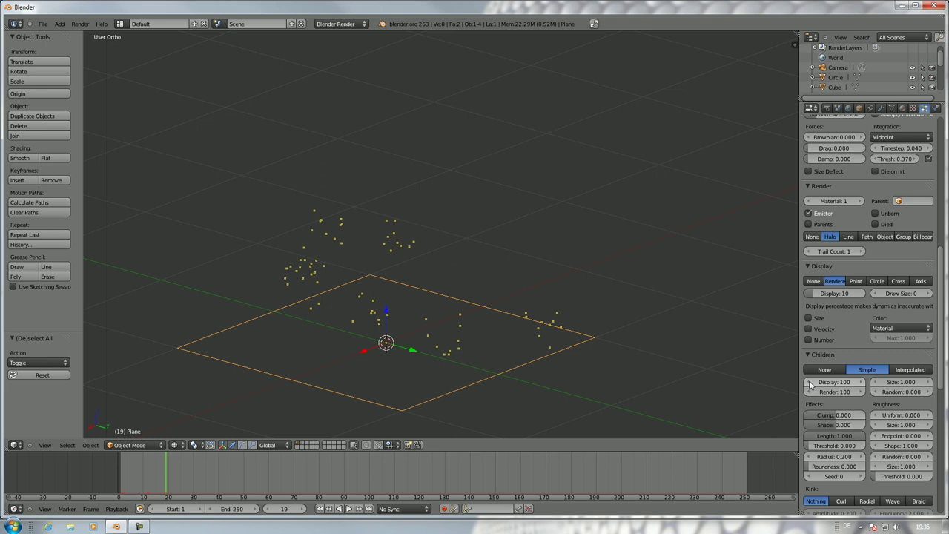
- Adjust the child particle size and set the roughness size to about 1.040
click(892, 384)
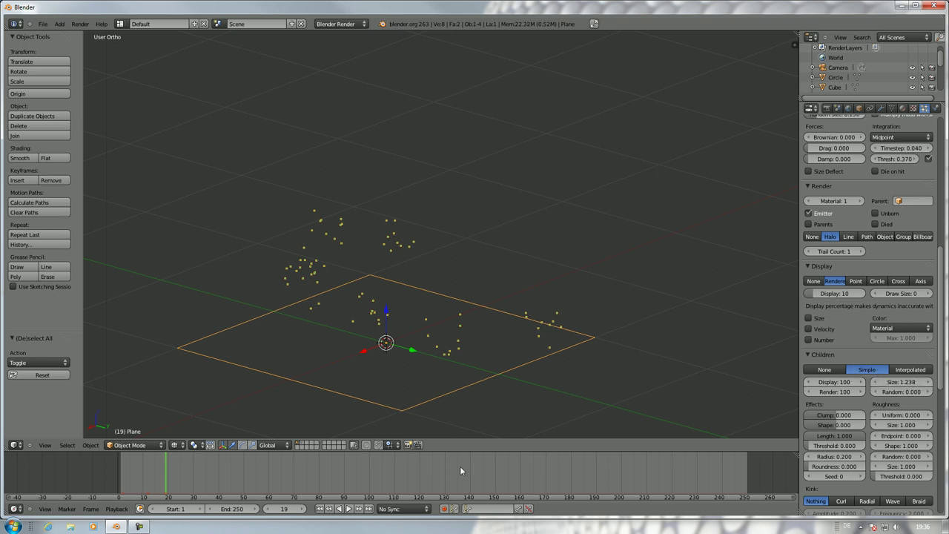
click(93, 470)
key(alt+a)
key(alt+a)
click(926, 387)
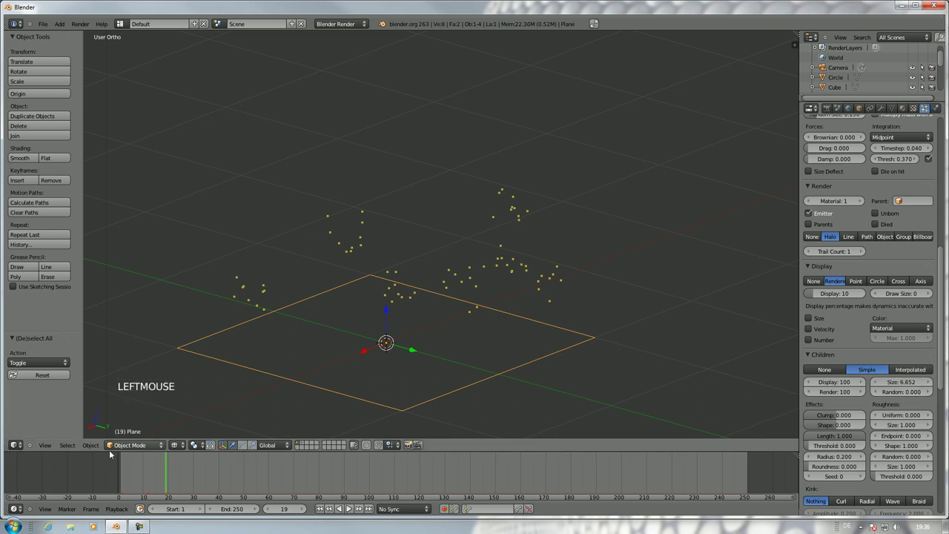
click(68, 461)
key(alt+a)
key(alt+a)
click(921, 468)
- Shrink the child radius to 0.080 and the child size to 0.010 for tight clusters
click(849, 461)
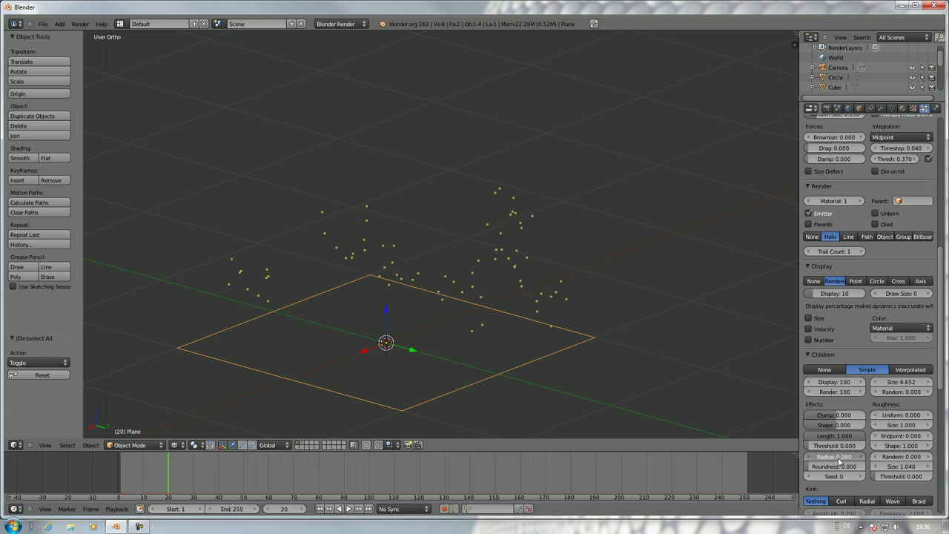
click(842, 462)
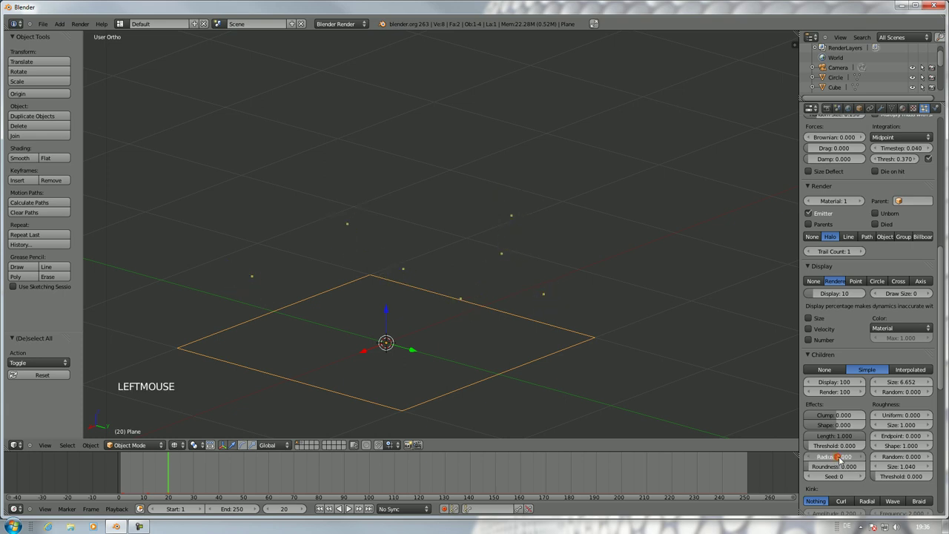
click(935, 391)
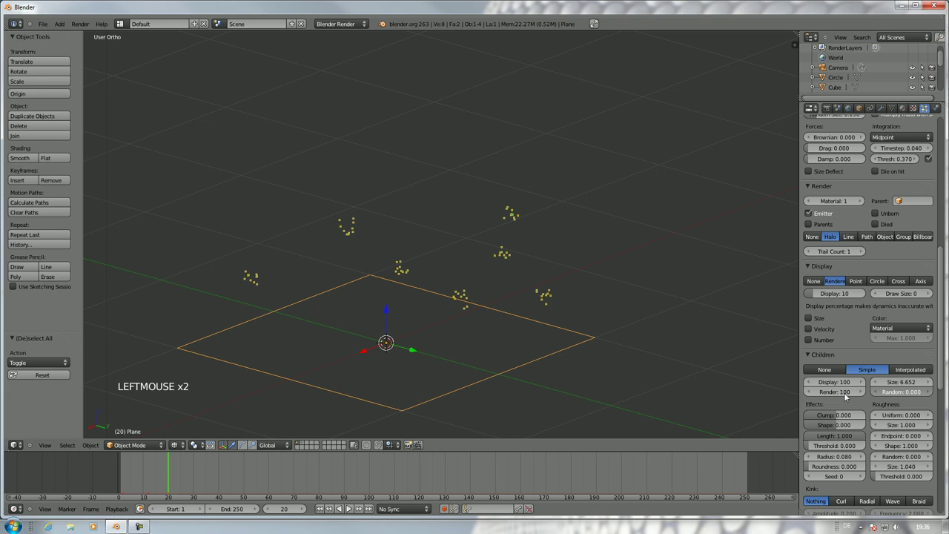
click(813, 381)
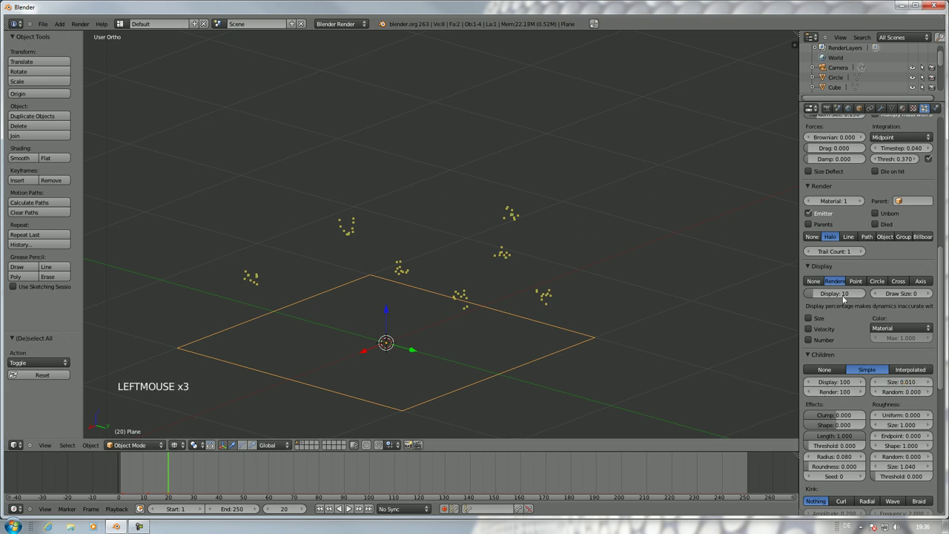
- Give the simple children a clump of about 0.098 and a shape of about 0.082
scroll(up, 3)
scroll(down, 3)
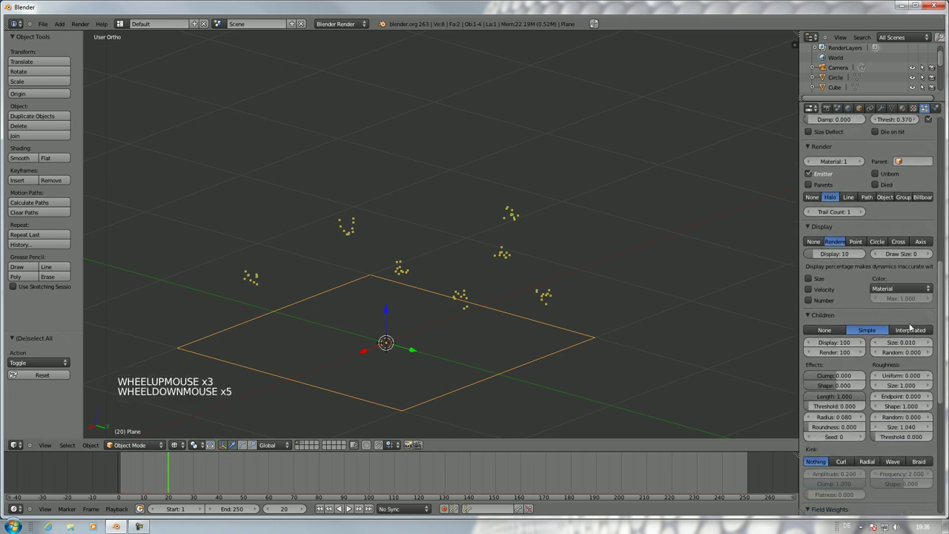
scroll(down, 3)
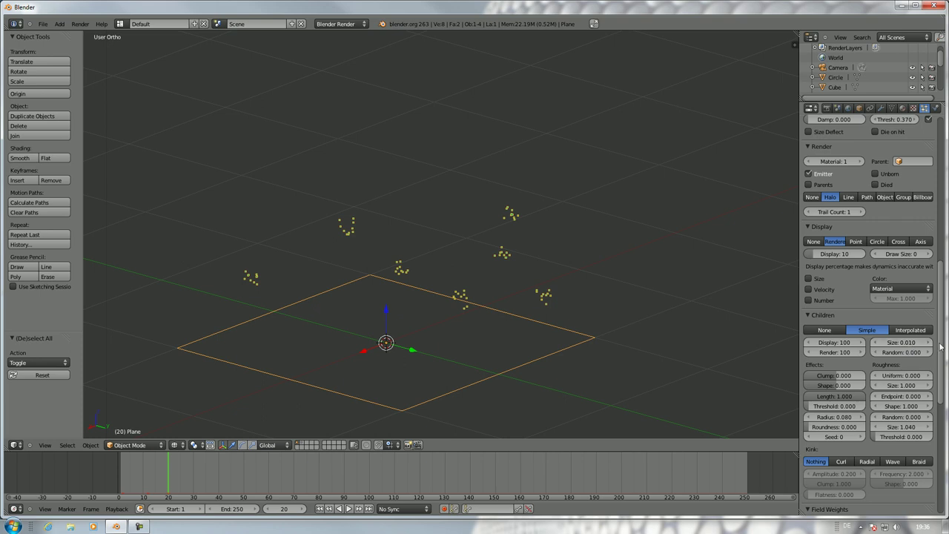
click(931, 343)
click(930, 342)
double_click(931, 343)
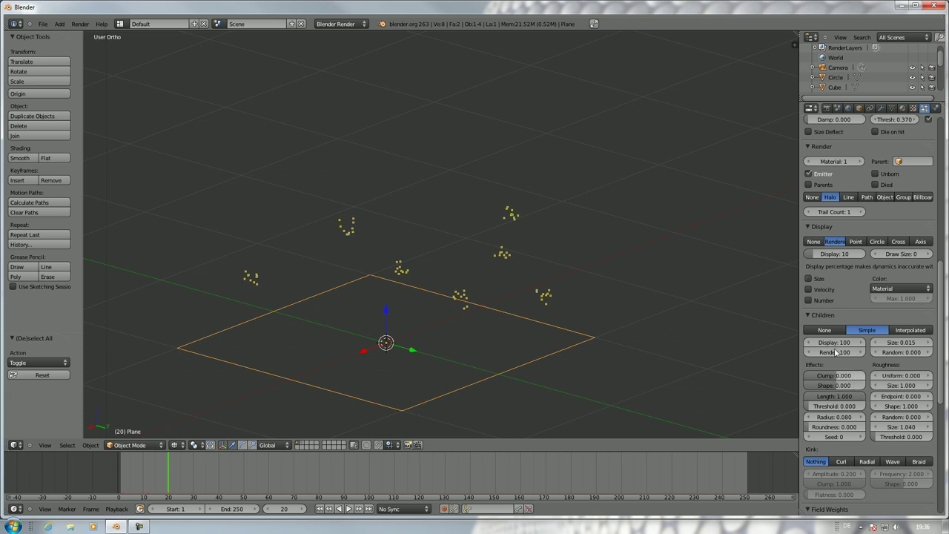
click(857, 378)
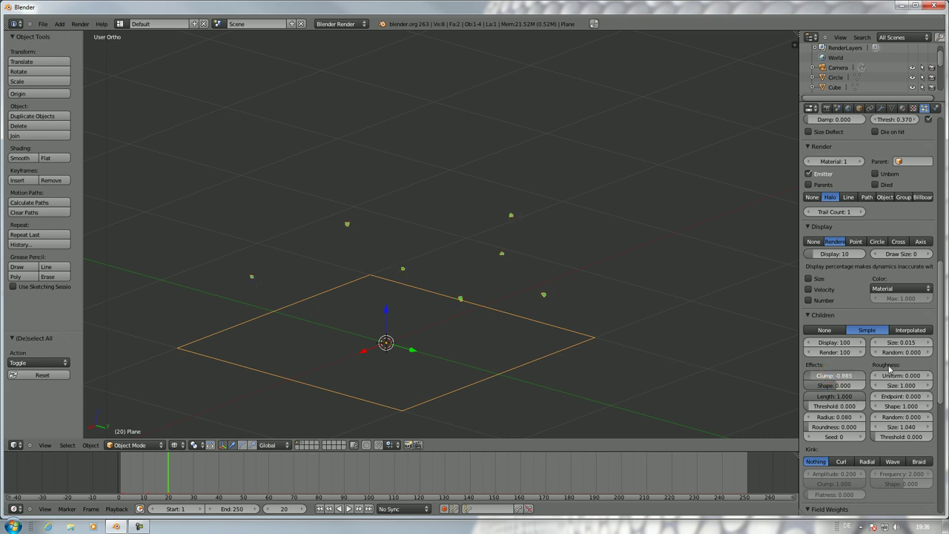
click(872, 385)
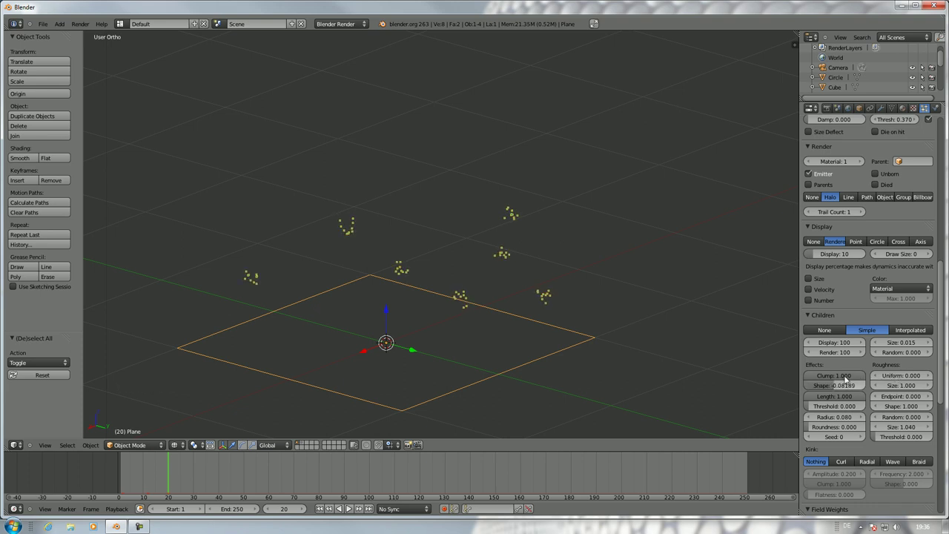
click(831, 375)
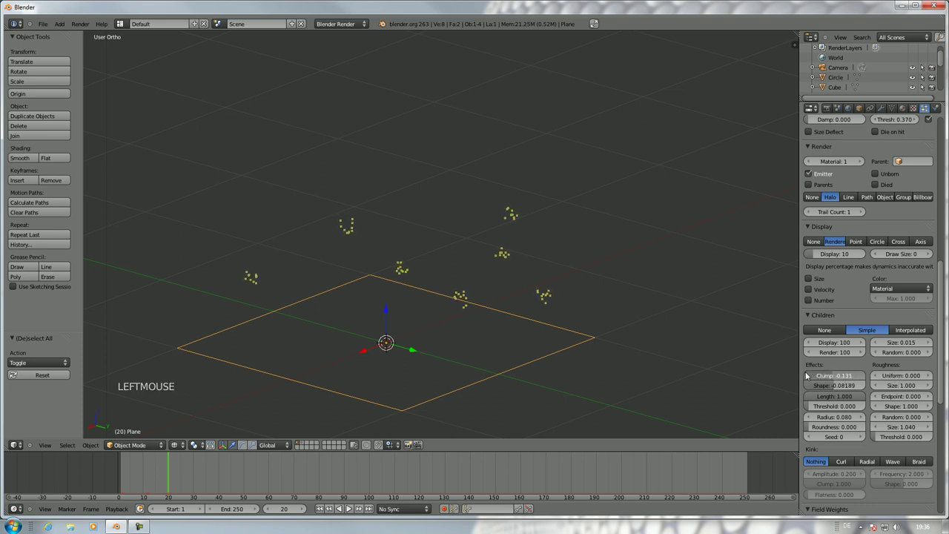
- Set child roundness to 1.0 and orbit to inspect the ring-shaped clusters
scroll(up, 3)
scroll(up, 3)
scroll(down, 3)
scroll(down, 3)
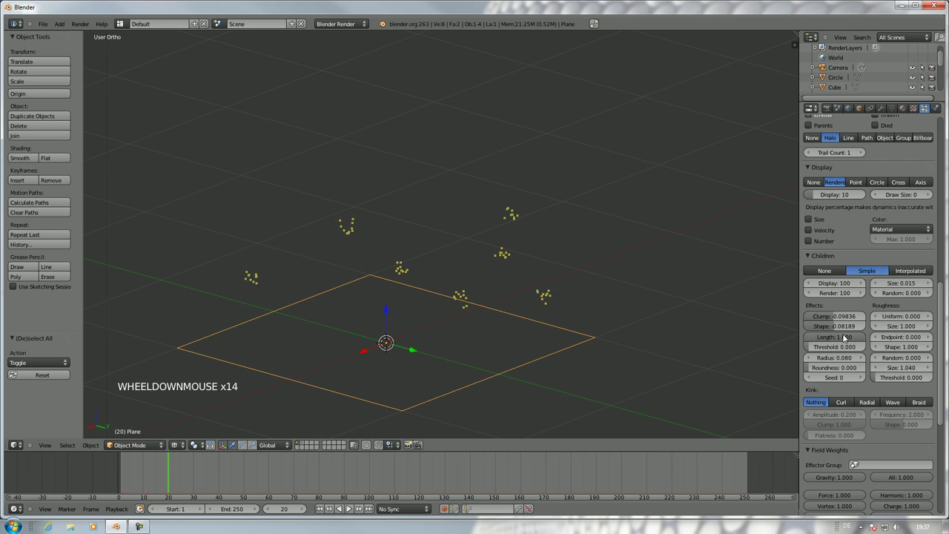
click(826, 336)
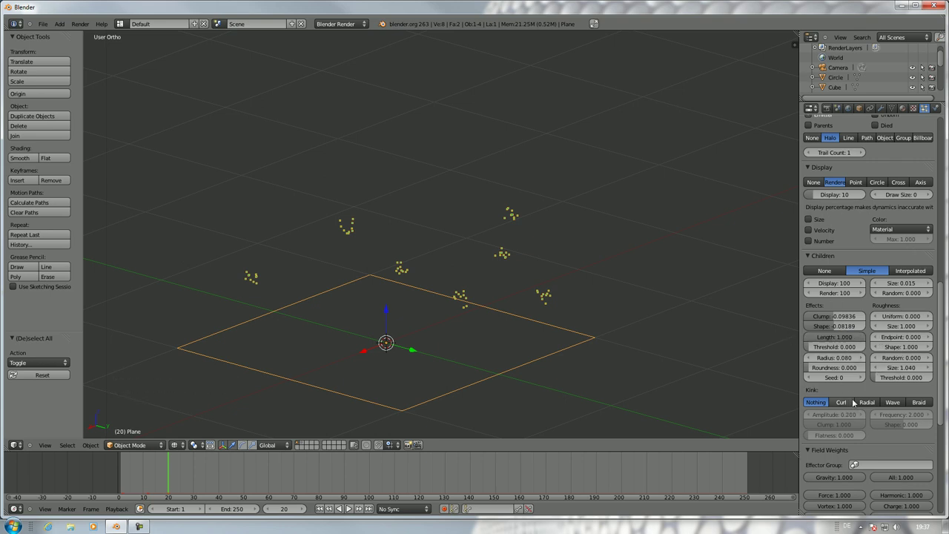
click(878, 368)
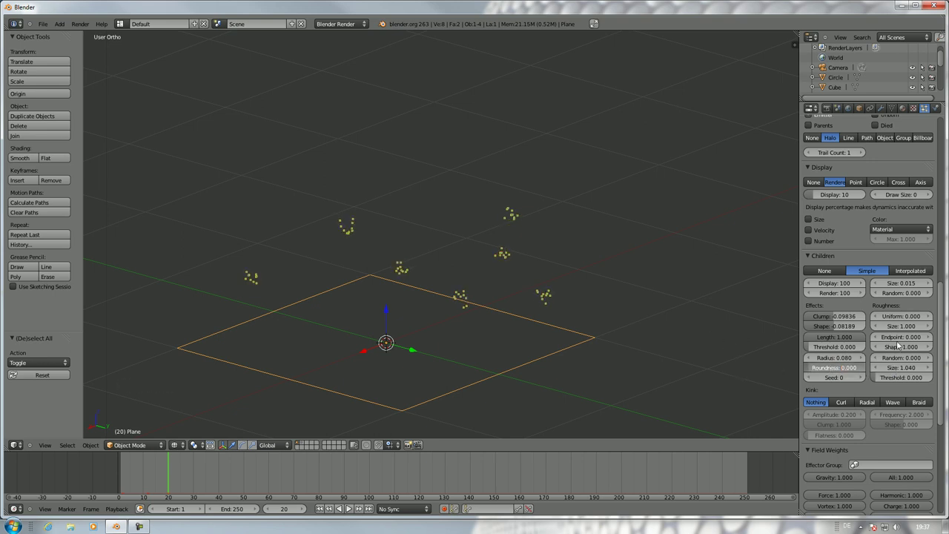
scroll(up, 3)
middle_click(531, 250)
scroll(up, 3)
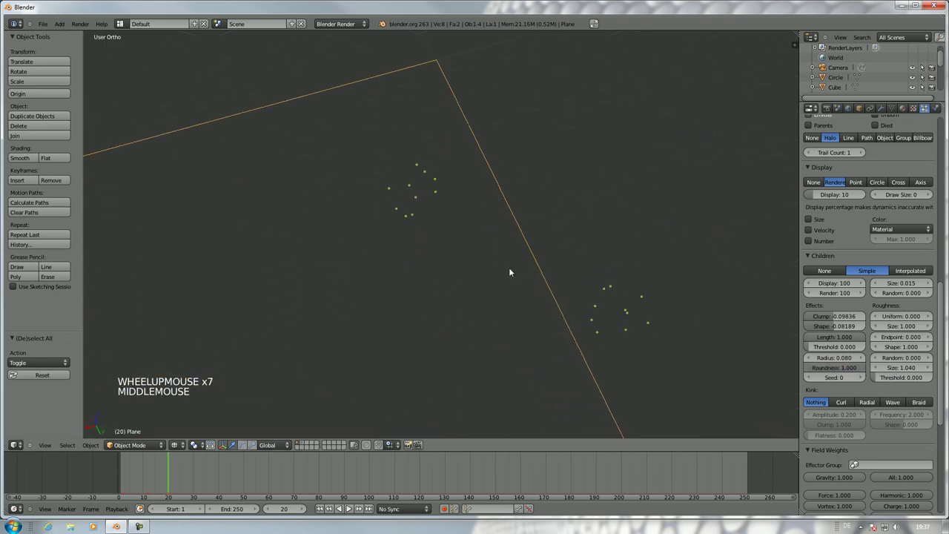
scroll(down, 3)
middle_click(553, 257)
- Raise the child random seed to try variations, then return it to 0
click(824, 365)
click(902, 362)
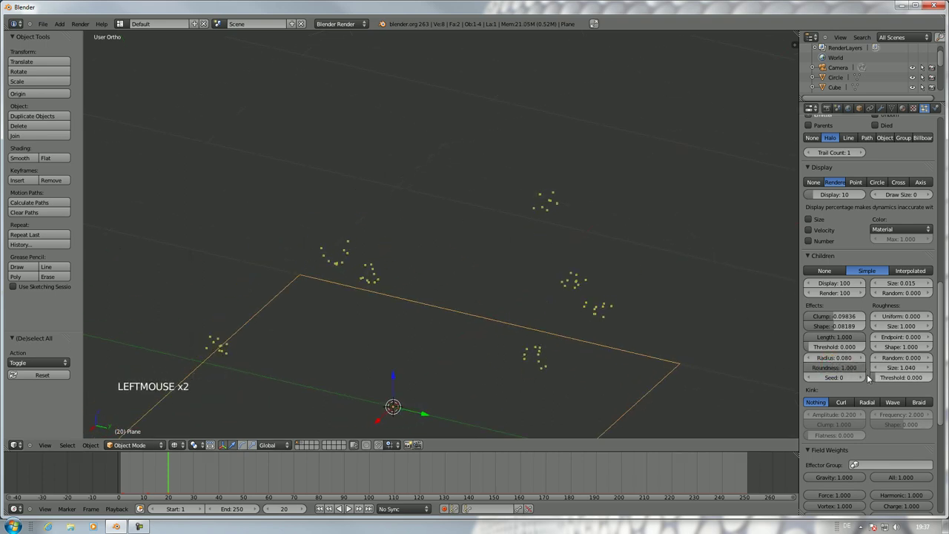
double_click(865, 378)
click(865, 377)
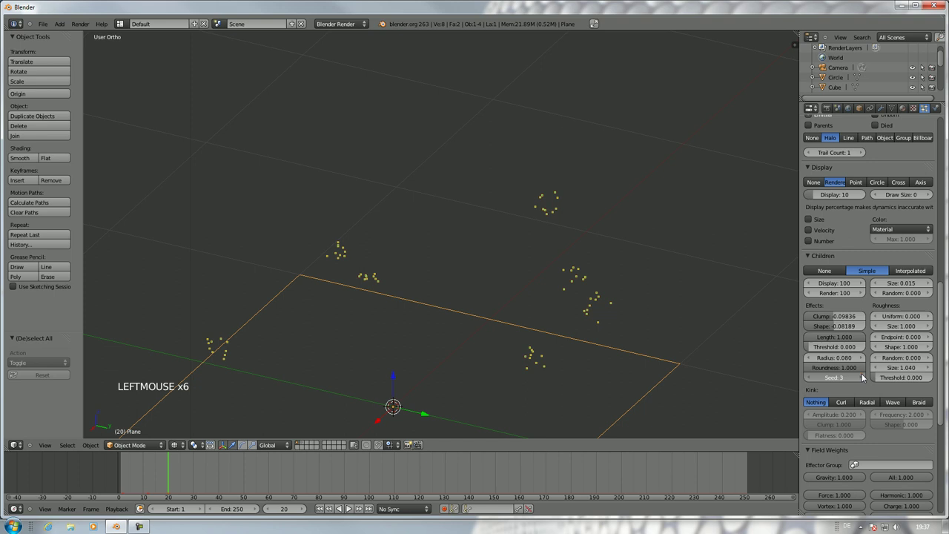
double_click(865, 378)
click(815, 380)
click(815, 380)
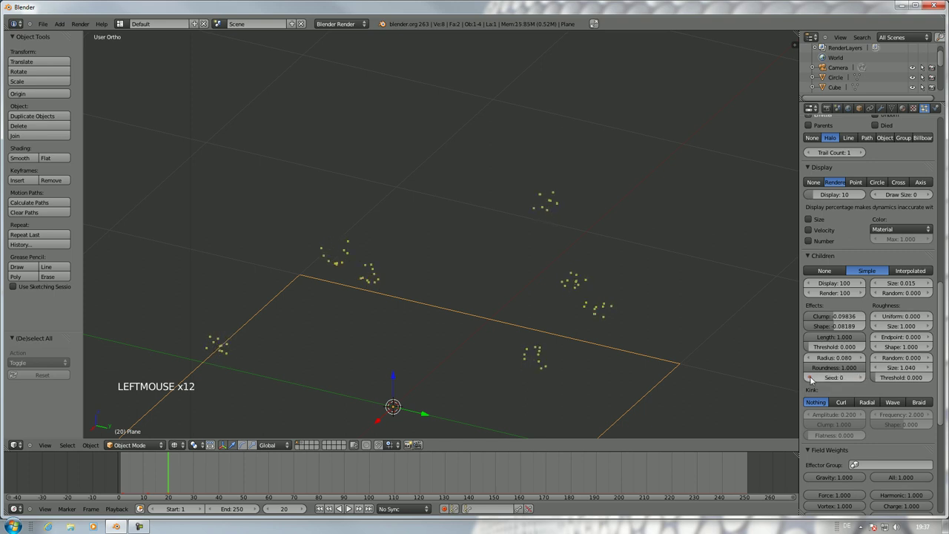
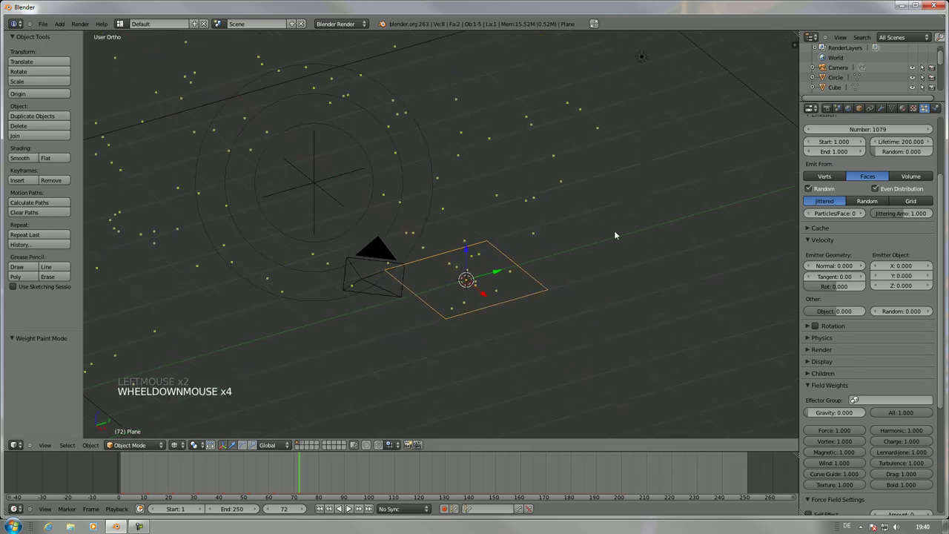
- Delete the old emitter plane and add a fresh Plane, viewed from above
click(143, 482)
right_click(324, 189)
key(Delete)
key(alt+a)
key(alt+a)
middle_click(480, 191)
middle_click(463, 231)
middle_click(450, 202)
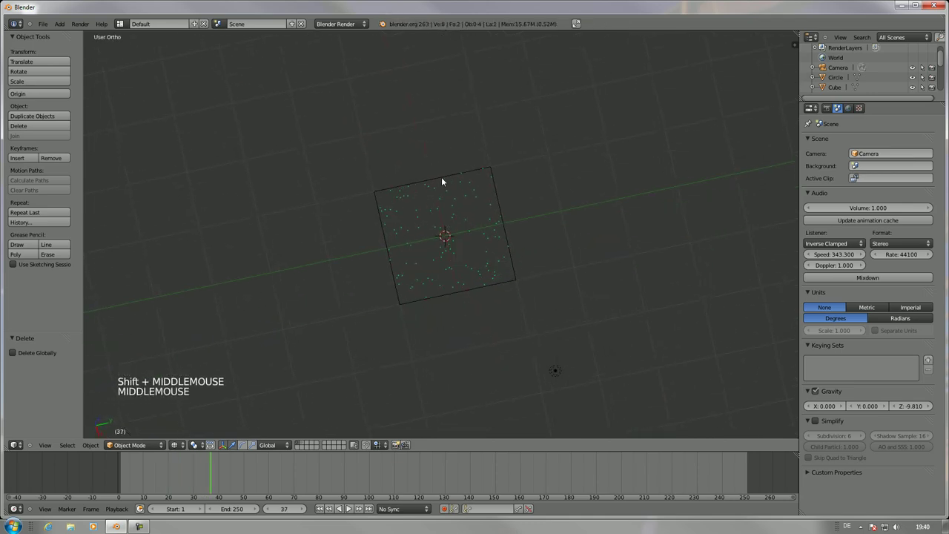
key(Tab)
right_click(467, 293)
- In Edit Mode subdivide the plane twice and box-select a corner block of faces
key(Tab)
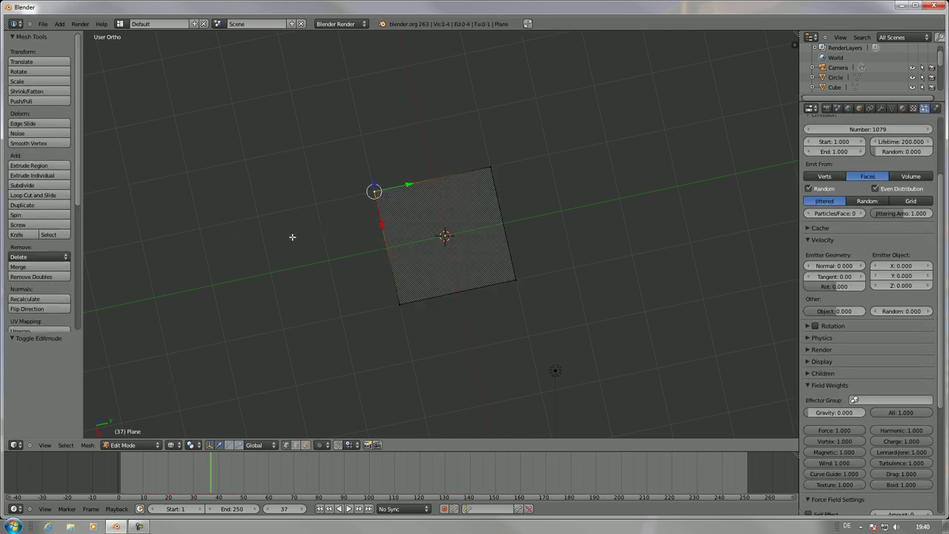
key(a)
key(a)
double_click(42, 188)
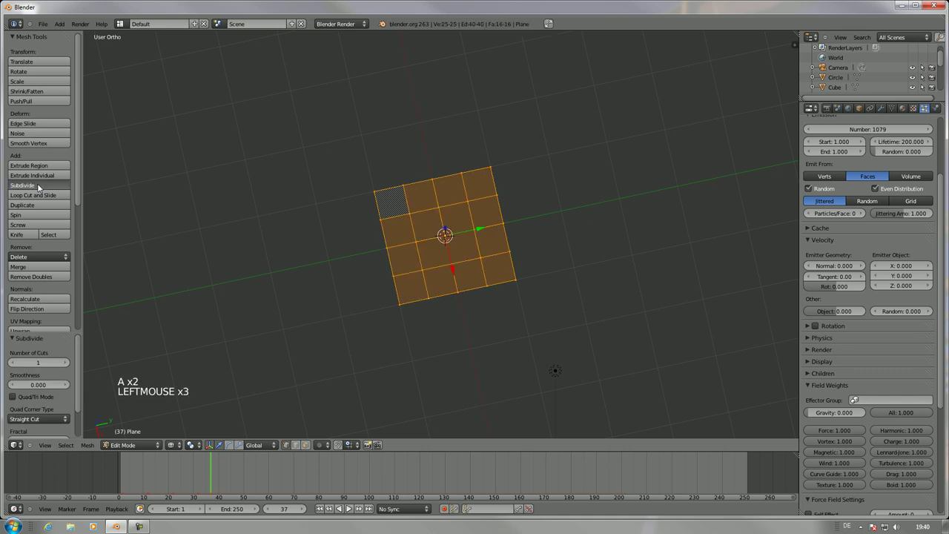
double_click(43, 189)
key(Tab)
key(Tab)
key(b)
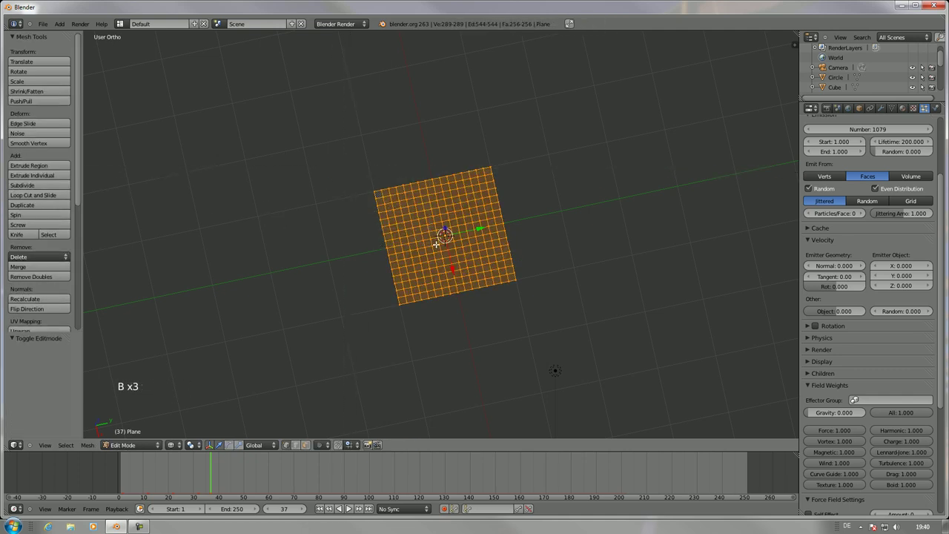
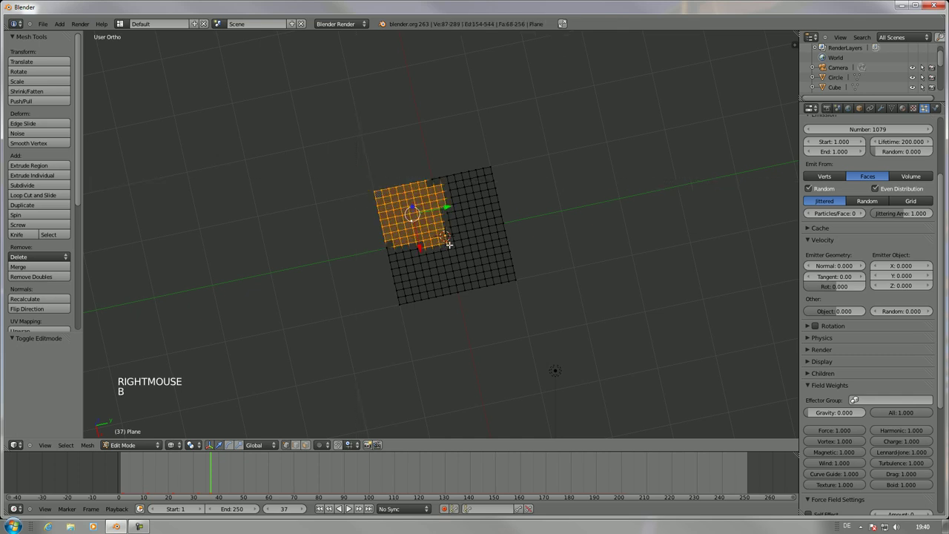
- Assign the selected corner faces to a new vertex group named Group and leave Edit Mode
click(898, 114)
click(828, 295)
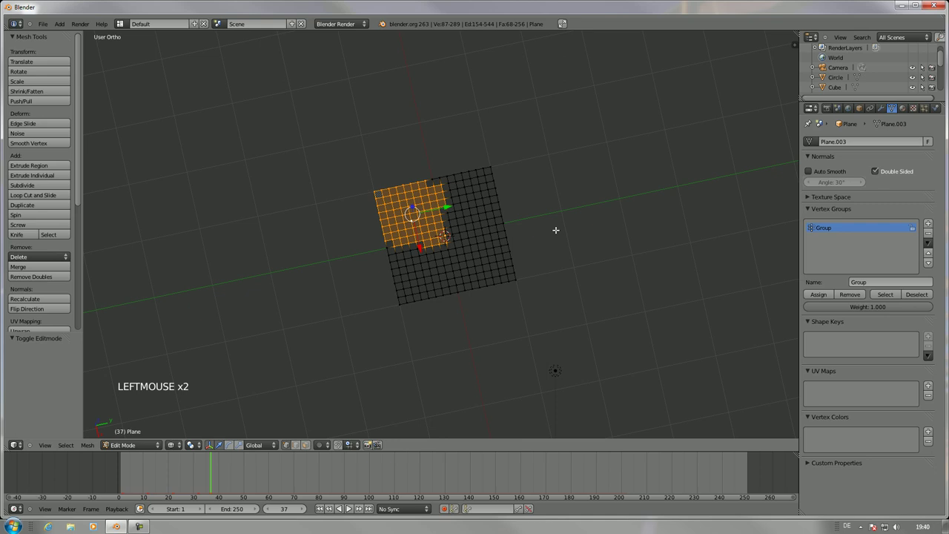
key(Tab)
scroll(up, 3)
- Emit particles from Verts with Random emission turned off
click(37, 470)
key(alt+a)
key(alt+a)
middle_click(509, 183)
middle_click(508, 214)
scroll(down, 3)
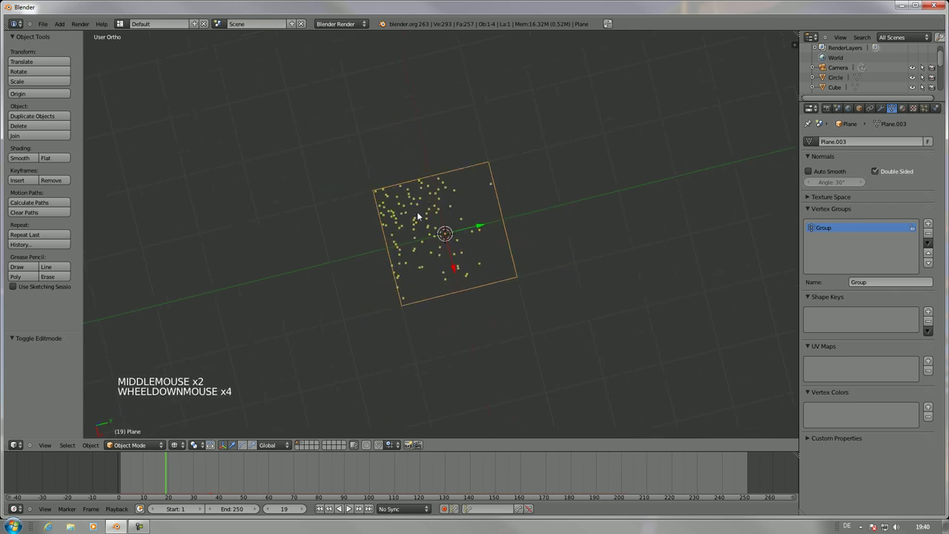
scroll(down, 3)
middle_click(492, 177)
scroll(up, 3)
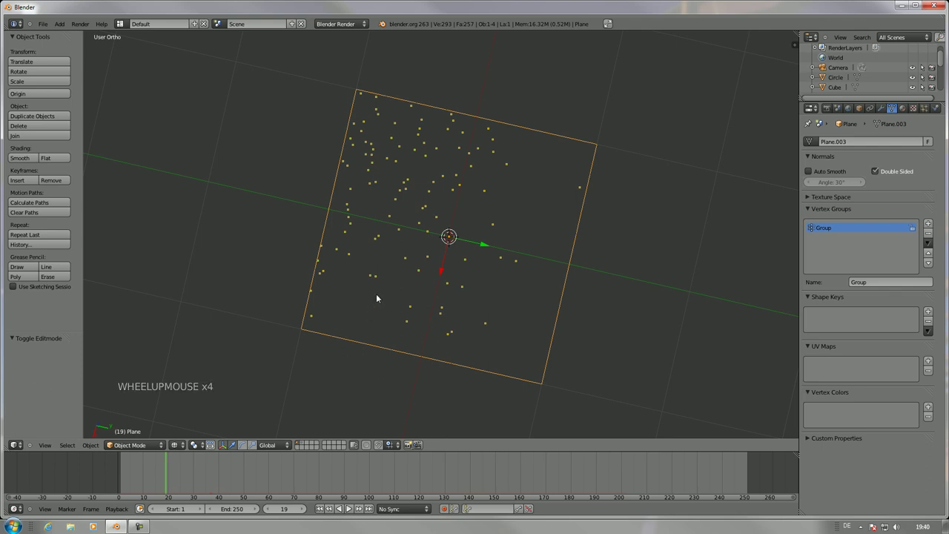
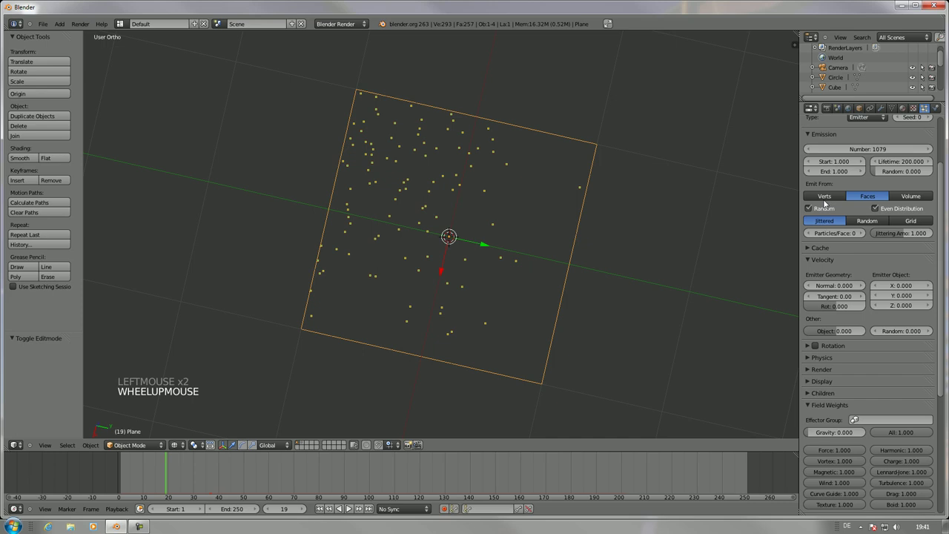
click(816, 211)
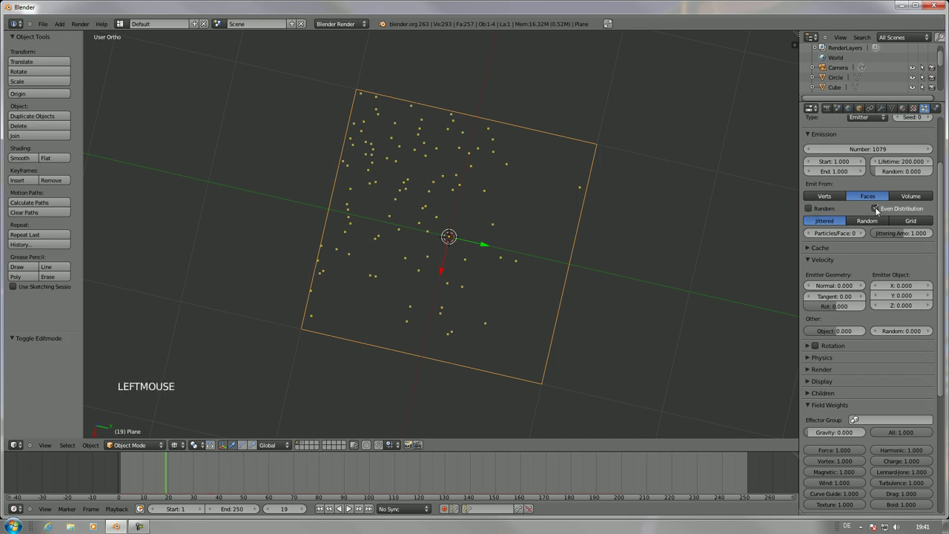
double_click(829, 199)
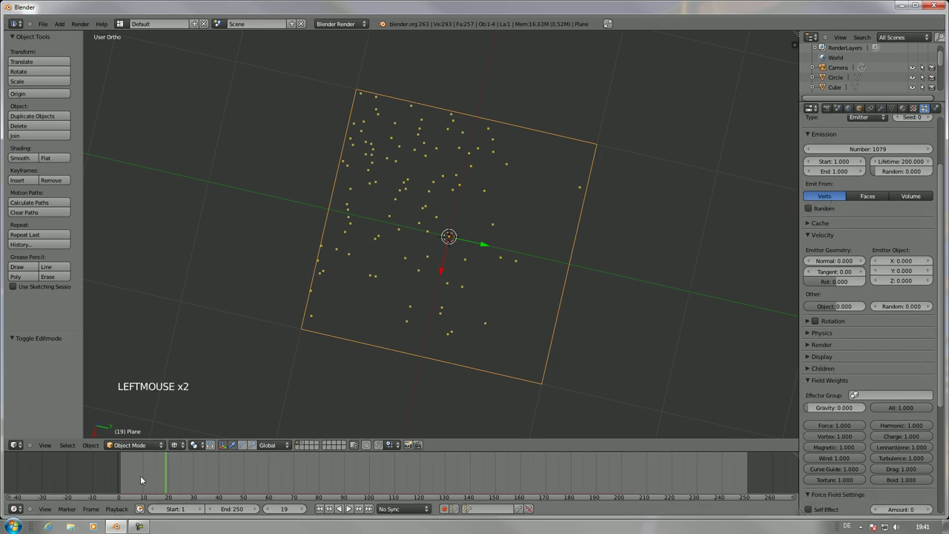
- Play the particle animation and orbit to check the emission over the plane
key(alt+a)
click(322, 323)
key(alt+a)
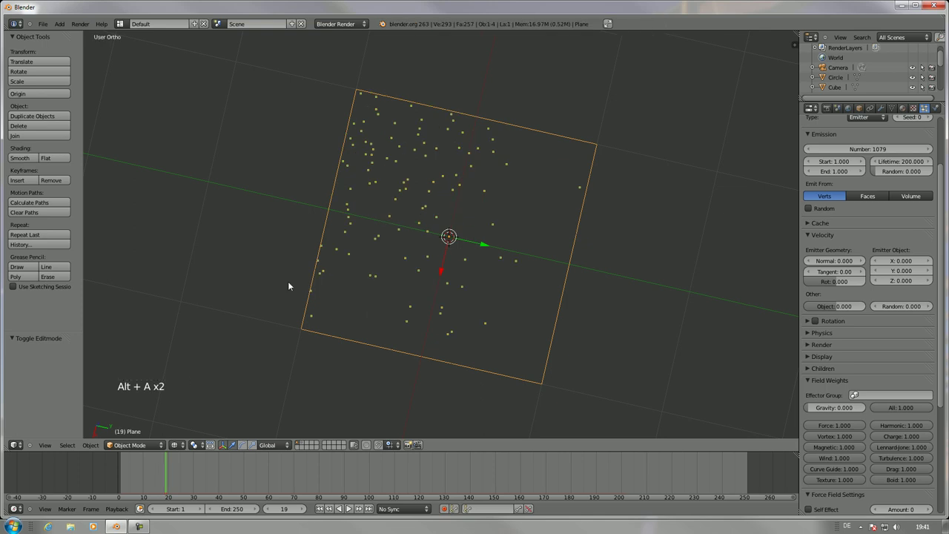
click(70, 474)
key(alt+a)
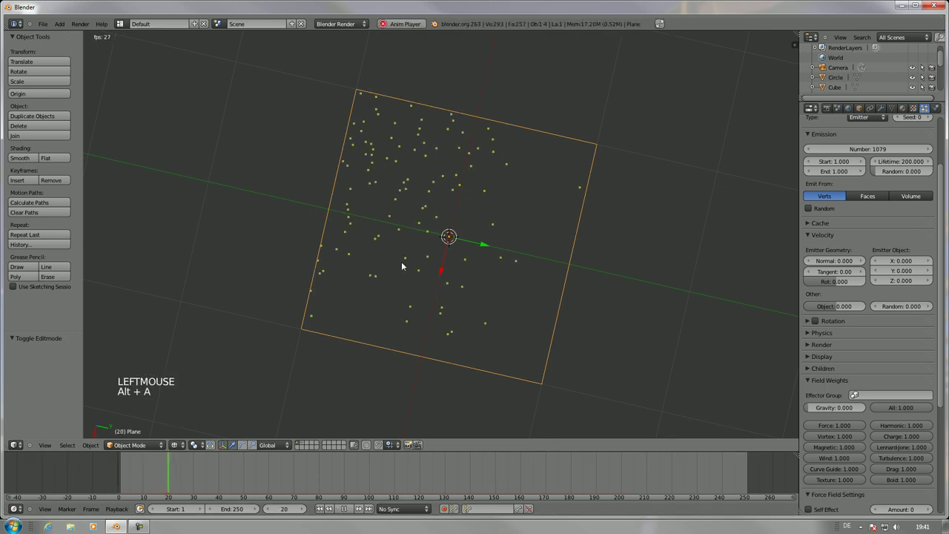
key(alt+a)
middle_click(457, 248)
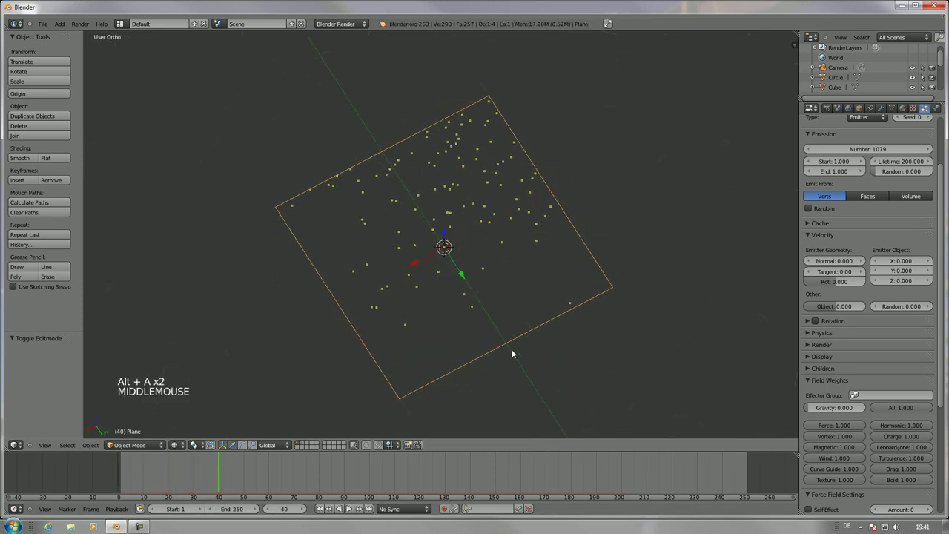
middle_click(548, 356)
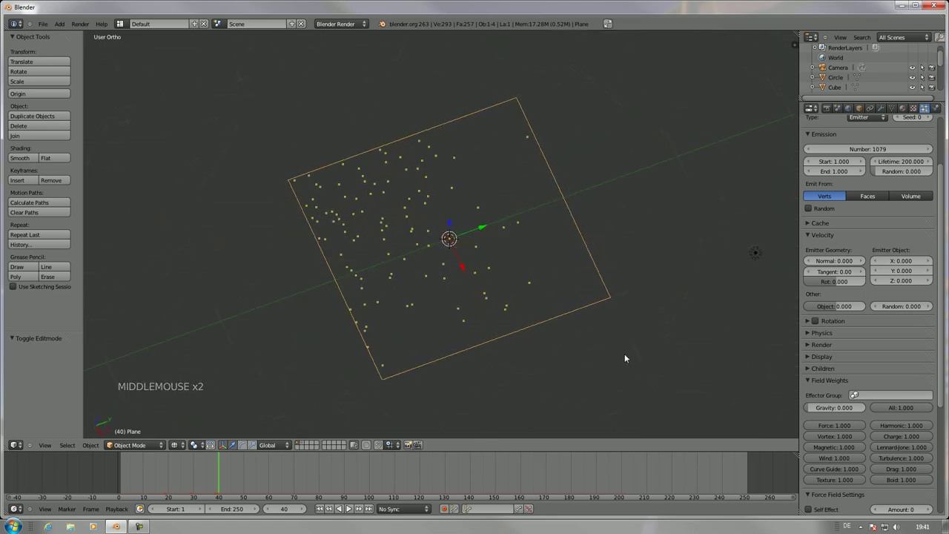
- Set Density to vertex group Group with Negate ticked, and Length to Group
scroll(down, 3)
click(924, 432)
scroll(down, 3)
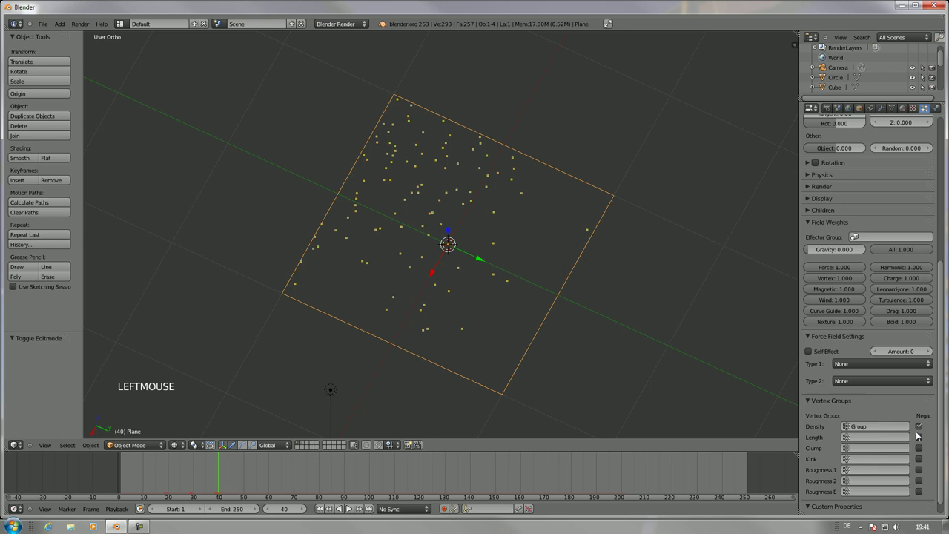
click(881, 443)
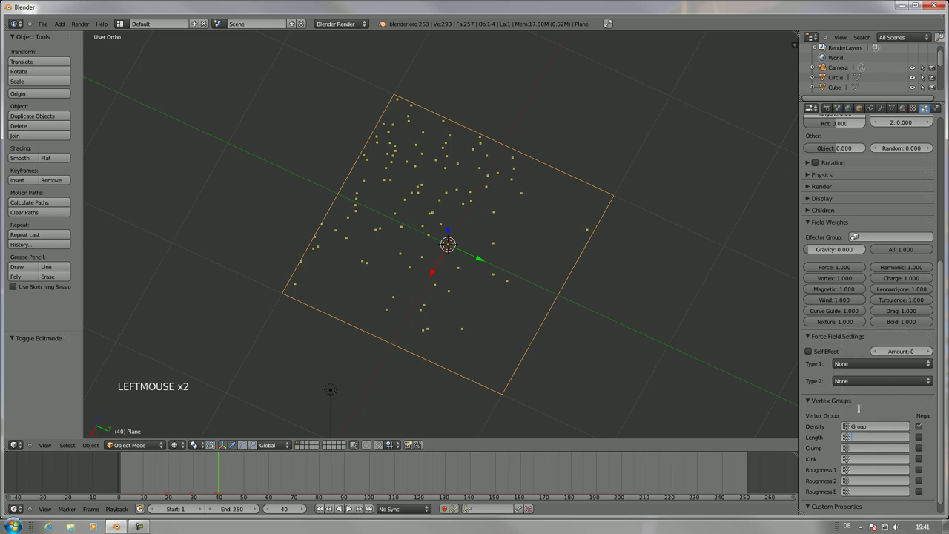